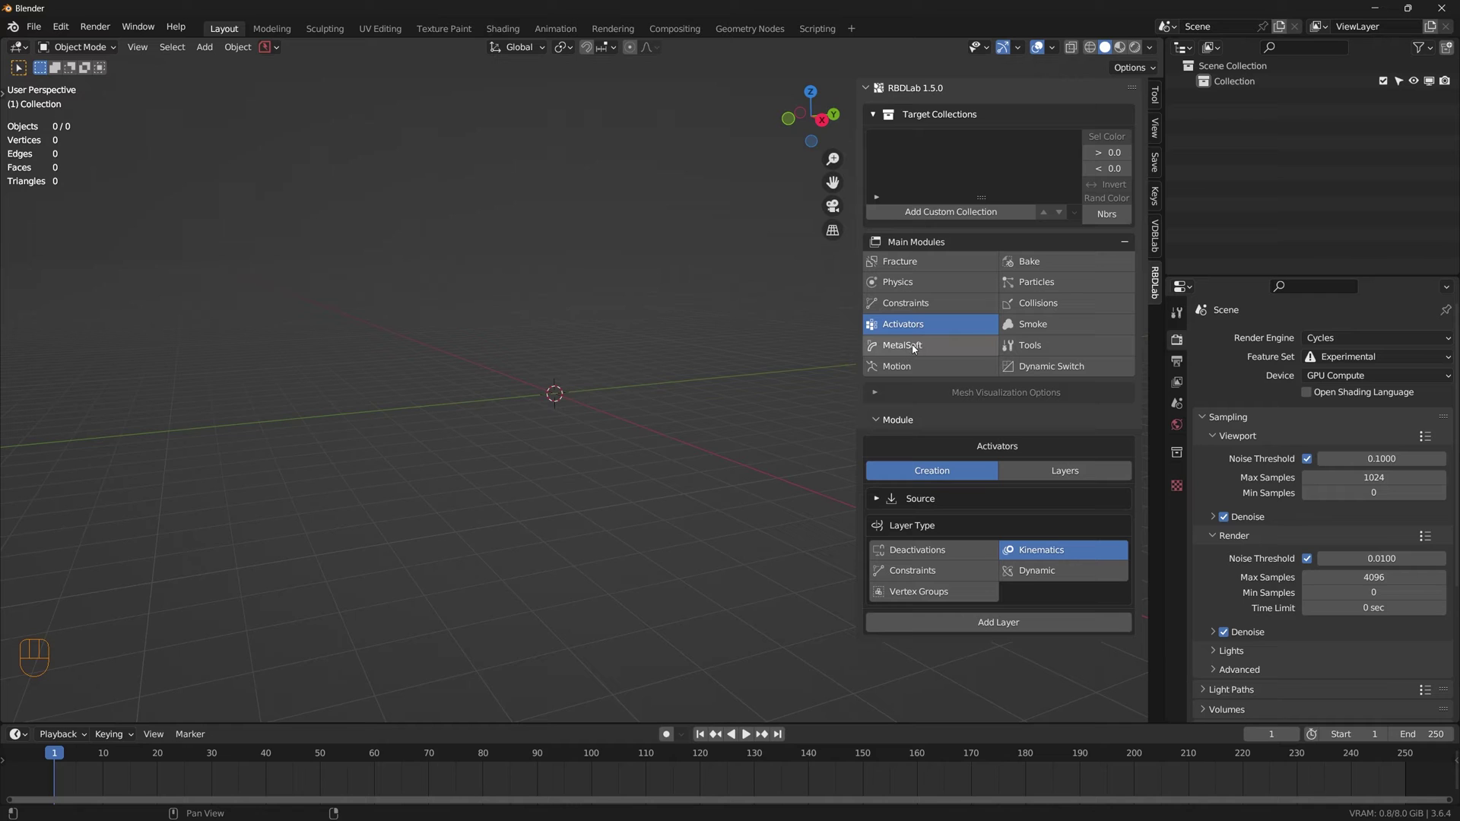
# Step: Browse the RBDLab modules, then add a mesh cube to the empty scene
pyautogui.click(917, 348)
pyautogui.click(921, 330)
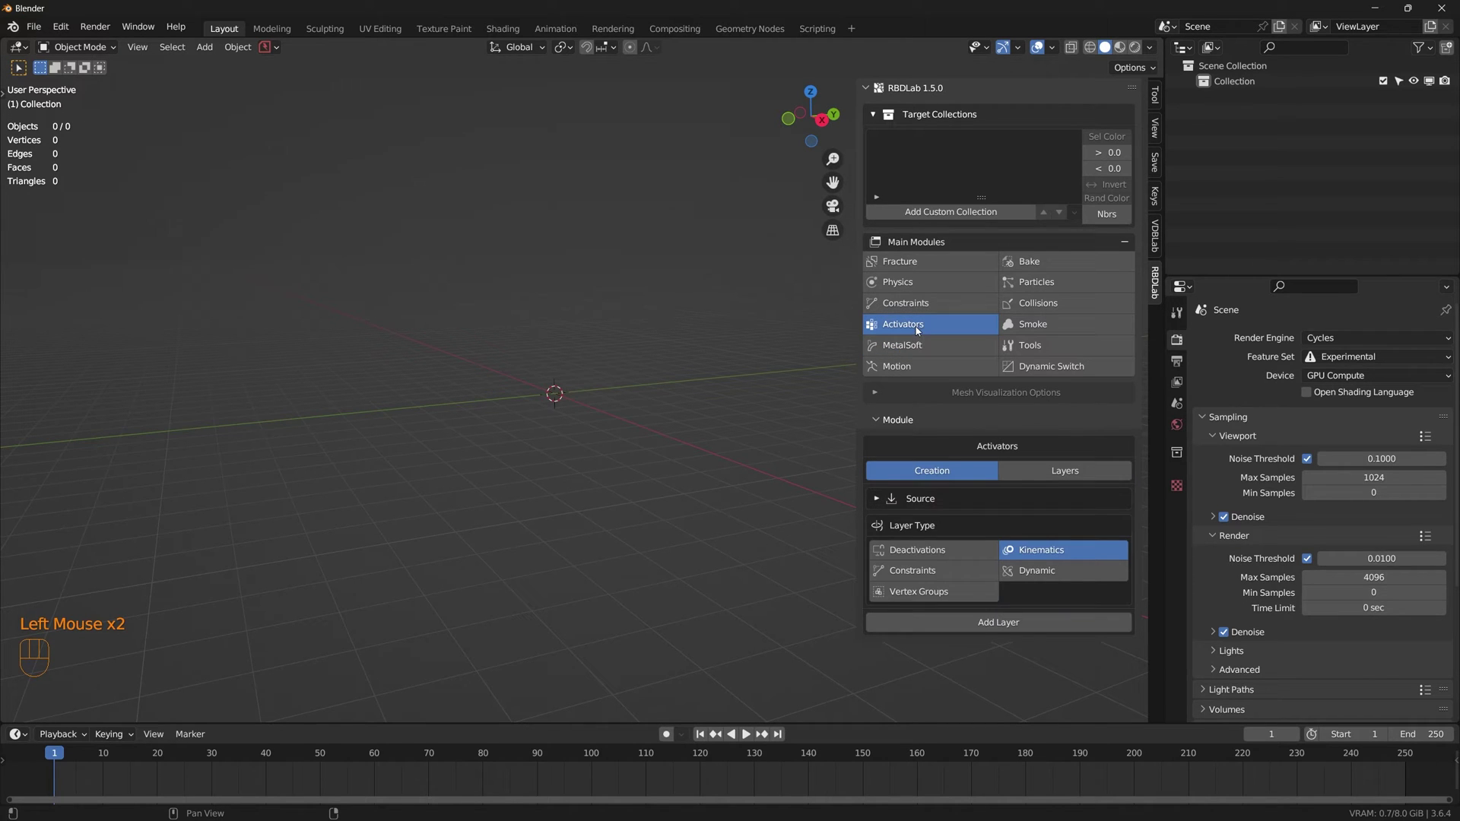
pyautogui.click(931, 264)
pyautogui.press('shift+a')
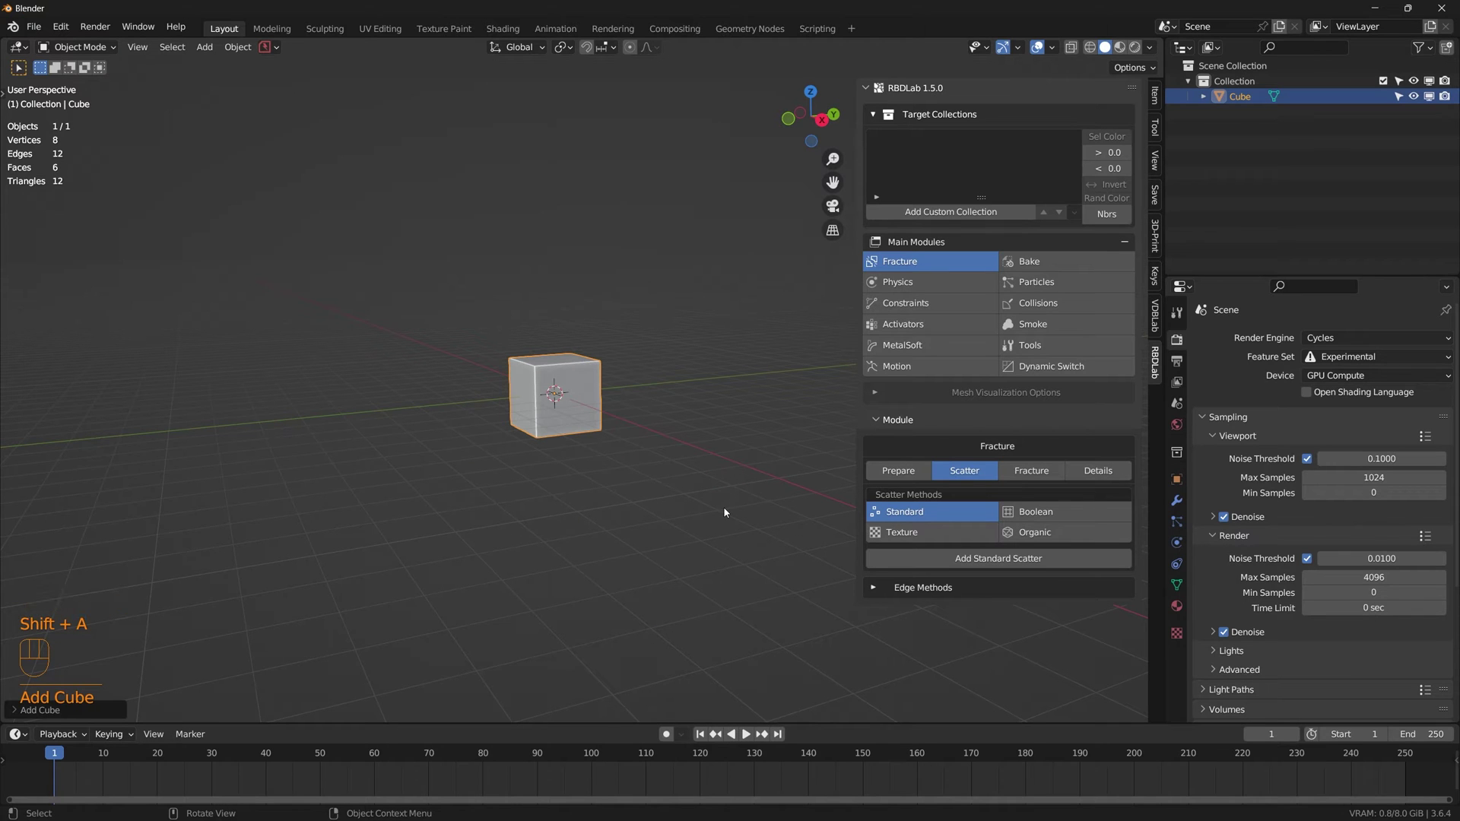
# Step: Reshape the cube into a wall: scale X 2, Y 0.025, top raised to 2.4 m tall
pyautogui.press('g')
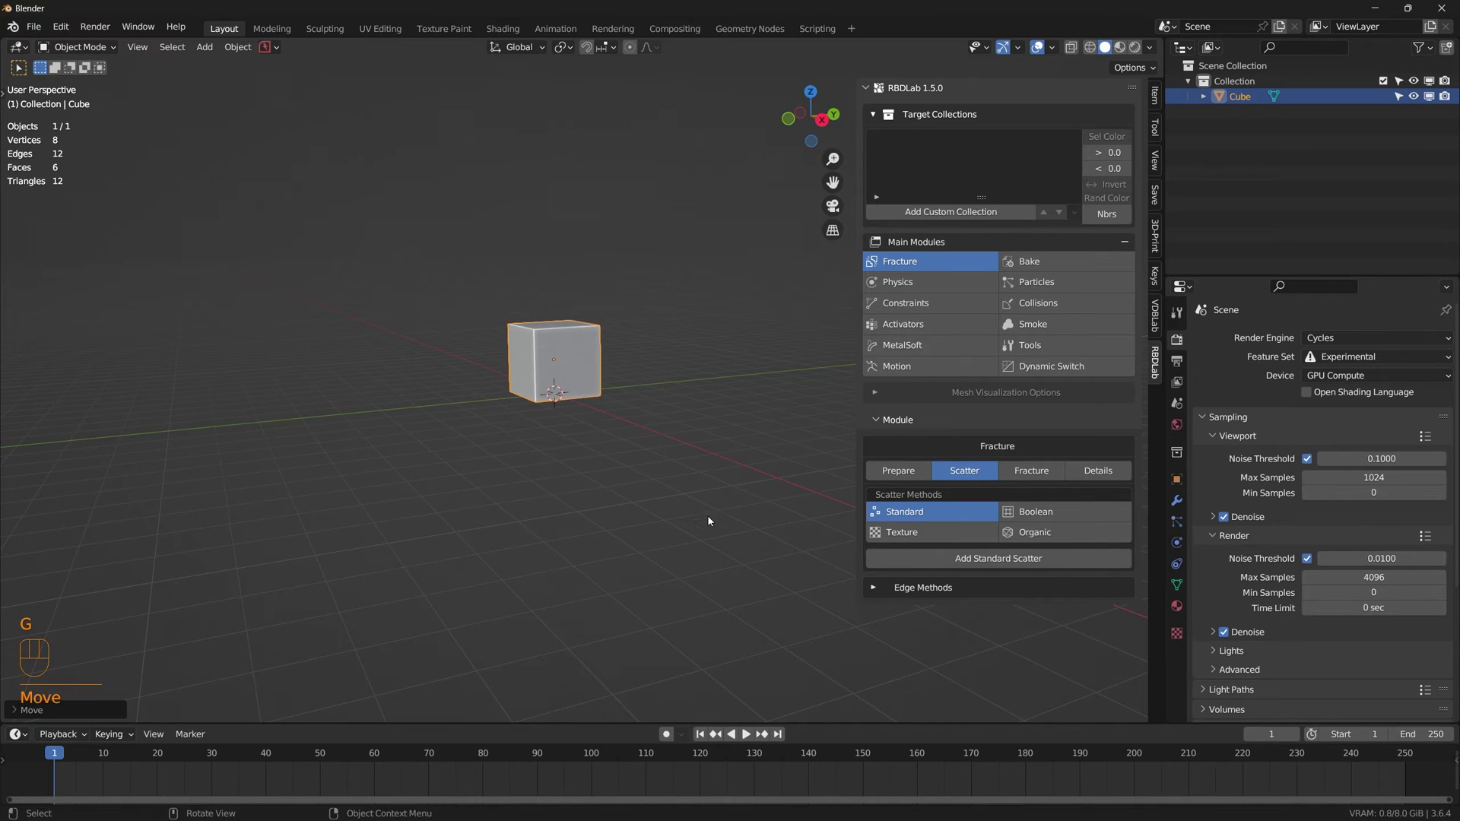
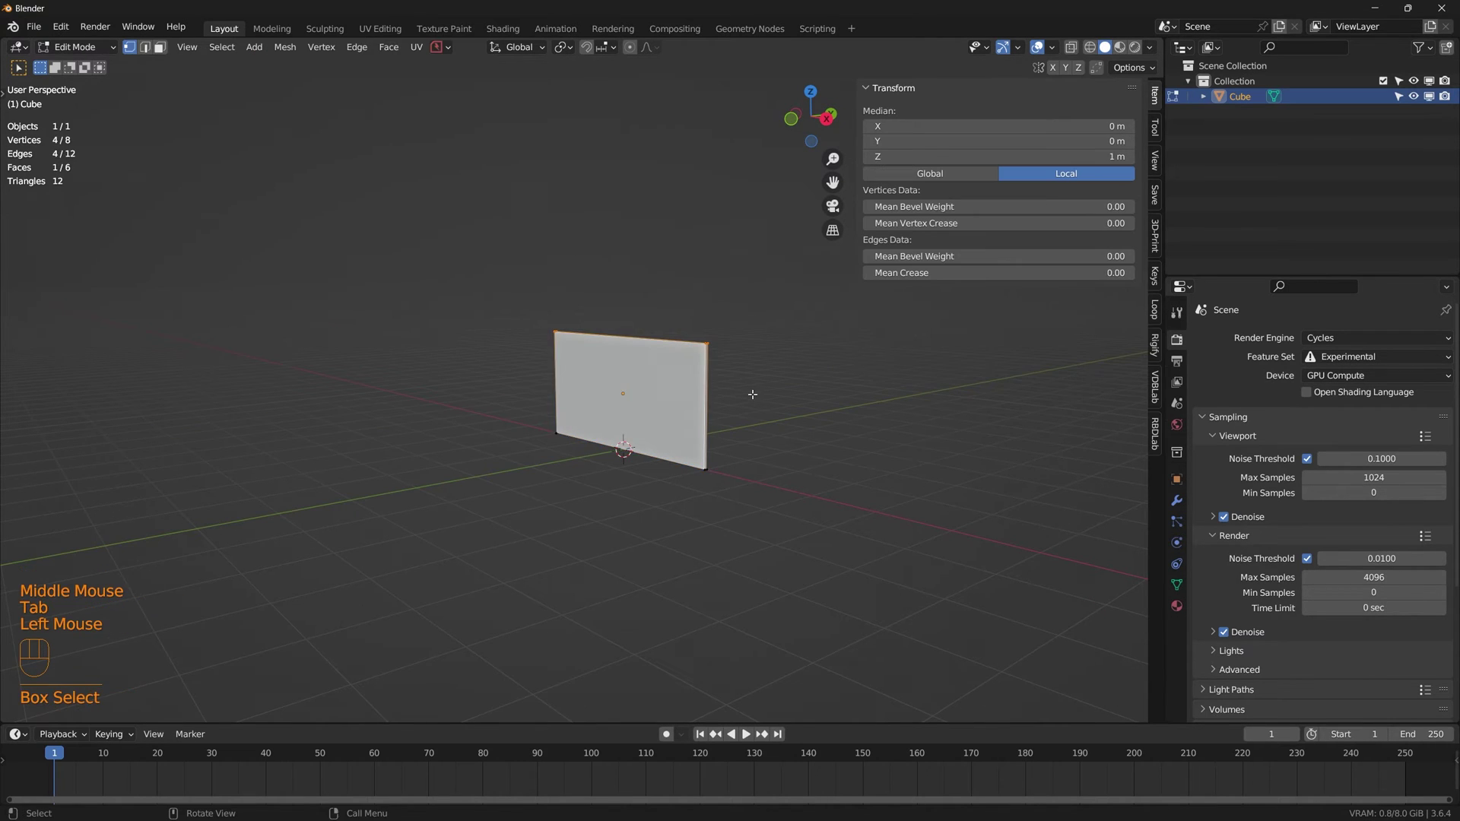
pyautogui.press('g')
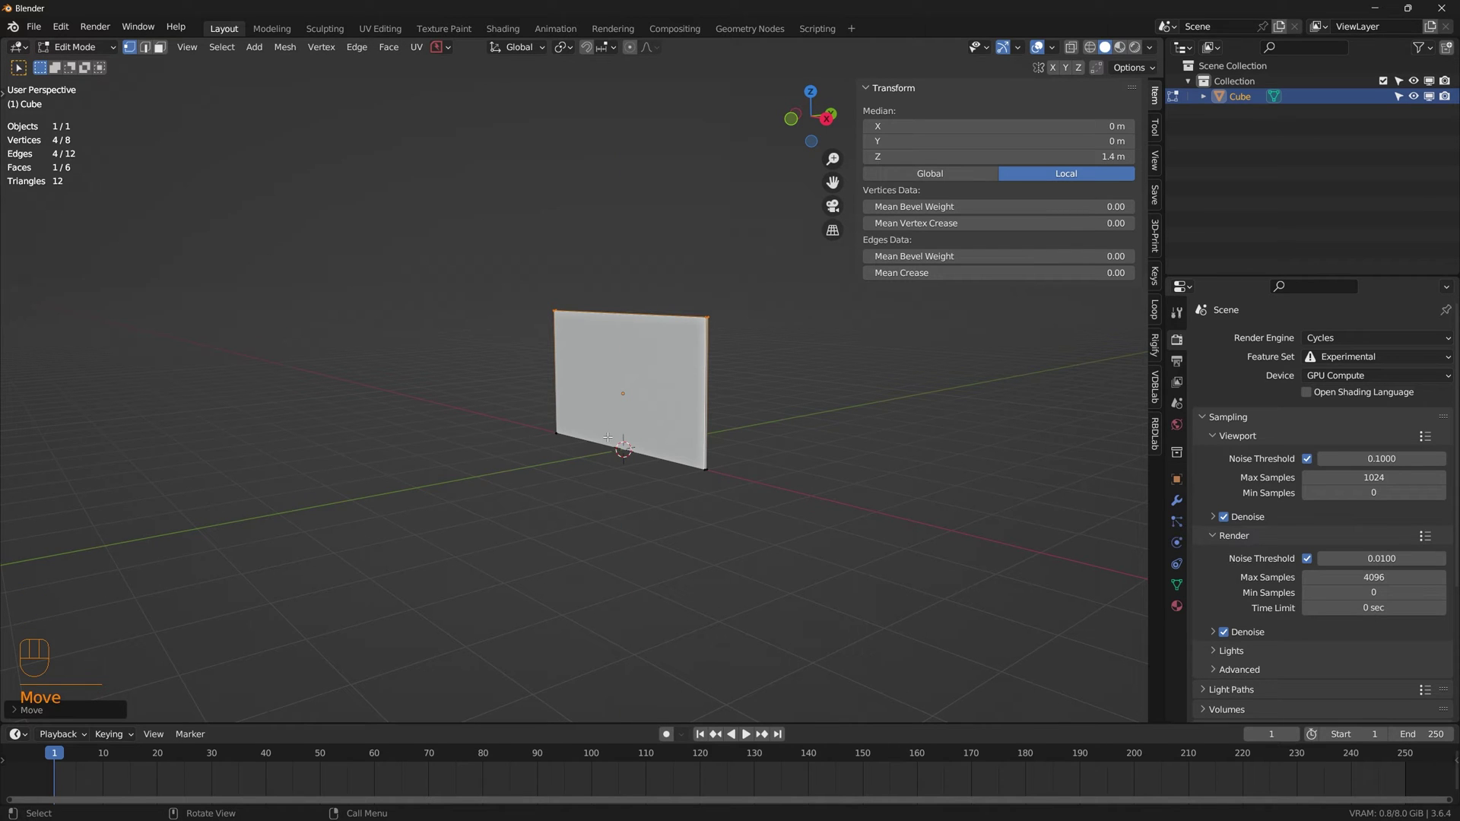
pyautogui.press('Tab')
pyautogui.moveTo(647, 405); pyautogui.dragTo(679, 422)
pyautogui.moveTo(696, 450); pyautogui.dragTo(614, 403)
pyautogui.middleClick(614, 404)
# Step: Add a plane rotated X -90 upright, raised 1.2 m and scaled X 1.797
pyautogui.press('shift+a')
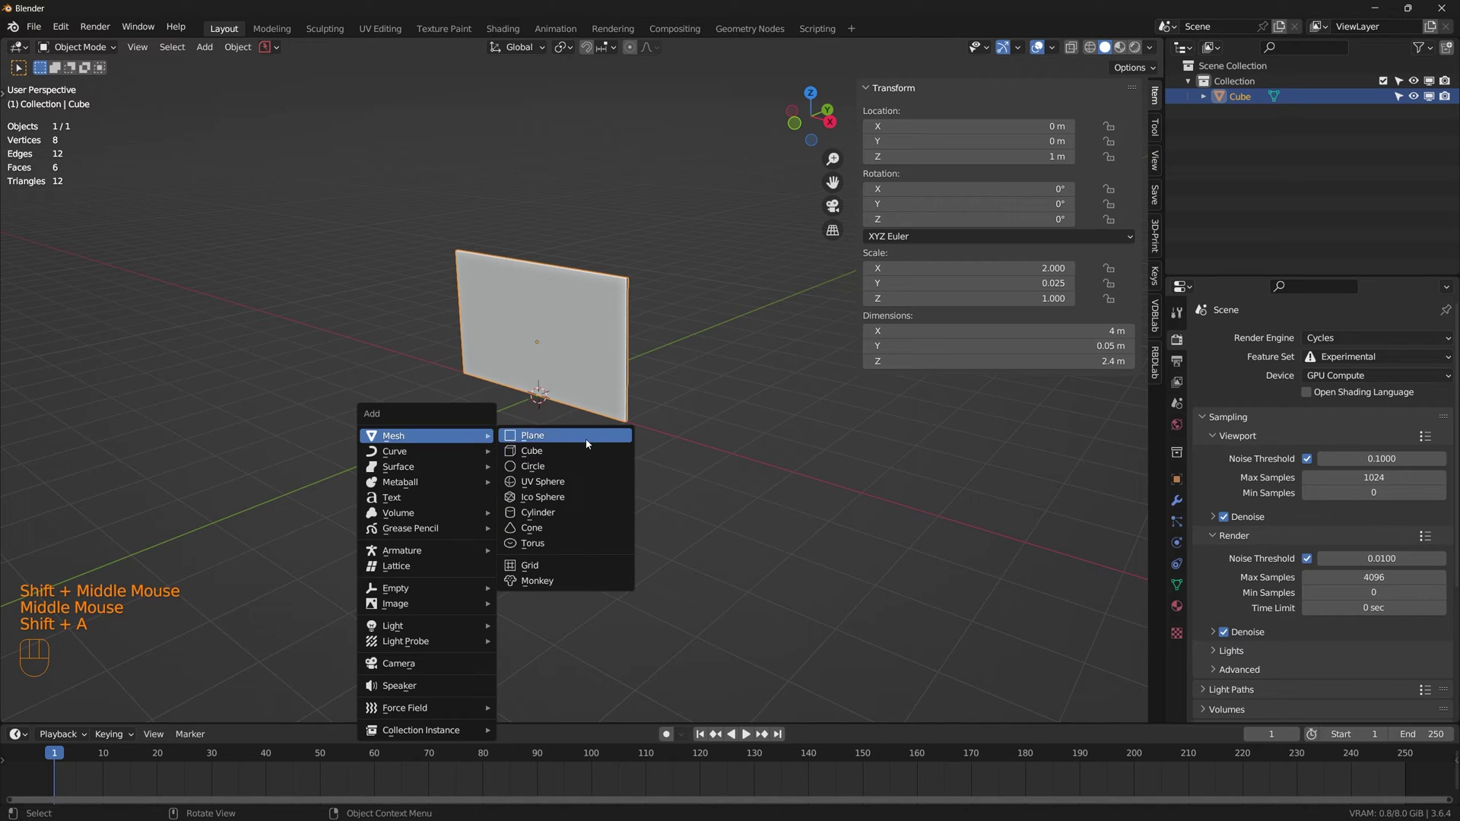
pyautogui.middleClick(627, 457)
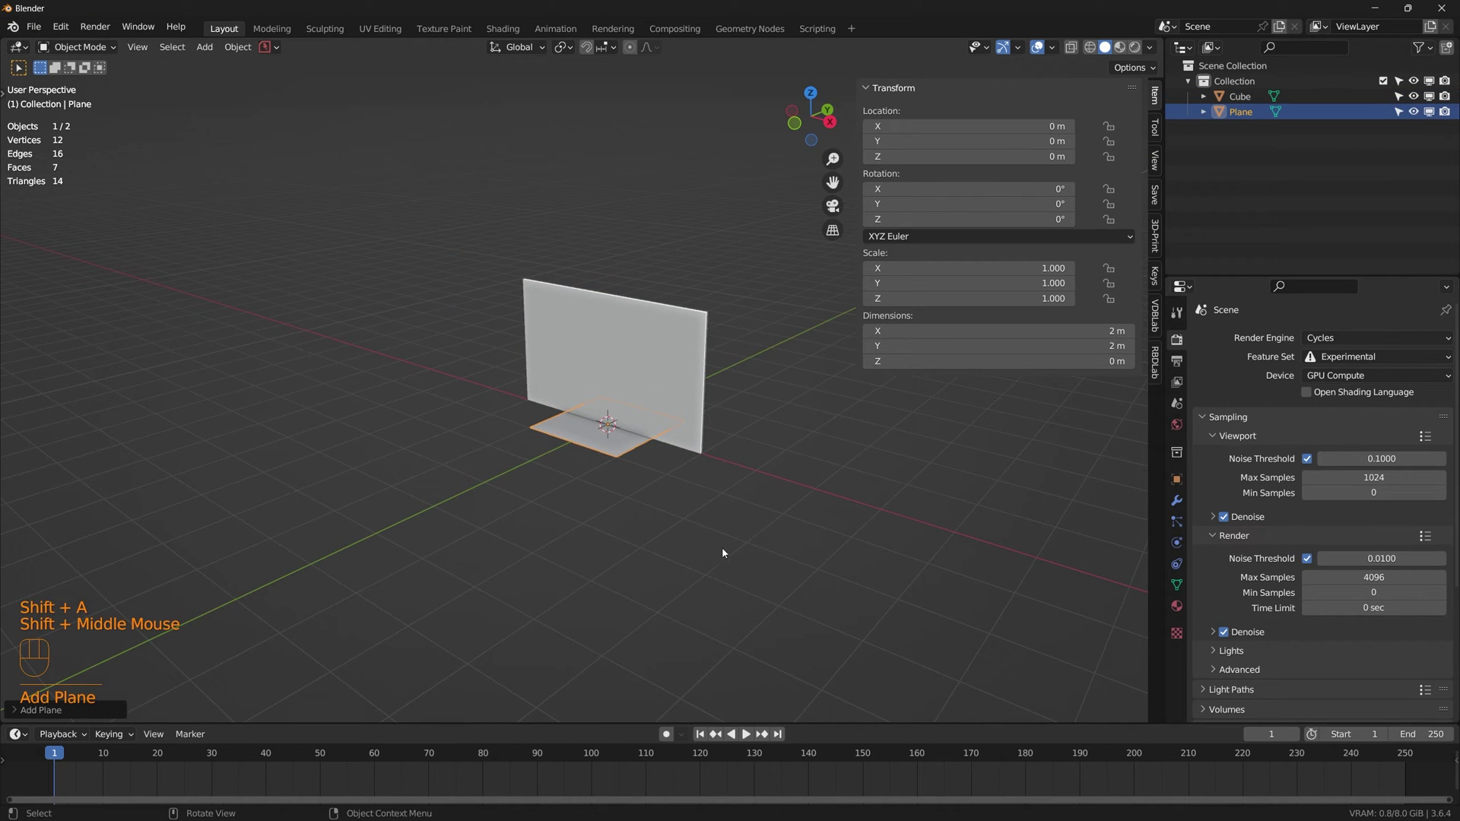
pyautogui.press('r')
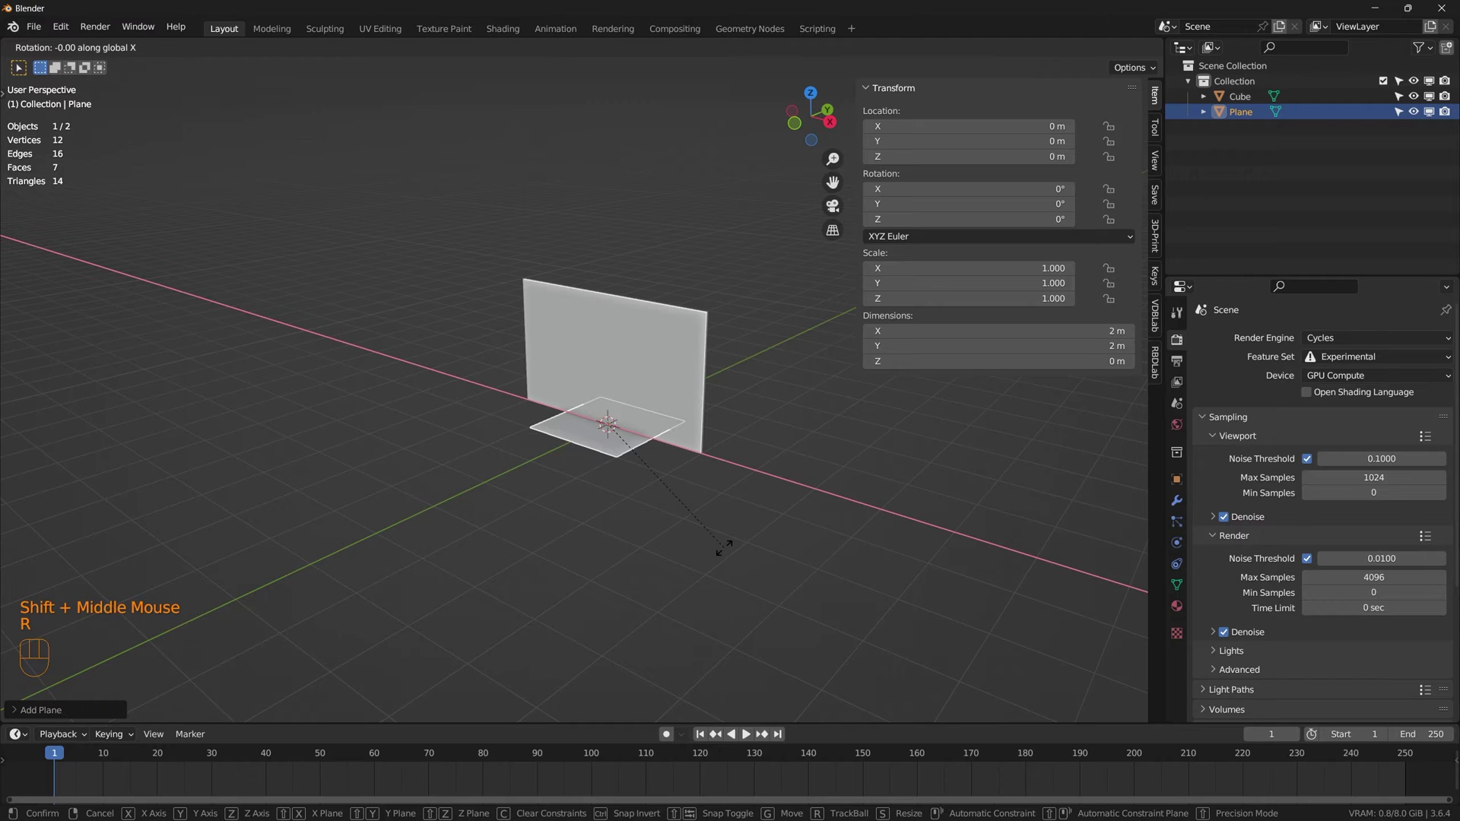
pyautogui.press('g')
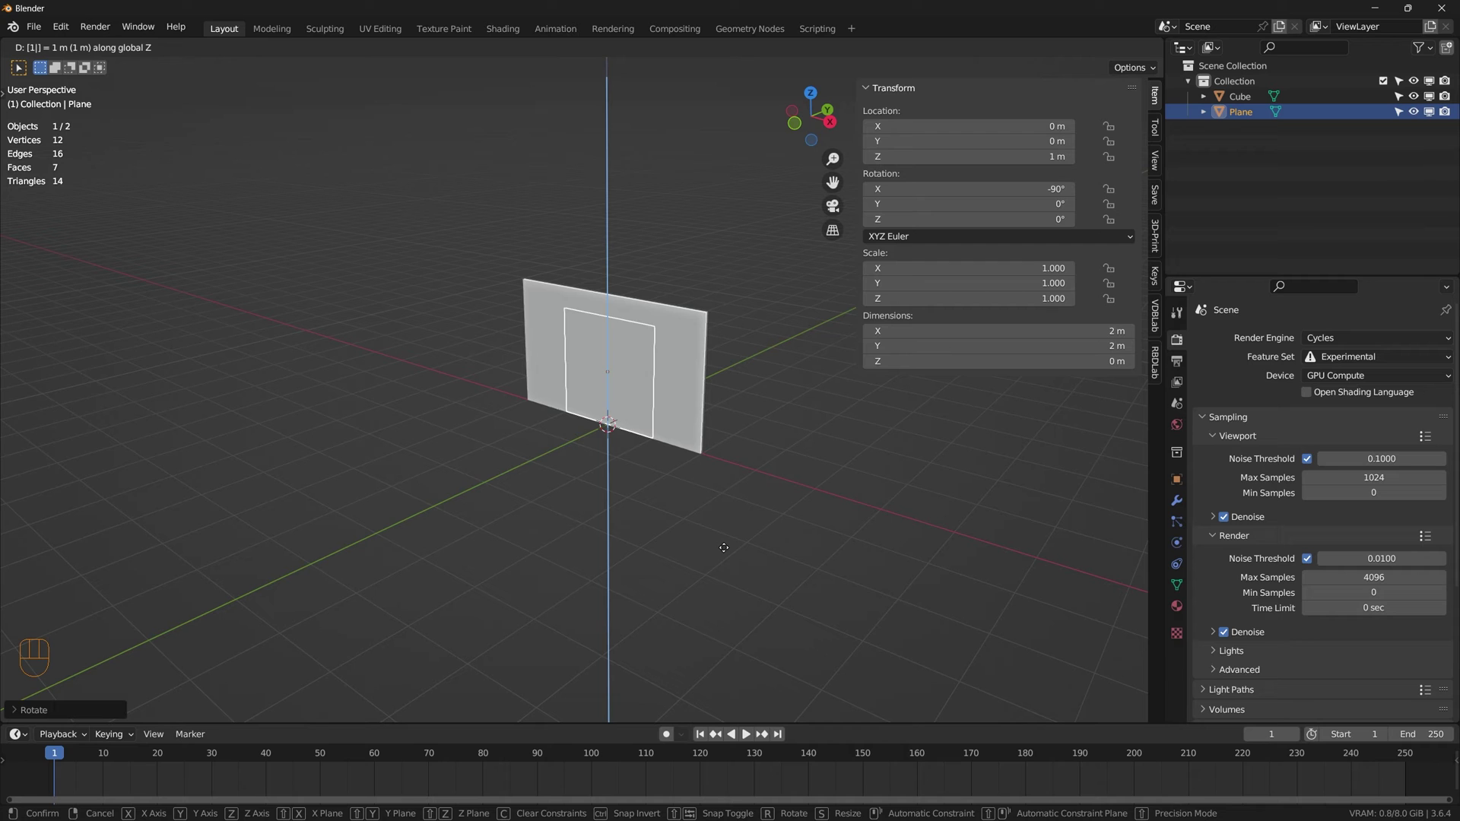
pyautogui.press('g')
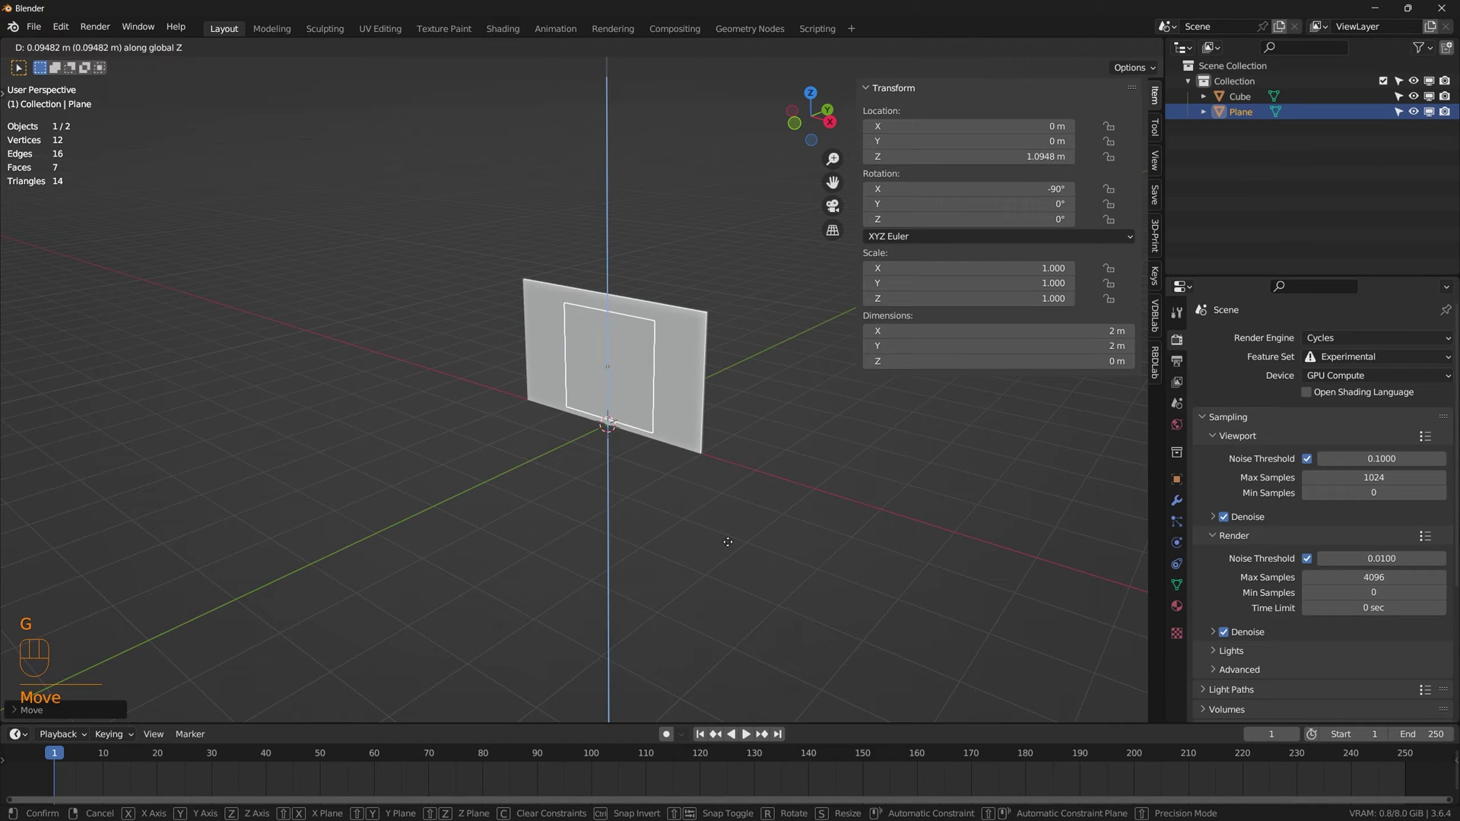
pyautogui.press('s')
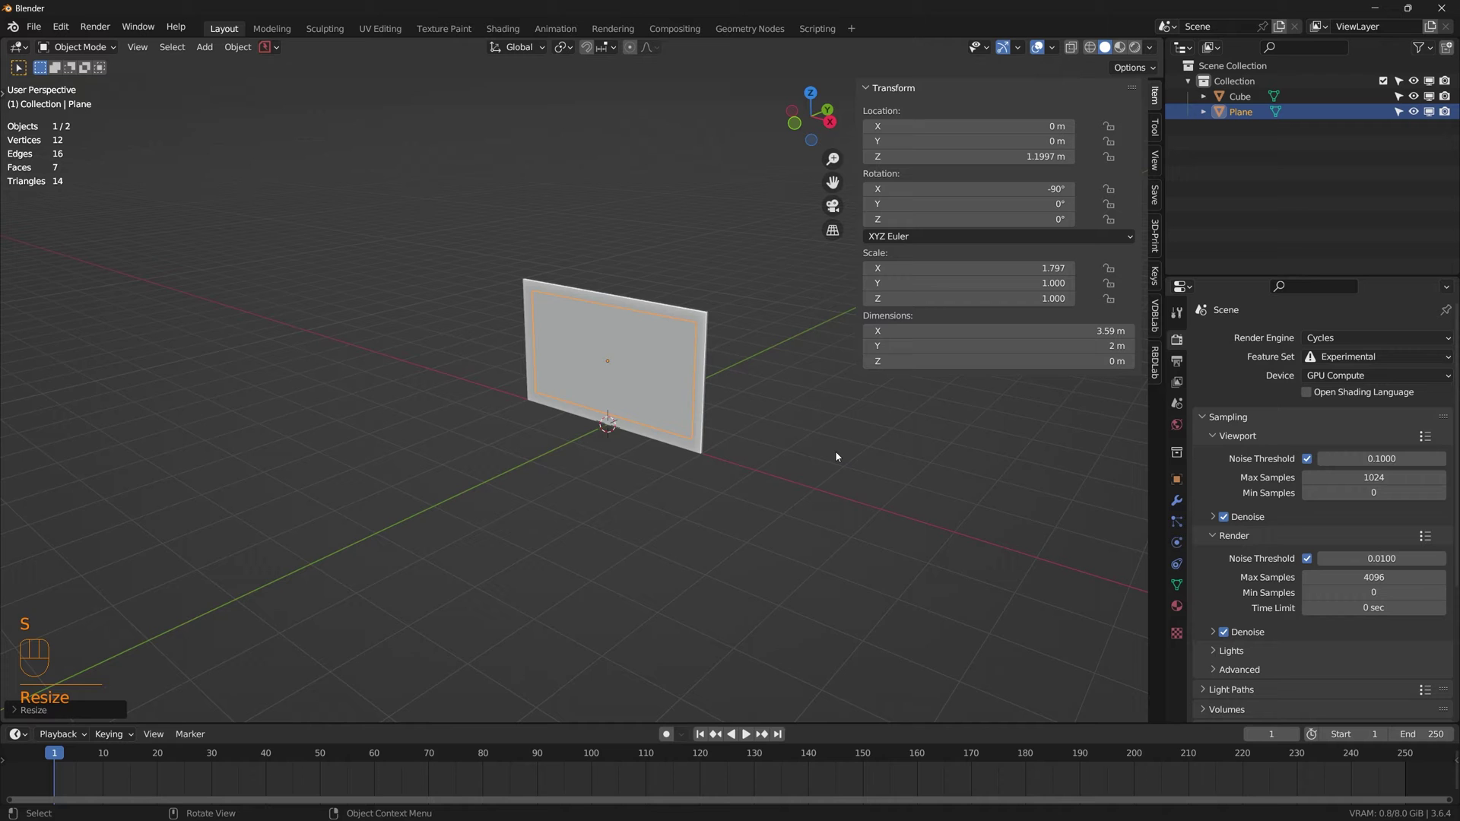
# Step: Move the plane to Y -8, standing 8 m in front of the wall
pyautogui.scroll(-3)
pyautogui.press('g')
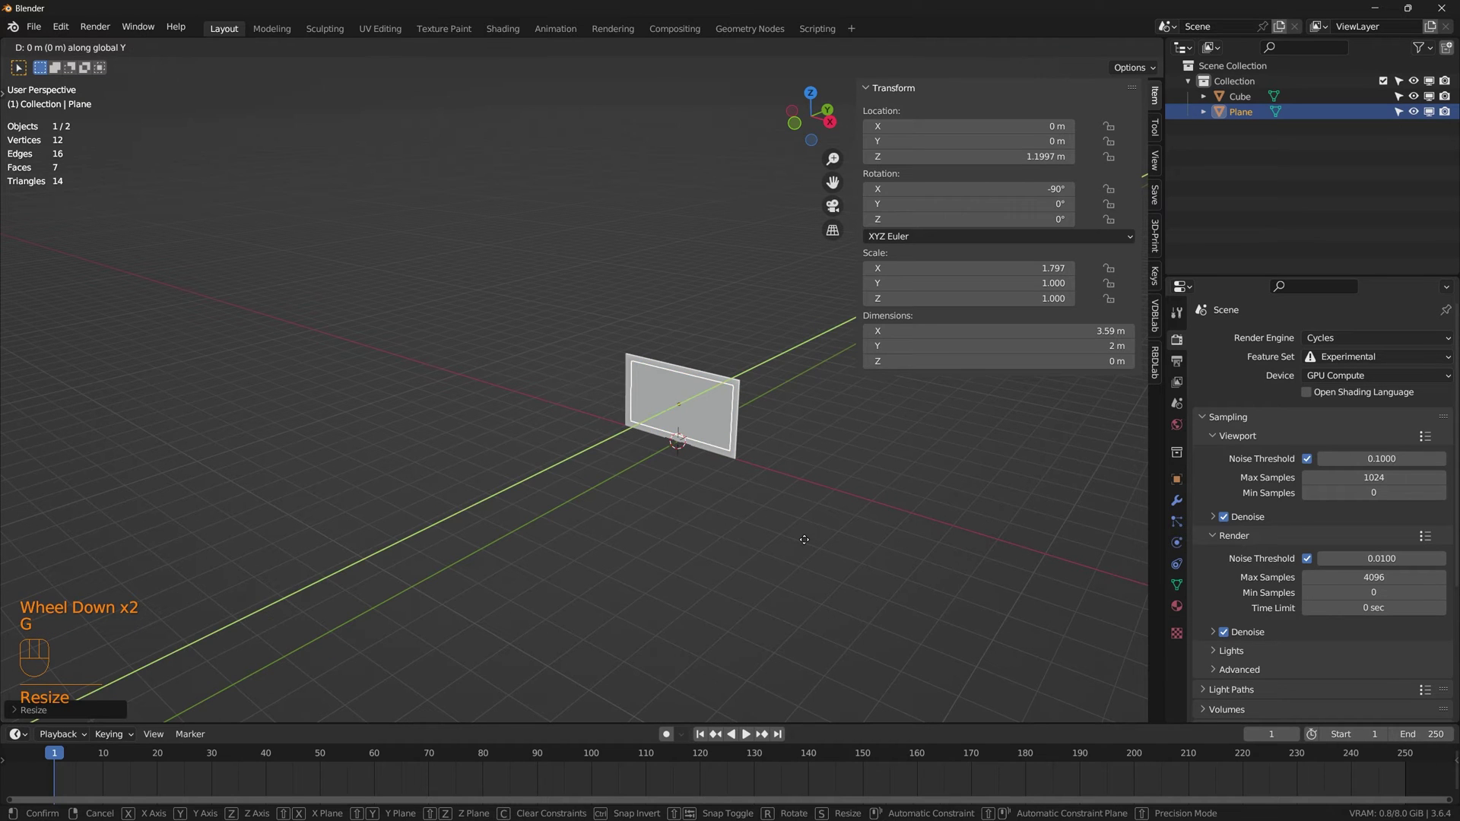
pyautogui.moveTo(591, 554); pyautogui.dragTo(488, 548)
pyautogui.moveTo(693, 637); pyautogui.dragTo(661, 587)
pyautogui.moveTo(664, 587); pyautogui.dragTo(721, 587)
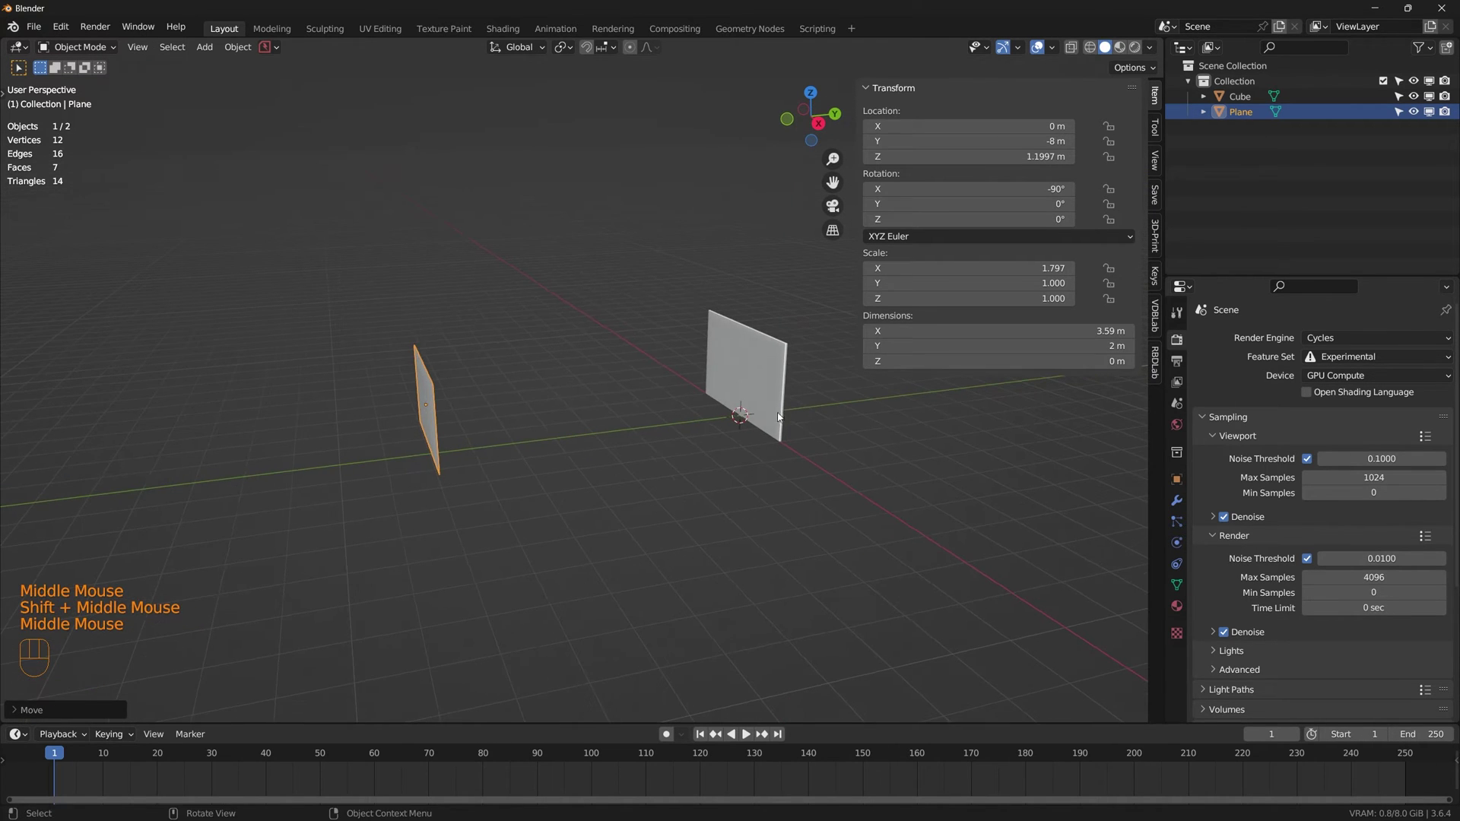
# Step: Apply the plane's rotation and scale and leave only the emitter plane selected
pyautogui.click(864, 561)
pyautogui.press('ctrl+a')
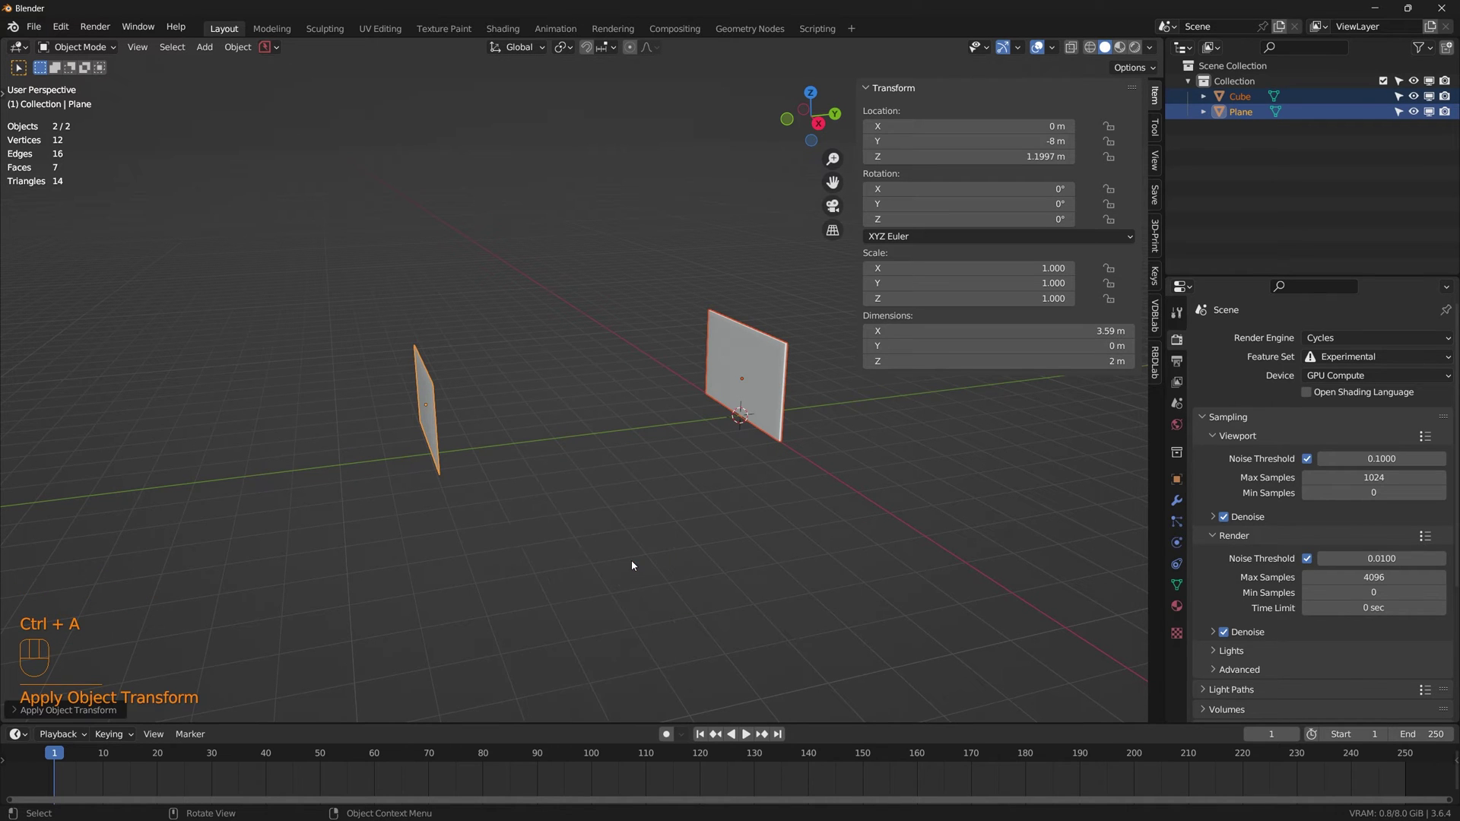
pyautogui.click(595, 524)
pyautogui.click(436, 420)
pyautogui.moveTo(625, 541); pyautogui.dragTo(593, 538)
pyautogui.middleClick(676, 596)
# Step: Make the plane an RBDLab Motion > Particles to Rigidbodies emitter and preview its emission in playback
pyautogui.click(1160, 365)
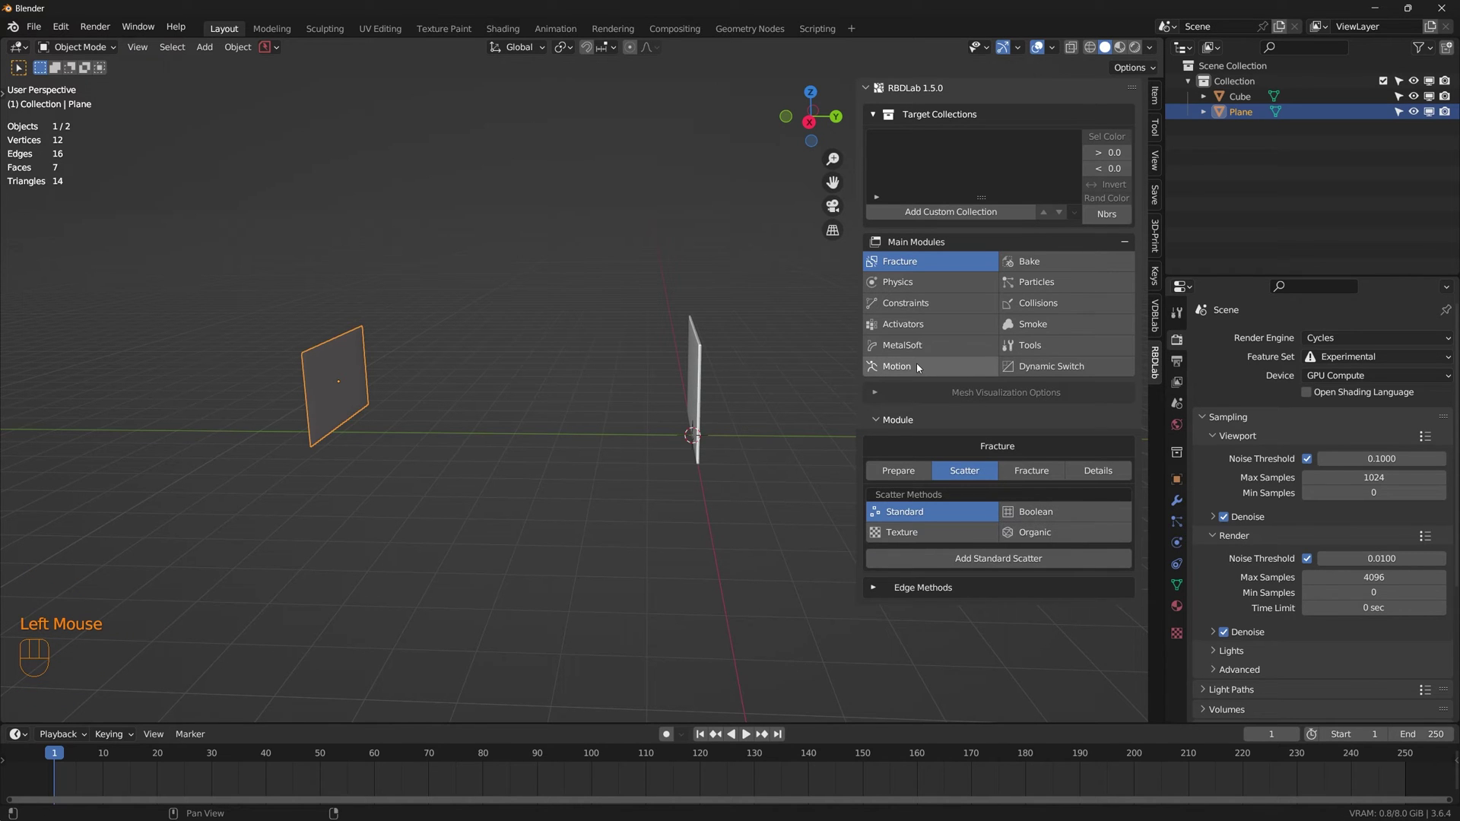
pyautogui.click(921, 366)
pyautogui.click(1071, 470)
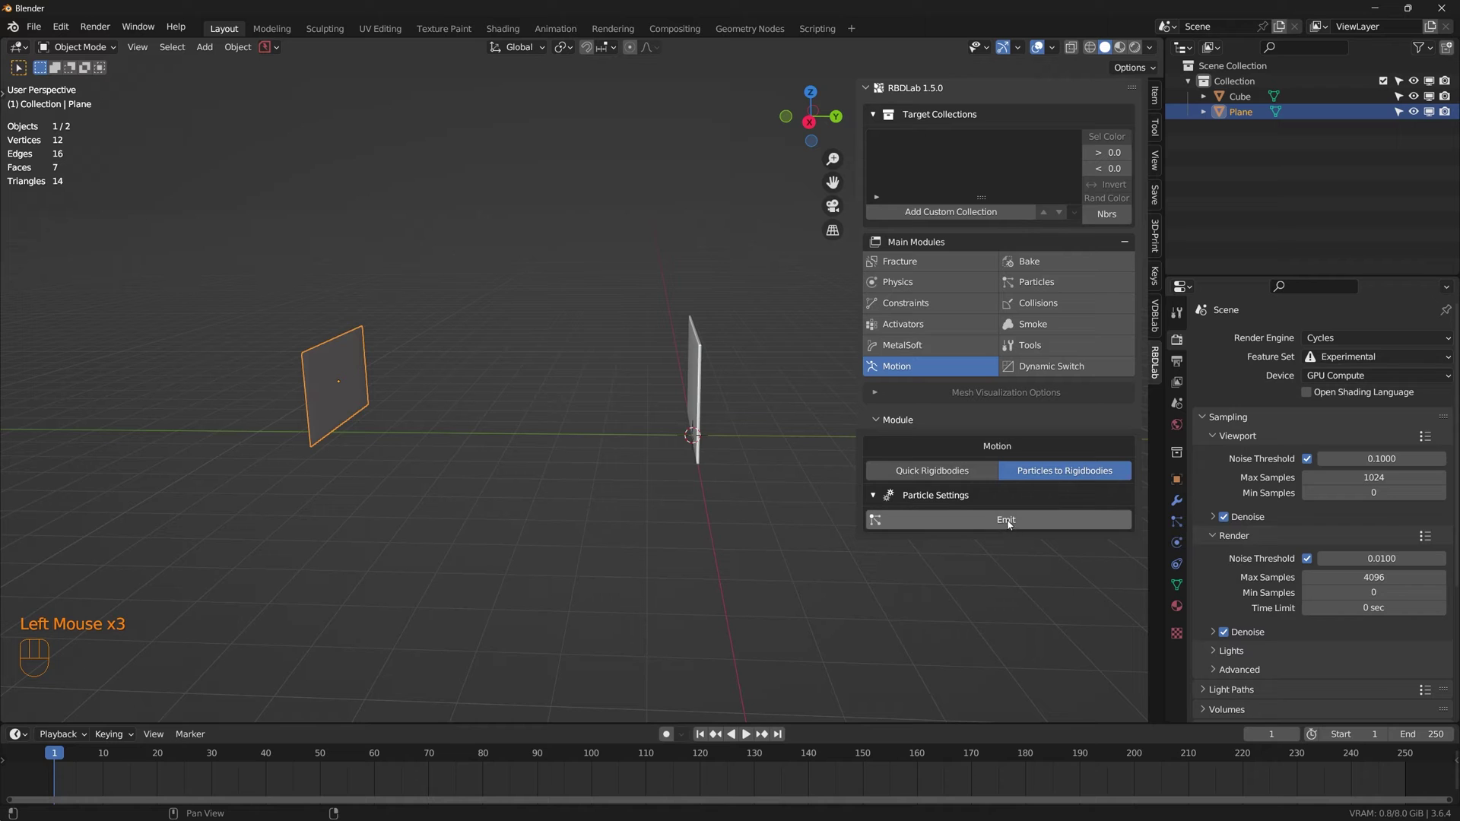
pyautogui.click(1012, 524)
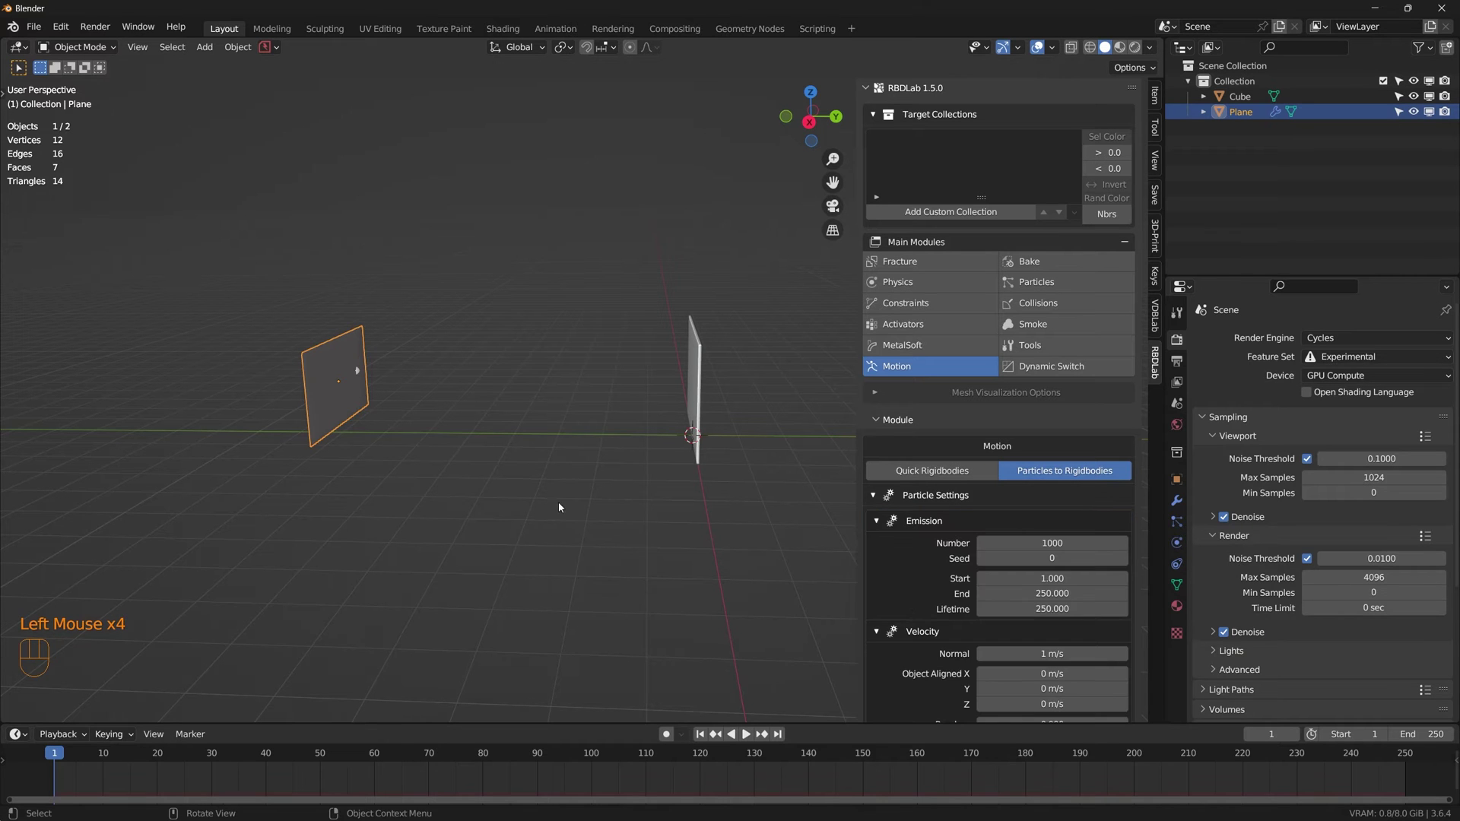
pyautogui.middleClick(596, 527)
pyautogui.press('space')
pyautogui.press('space')
pyautogui.click(700, 738)
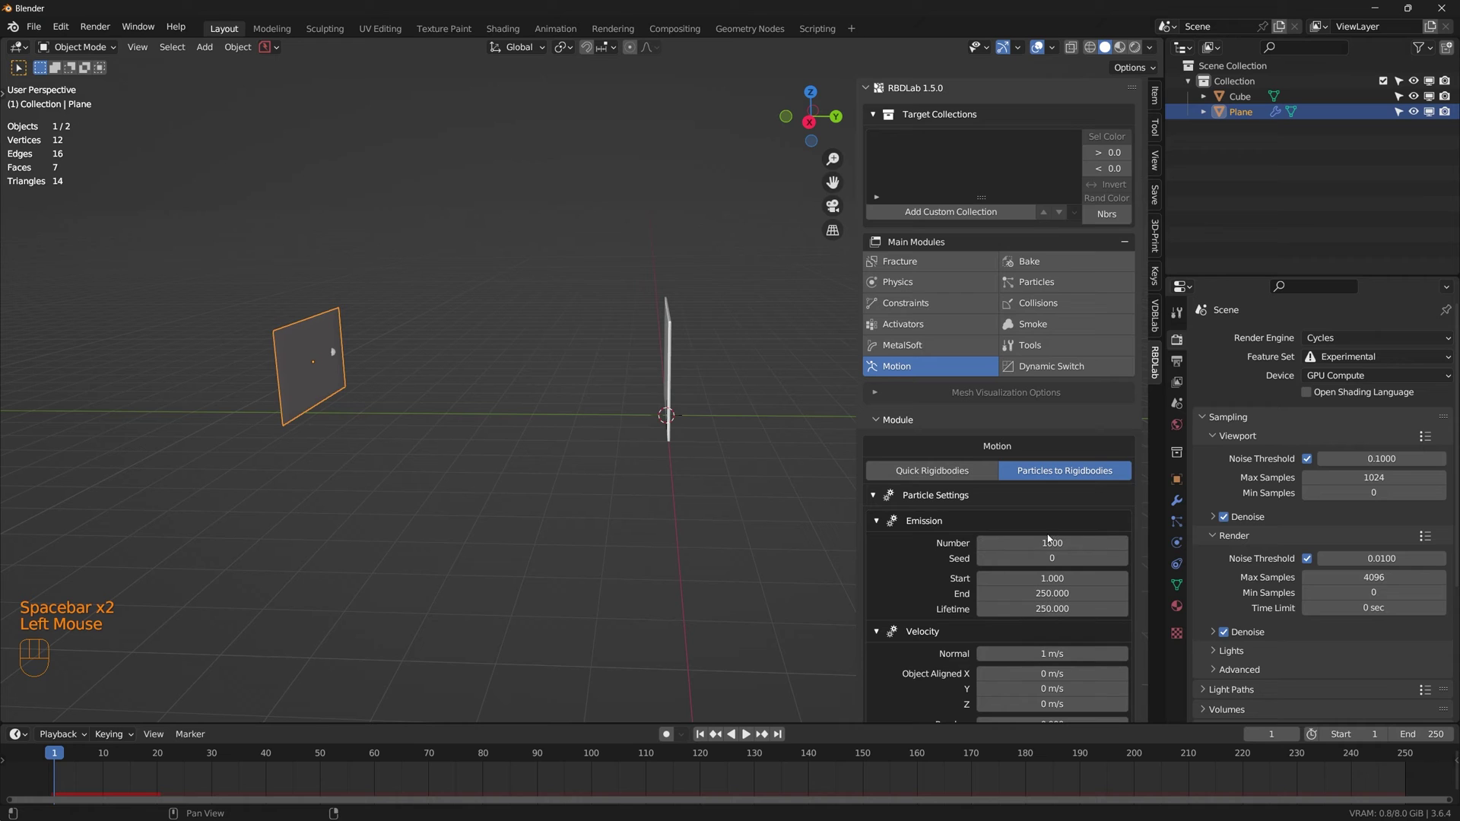
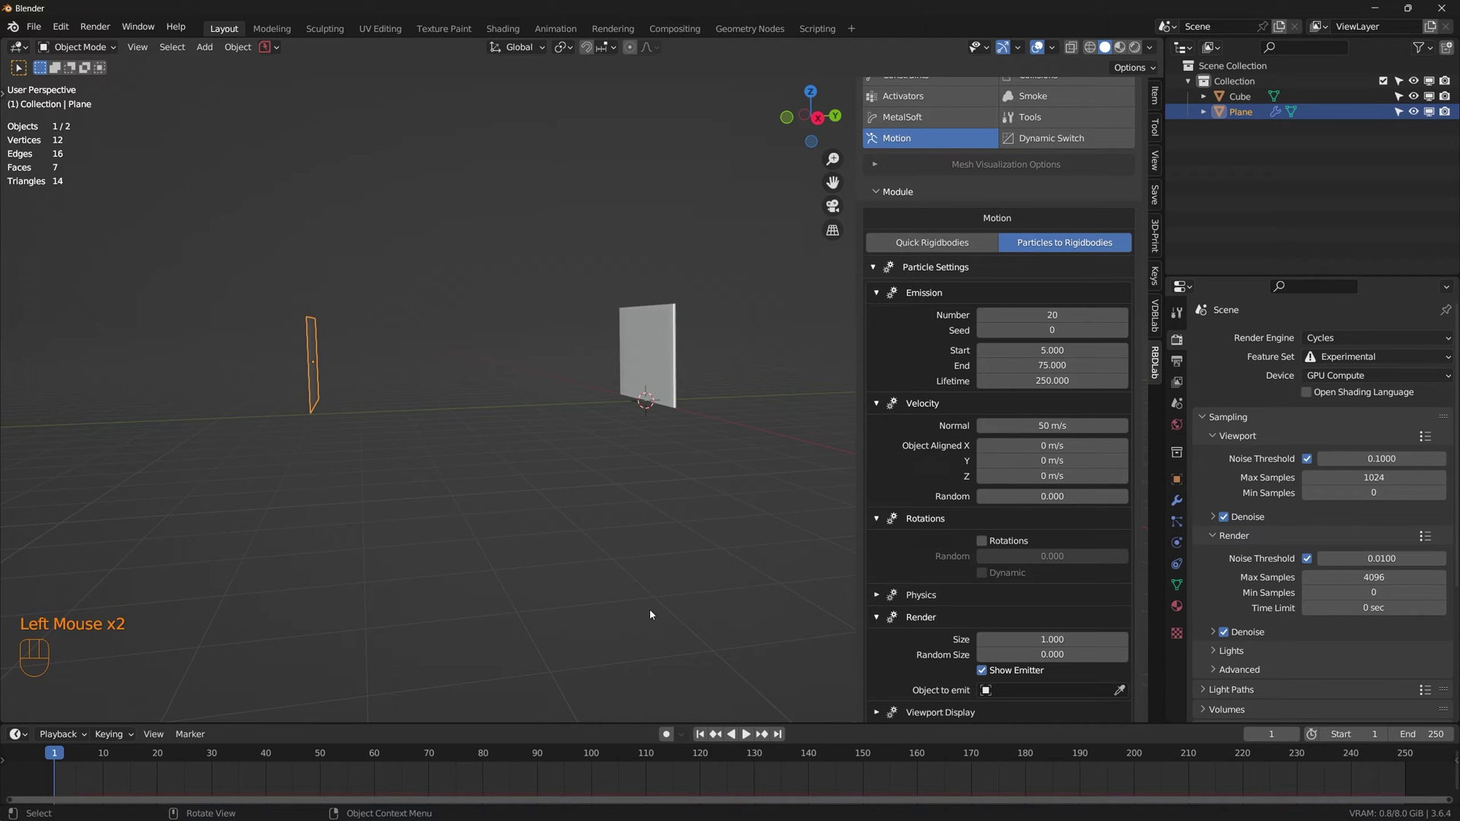
pyautogui.press('space')
pyautogui.moveTo(557, 461); pyautogui.dragTo(596, 494)
pyautogui.press('space')
pyautogui.moveTo(511, 396); pyautogui.dragTo(514, 434)
pyautogui.press('space')
pyautogui.press('space')
pyautogui.click(710, 736)
pyautogui.press('space')
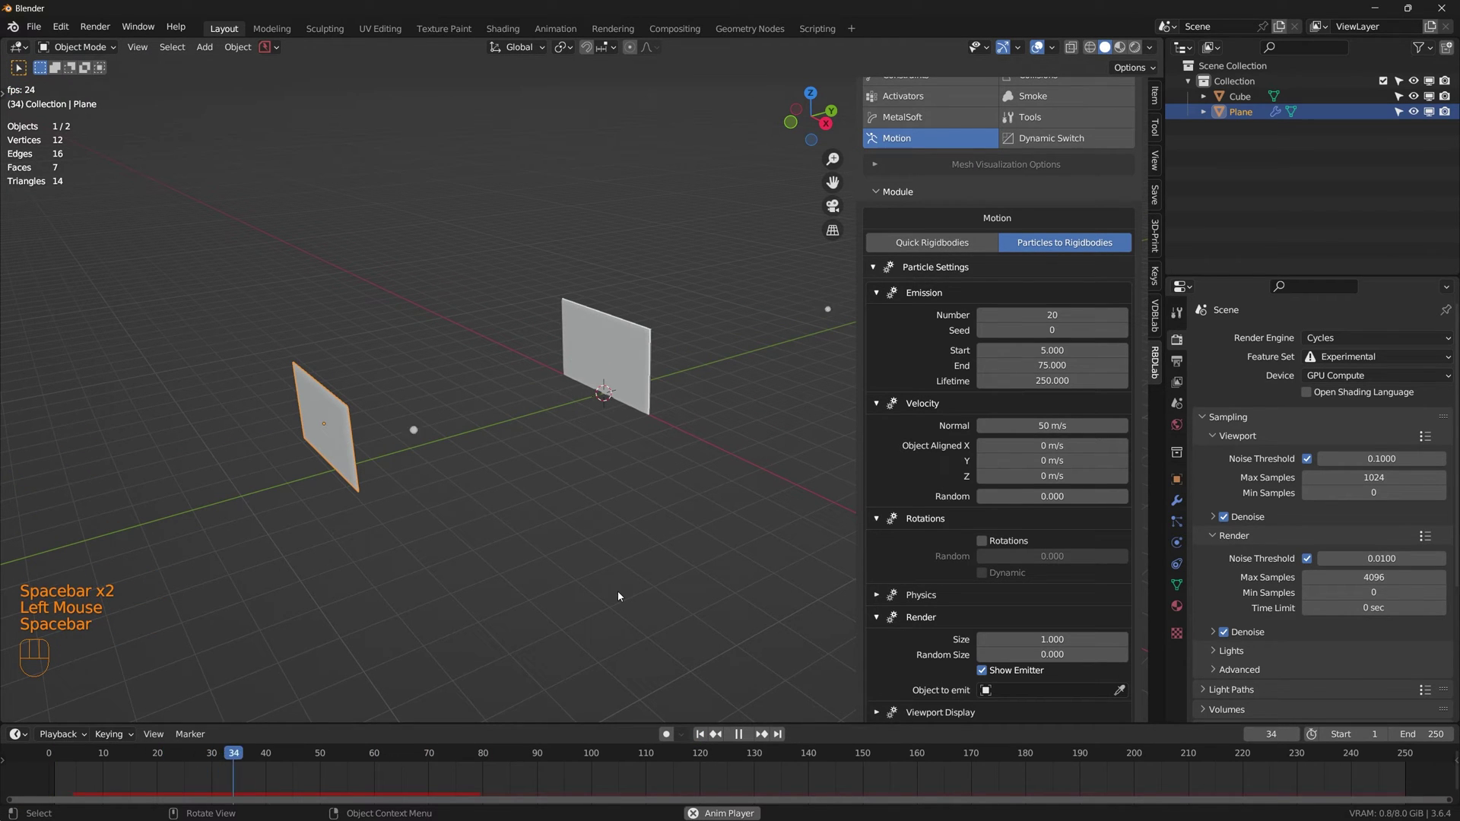
pyautogui.press('space')
pyautogui.click(704, 735)
pyautogui.scroll(-3)
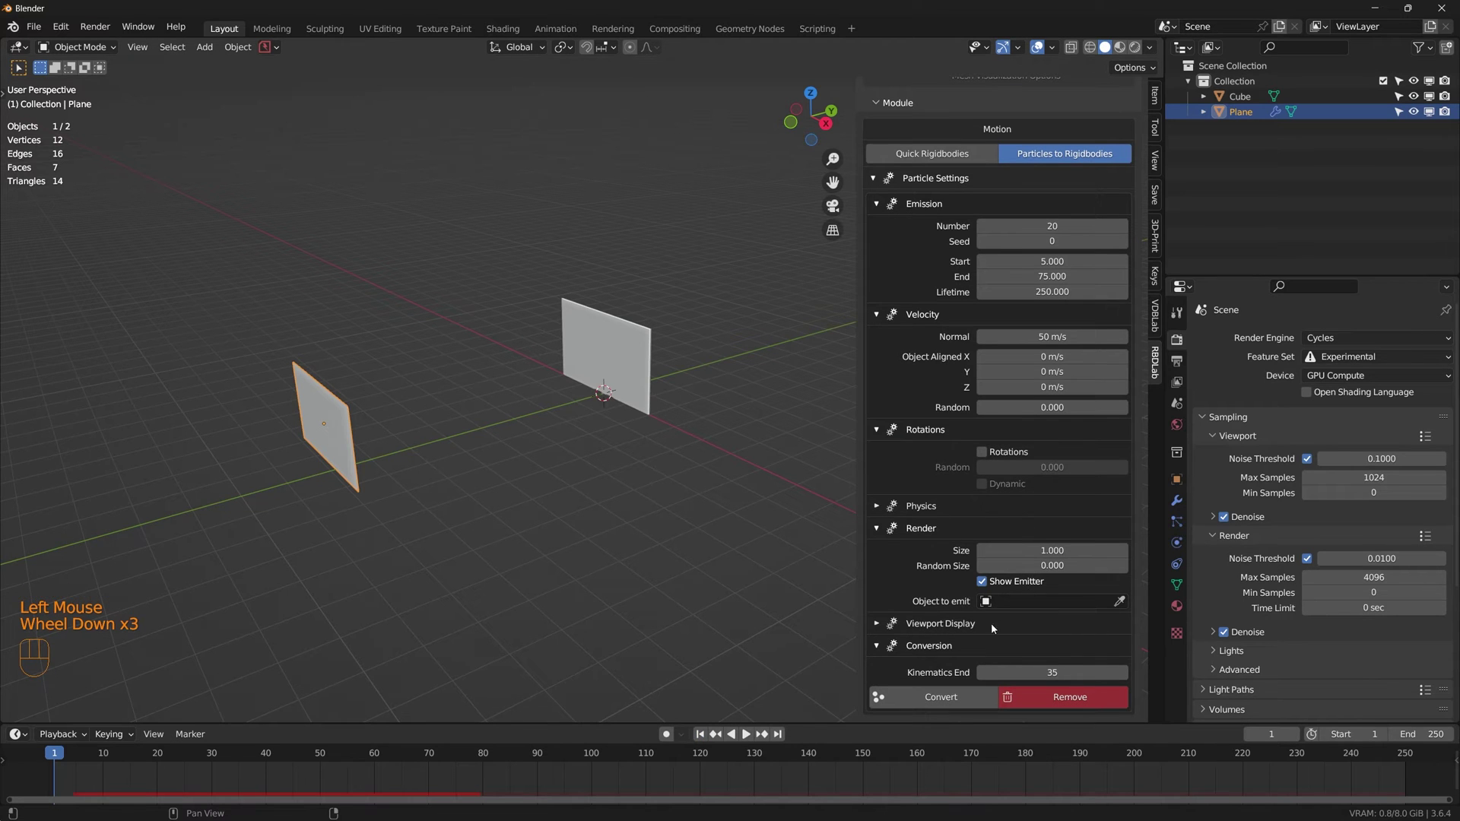
pyautogui.middleClick(622, 495)
pyautogui.middleClick(621, 495)
# Step: Add a UV sphere, shrink and place it near the wall's base, and apply its scale
pyautogui.press('shift+a')
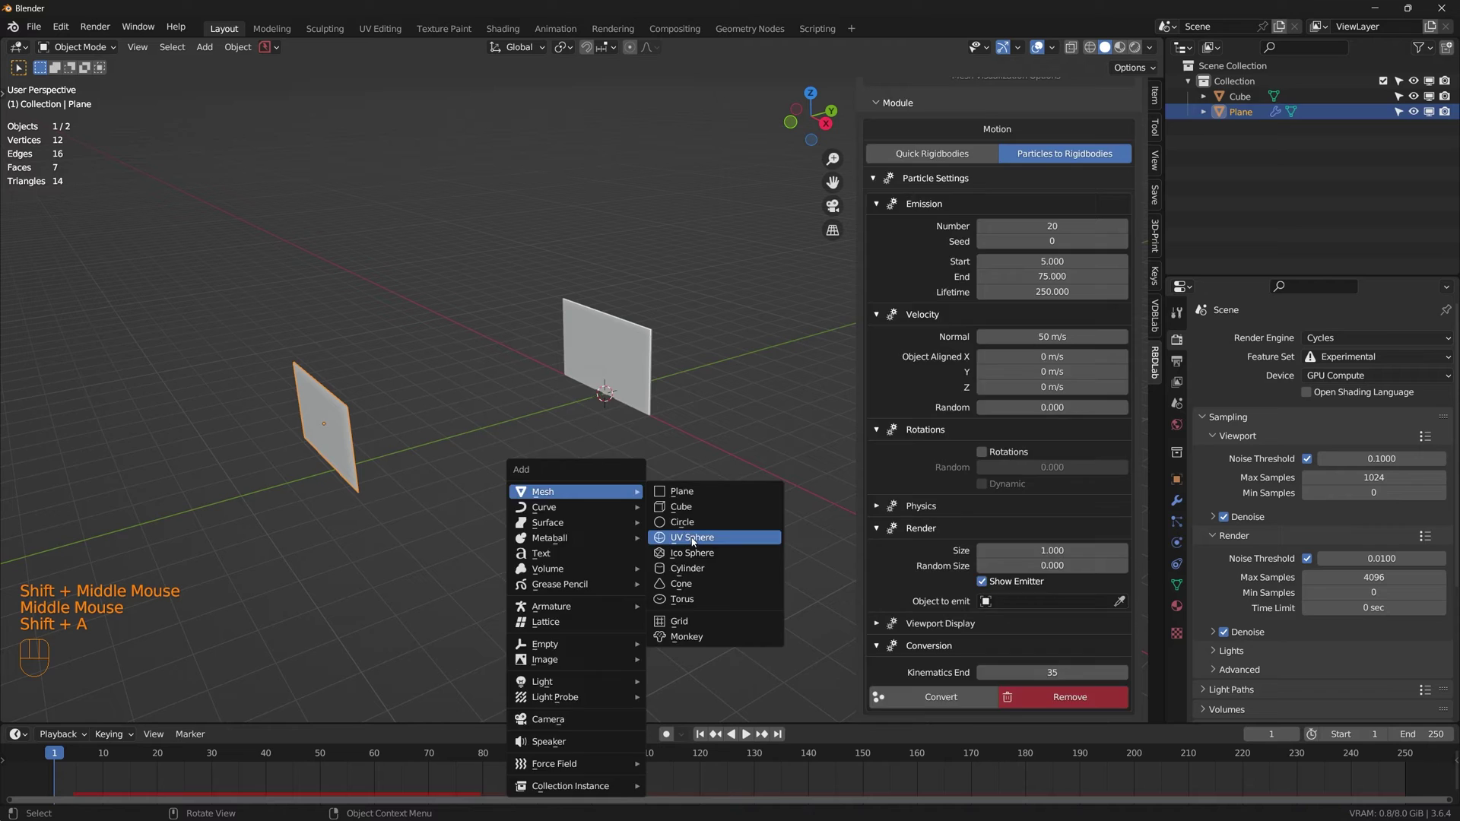
pyautogui.press('s')
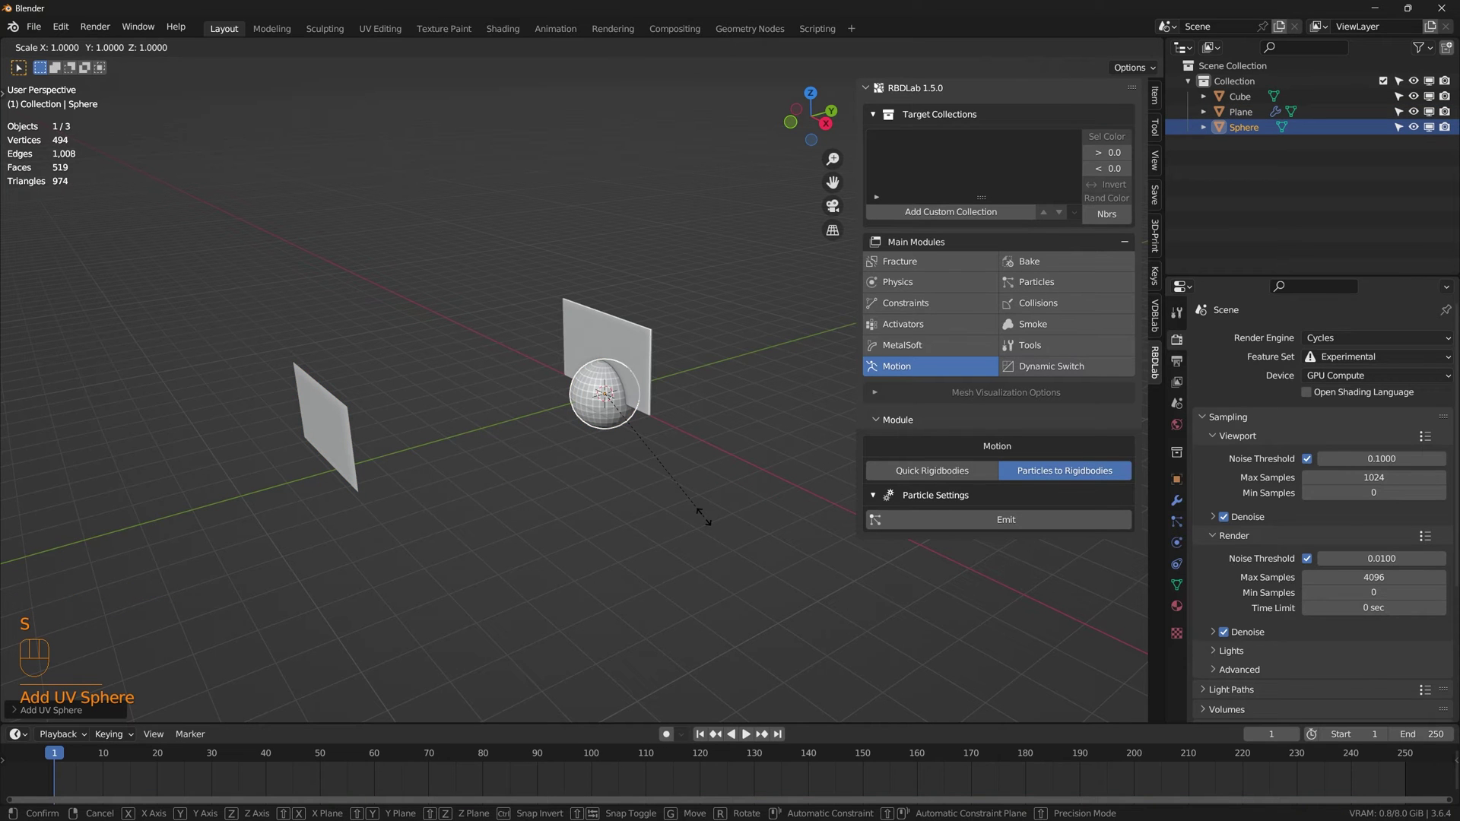
pyautogui.press('g')
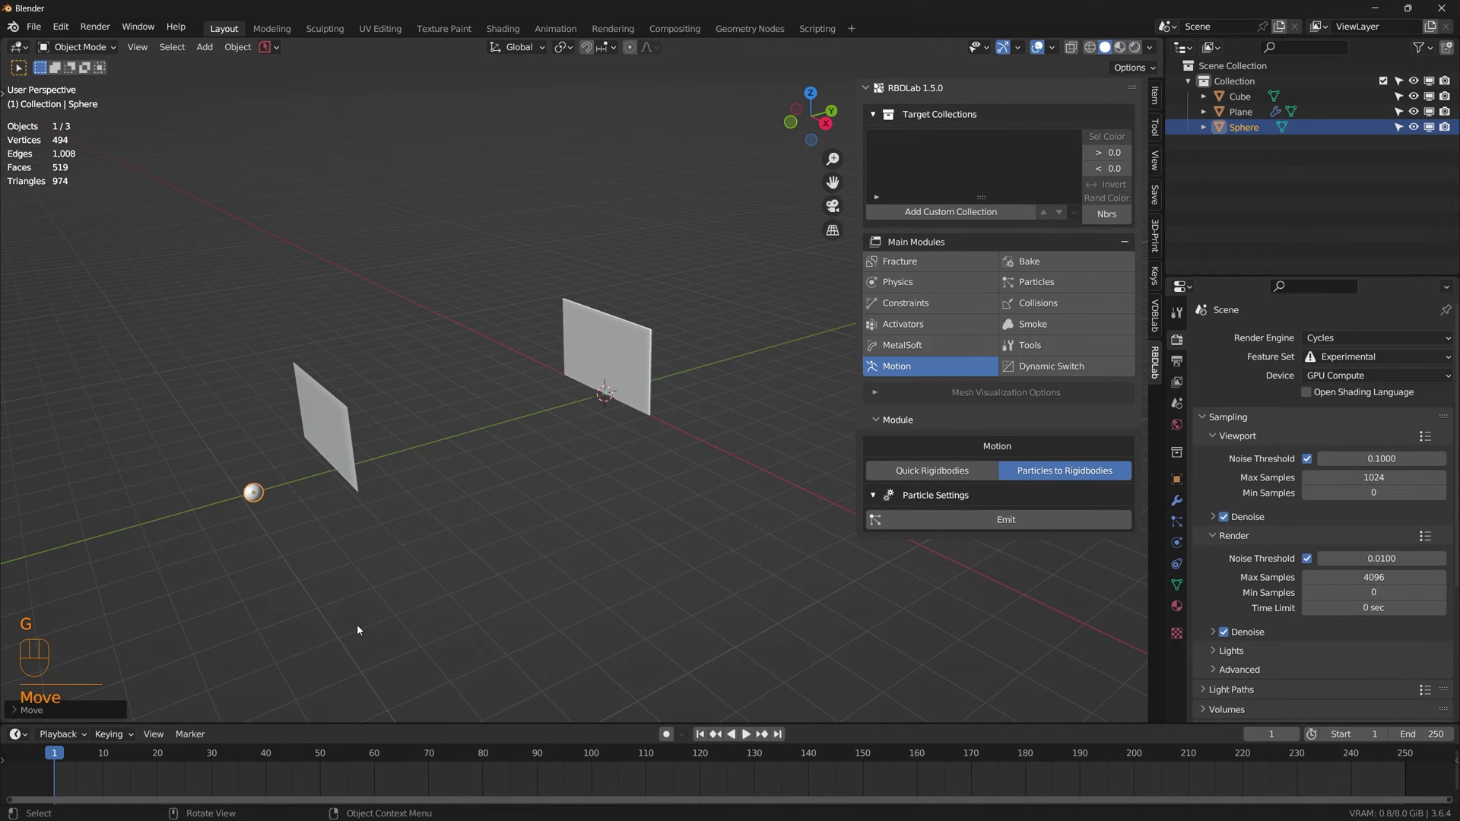
pyautogui.press('ctrl+a')
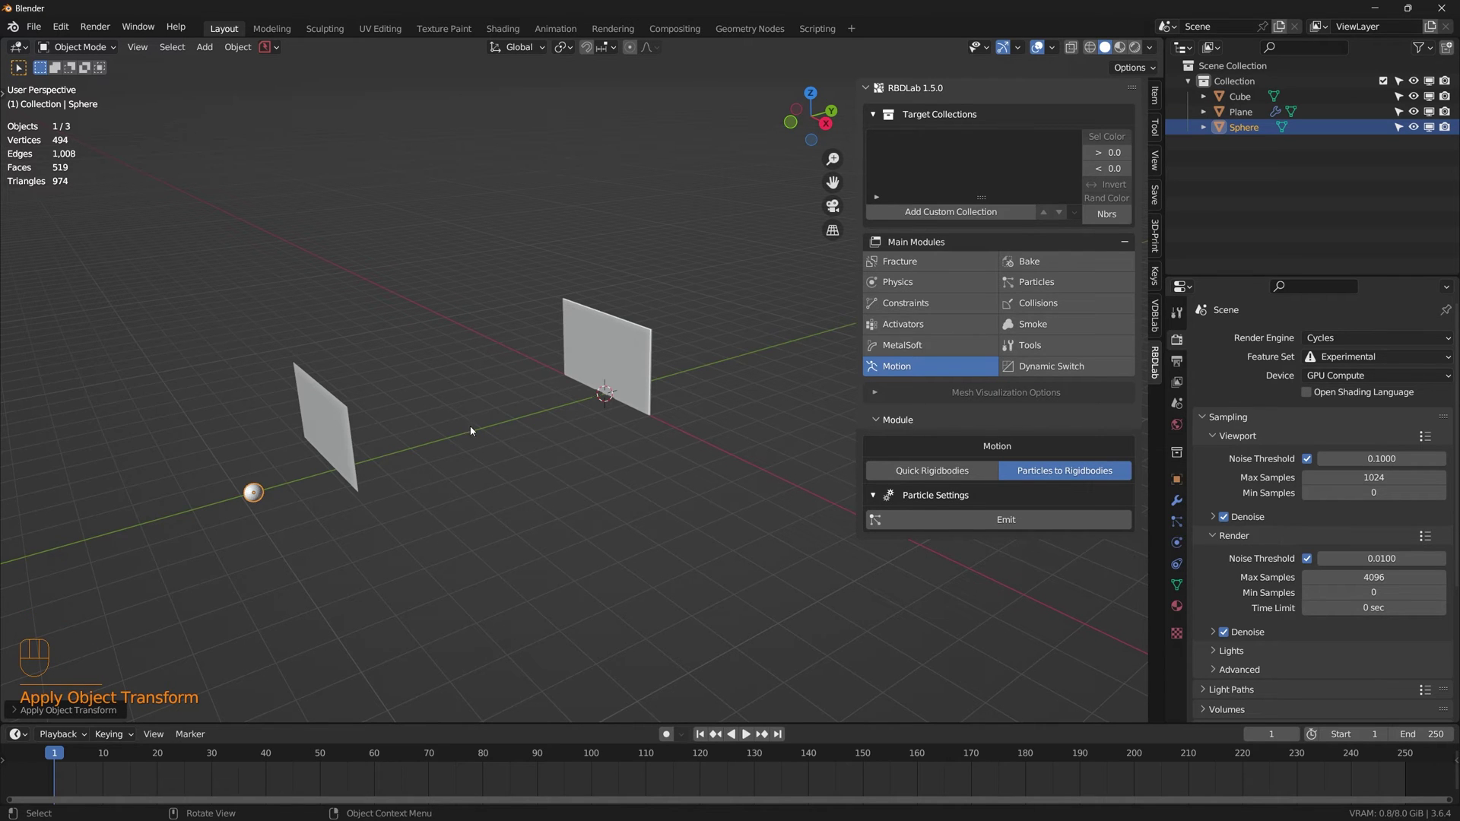
# Step: Set the Sphere as the object the emitter plane spawns
pyautogui.click(339, 424)
pyautogui.scroll(-3)
pyautogui.scroll(-3)
pyautogui.click(1119, 607)
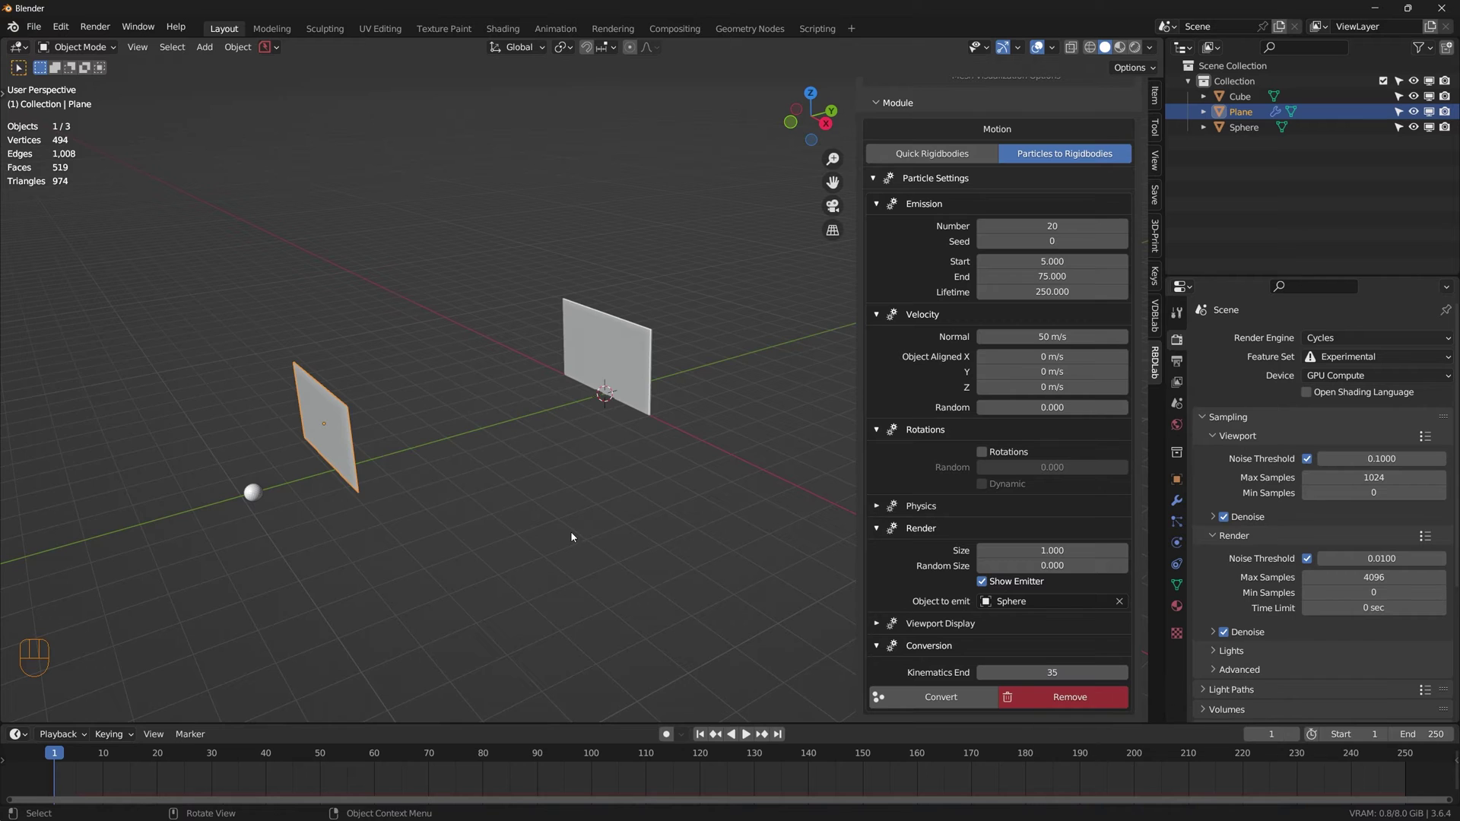
# Step: Step through the first frames to watch the emitted spheres fly toward the wall
pyautogui.middleClick(576, 536)
pyautogui.scroll(3)
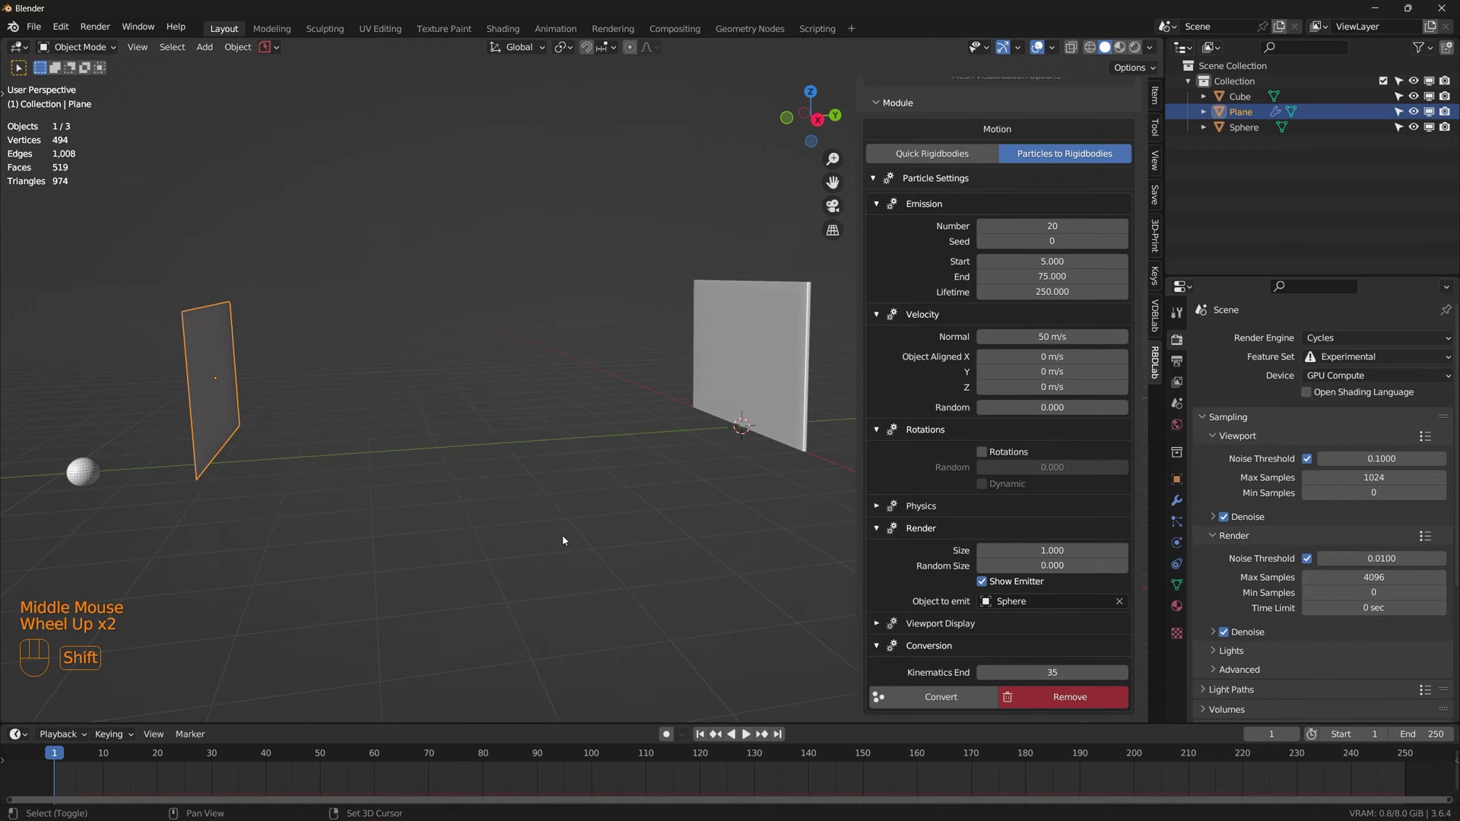
pyautogui.moveTo(583, 540); pyautogui.dragTo(529, 503)
pyautogui.middleClick(533, 504)
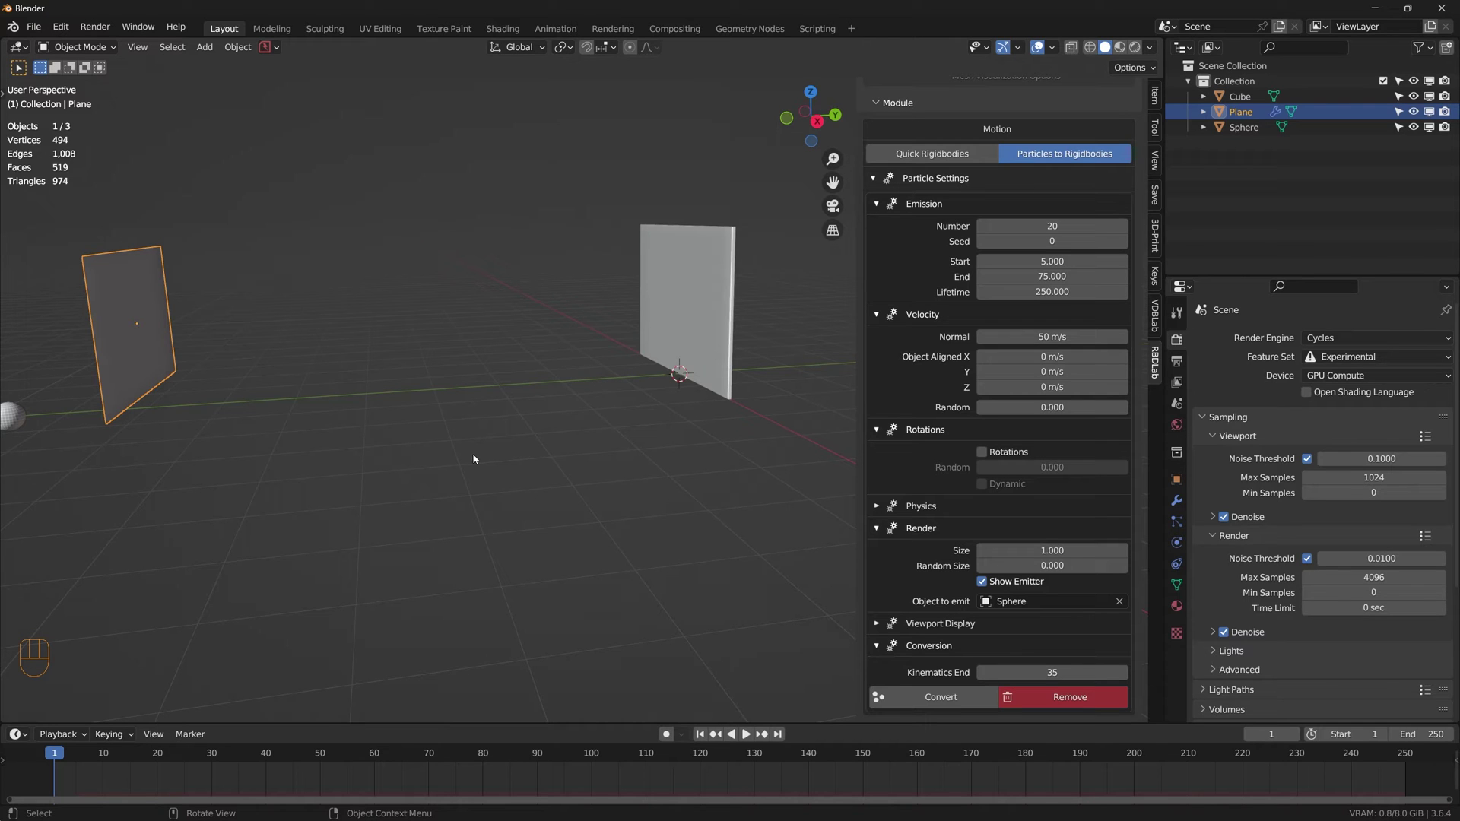
pyautogui.press('Right')
pyautogui.press('Right')
pyautogui.press('Right')
pyautogui.press('Right')
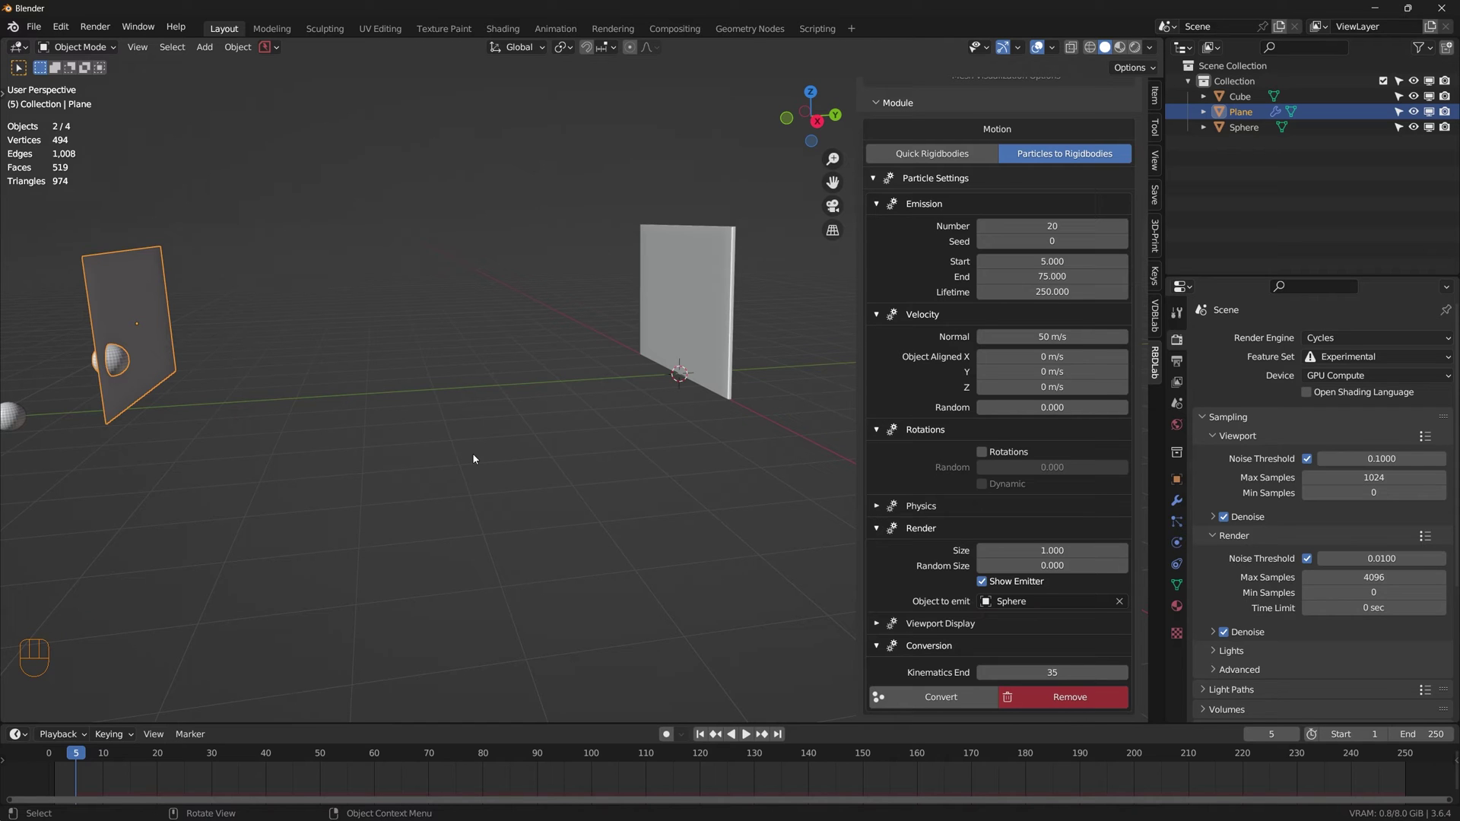
pyautogui.press('Right')
pyautogui.press('Right')
pyautogui.press('Right')
pyautogui.press('Right')
pyautogui.press('Left')
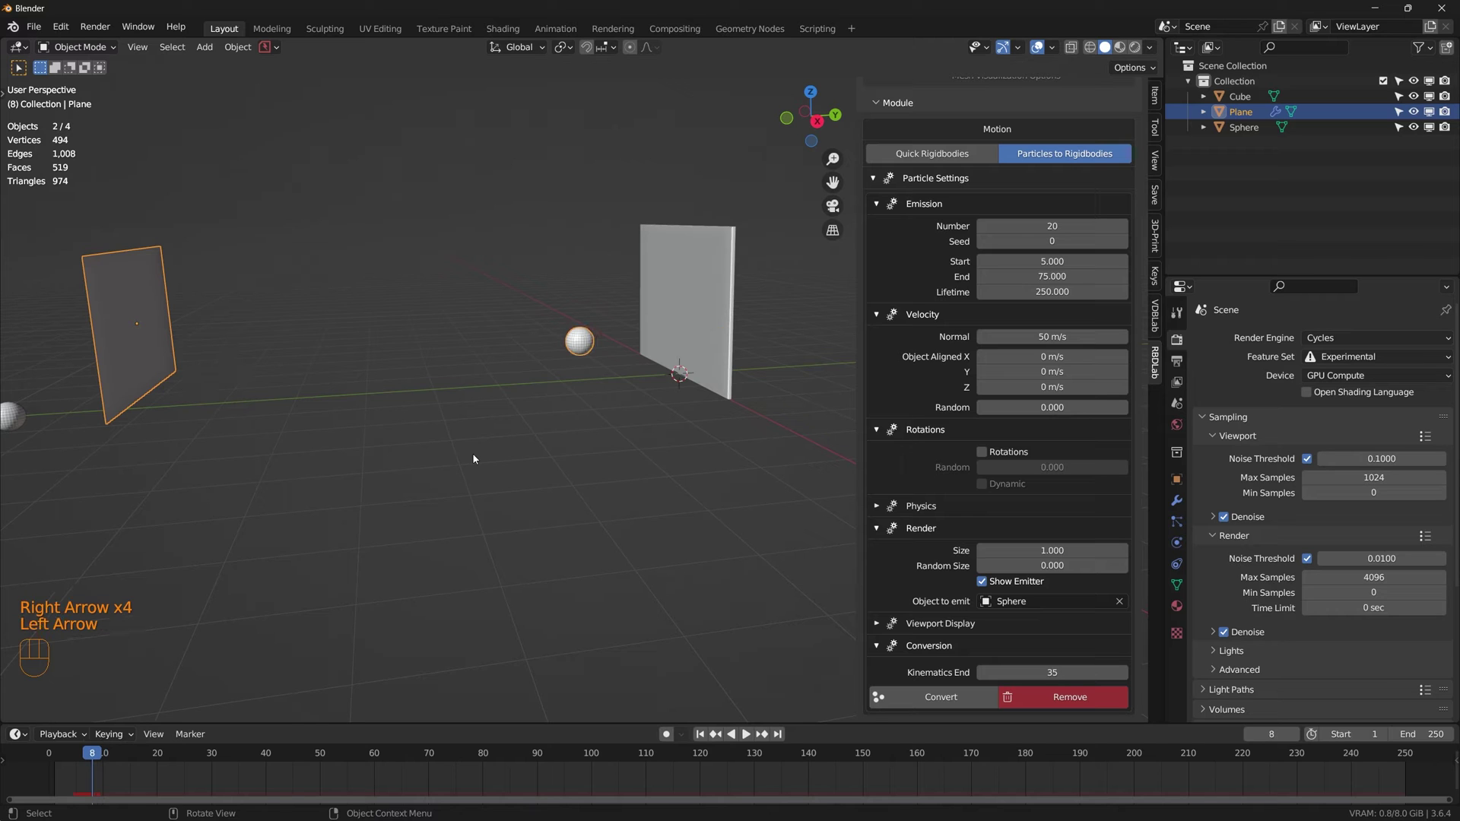
pyautogui.moveTo(609, 453); pyautogui.dragTo(584, 454)
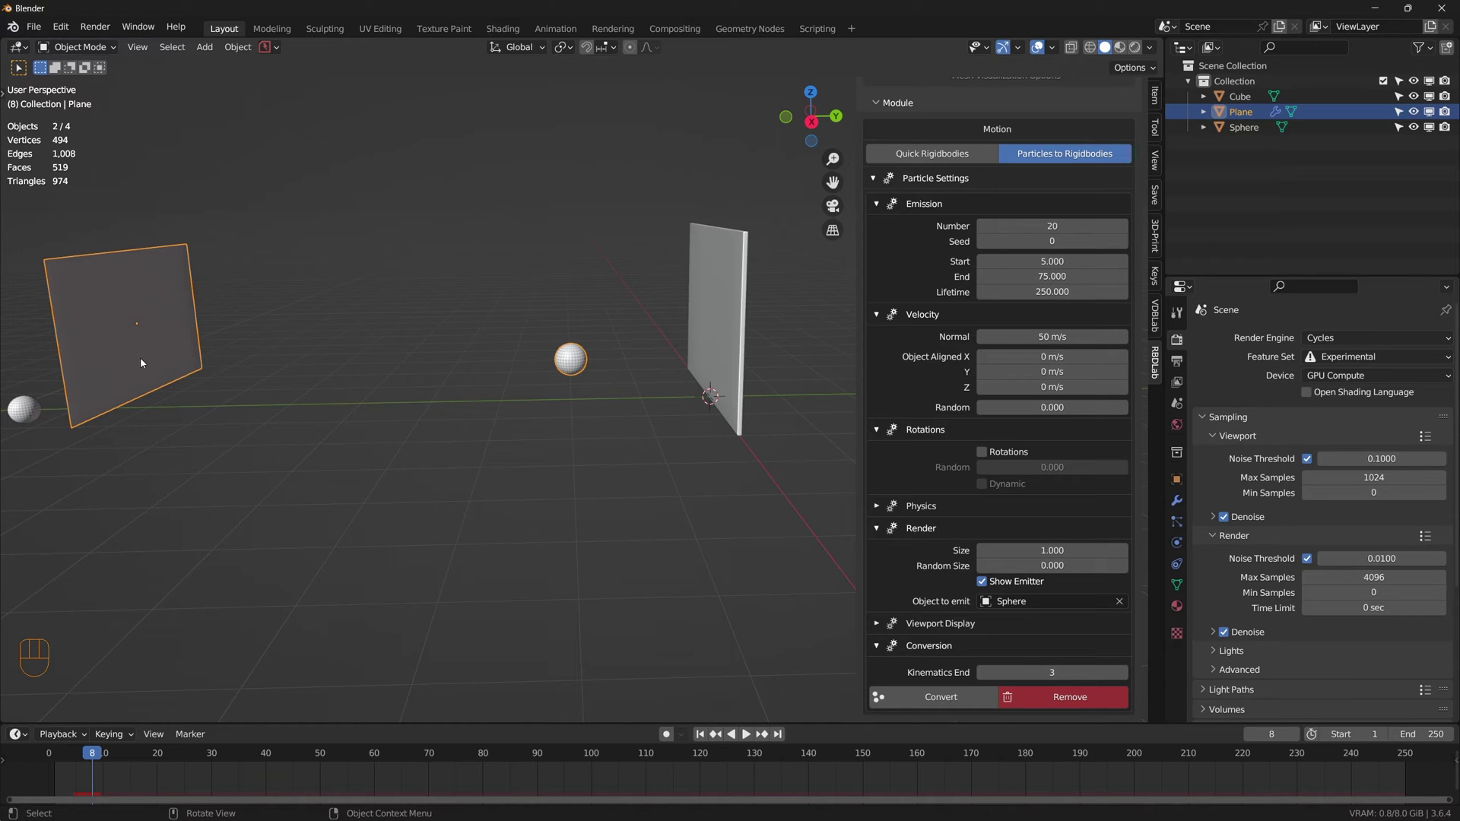
# Step: Convert the emitted particles into rigid-body sphere copies and preview them in playback
pyautogui.click(953, 700)
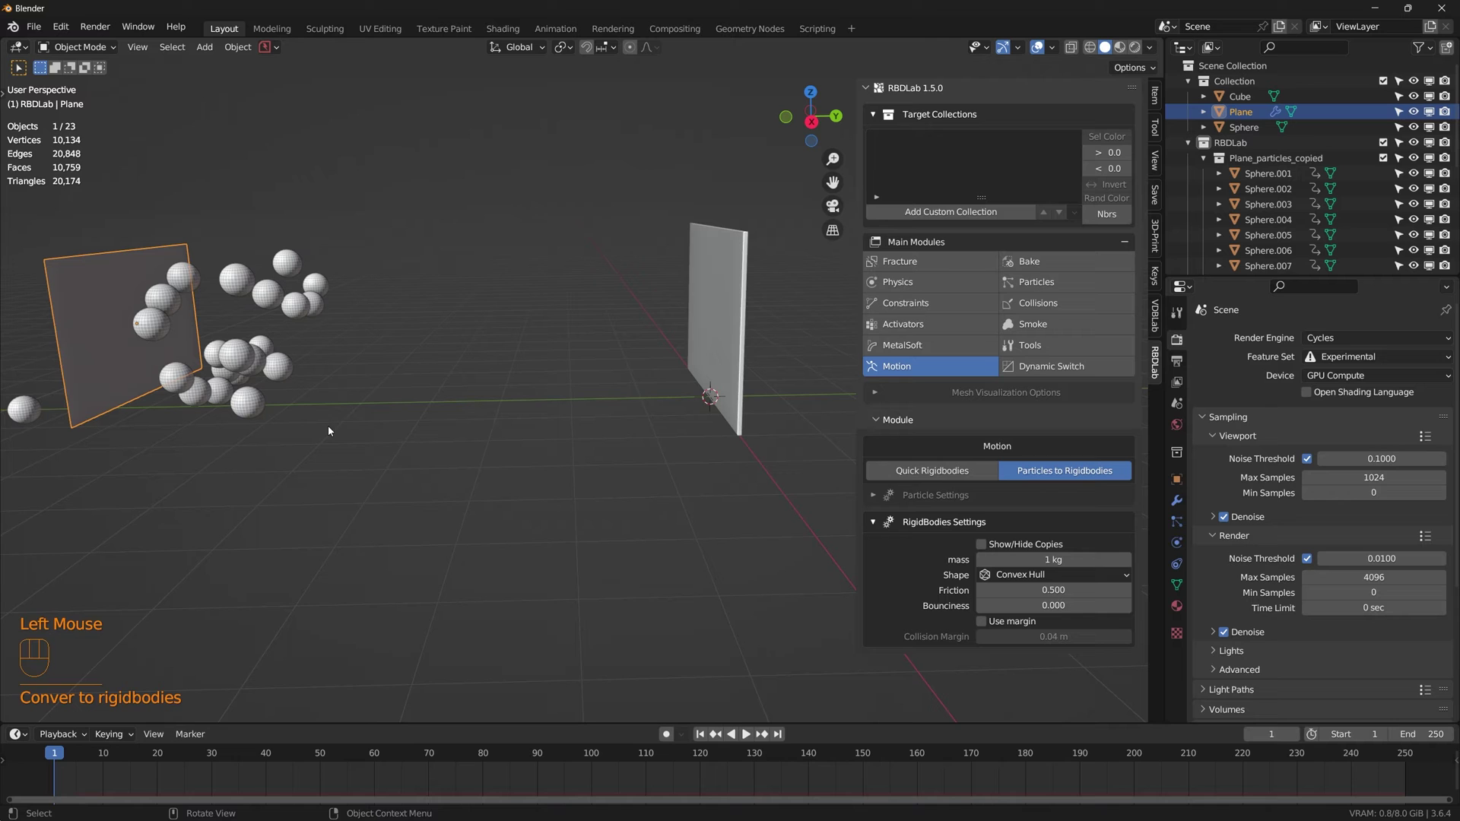
pyautogui.press('space')
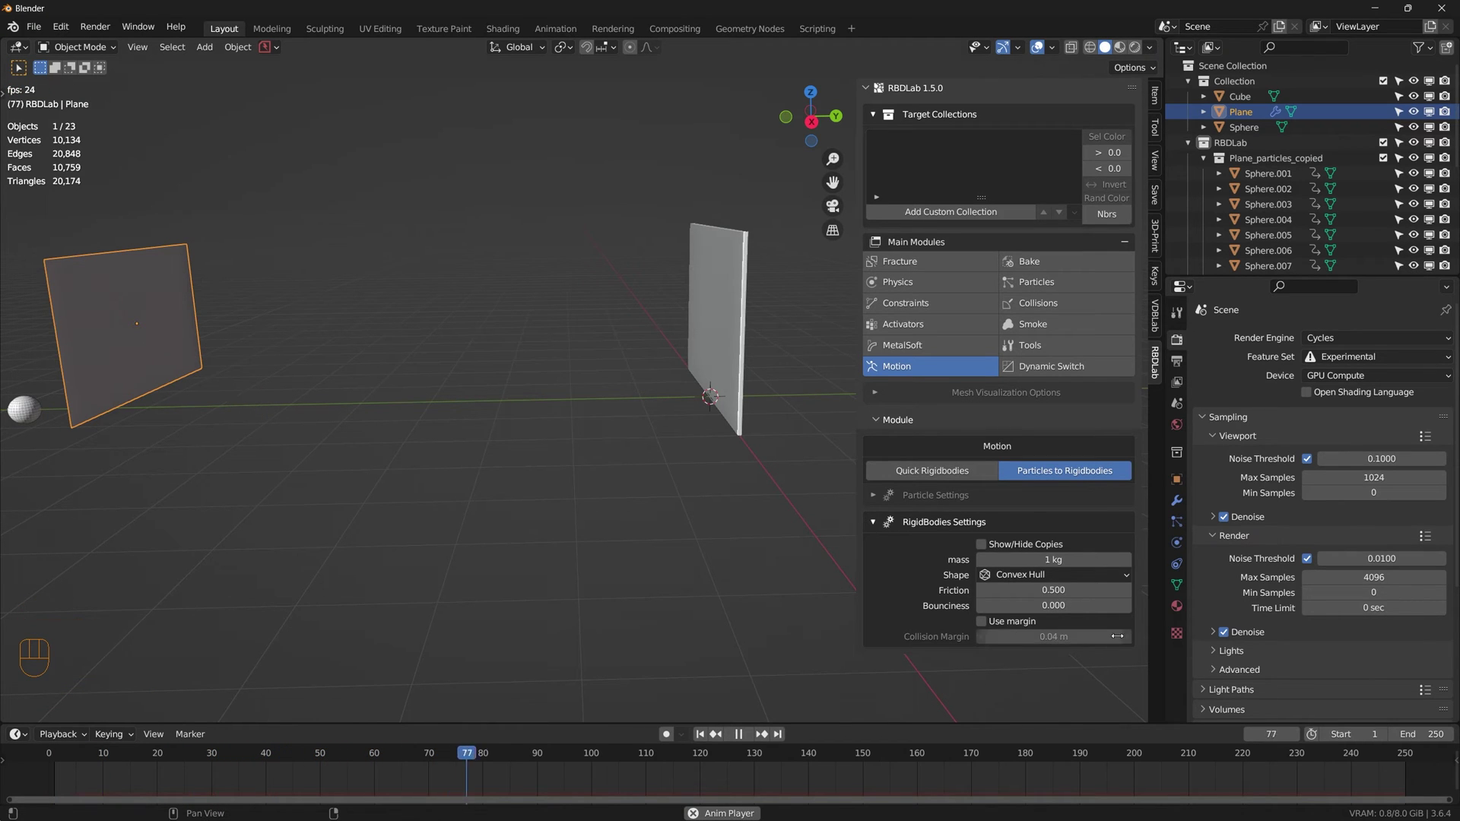
pyautogui.press('space')
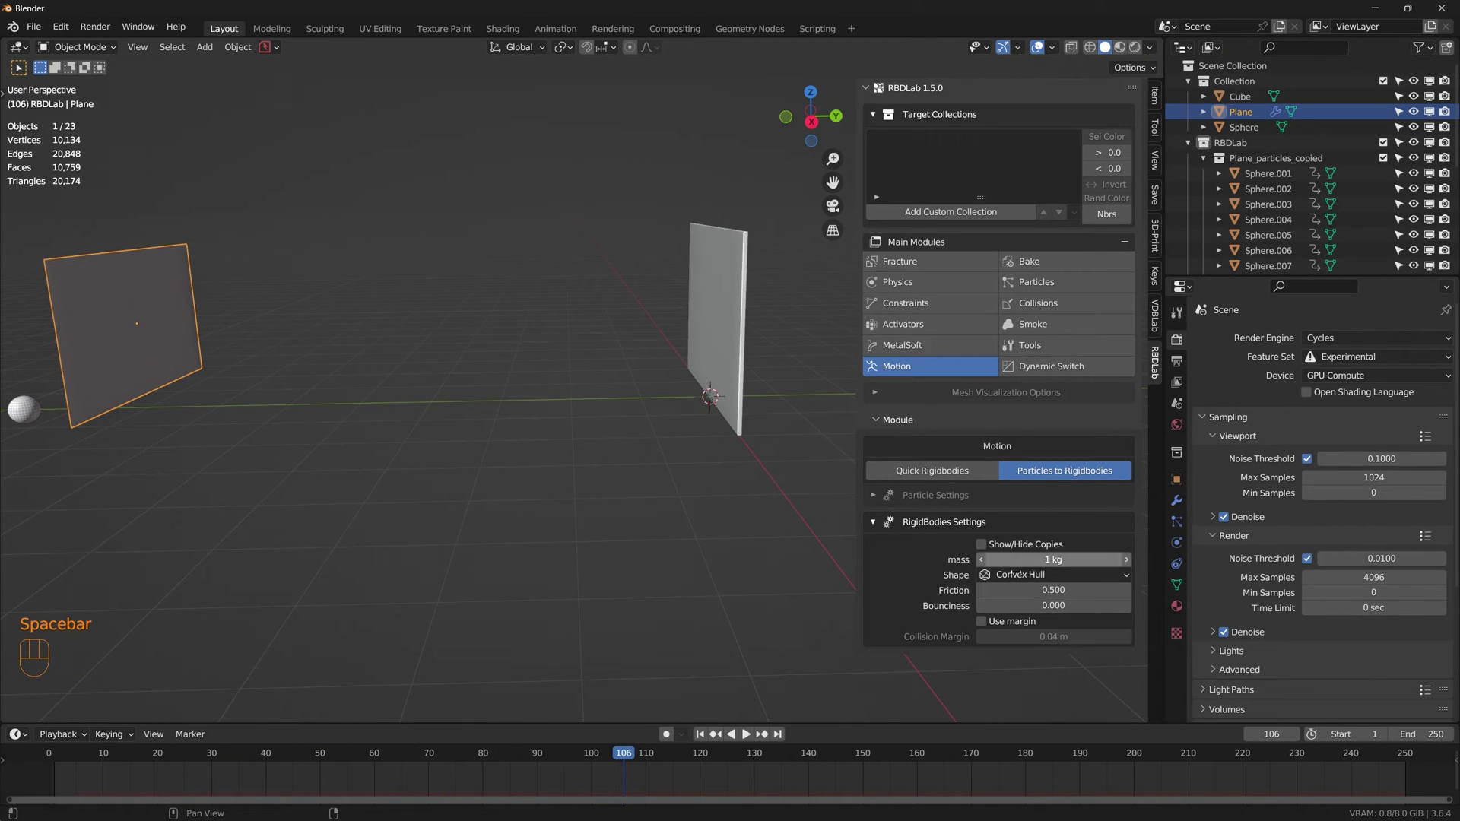
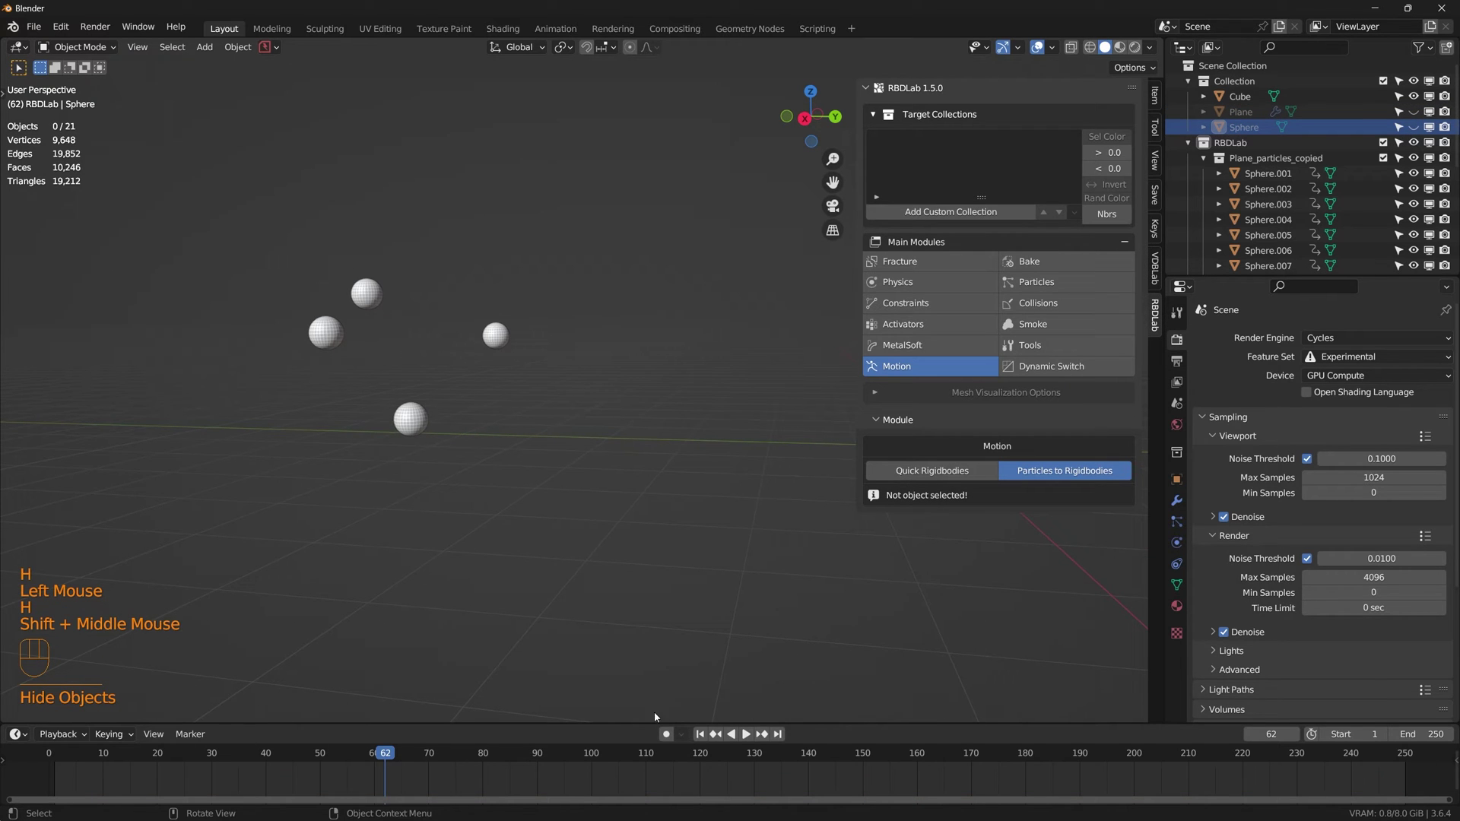
# Step: Rewind to frame 1, check the sphere copies, and select the wall cube
pyautogui.click(700, 738)
pyautogui.click(585, 545)
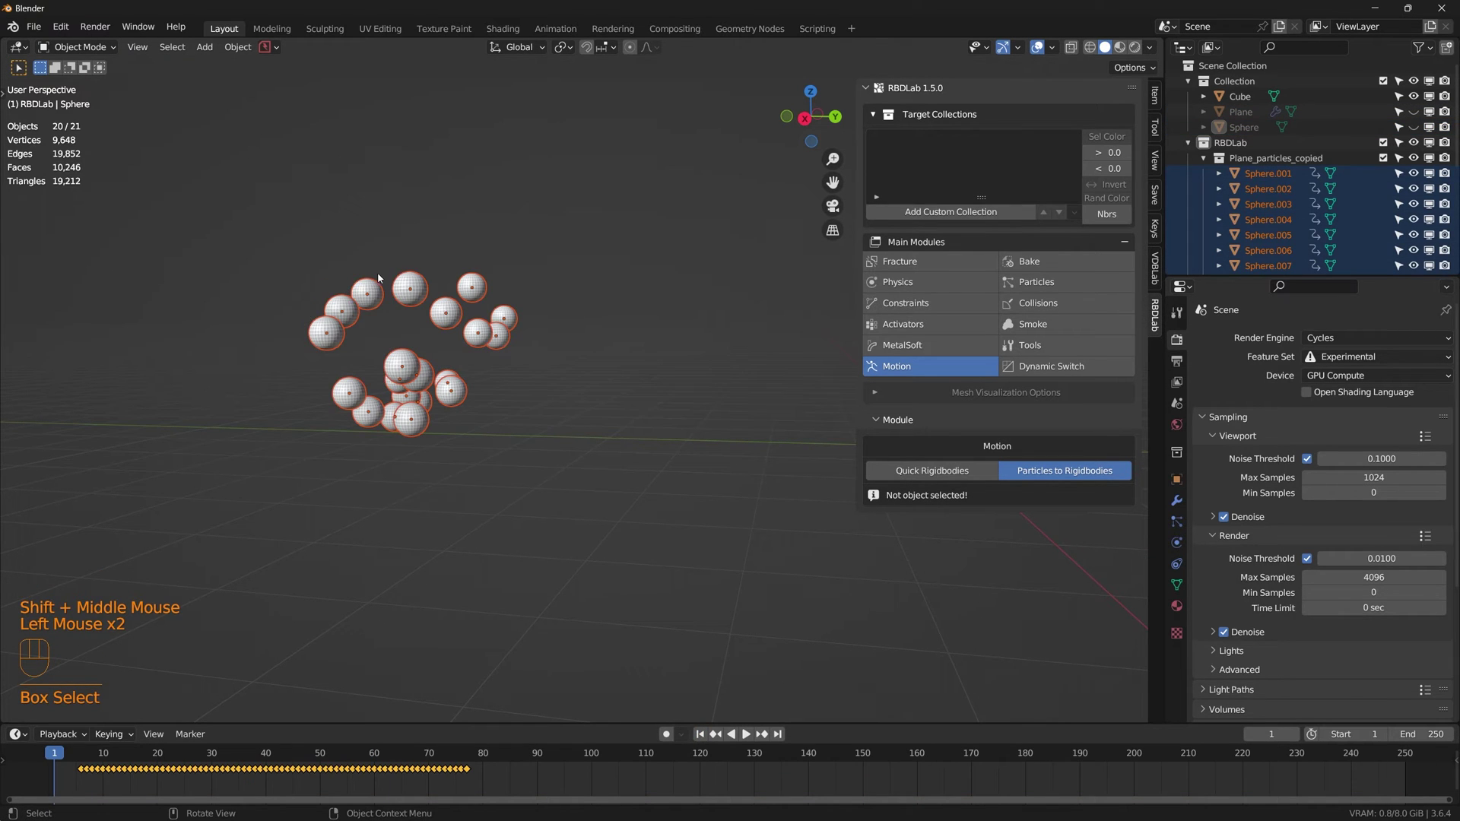
pyautogui.rightClick(371, 299)
pyautogui.moveTo(431, 338); pyautogui.dragTo(533, 358)
pyautogui.moveTo(679, 418); pyautogui.dragTo(570, 445)
pyautogui.click(617, 342)
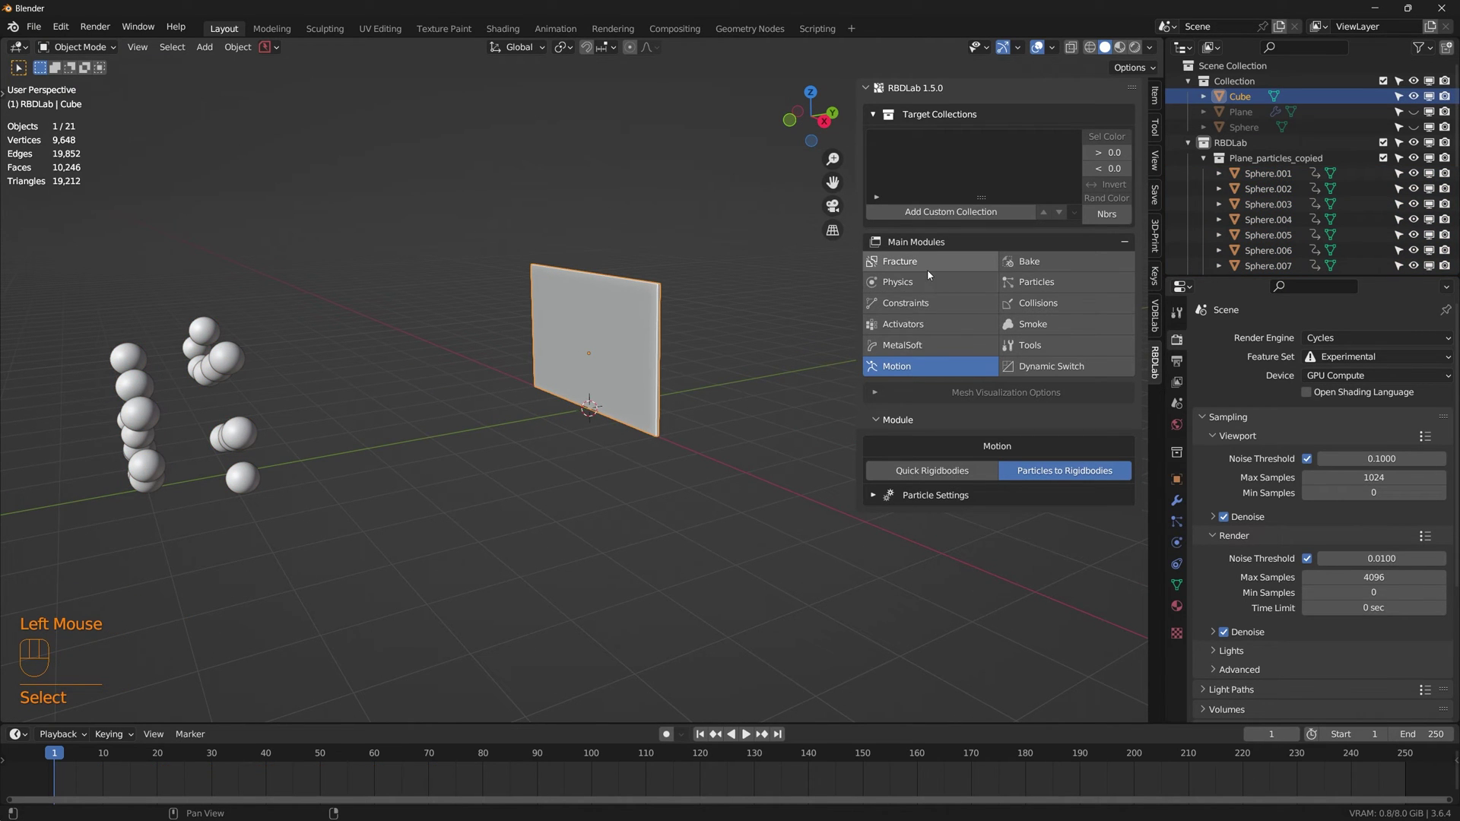
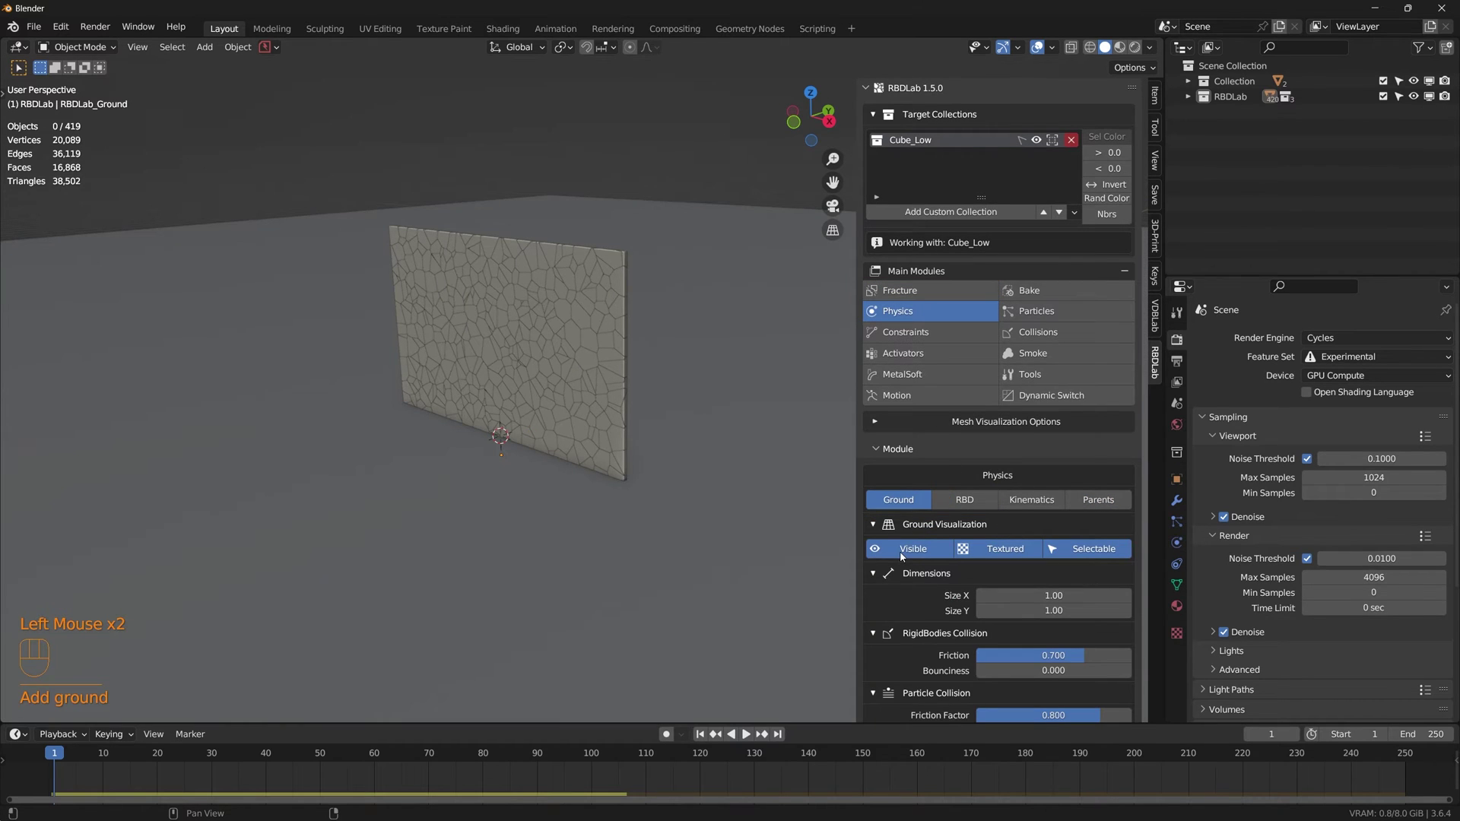
# Step: Hide the RBDLab ground and add MetalSoft rigid bodies to the wall chunks from RigidBody Settings
pyautogui.click(905, 556)
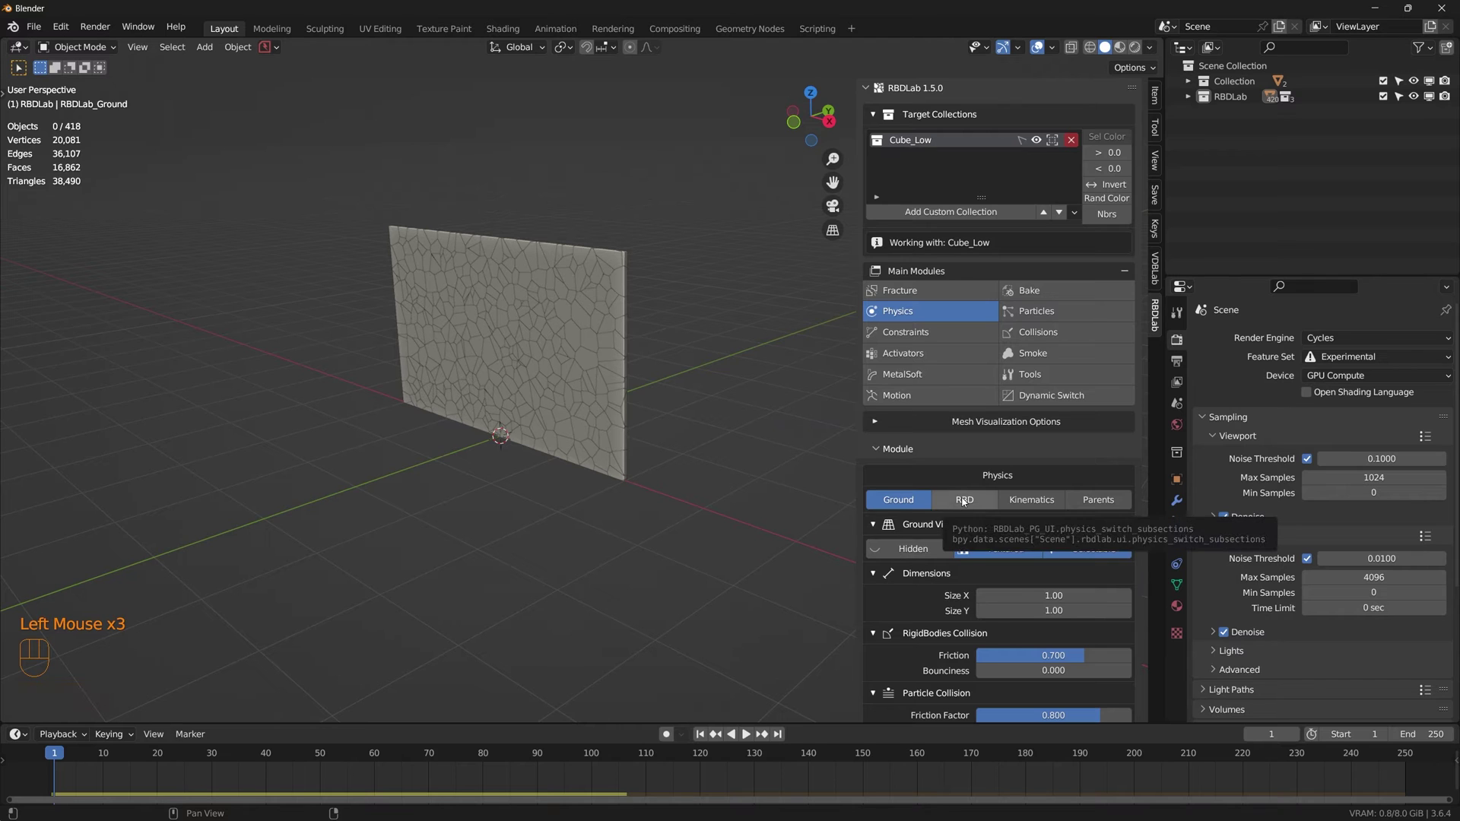
pyautogui.click(966, 501)
pyautogui.scroll(-3)
pyautogui.click(1052, 492)
pyautogui.scroll(-3)
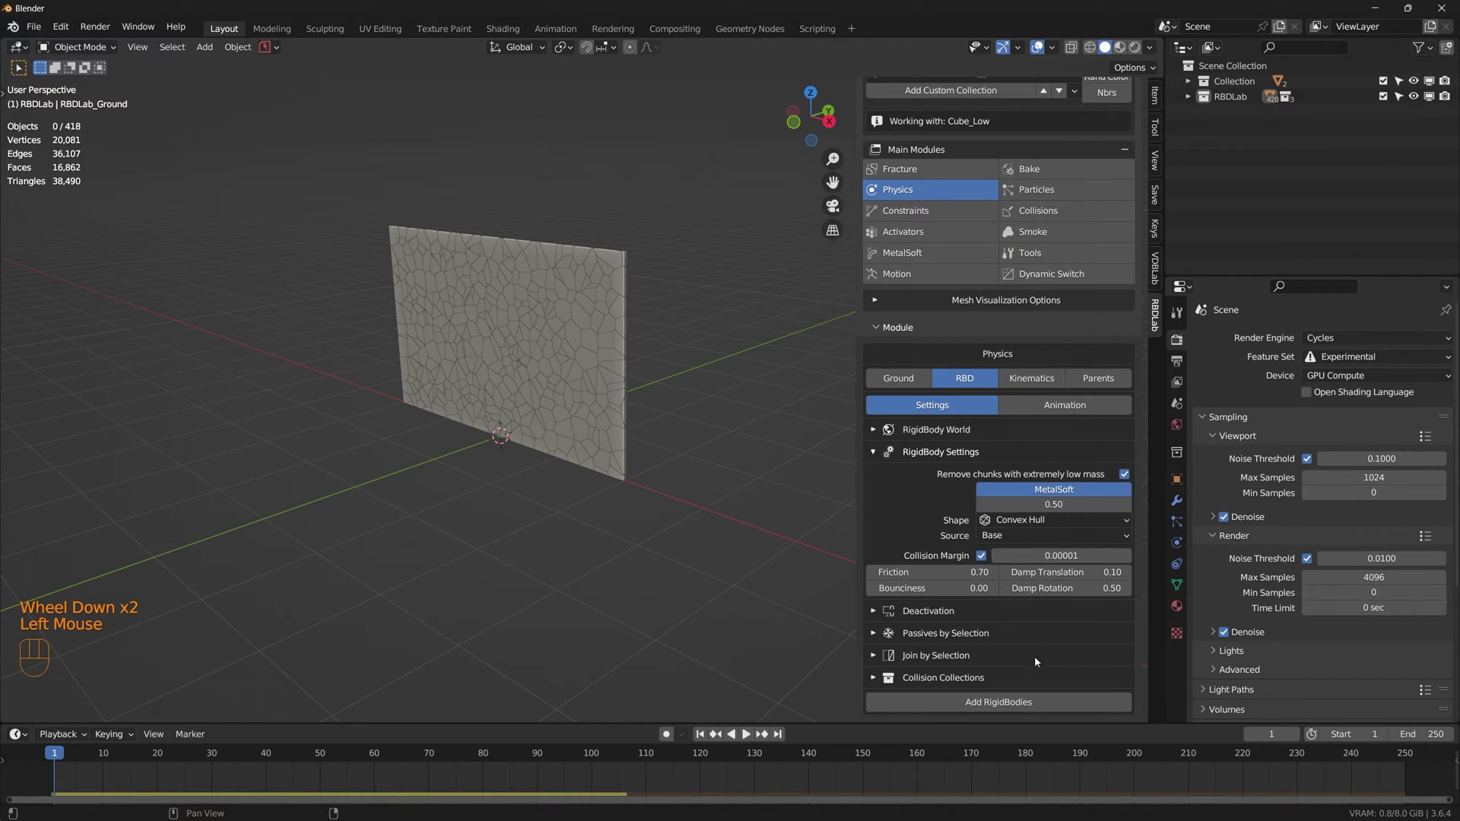
pyautogui.scroll(3)
pyautogui.scroll(3)
pyautogui.scroll(-3)
pyautogui.scroll(-3)
pyautogui.click(1027, 707)
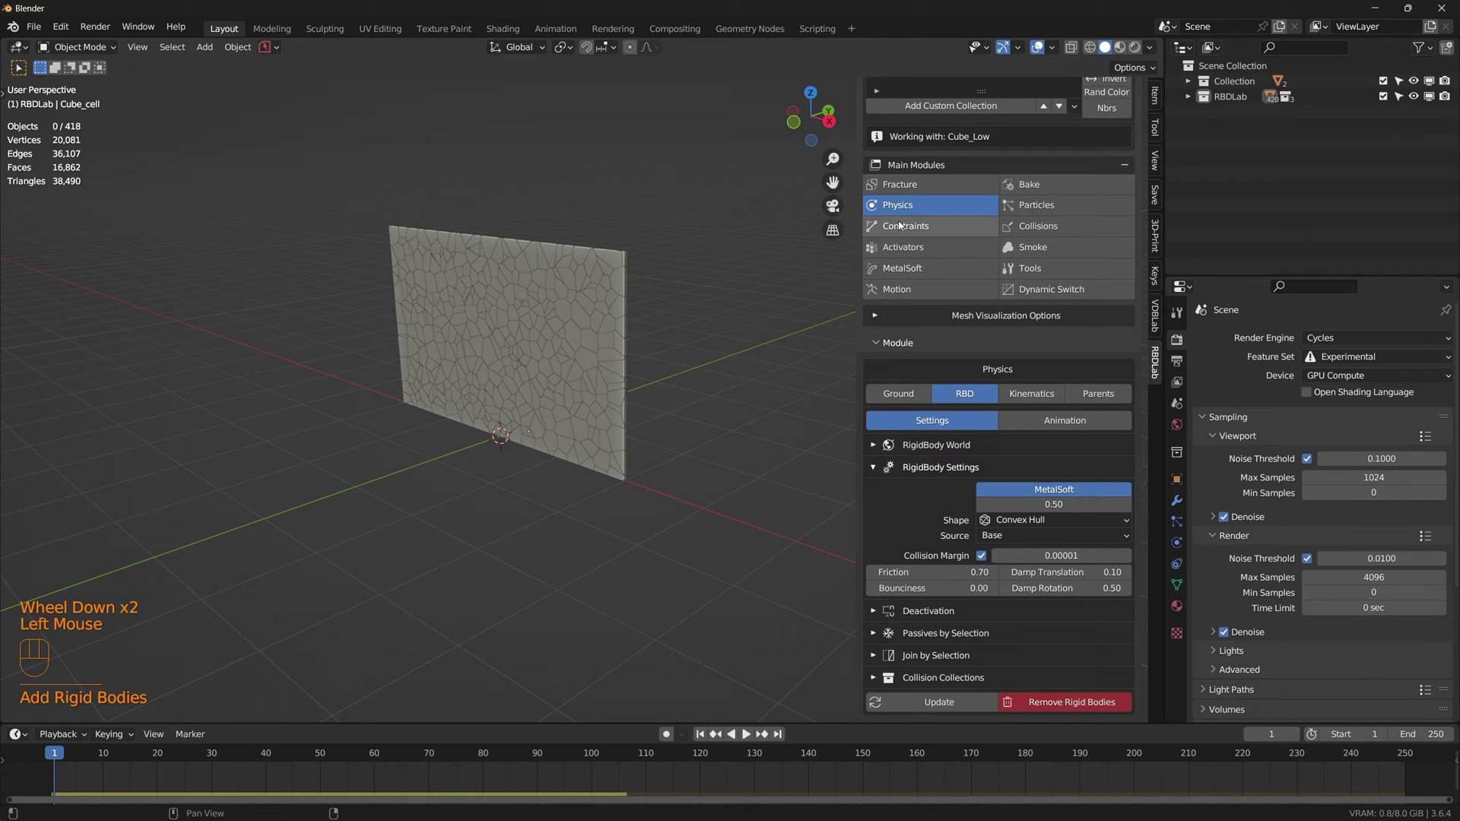
# Step: Create a Soft, unbreakable constraint group for the wall chunks with iterations overridden to 100
pyautogui.click(919, 227)
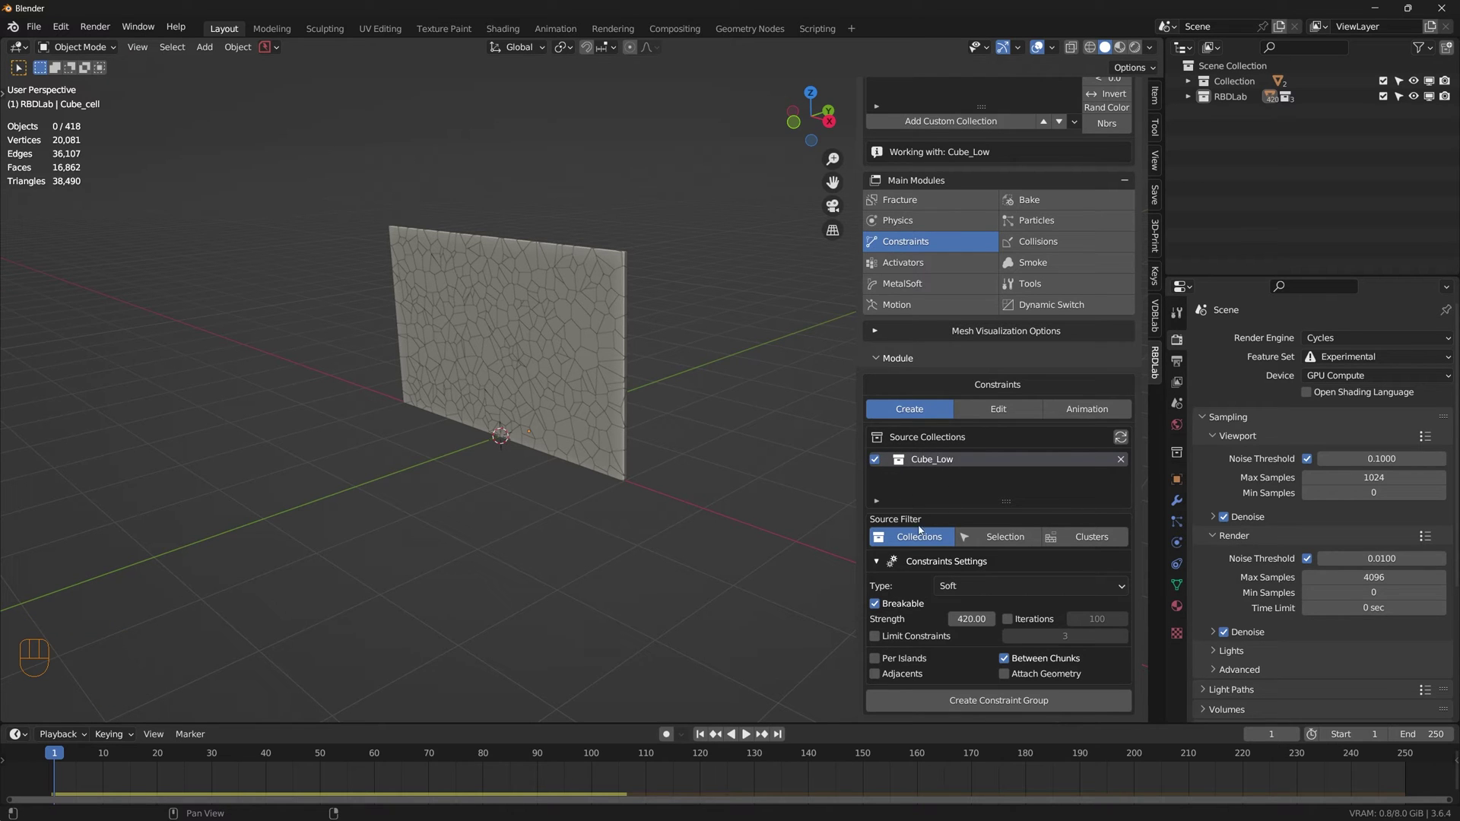
pyautogui.scroll(-3)
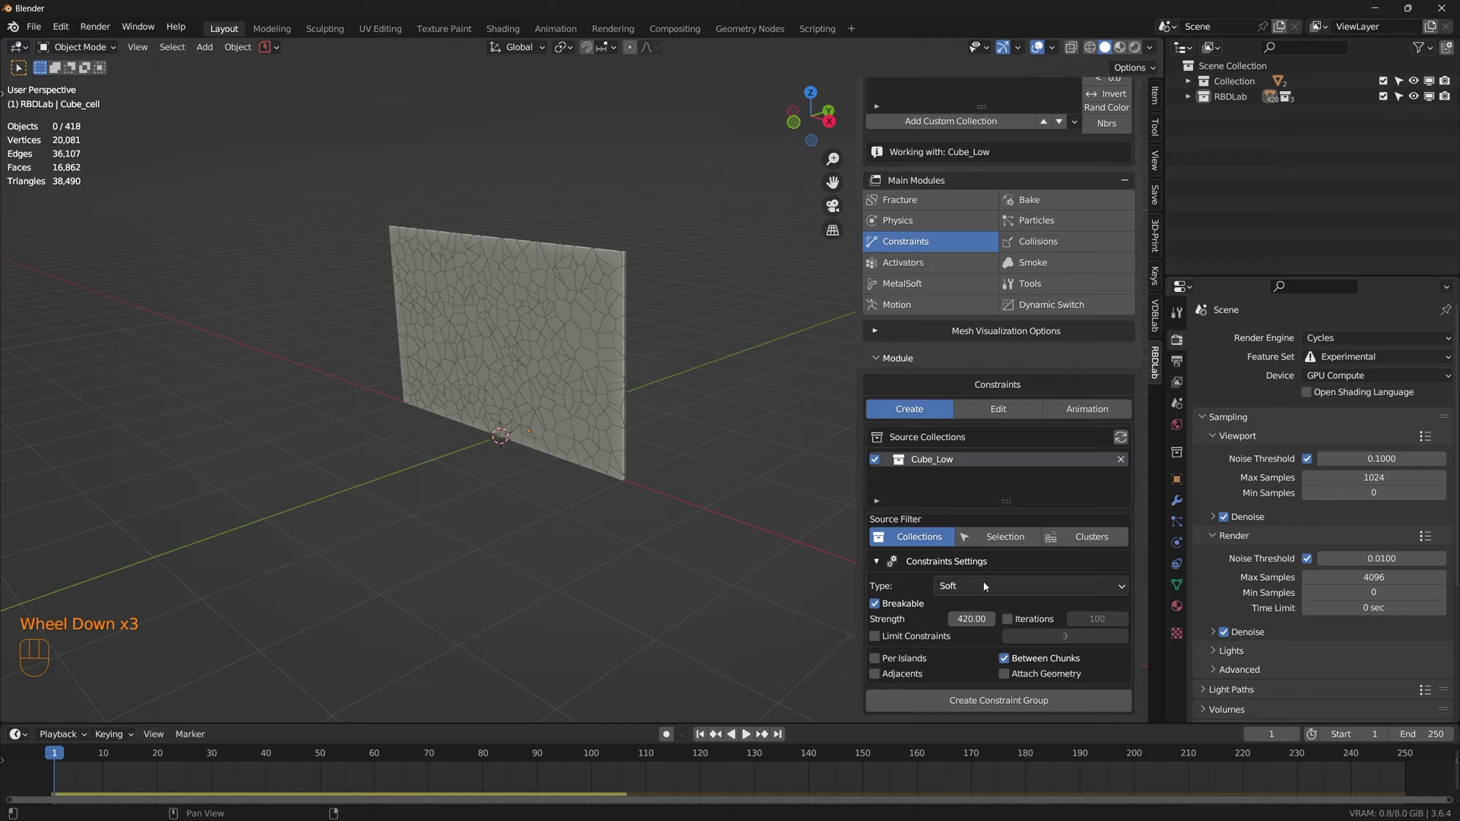
pyautogui.click(1028, 591)
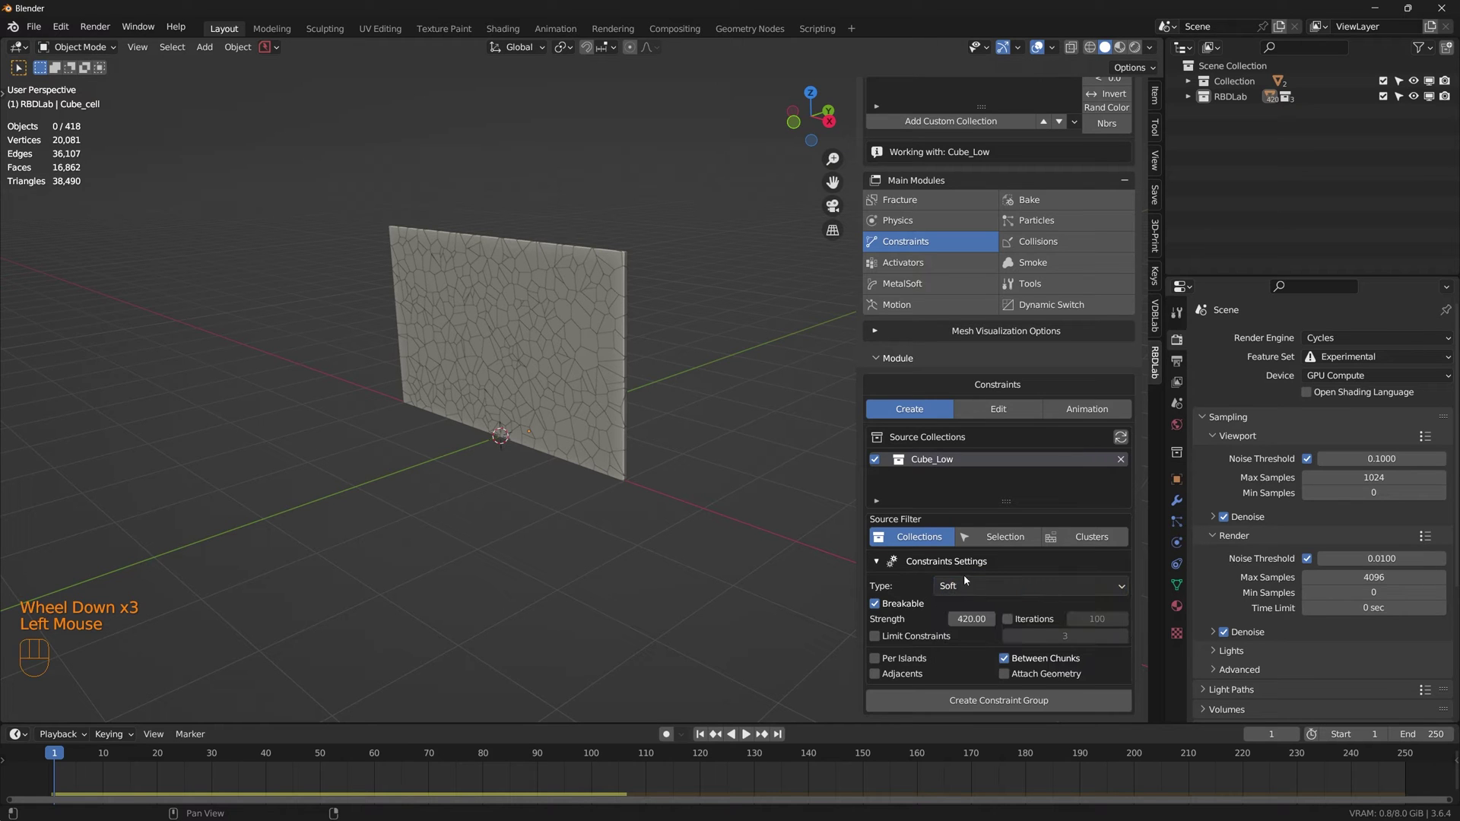
pyautogui.click(878, 608)
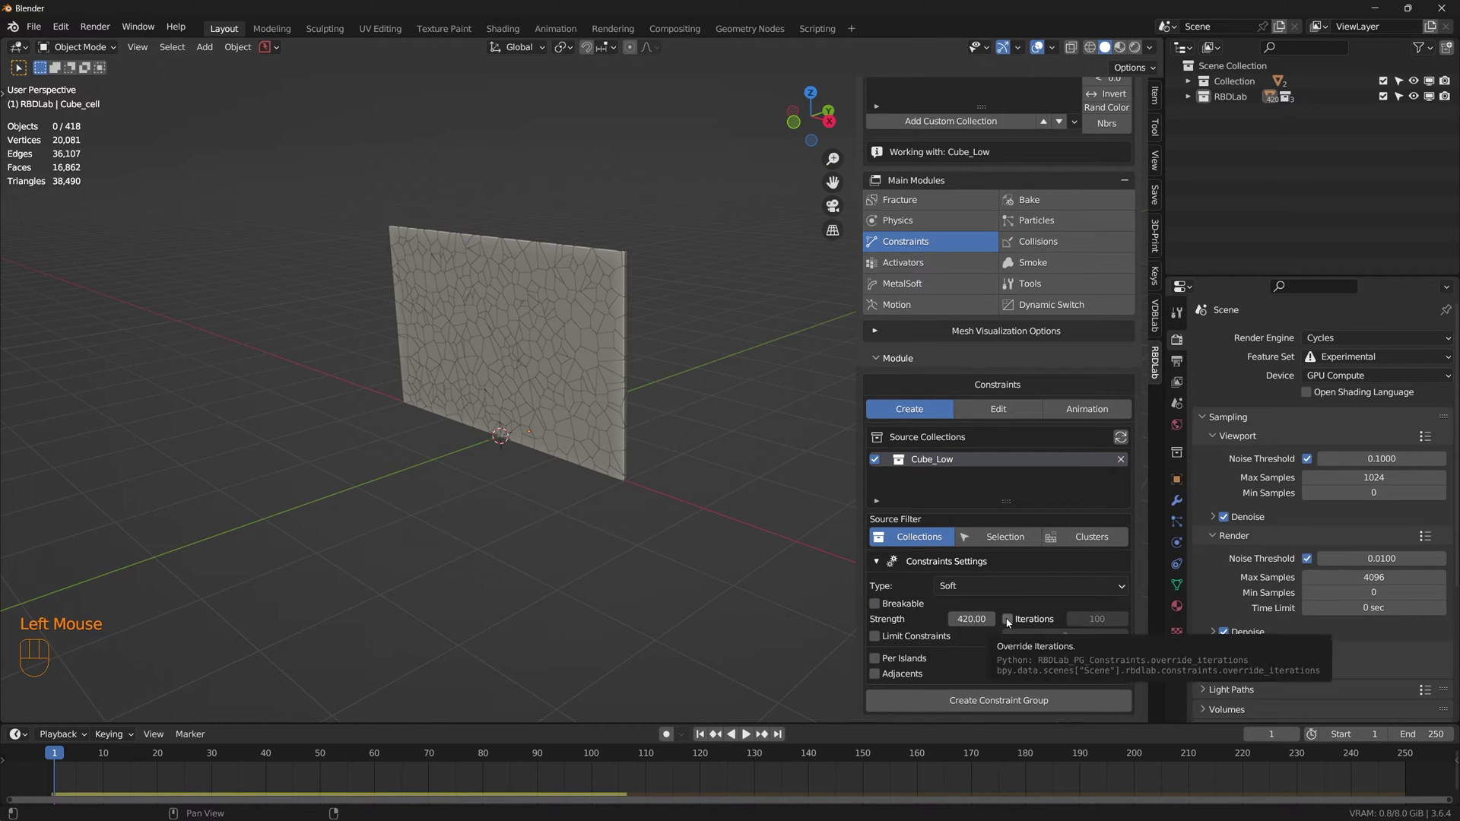
pyautogui.click(1011, 622)
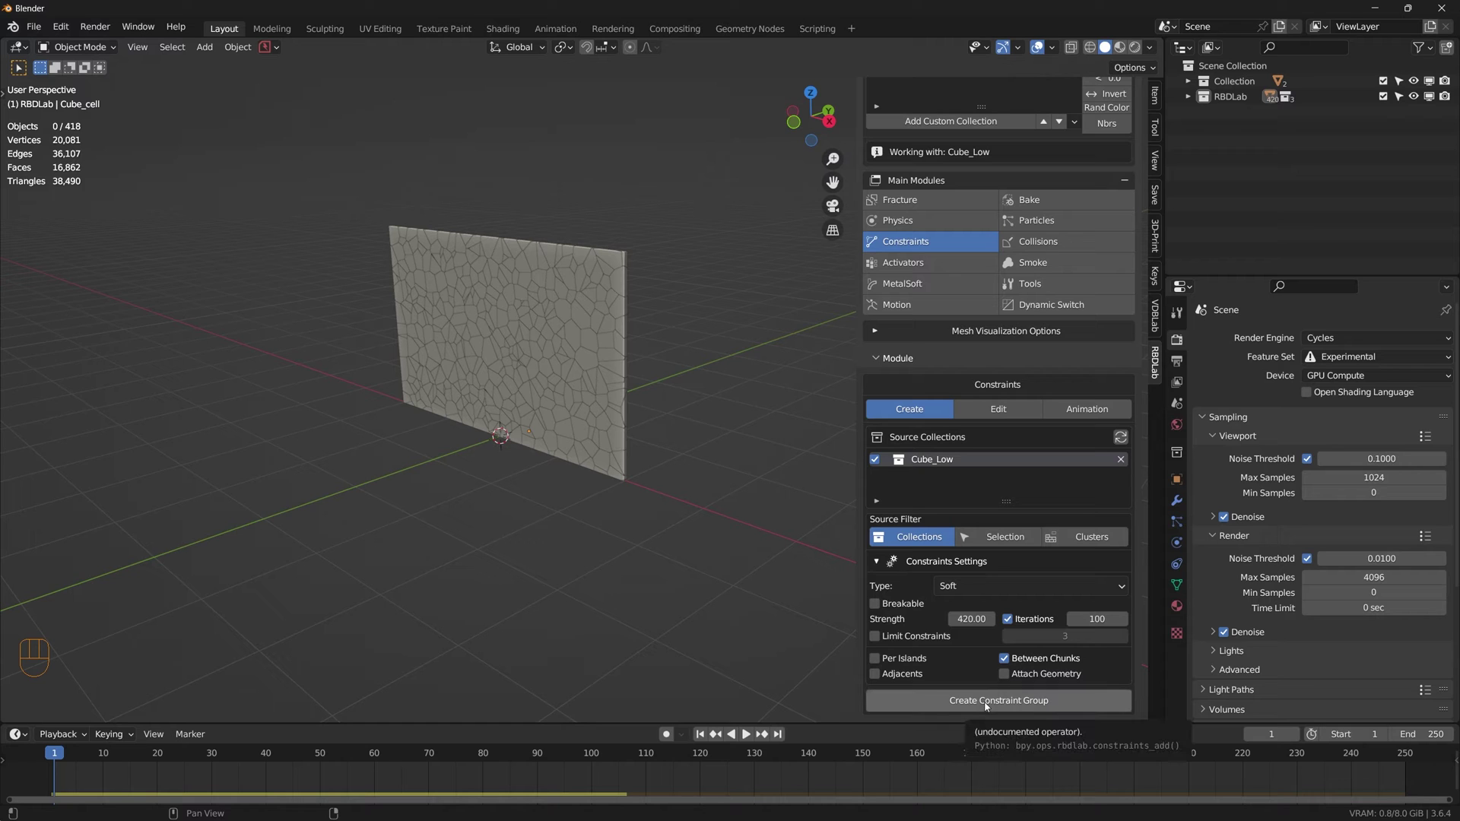
pyautogui.click(989, 706)
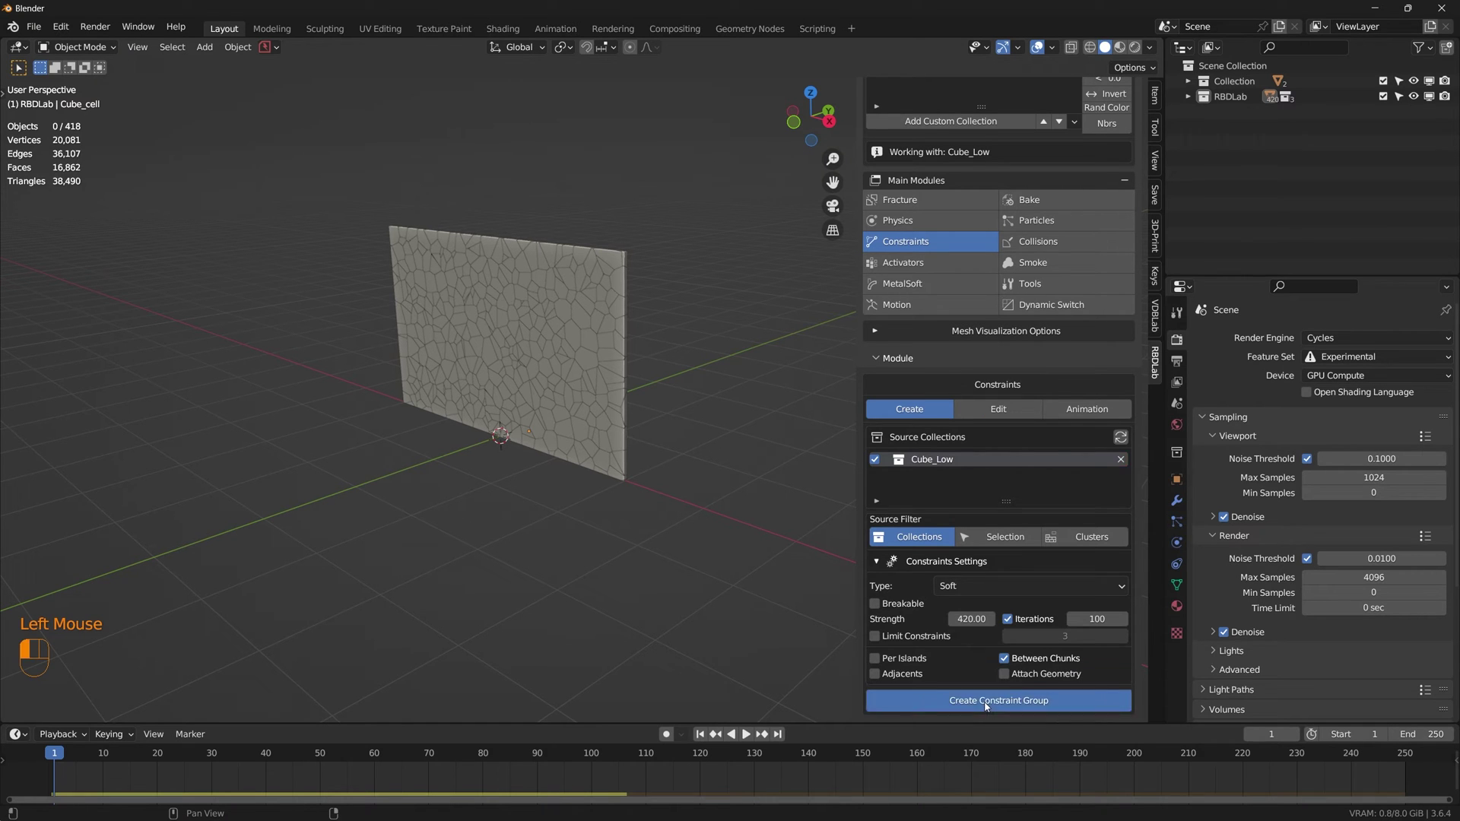
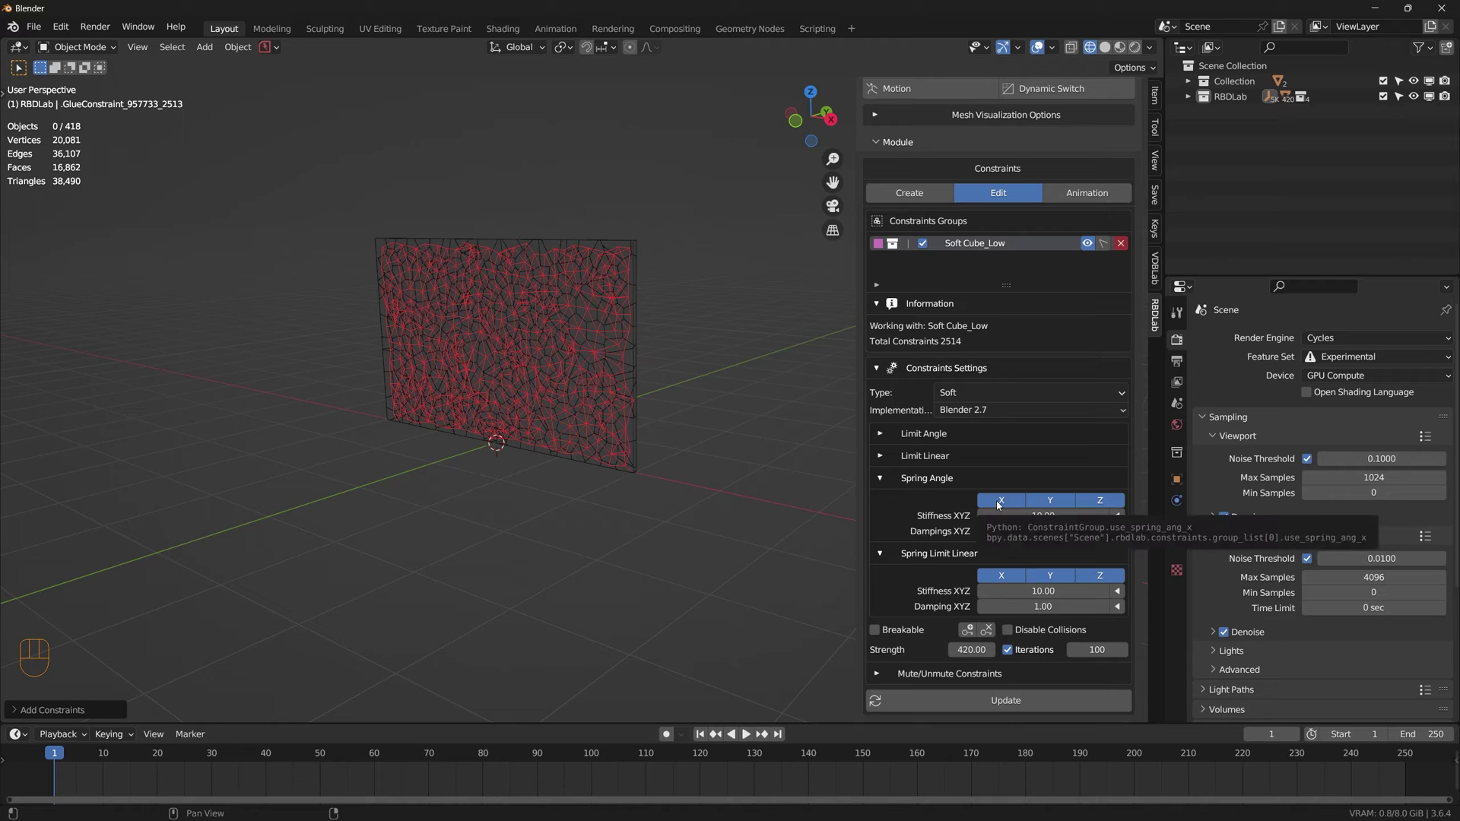
# Step: Turn off Spring Angle X/Y/Z, set Spring Limit Linear Stiffness to 5000, and hide the constraint lines
pyautogui.click(1001, 504)
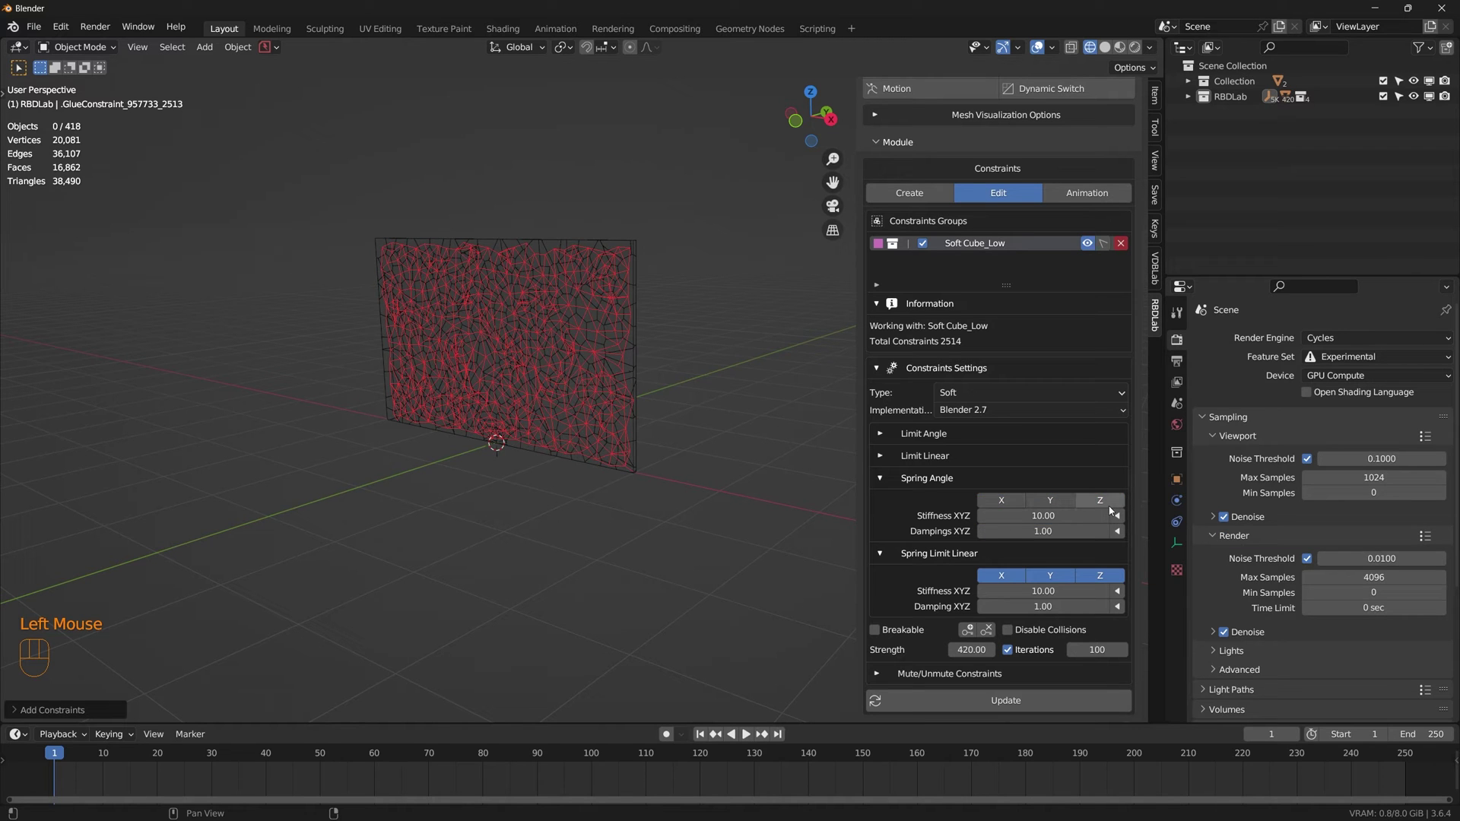
pyautogui.scroll(-3)
pyautogui.scroll(-3)
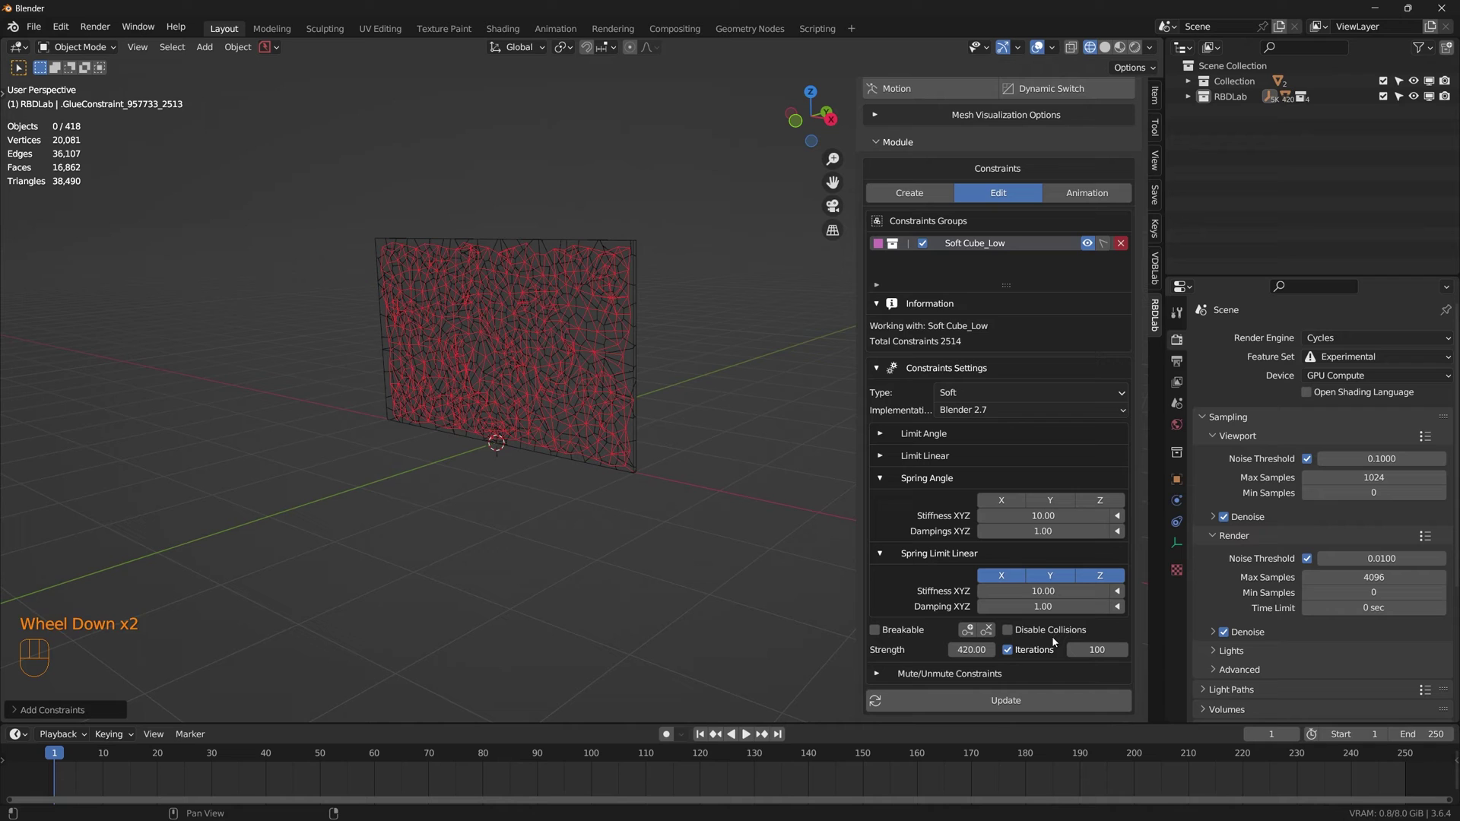
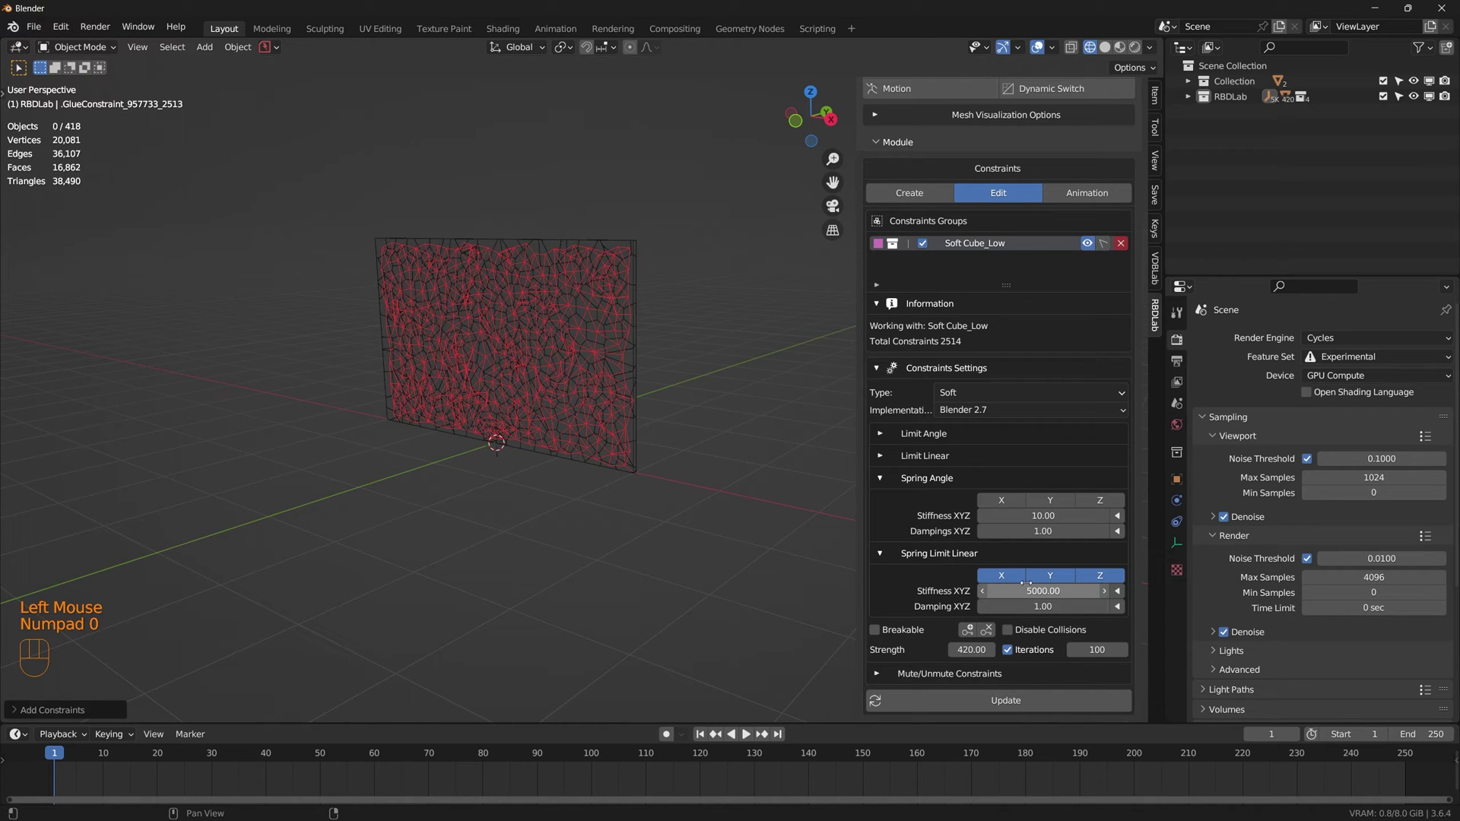
pyautogui.click(1020, 705)
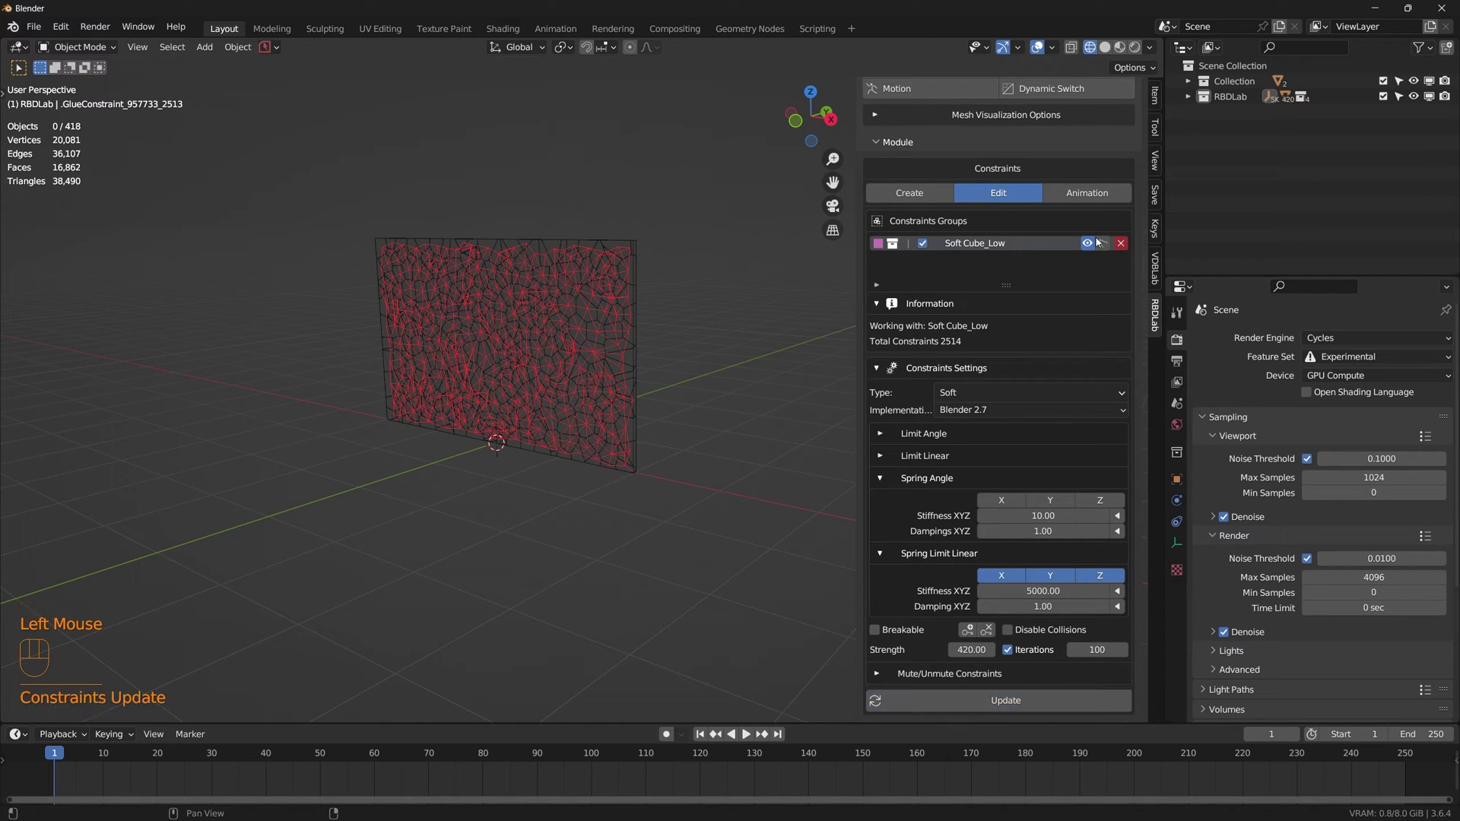
pyautogui.click(1093, 246)
pyautogui.scroll(3)
# Step: In Activators > Creation add a Dynamic layer affecting dynamics, turning the fractured wall pink
pyautogui.click(932, 278)
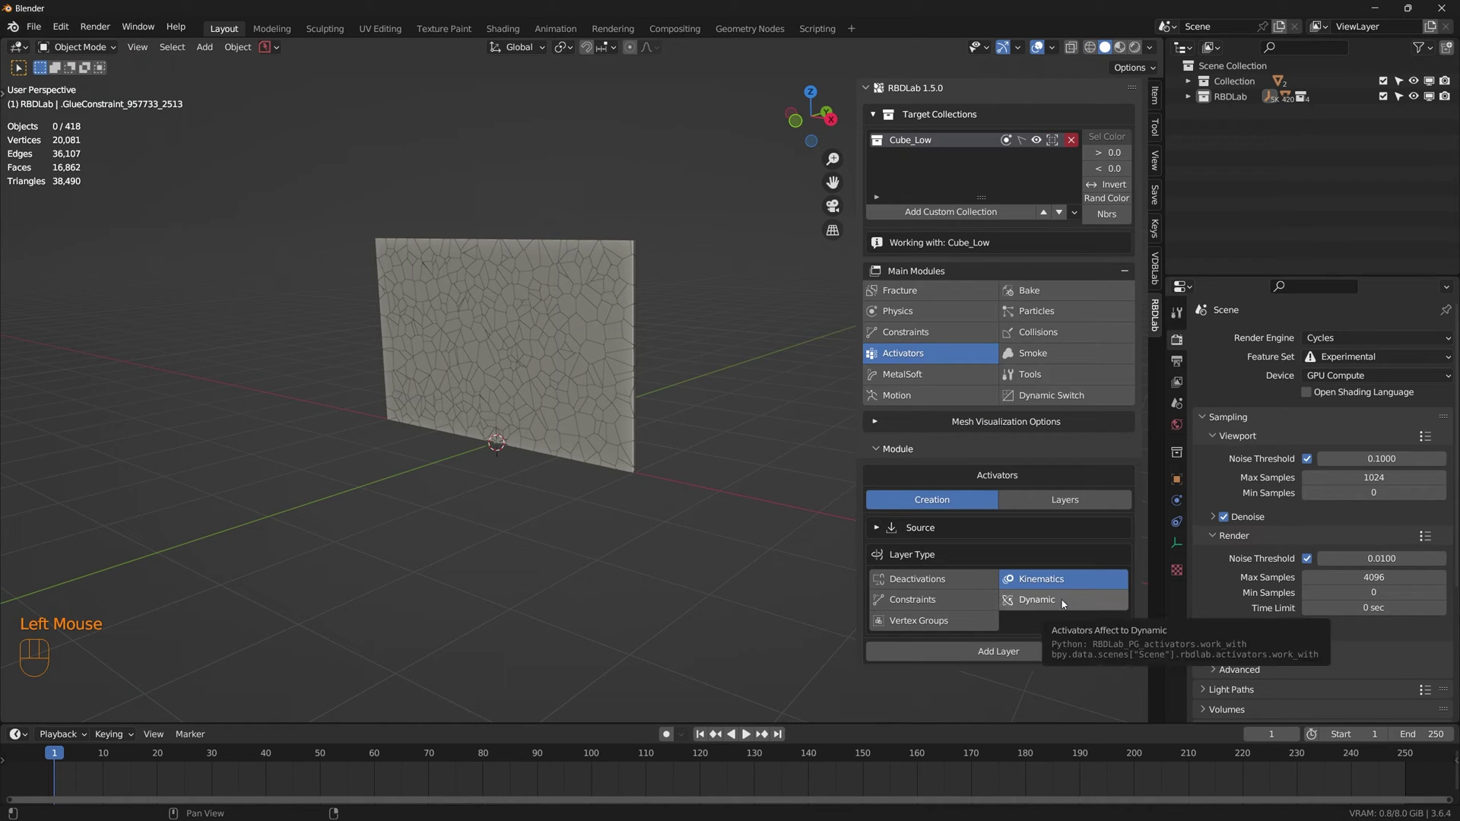
pyautogui.click(1066, 603)
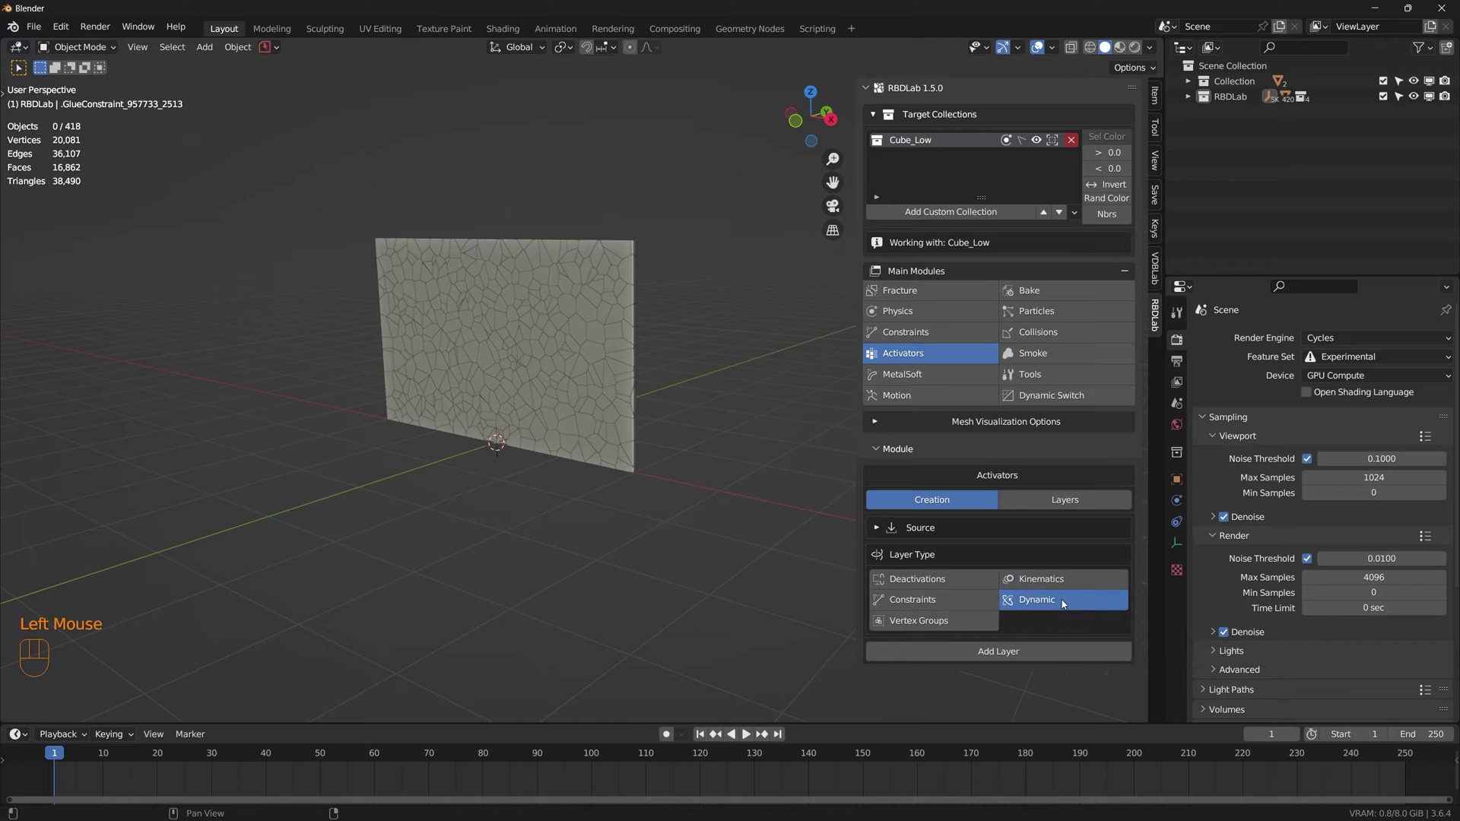
pyautogui.click(756, 589)
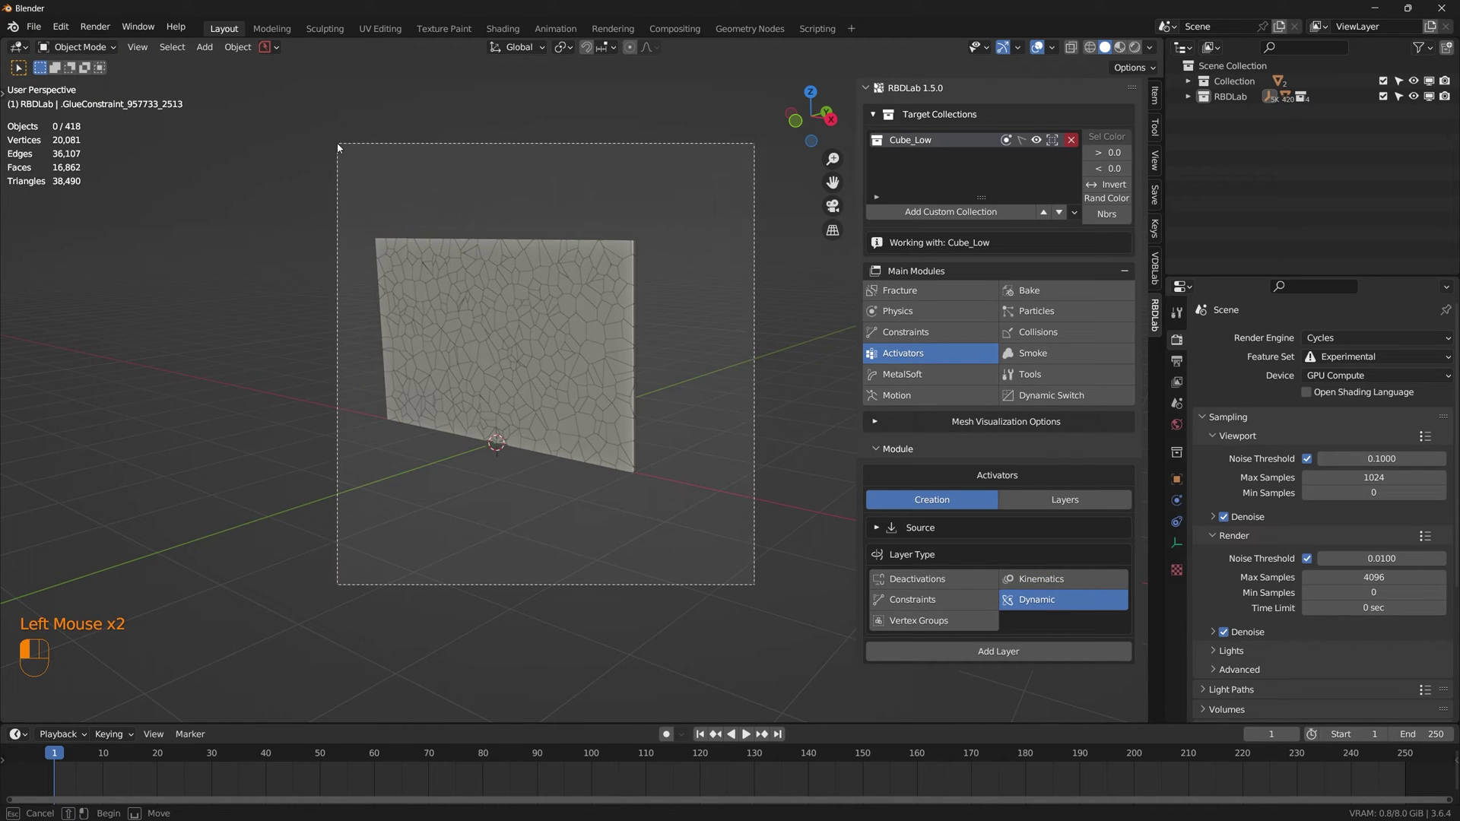
pyautogui.click(1022, 659)
# Step: Preview the spheres flying past the wall by playing the animation, then orbit around it
pyautogui.scroll(-3)
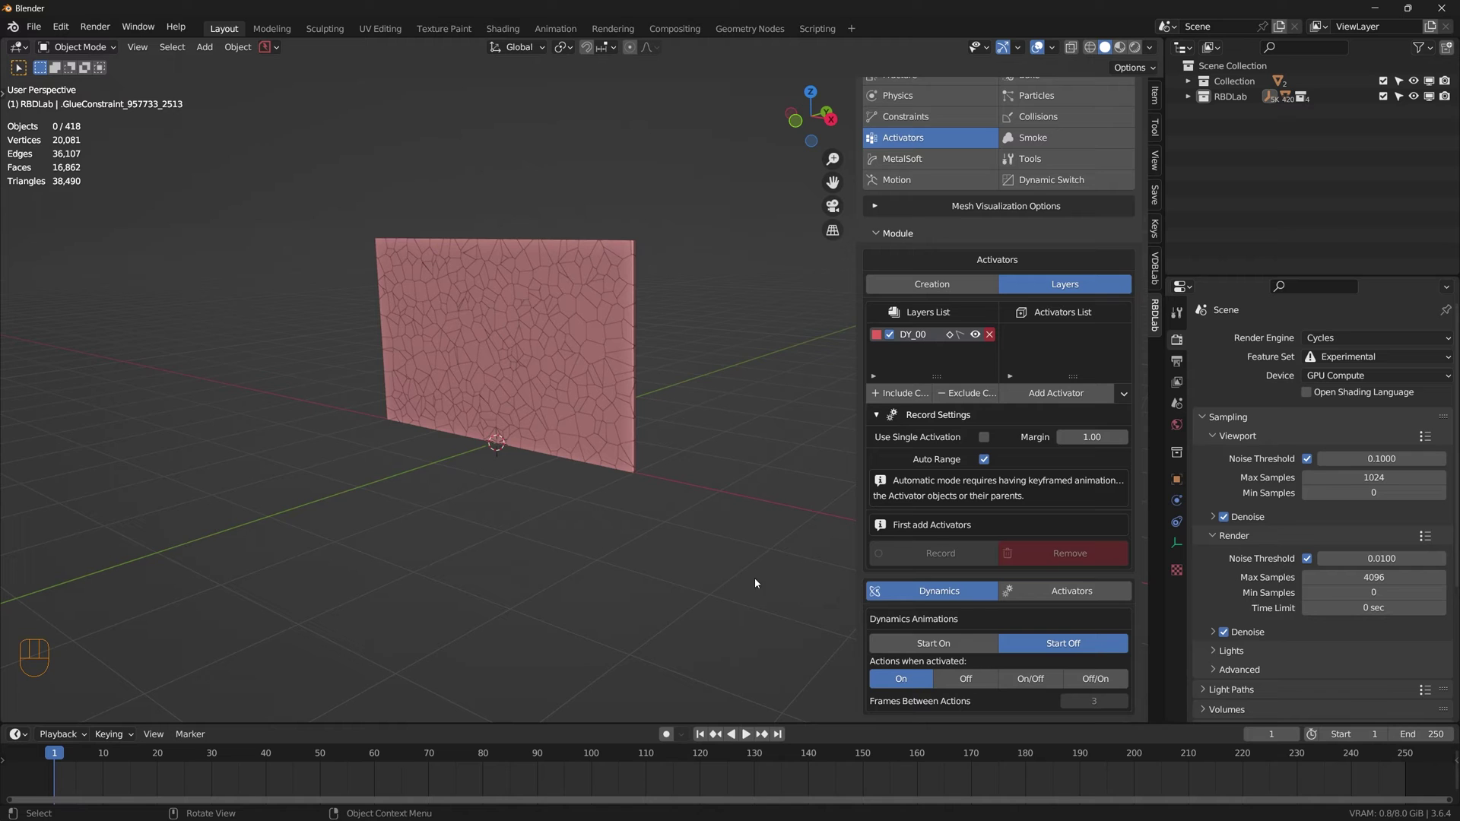
pyautogui.middleClick(737, 565)
pyautogui.click(750, 737)
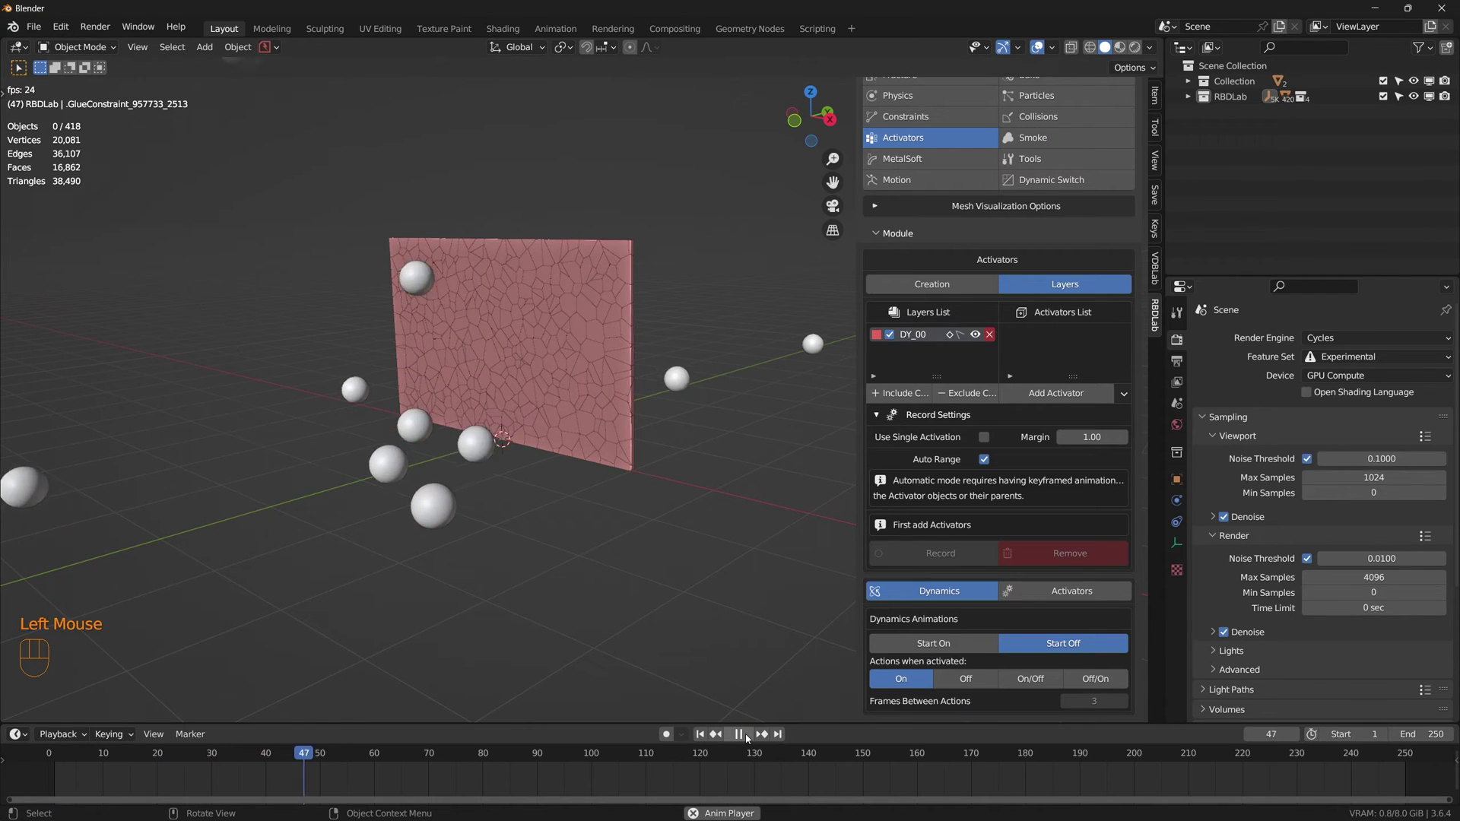
pyautogui.press('space')
pyautogui.moveTo(624, 399); pyautogui.dragTo(590, 428)
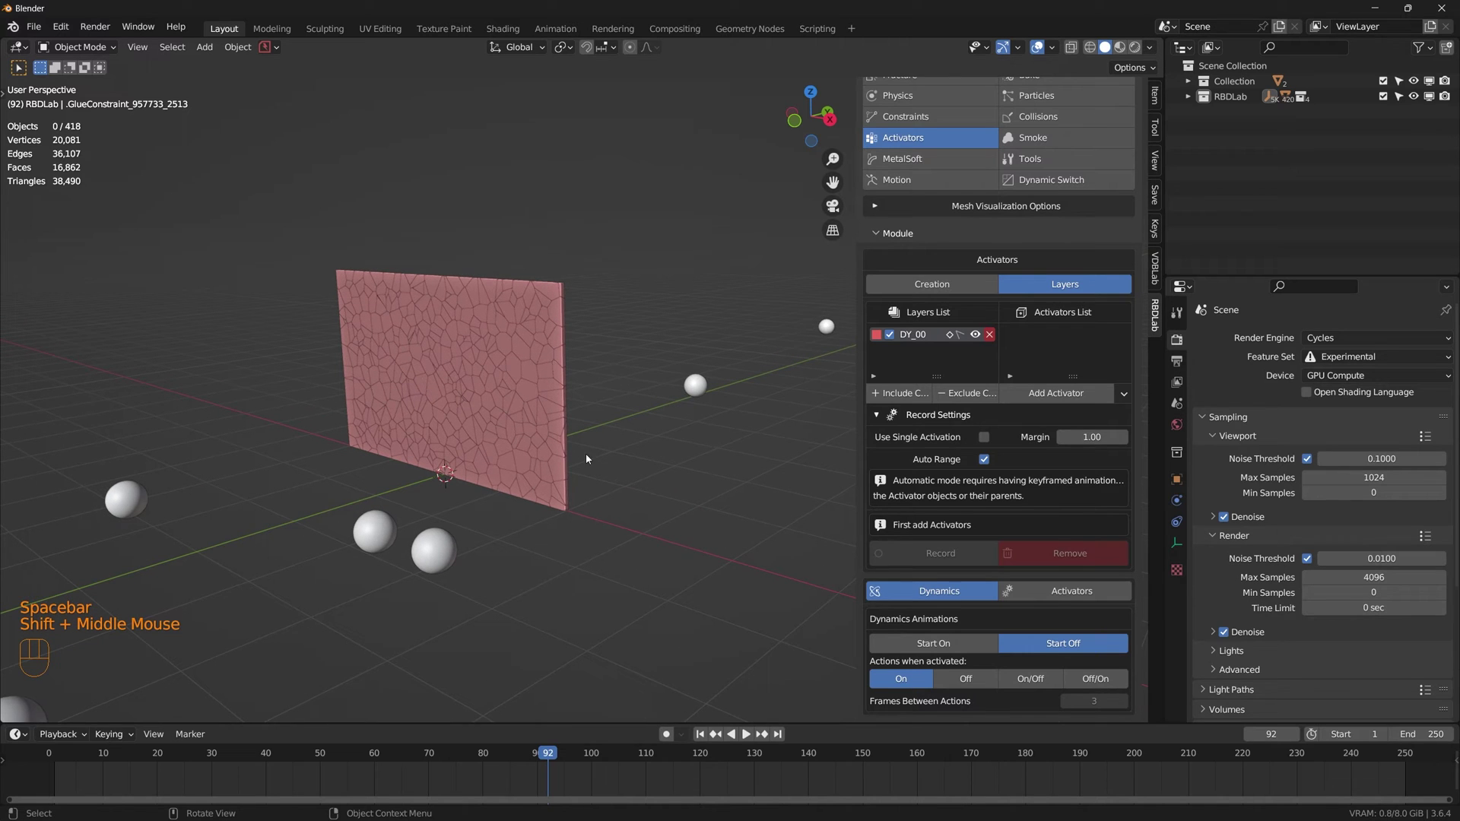
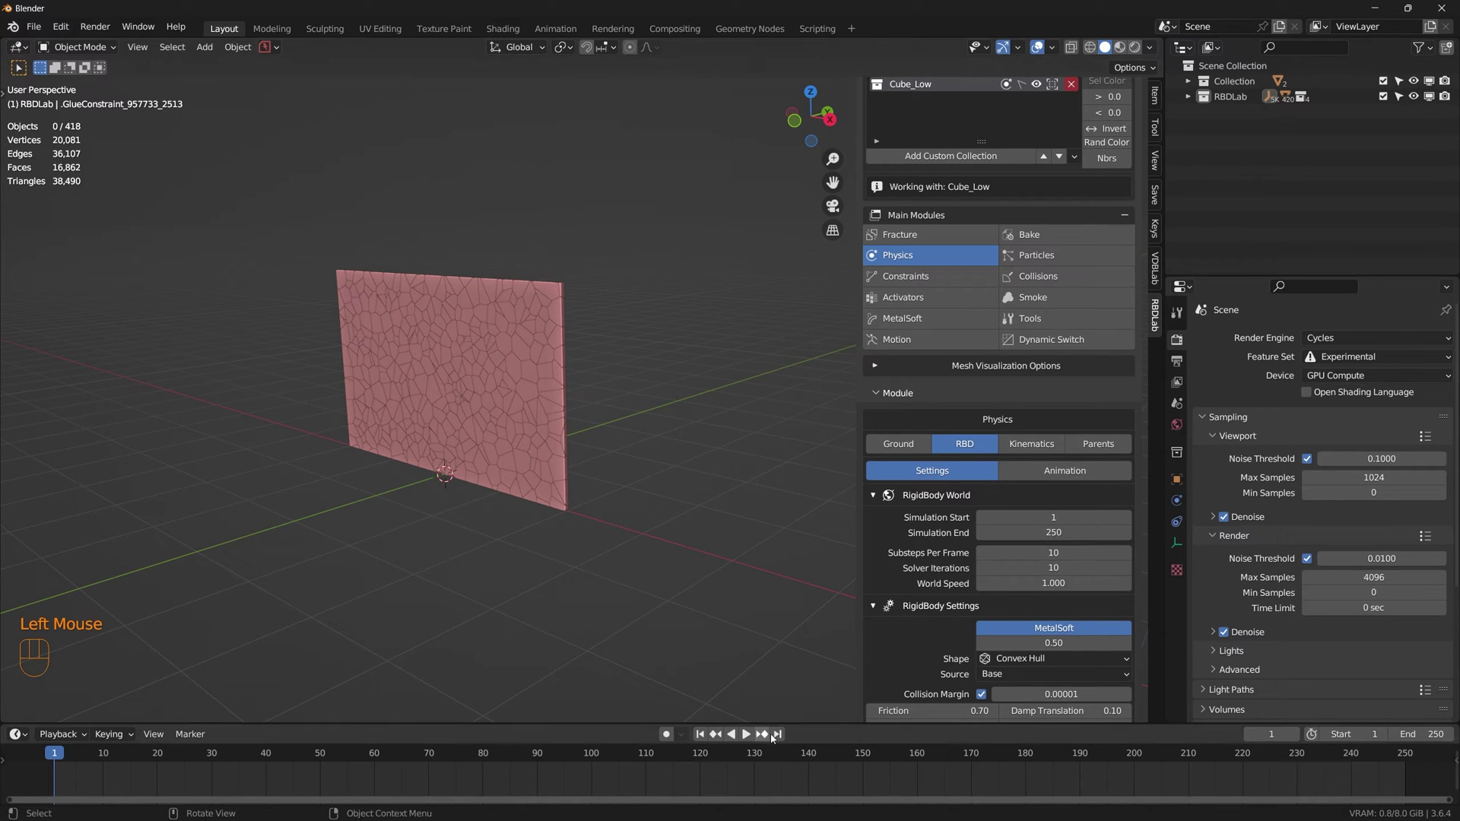
# Step: Play the timeline to watch the spheres pass the wall, then rewind to frame 1
pyautogui.click(703, 737)
pyautogui.press('space')
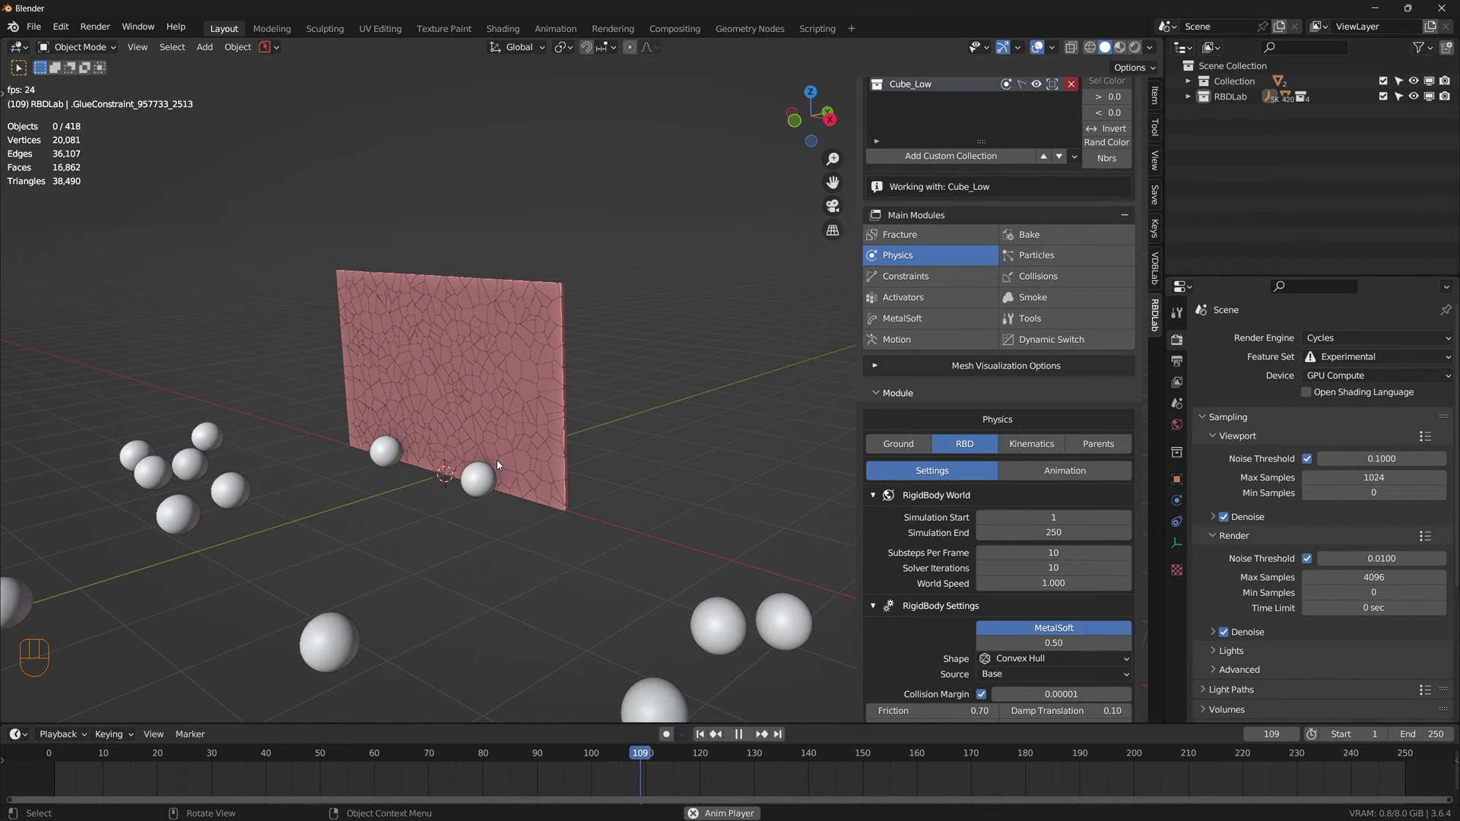
pyautogui.press('space')
pyautogui.click(703, 734)
# Step: Bring up the Activators DY_00 layer settings and pull the view back to show spheres and wall
pyautogui.click(922, 299)
pyautogui.scroll(-3)
pyautogui.moveTo(493, 548); pyautogui.dragTo(576, 484)
pyautogui.middleClick(589, 554)
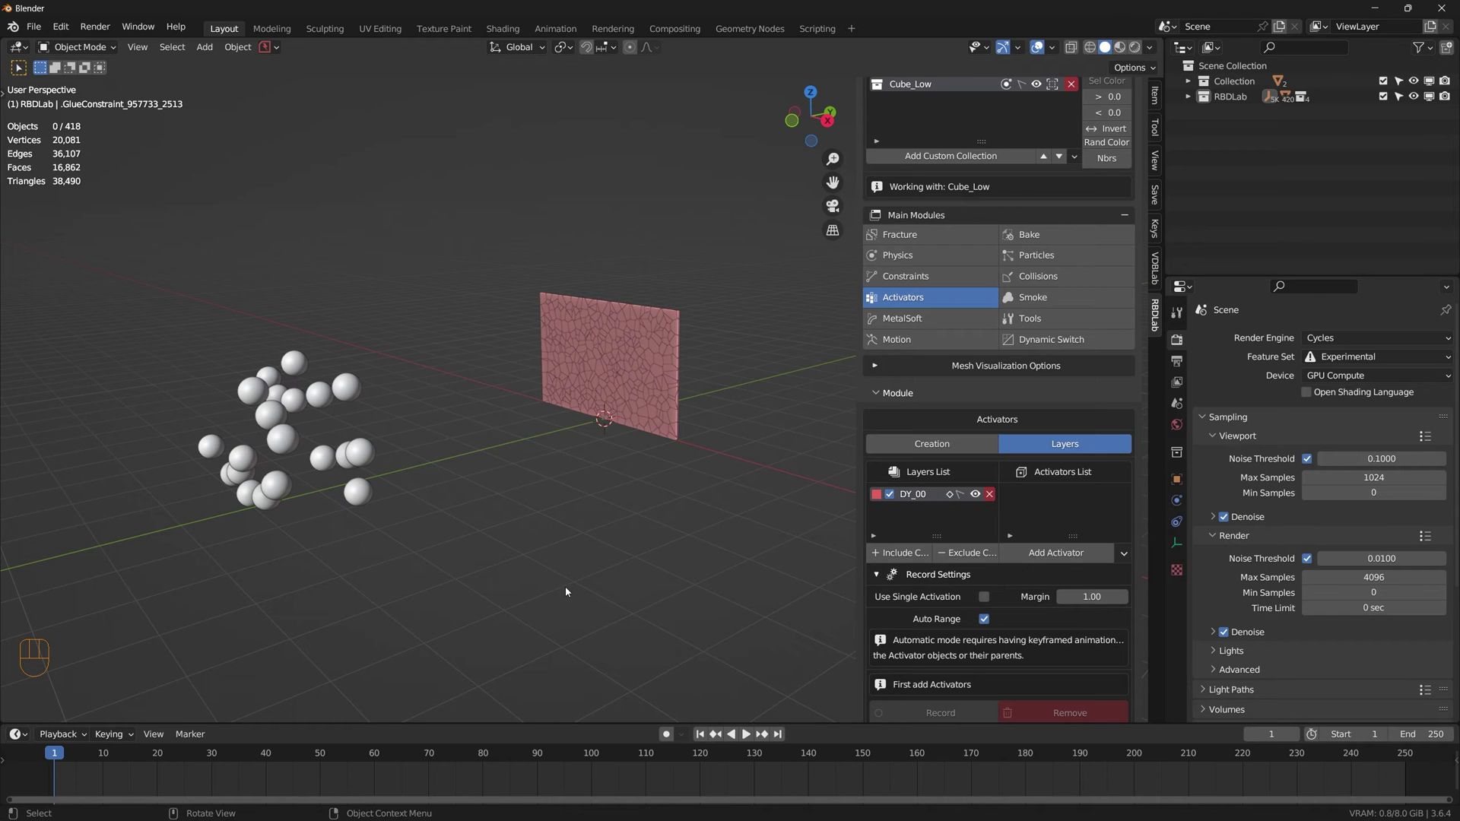
# Step: Box-select the 20 spheres and add them as activators of the wall's DY_00 layer
pyautogui.moveTo(464, 603); pyautogui.dragTo(137, 282)
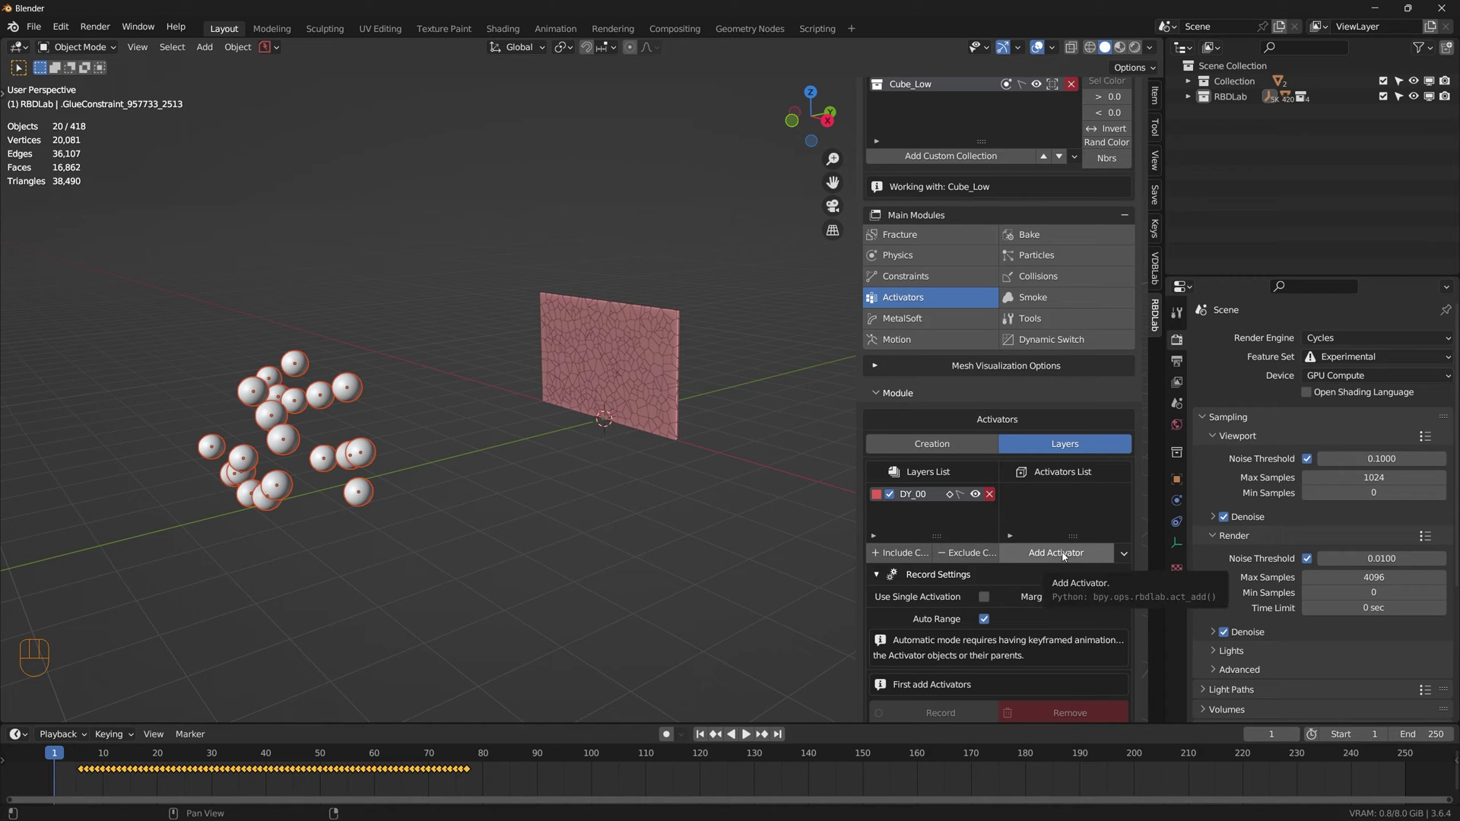
pyautogui.moveTo(1067, 556); pyautogui.dragTo(1065, 608)
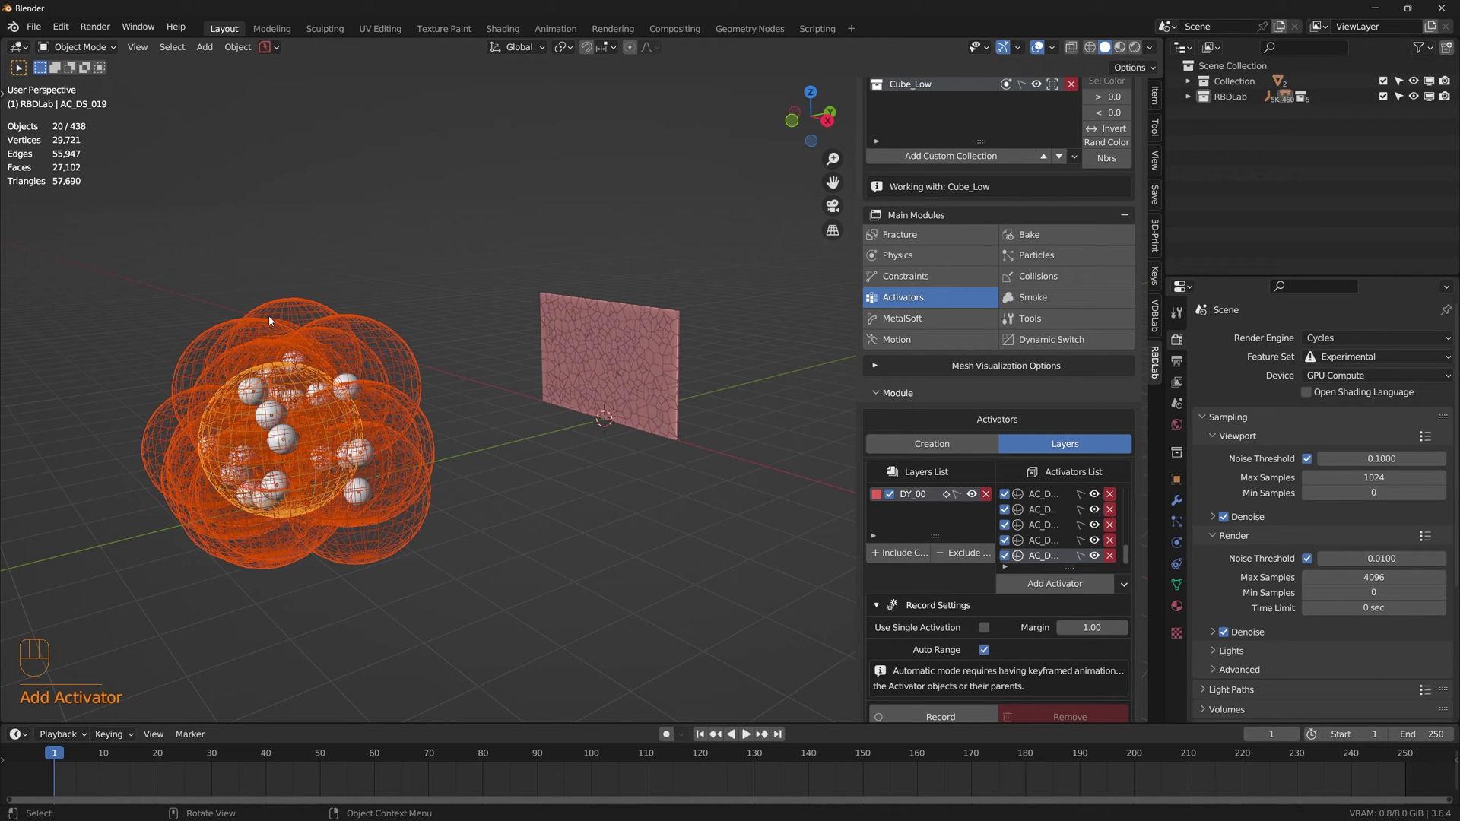
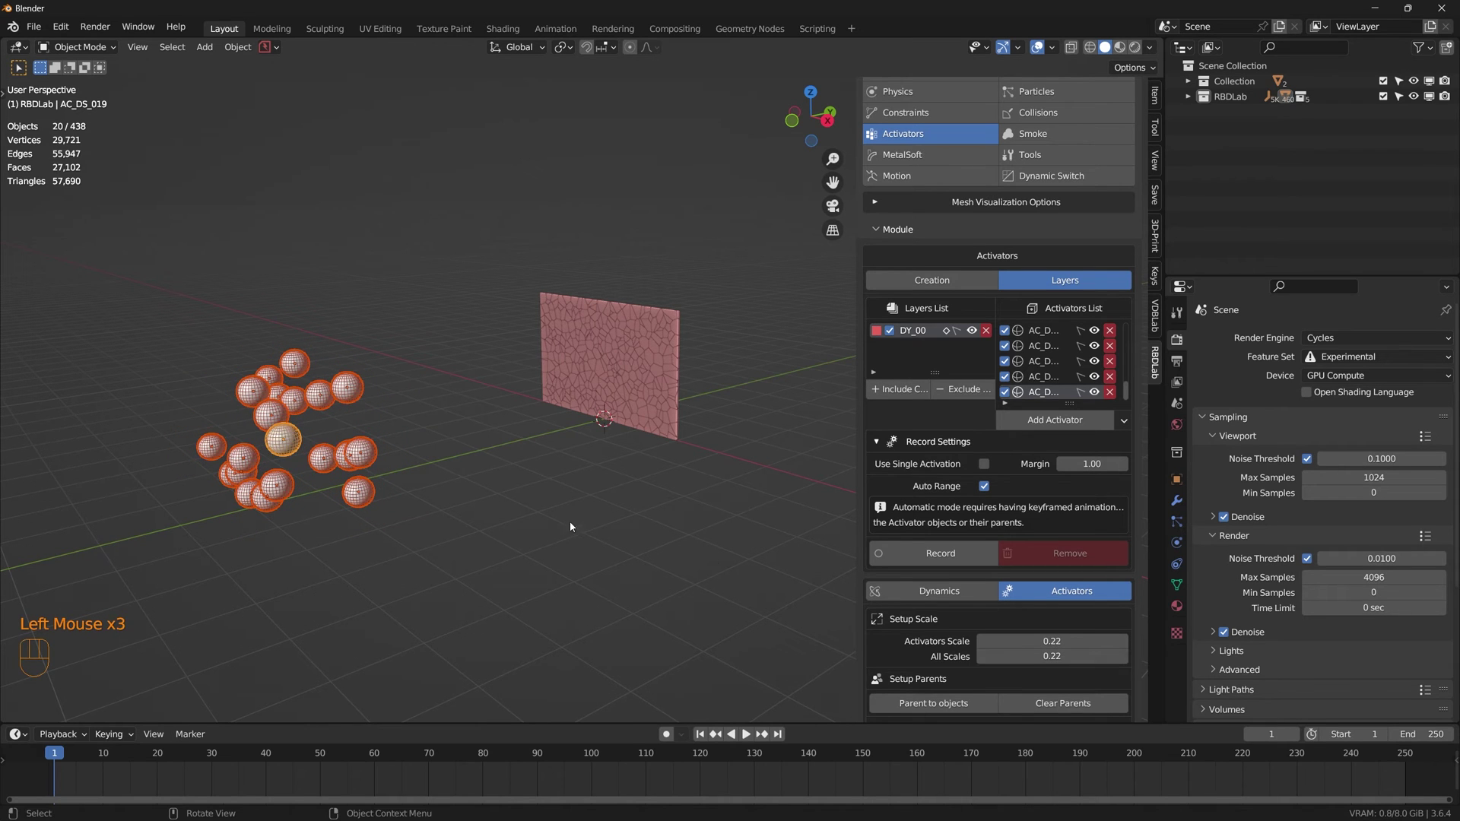
# Step: Show the DY_00 layer's Dynamics animation options and frame the wall in the view
pyautogui.scroll(3)
pyautogui.middleClick(315, 451)
pyautogui.click(960, 592)
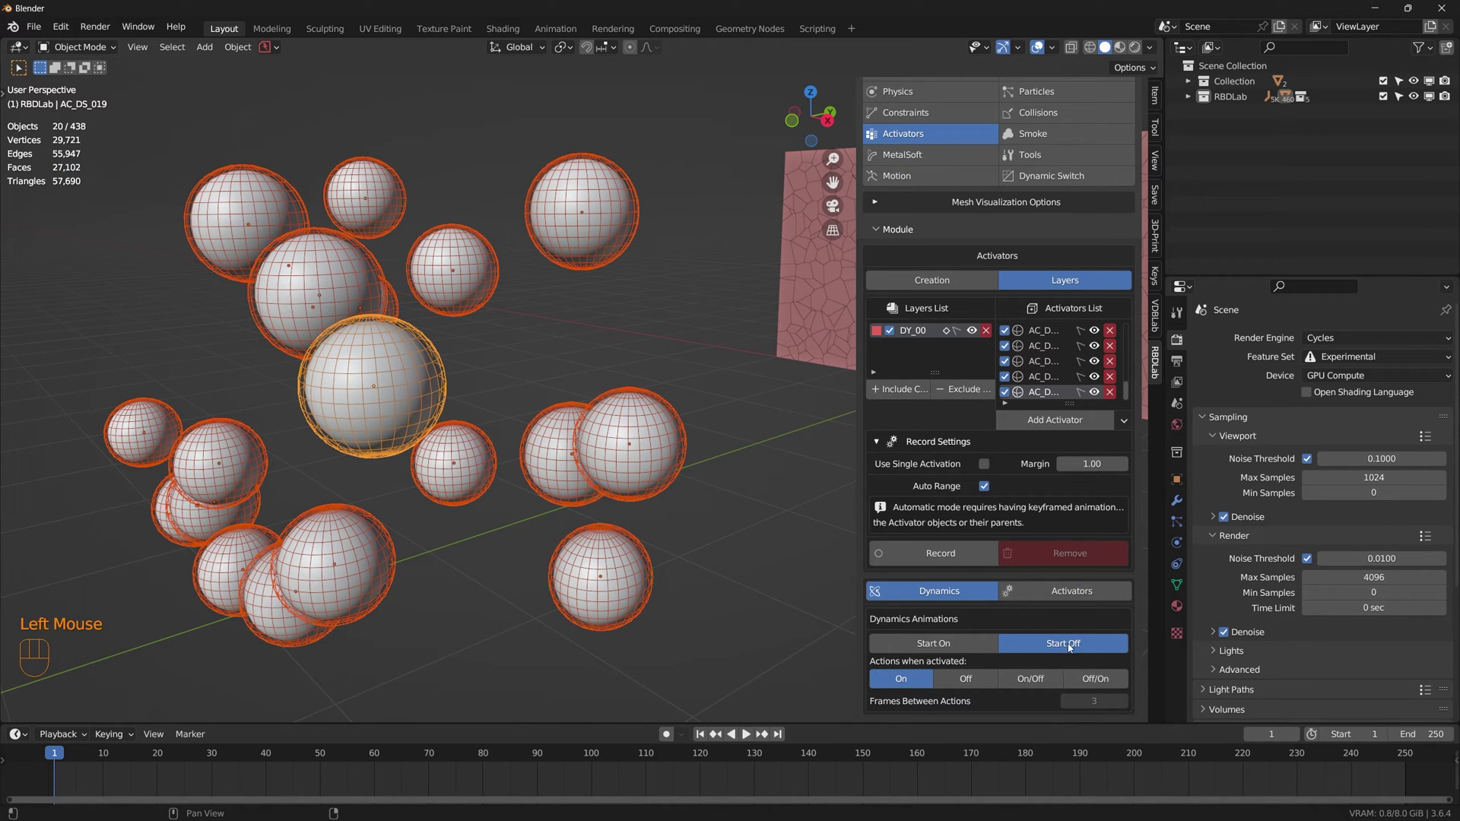
pyautogui.middleClick(688, 479)
pyautogui.middleClick(745, 476)
pyautogui.moveTo(454, 433); pyautogui.dragTo(477, 439)
pyautogui.moveTo(590, 403); pyautogui.dragTo(529, 452)
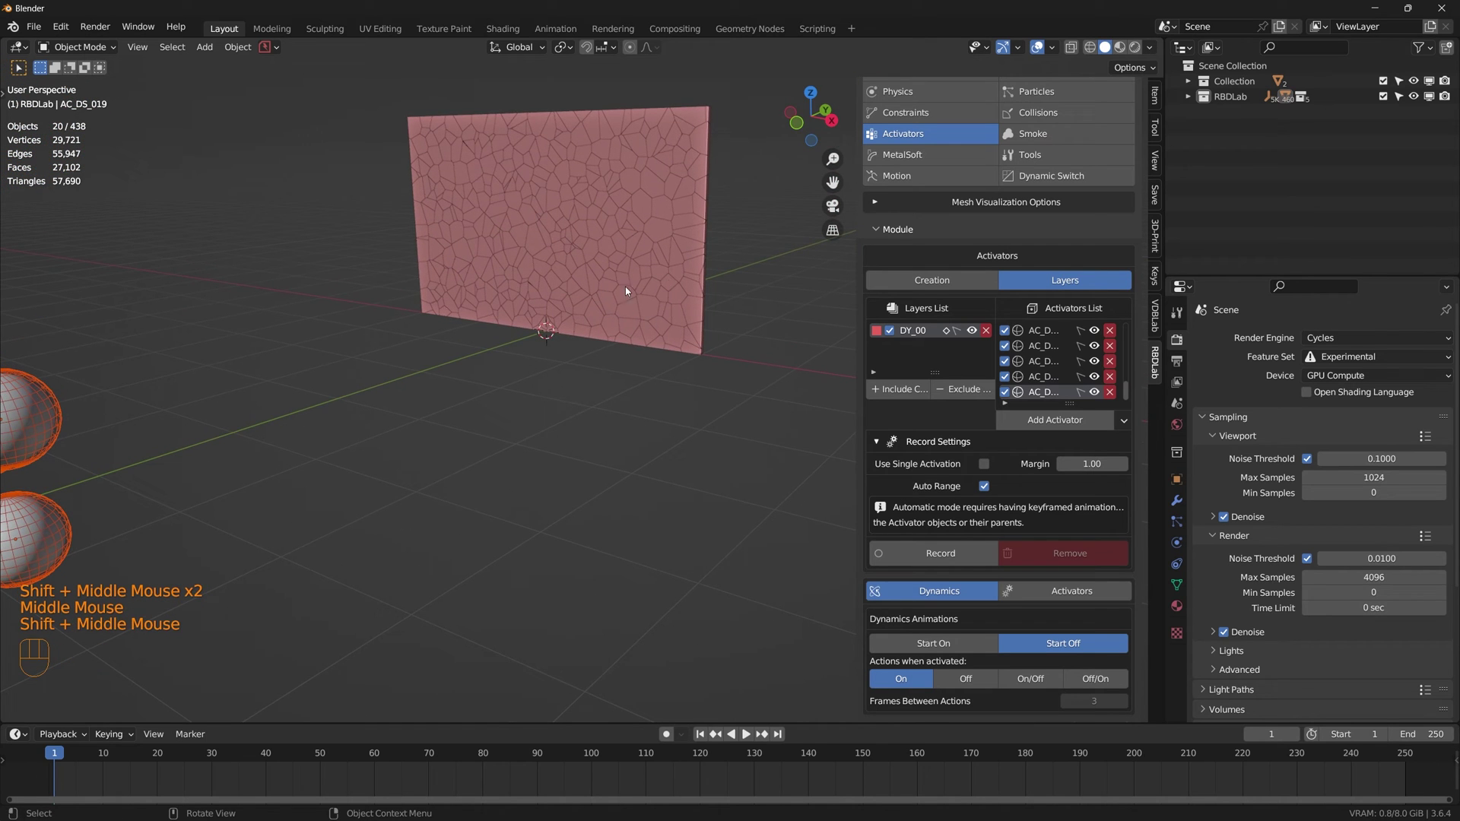
# Step: Set Actions when activated to On/Off so activated wall pieces switch dynamics on then off
pyautogui.scroll(-3)
pyautogui.scroll(-3)
pyautogui.moveTo(607, 429); pyautogui.dragTo(589, 499)
pyautogui.middleClick(593, 496)
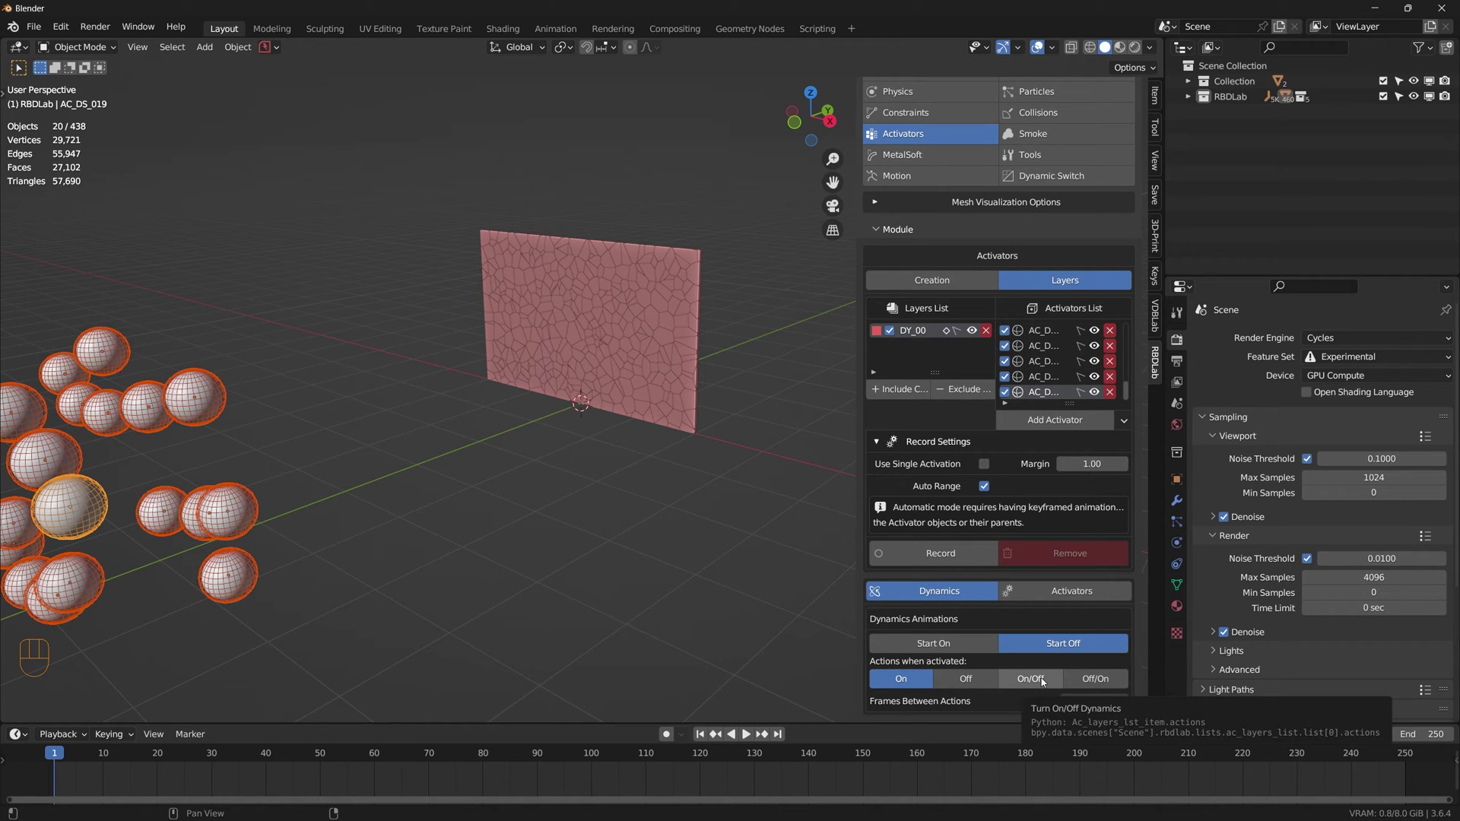
pyautogui.click(1045, 682)
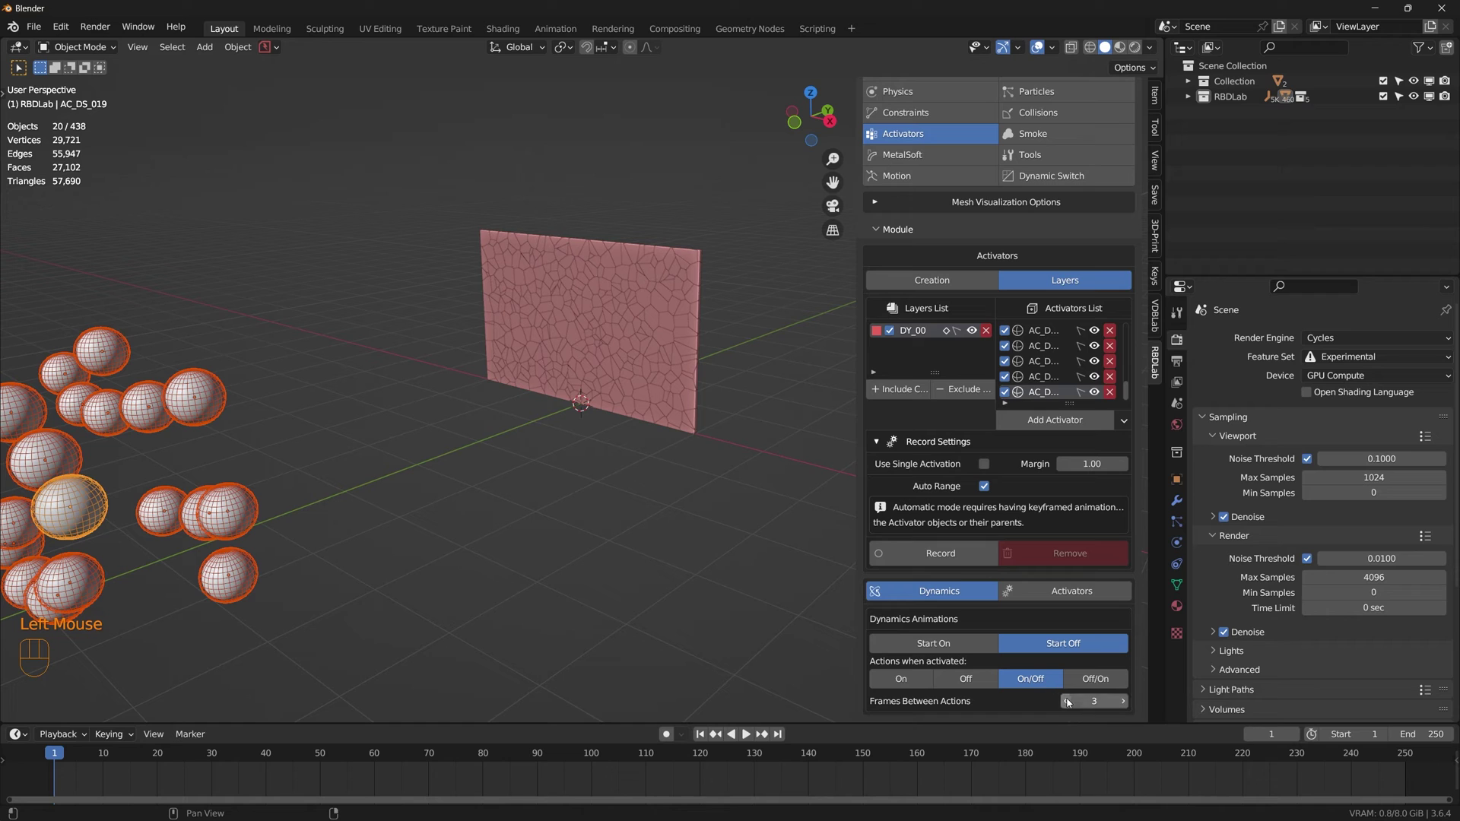
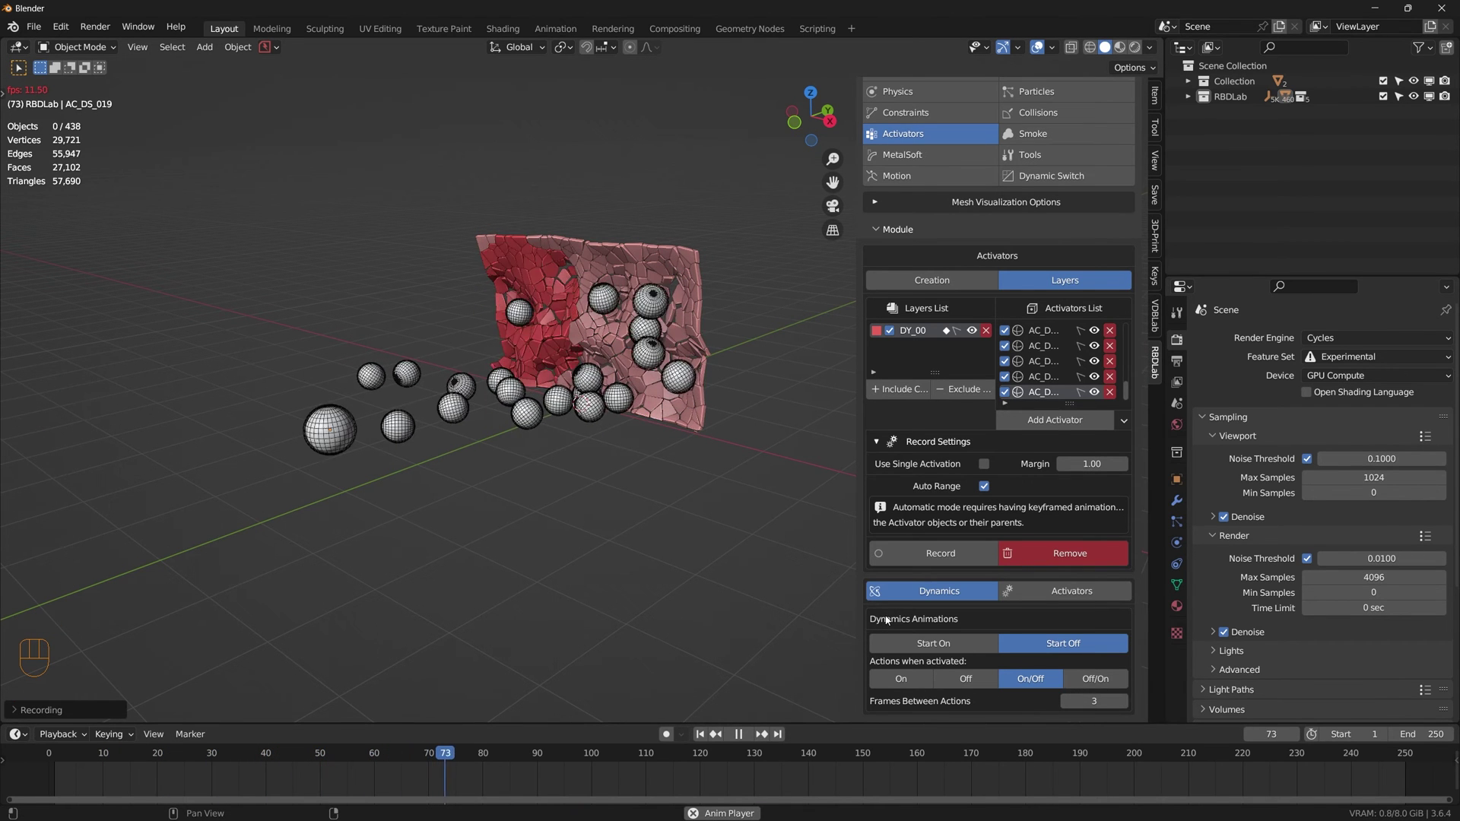
# Step: Stop playback, inspect the red activation area on the broken wall, and scrub the timeline back
pyautogui.press('space')
pyautogui.moveTo(638, 446); pyautogui.dragTo(573, 498)
pyautogui.scroll(3)
pyautogui.middleClick(592, 509)
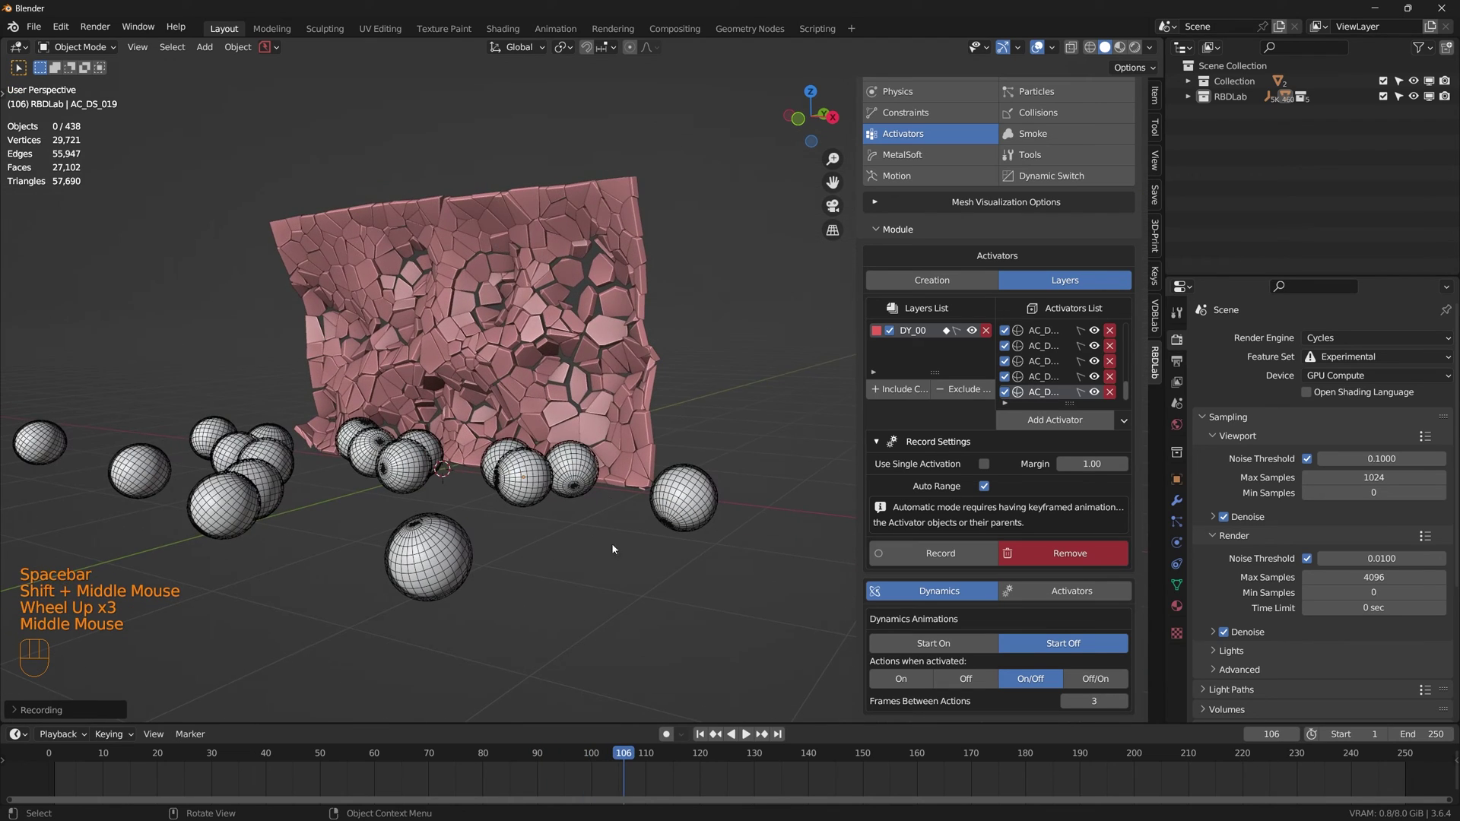
pyautogui.moveTo(627, 757); pyautogui.dragTo(102, 770)
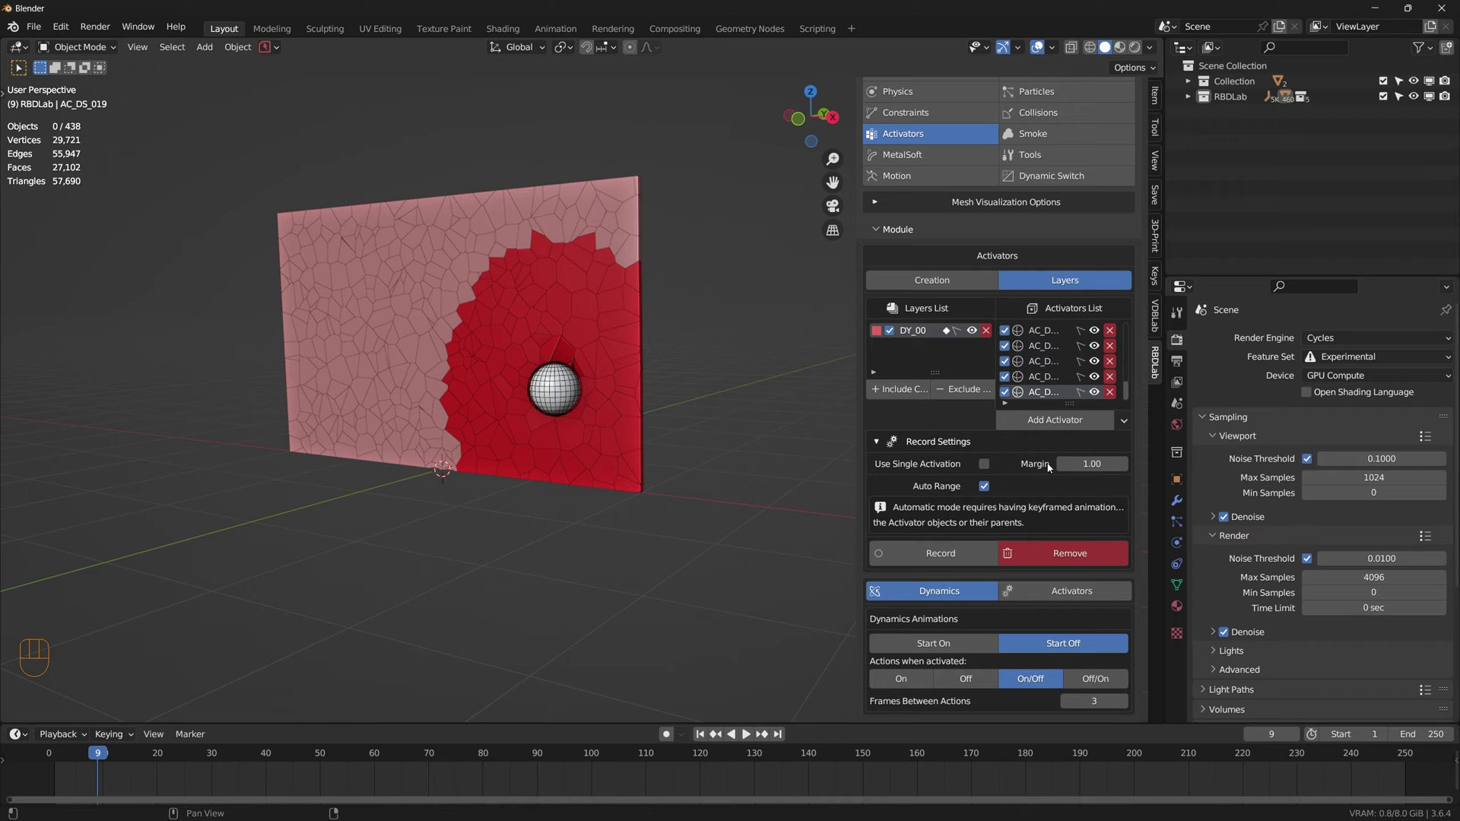
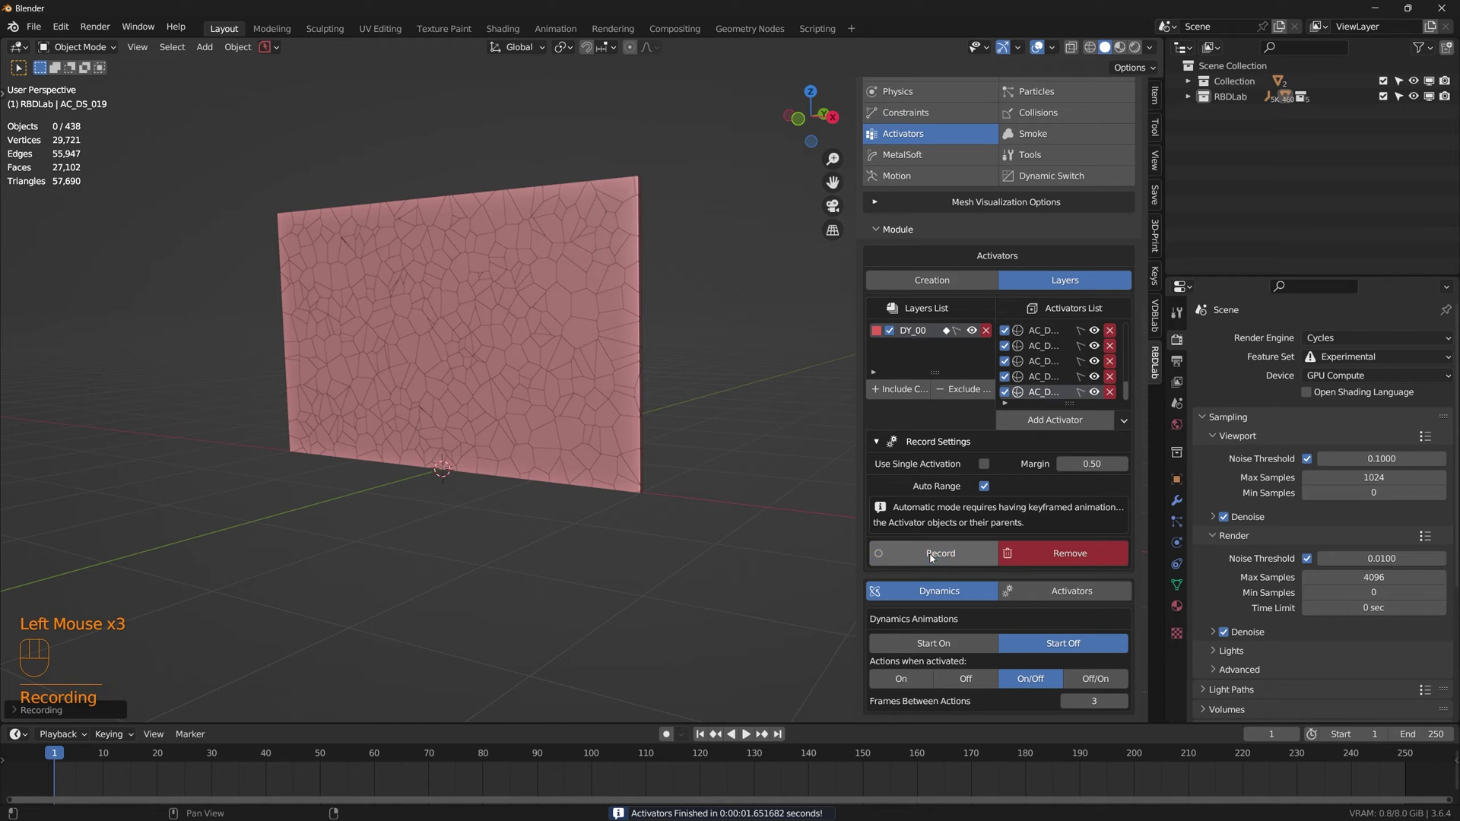
pyautogui.click(748, 738)
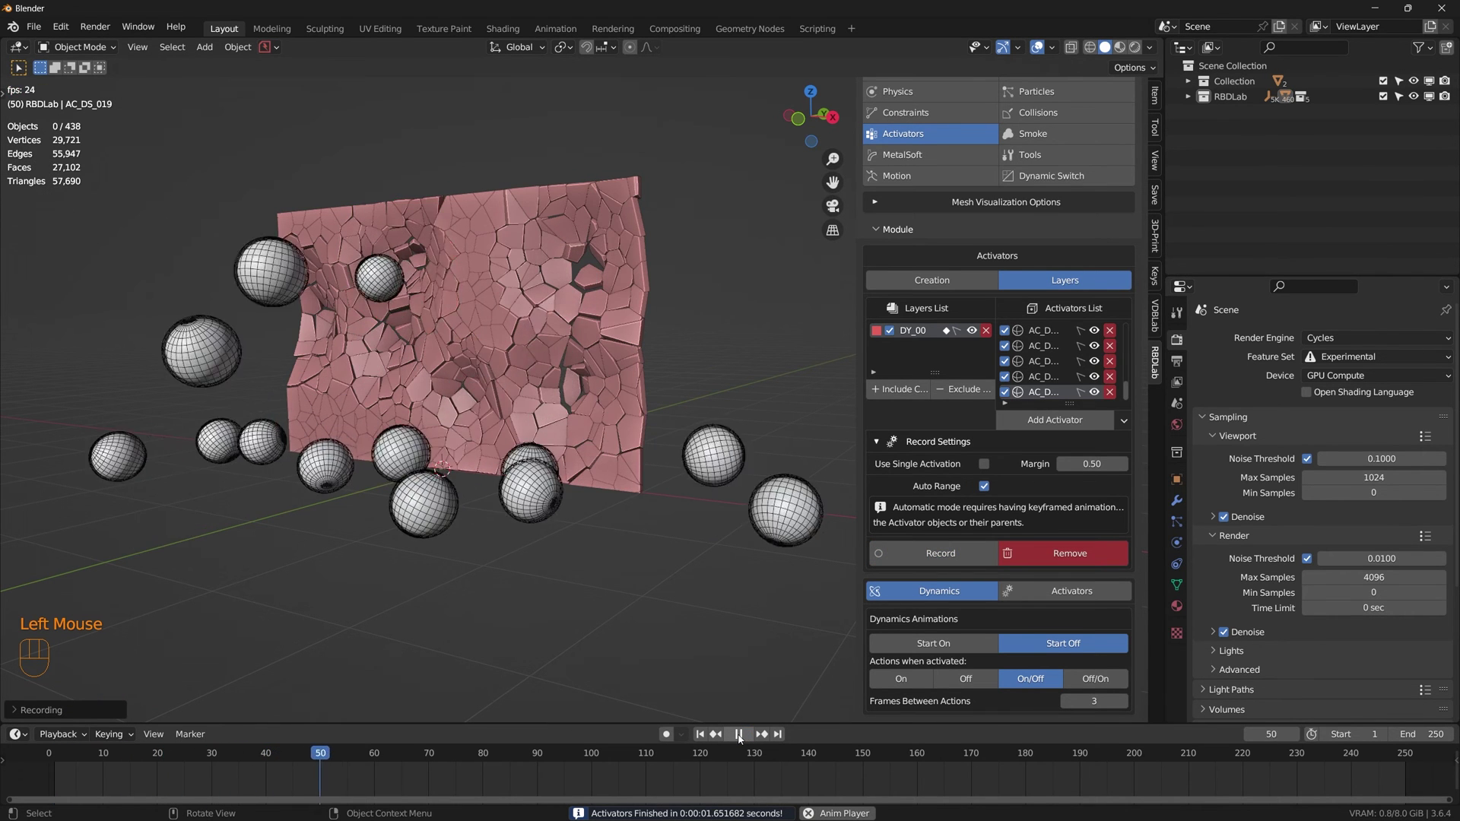
pyautogui.click(743, 738)
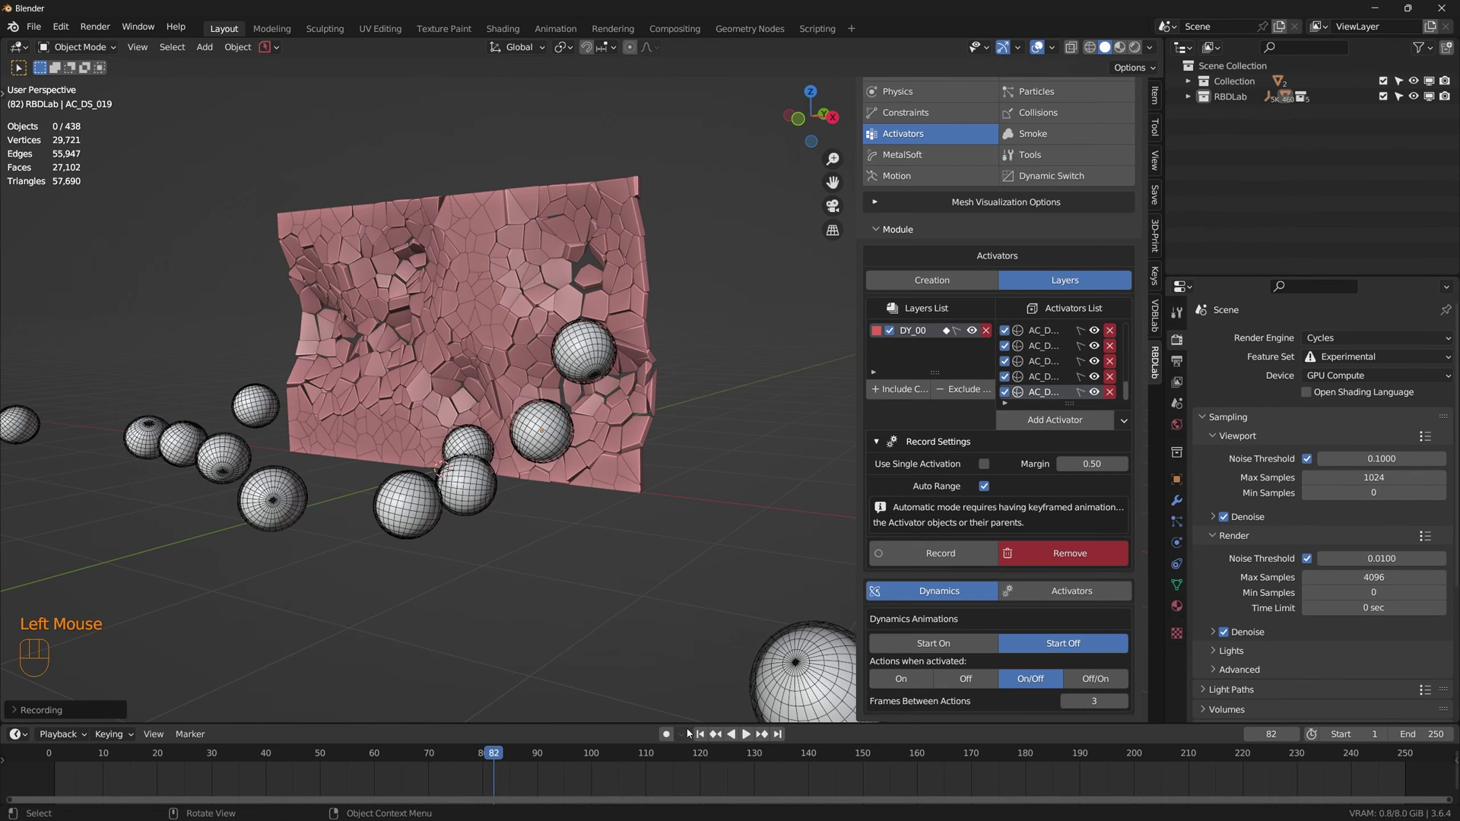
pyautogui.moveTo(495, 759); pyautogui.dragTo(102, 771)
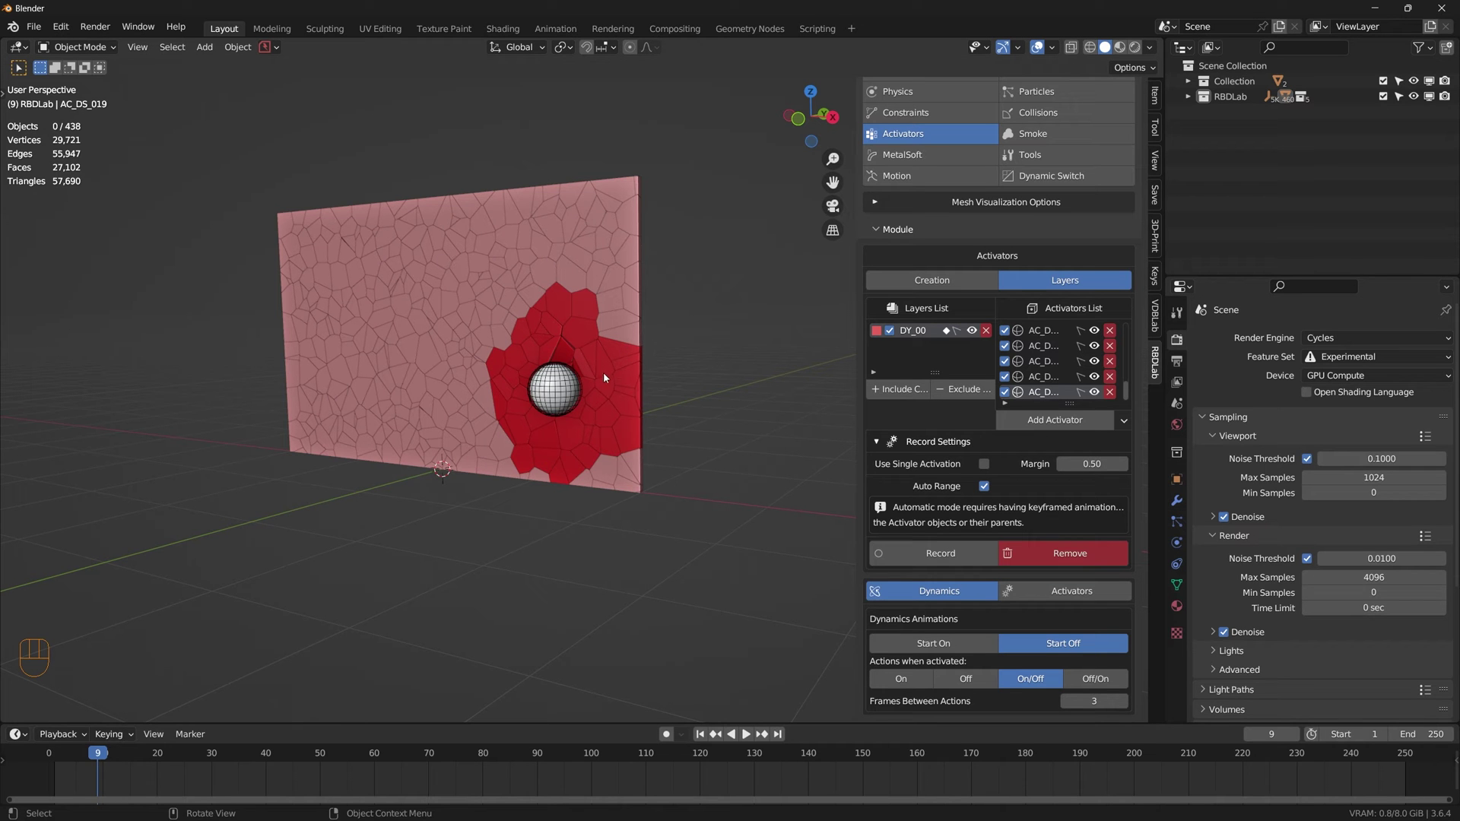
pyautogui.moveTo(606, 385); pyautogui.dragTo(517, 413)
pyautogui.press('space')
pyautogui.moveTo(626, 503); pyautogui.dragTo(775, 488)
pyautogui.press('space')
pyautogui.moveTo(700, 358); pyautogui.dragTo(705, 738)
pyautogui.click(705, 739)
pyautogui.middleClick(618, 507)
pyautogui.scroll(-3)
pyautogui.middleClick(618, 610)
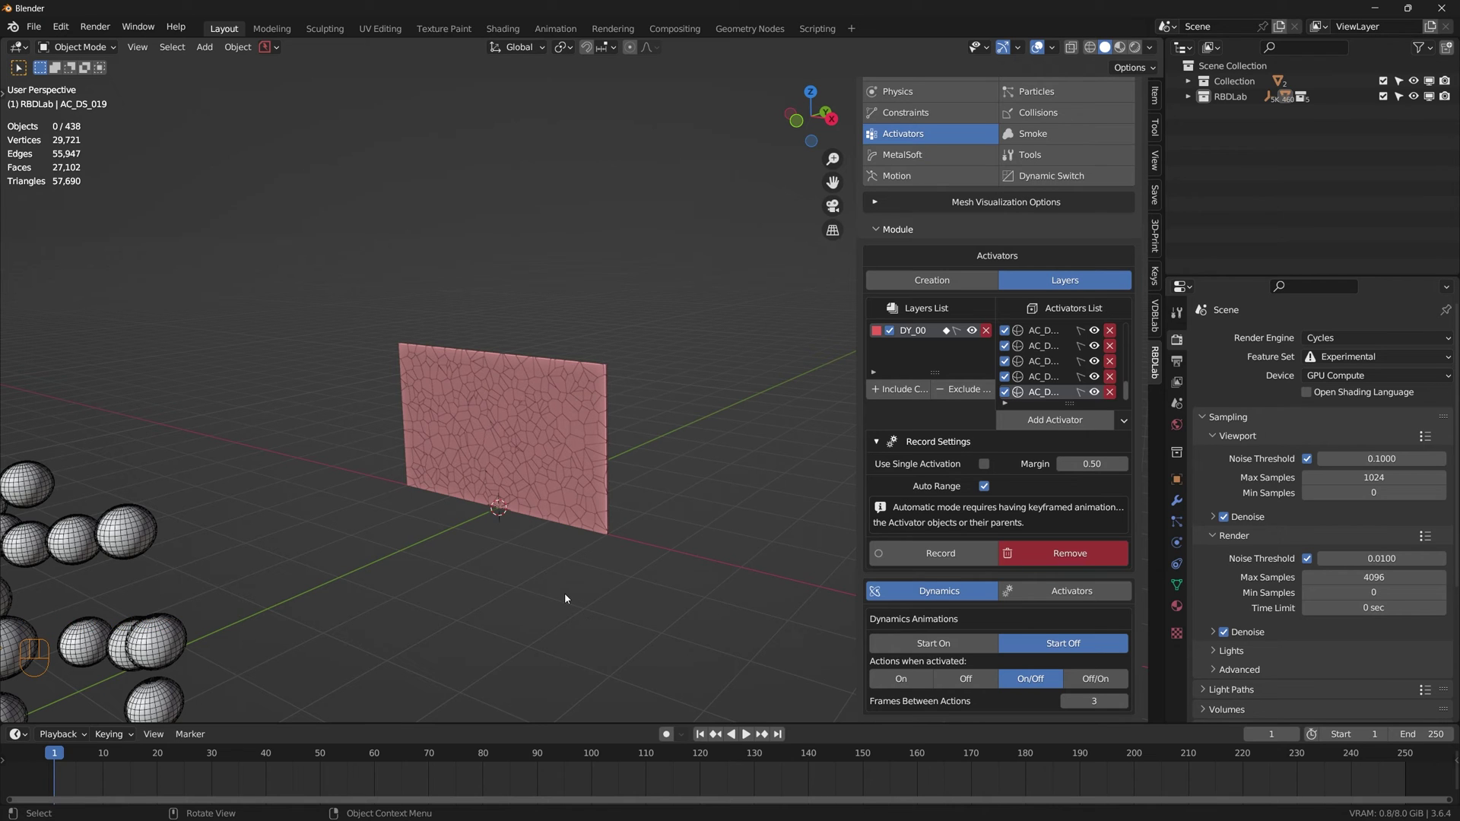
pyautogui.scroll(-3)
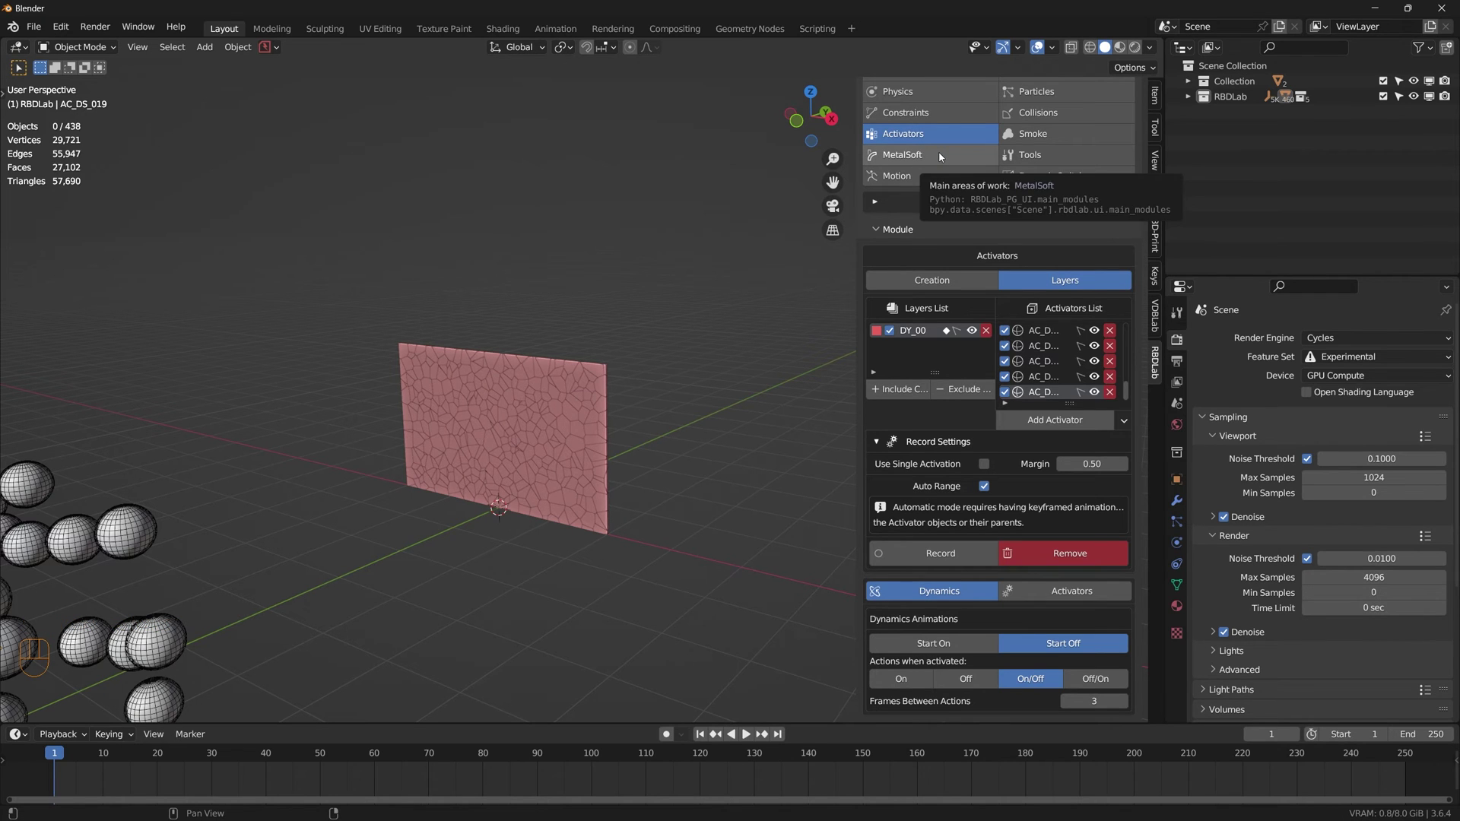
# Step: Open MetalSoft and add horizontal loop cuts (Ctrl+R) across the wall cube to form a grid
pyautogui.click(942, 156)
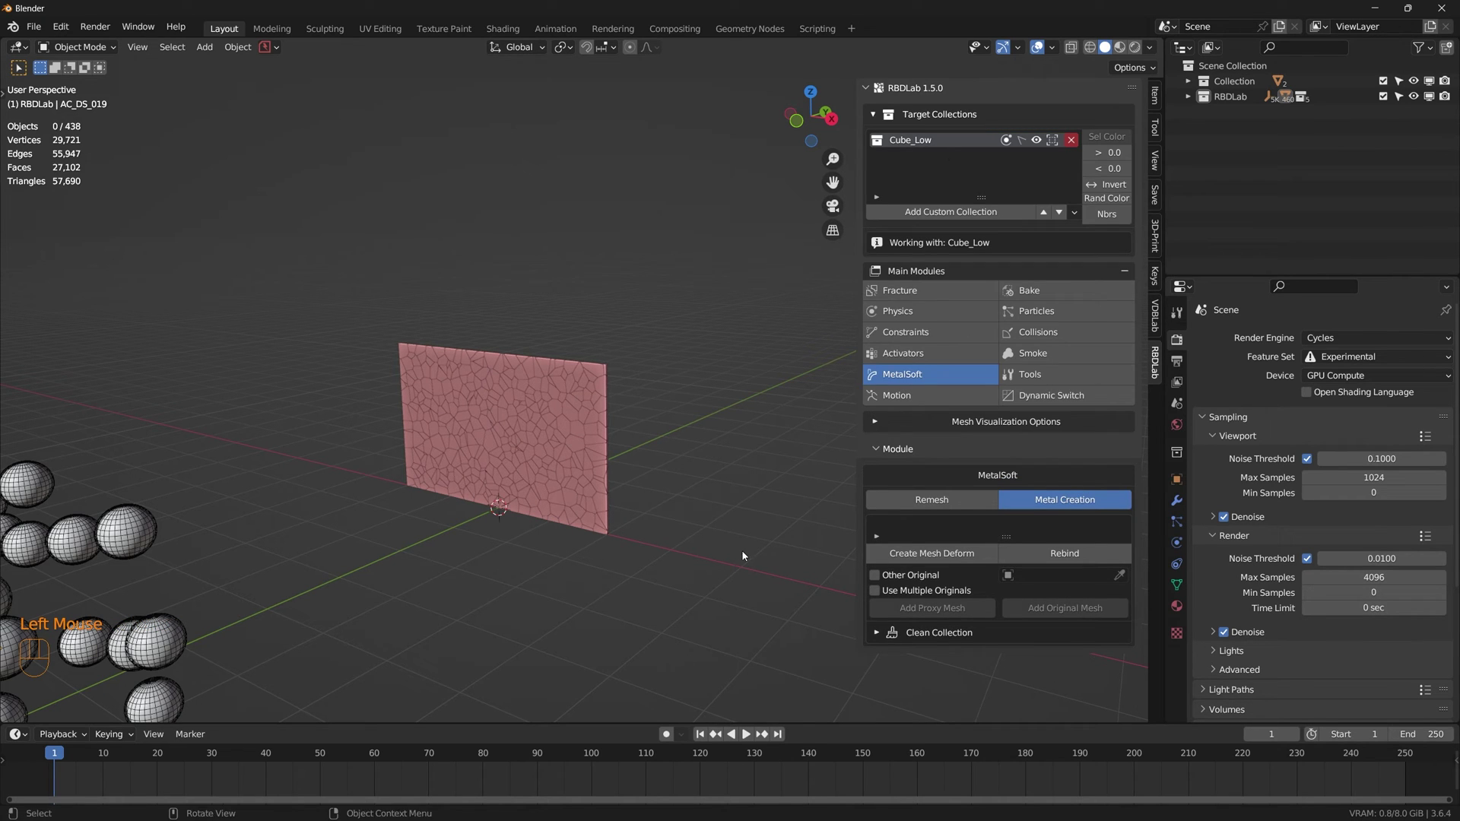
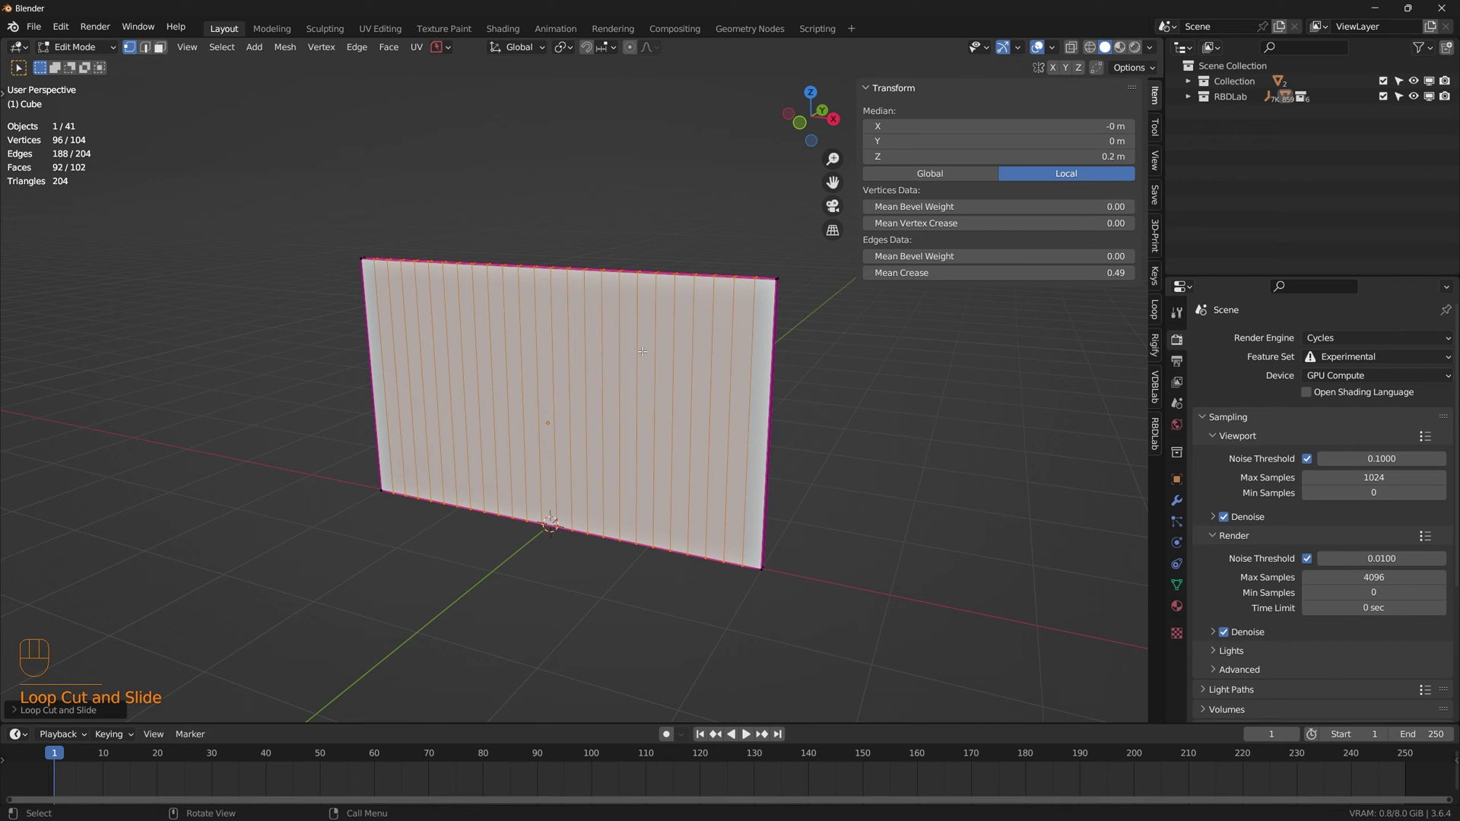
pyautogui.press('ctrl+r')
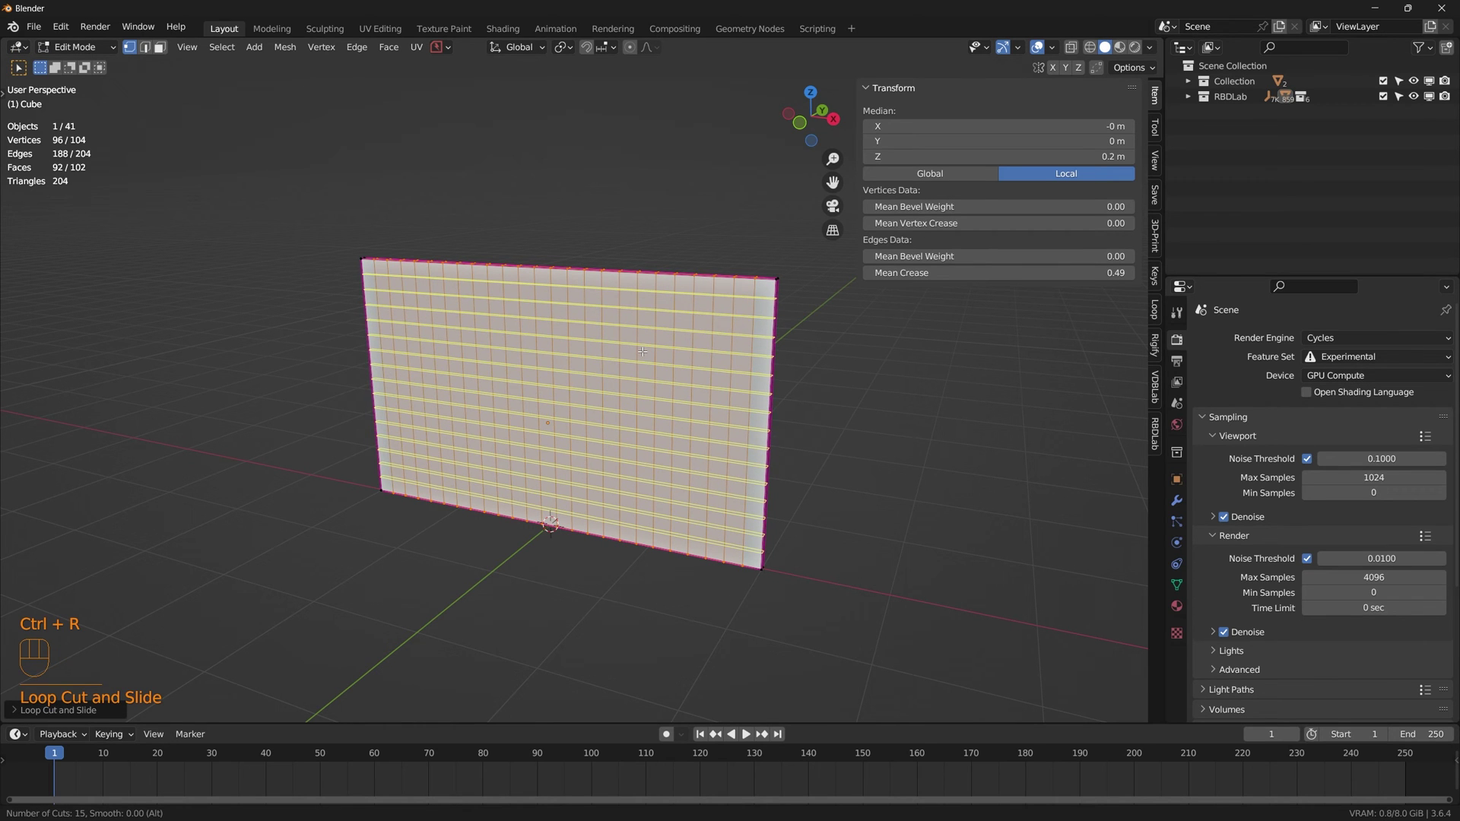
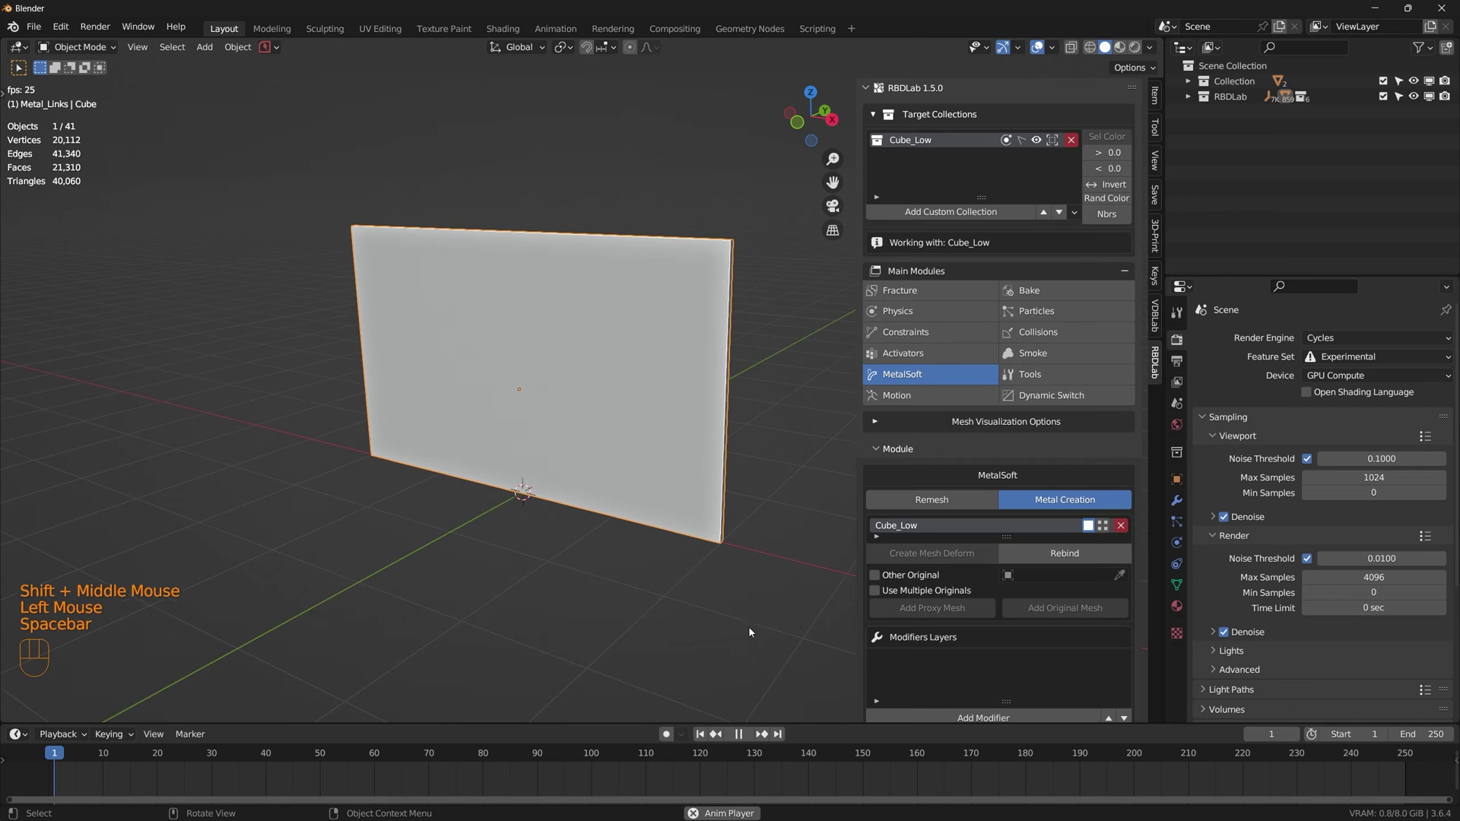
pyautogui.press('space')
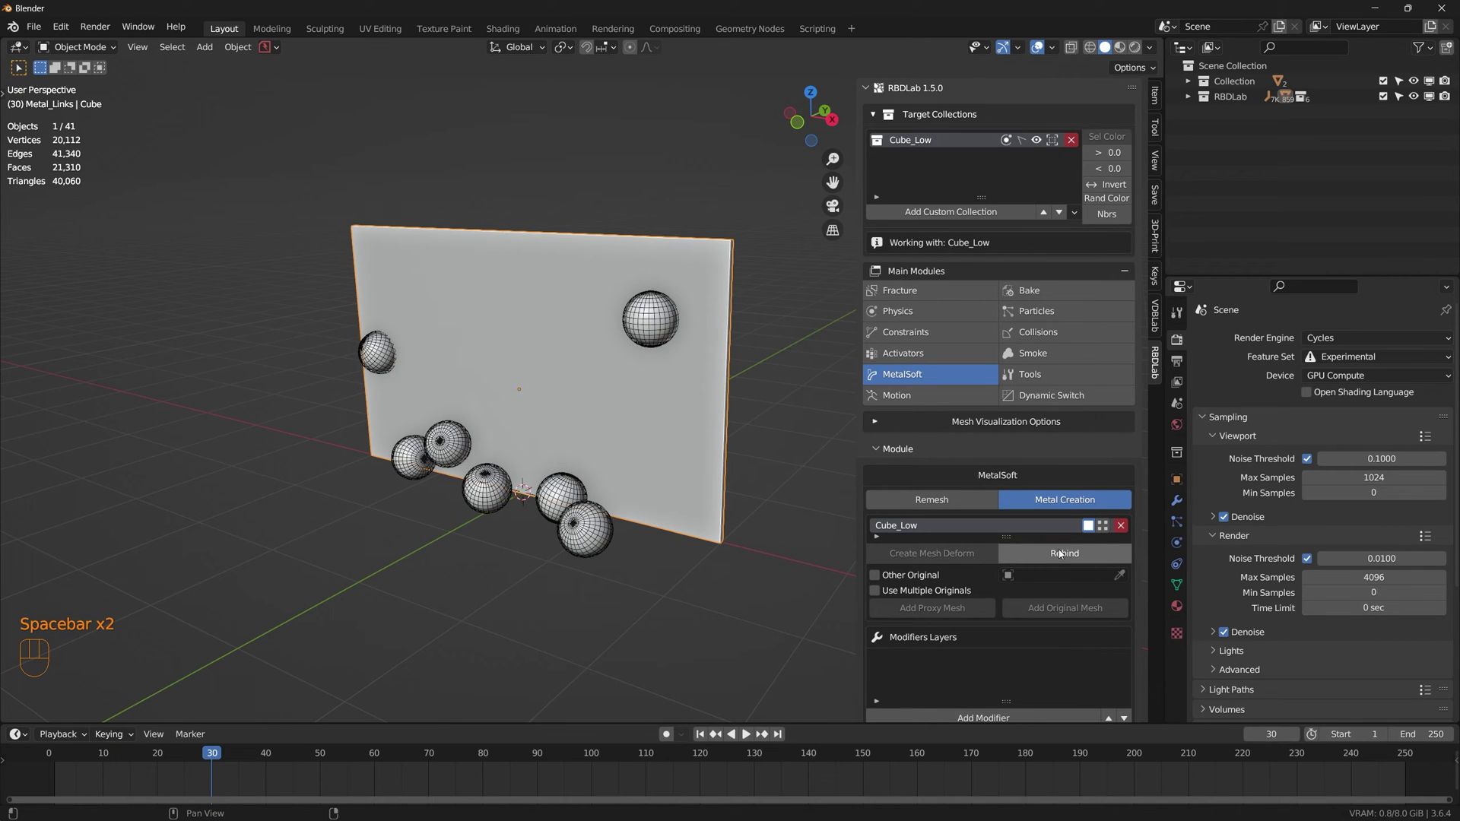
pyautogui.click(1070, 554)
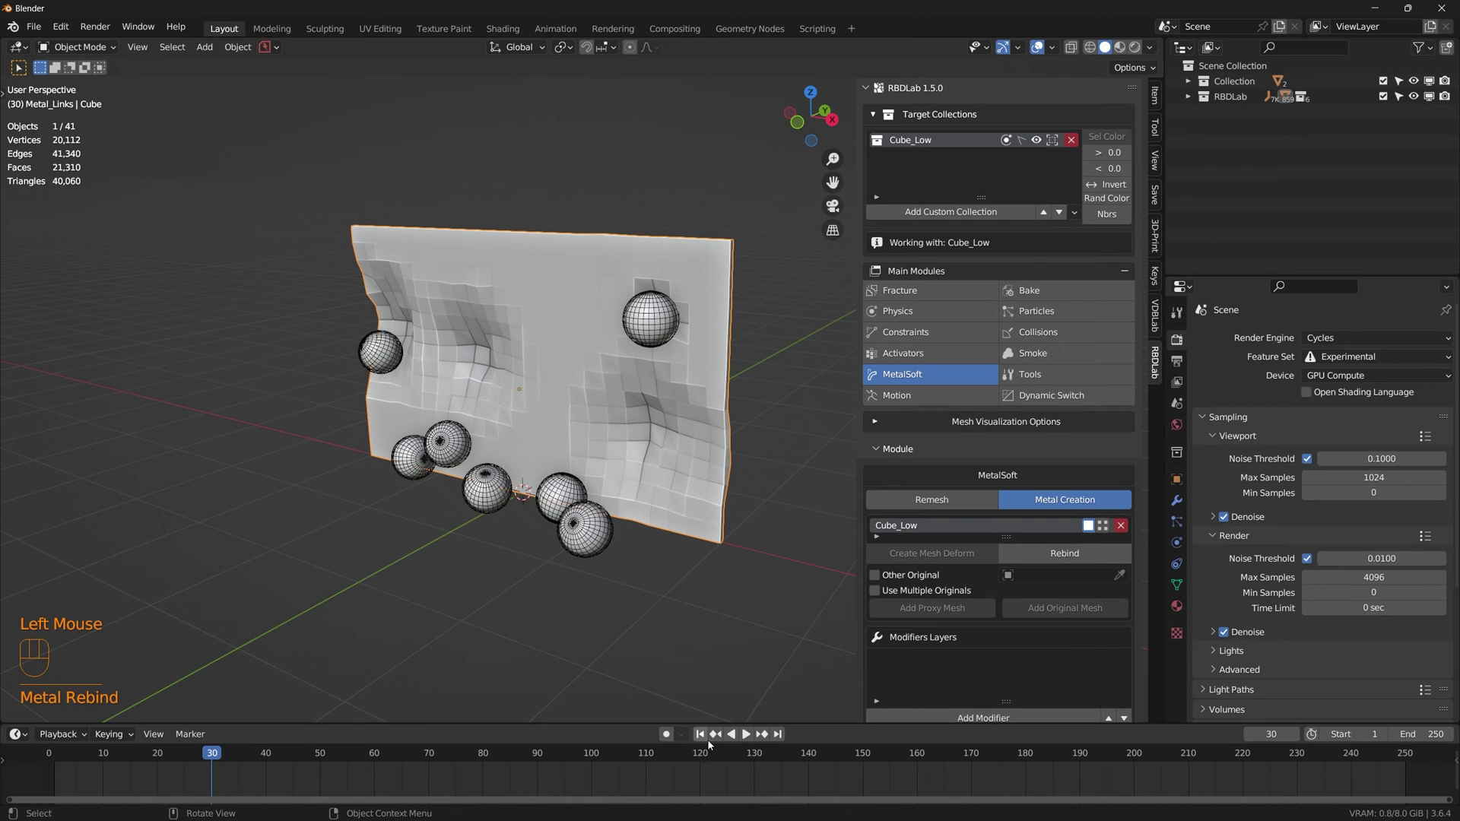
pyautogui.scroll(-3)
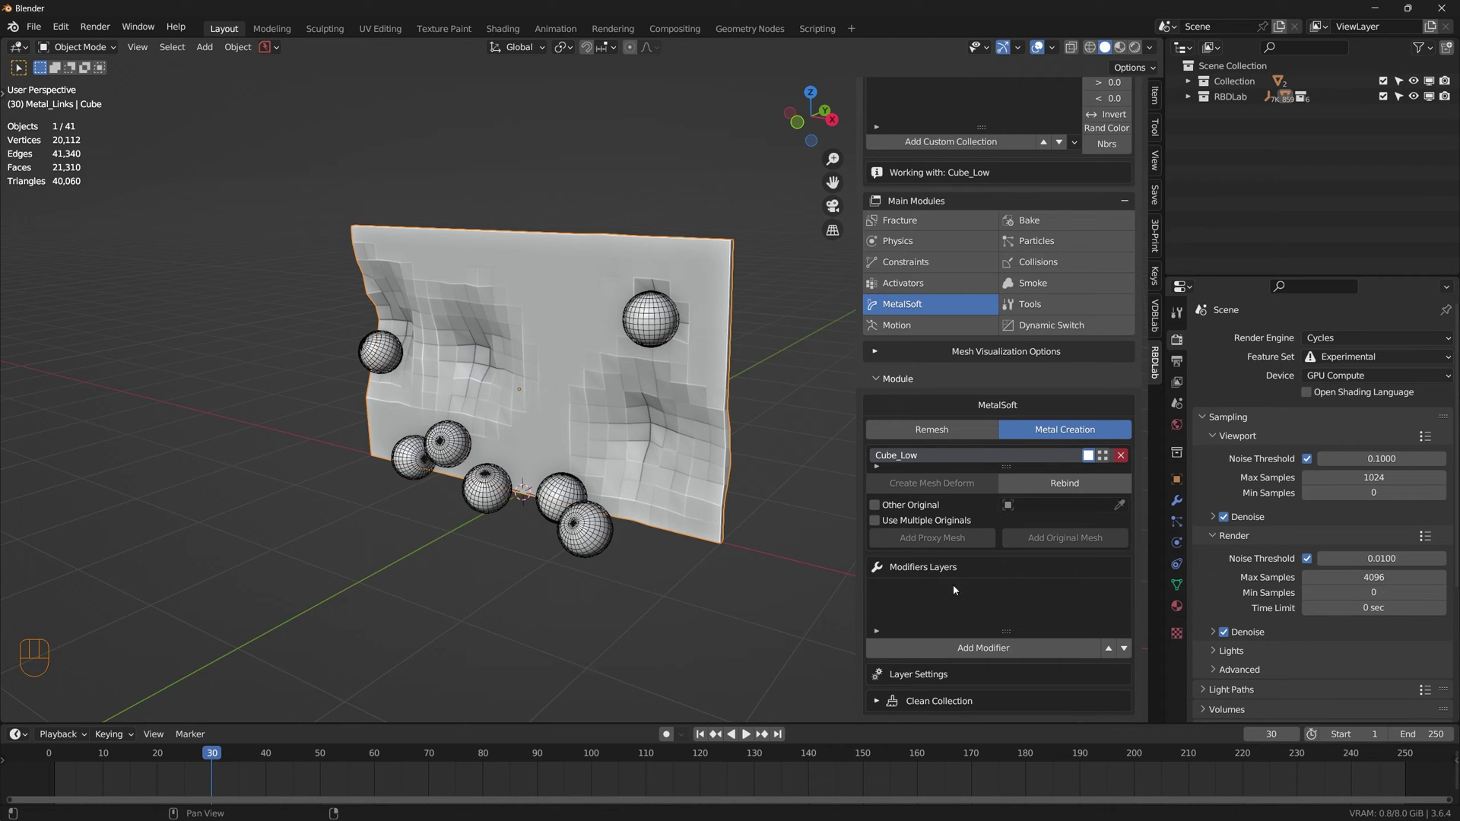
# Step: Add a Subsurf modifier layer to the MetalSoft wall and raise its levels to 4
pyautogui.moveTo(1009, 653); pyautogui.dragTo(1001, 781)
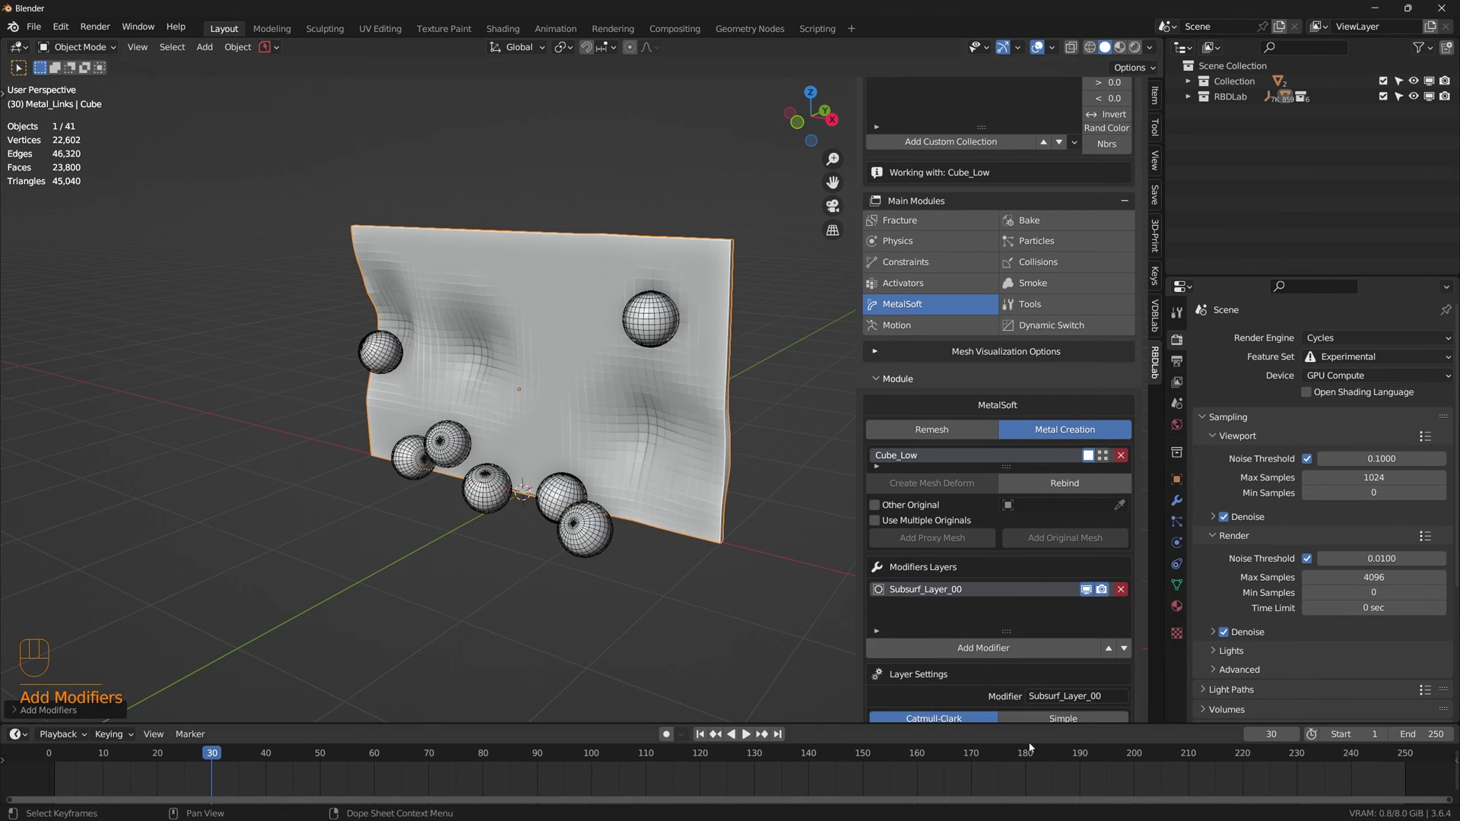
pyautogui.scroll(-3)
pyautogui.click(1129, 622)
pyautogui.click(1129, 622)
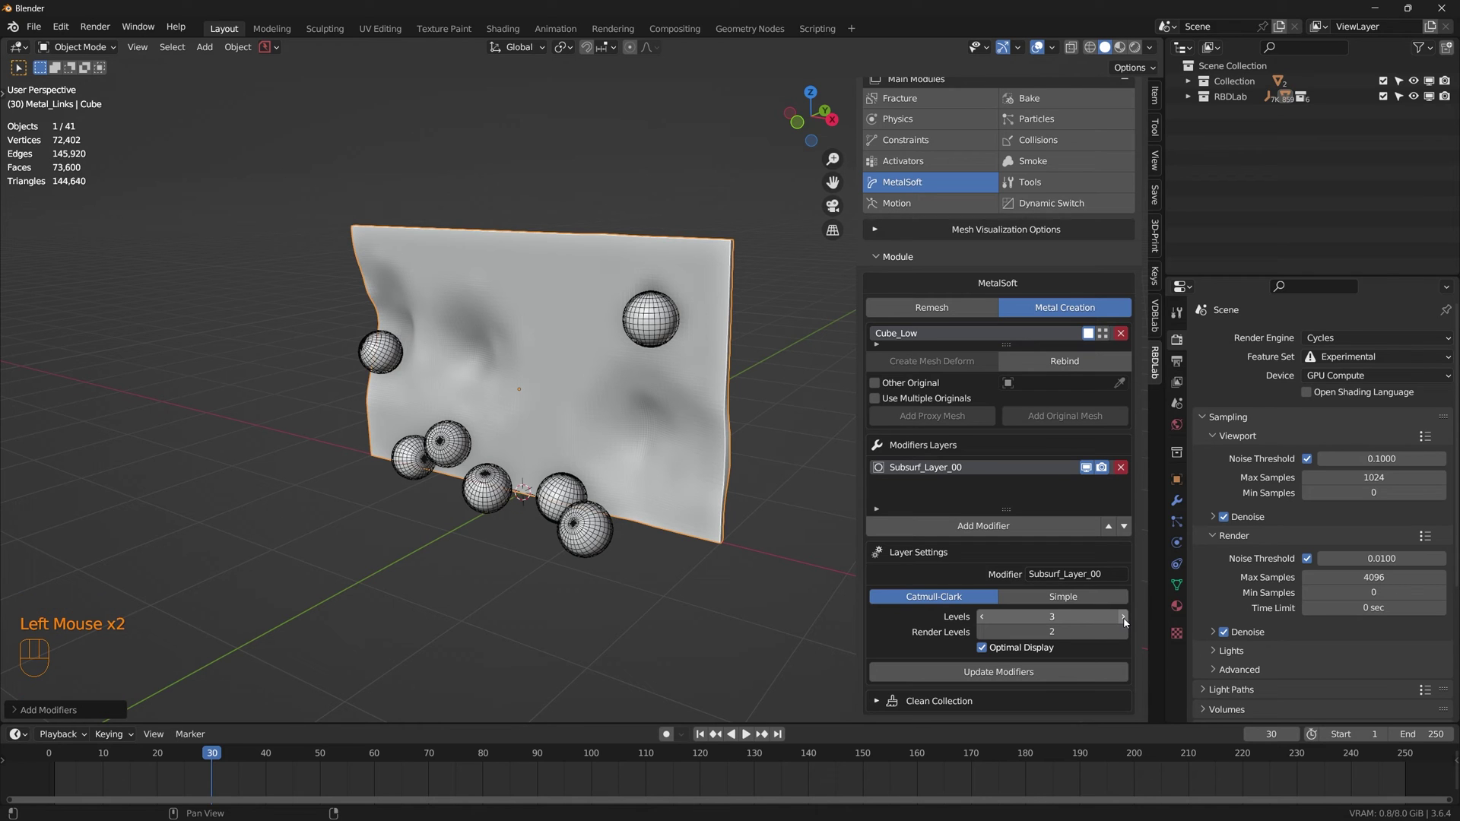
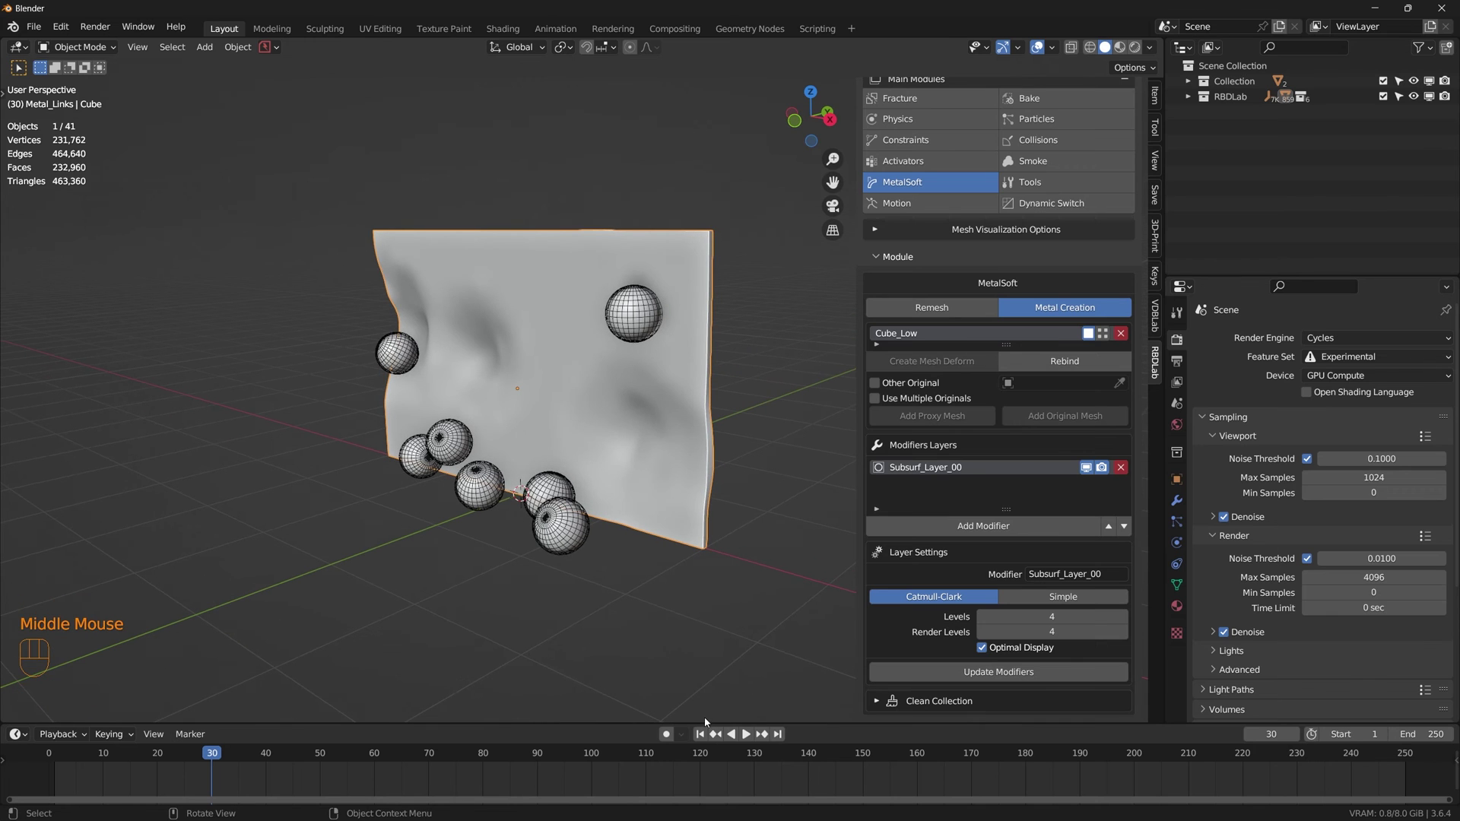
# Step: Play the animation and orbit the viewport to inspect the smooth dents forming in the wall
pyautogui.click(704, 734)
pyautogui.press('space')
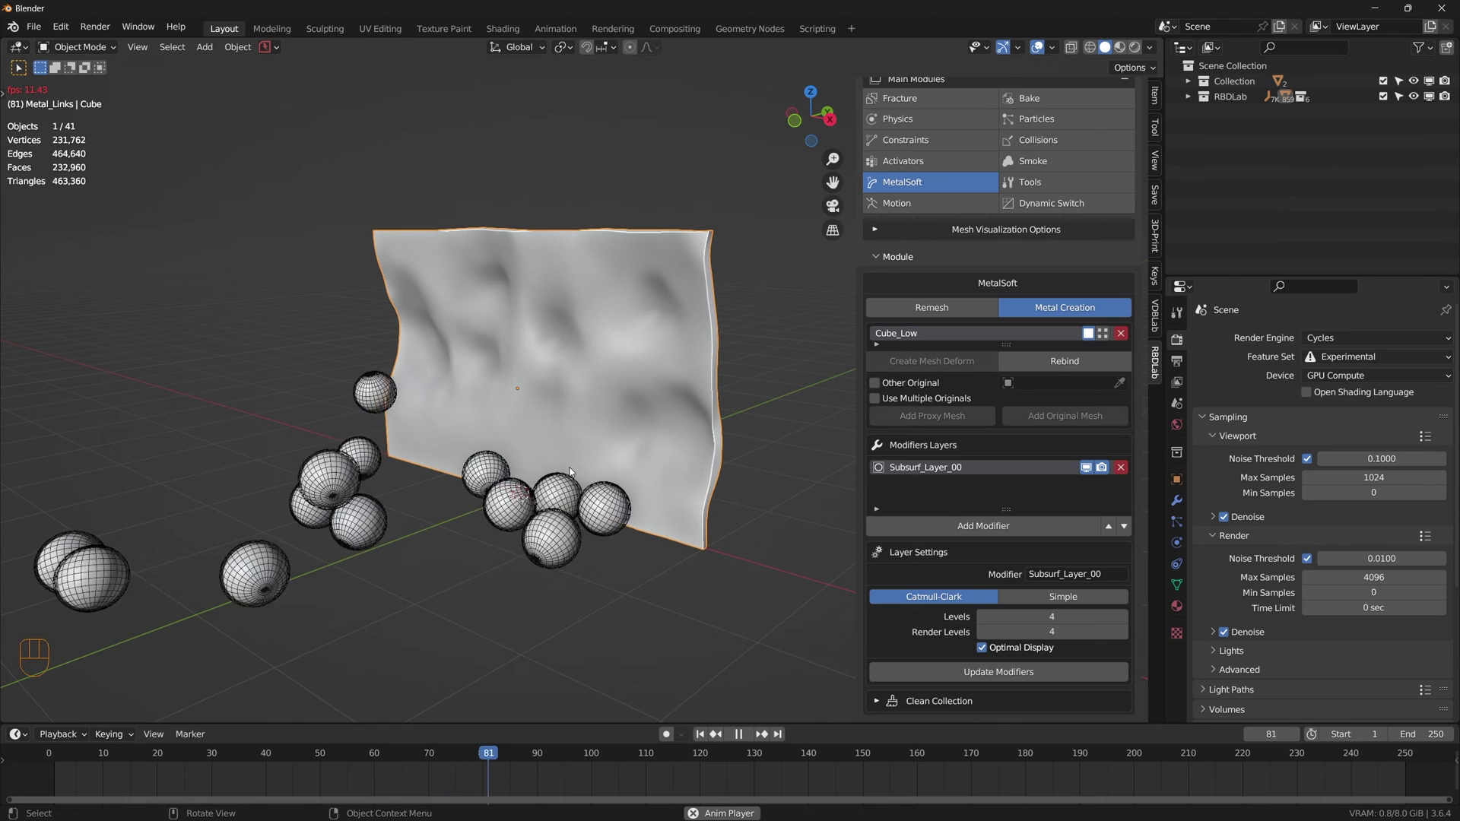
pyautogui.moveTo(592, 440); pyautogui.dragTo(586, 434)
pyautogui.moveTo(562, 430); pyautogui.dragTo(641, 453)
pyautogui.press('space')
pyautogui.click(706, 735)
pyautogui.scroll(-3)
pyautogui.middleClick(673, 612)
pyautogui.middleClick(694, 570)
pyautogui.moveTo(695, 543); pyautogui.dragTo(646, 543)
pyautogui.moveTo(72, 755); pyautogui.dragTo(373, 675)
pyautogui.scroll(3)
pyautogui.scroll(3)
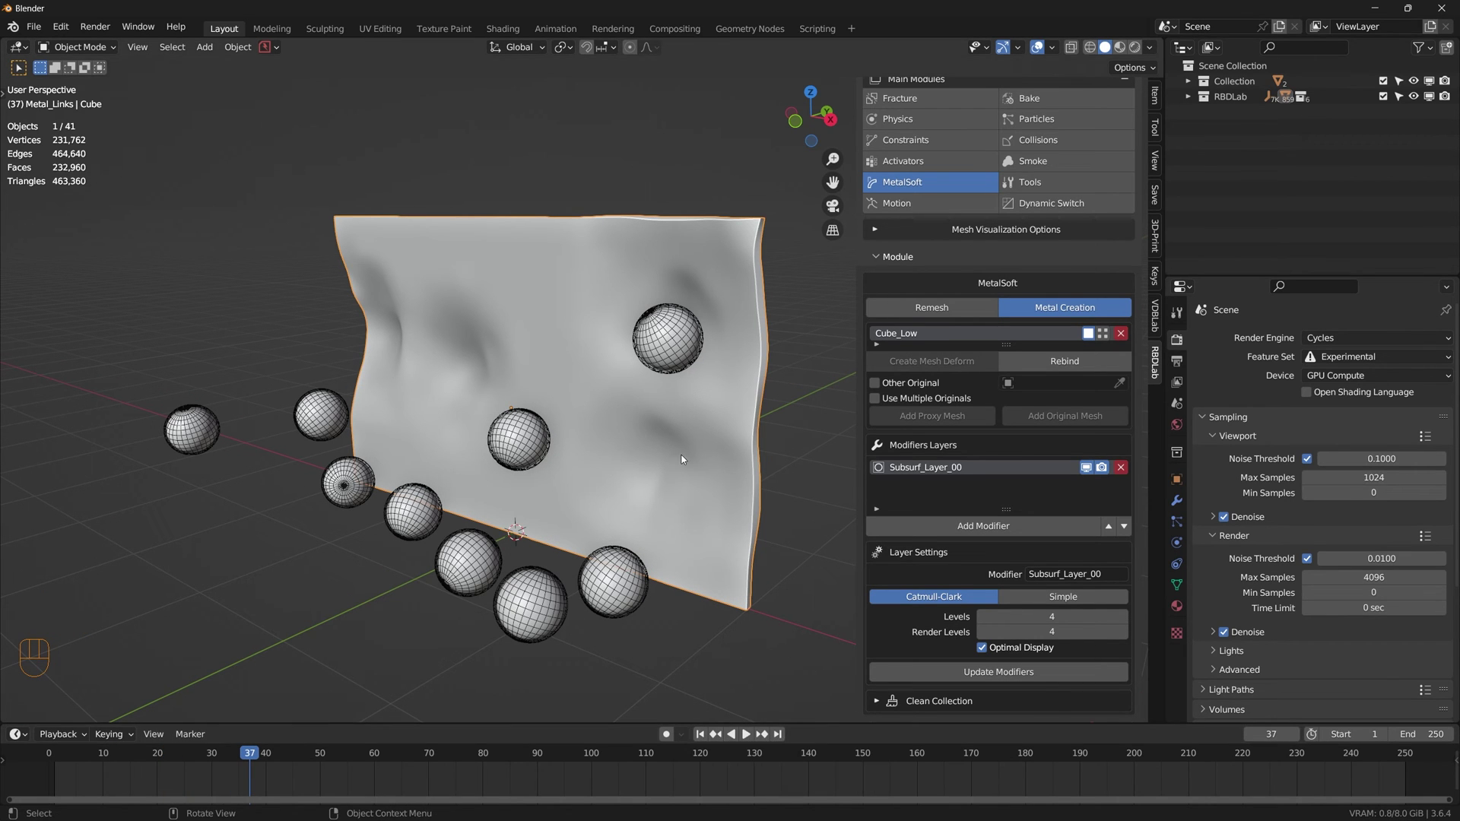
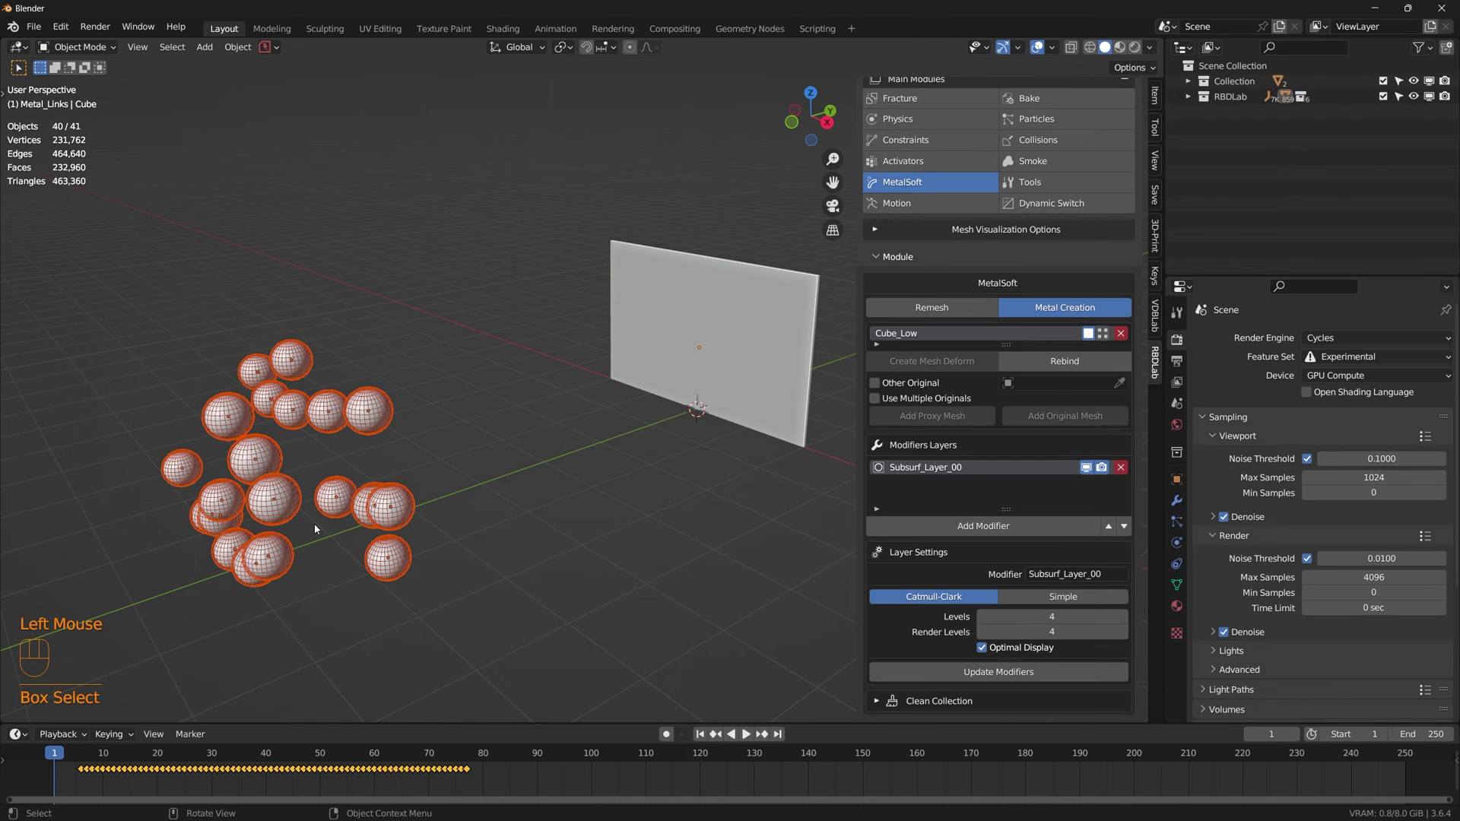
# Step: Open RBDLab Activators and show the layer Creation settings
pyautogui.middleClick(321, 523)
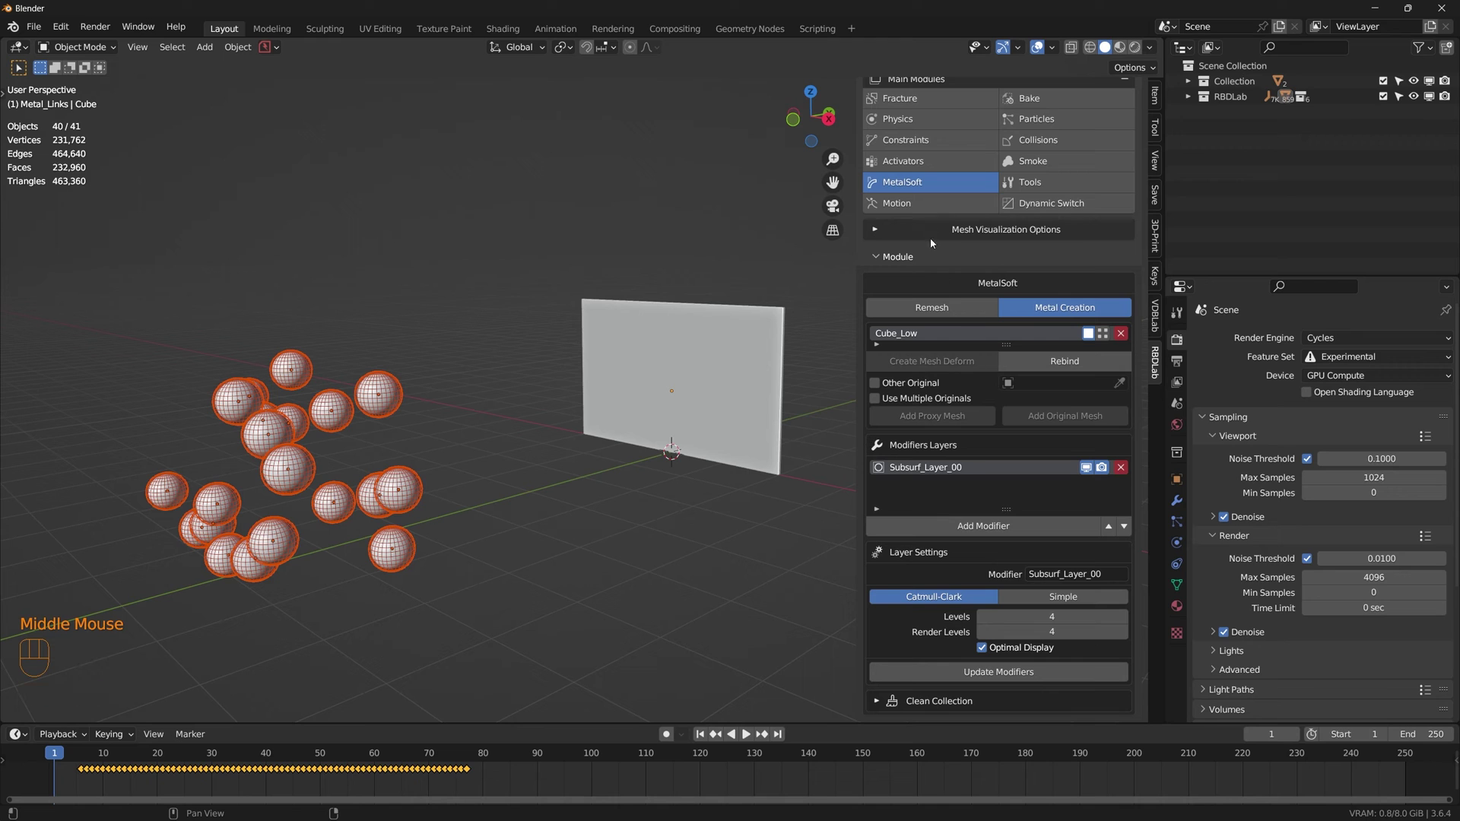
pyautogui.click(927, 164)
pyautogui.moveTo(1127, 452); pyautogui.dragTo(1169, 545)
pyautogui.write('DropDown')
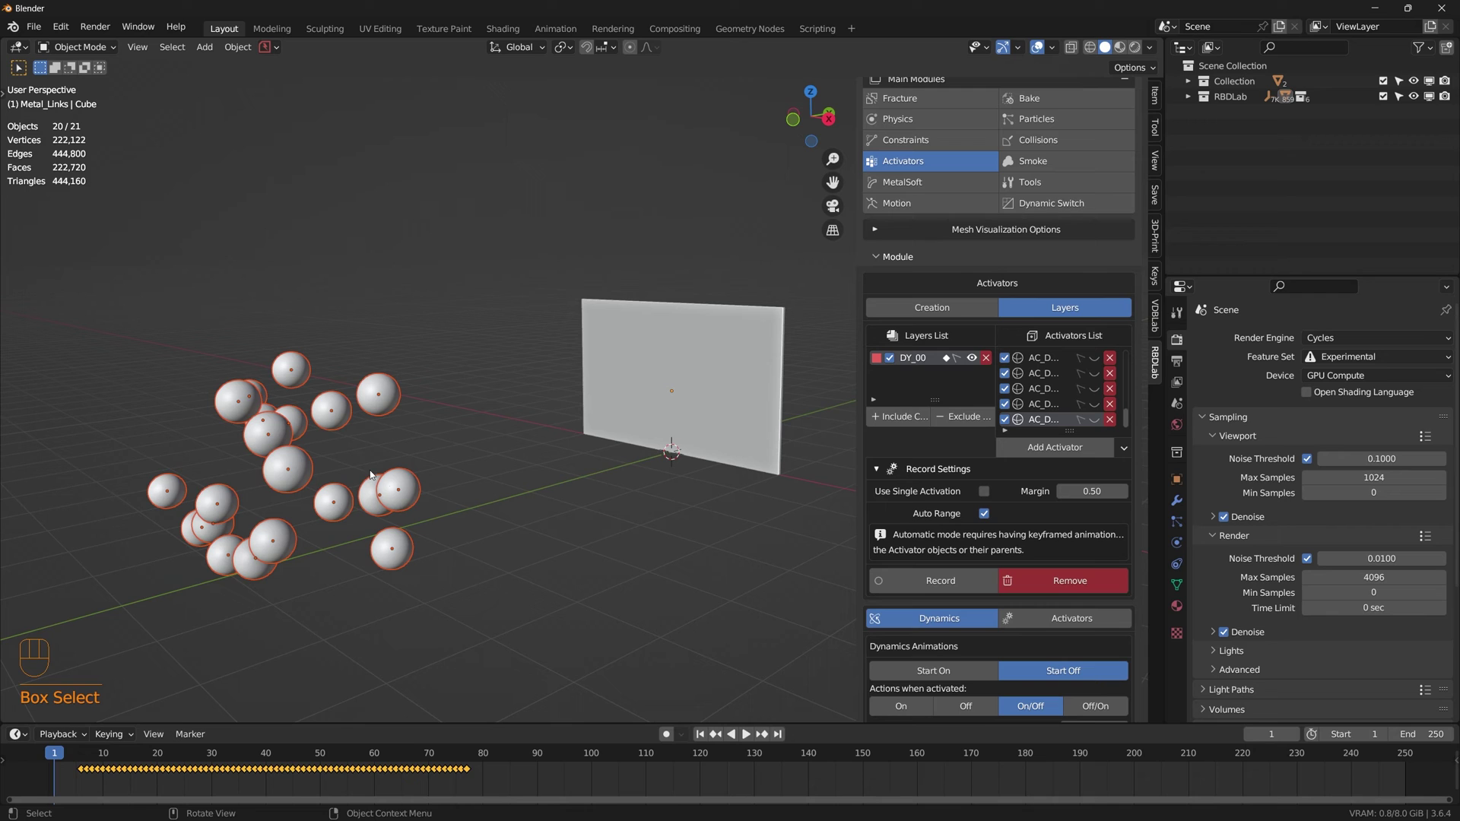
pyautogui.click(932, 309)
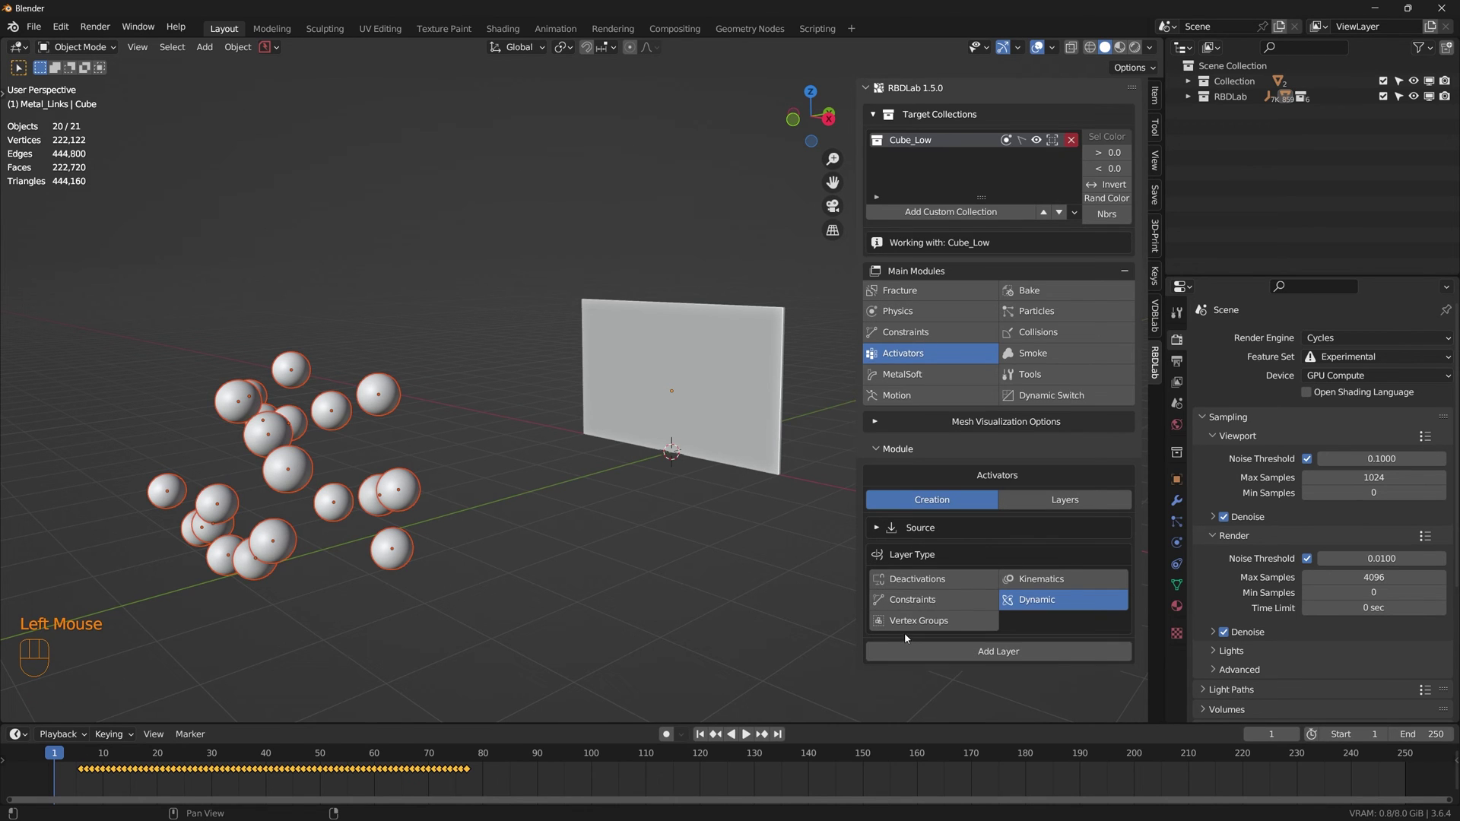
# Step: Choose the Vertex Groups layer type, select the plain wall, and show its empty vertex group list
pyautogui.click(933, 623)
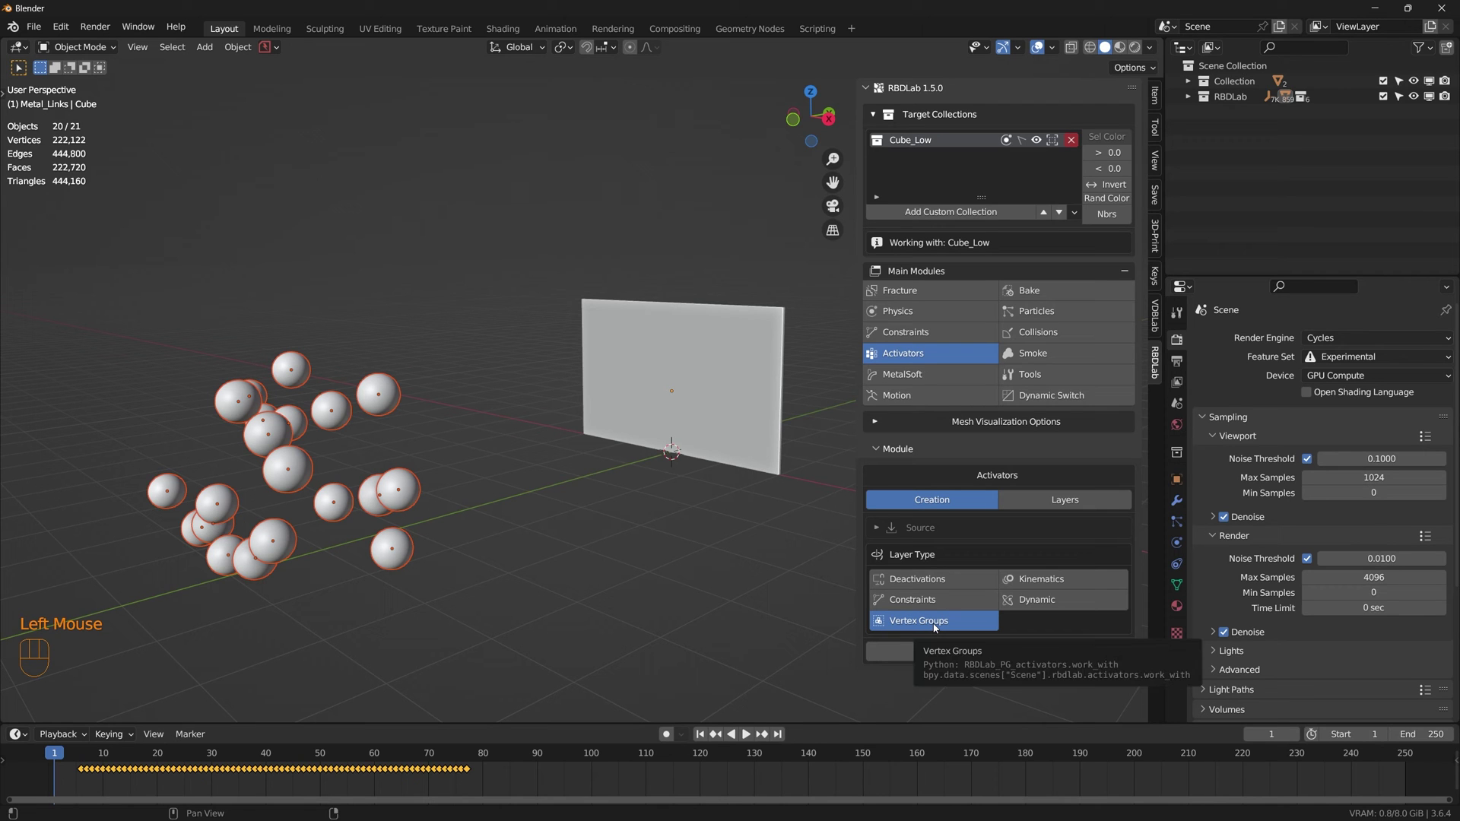
pyautogui.click(747, 387)
pyautogui.click(1186, 590)
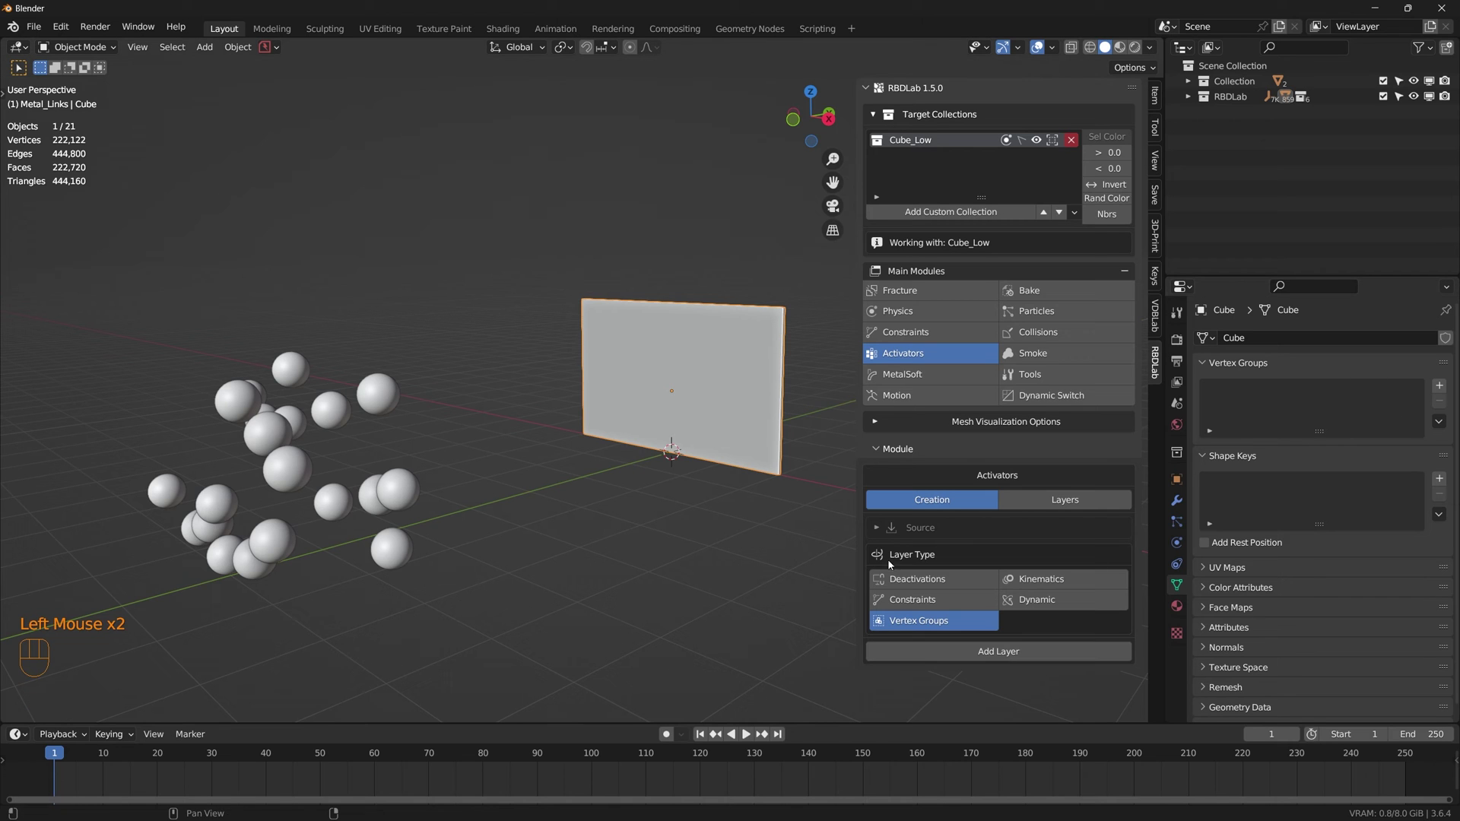
# Step: Add the VG_00 vertex-group layer, box-select the spheres, and register them as its activators
pyautogui.click(1014, 658)
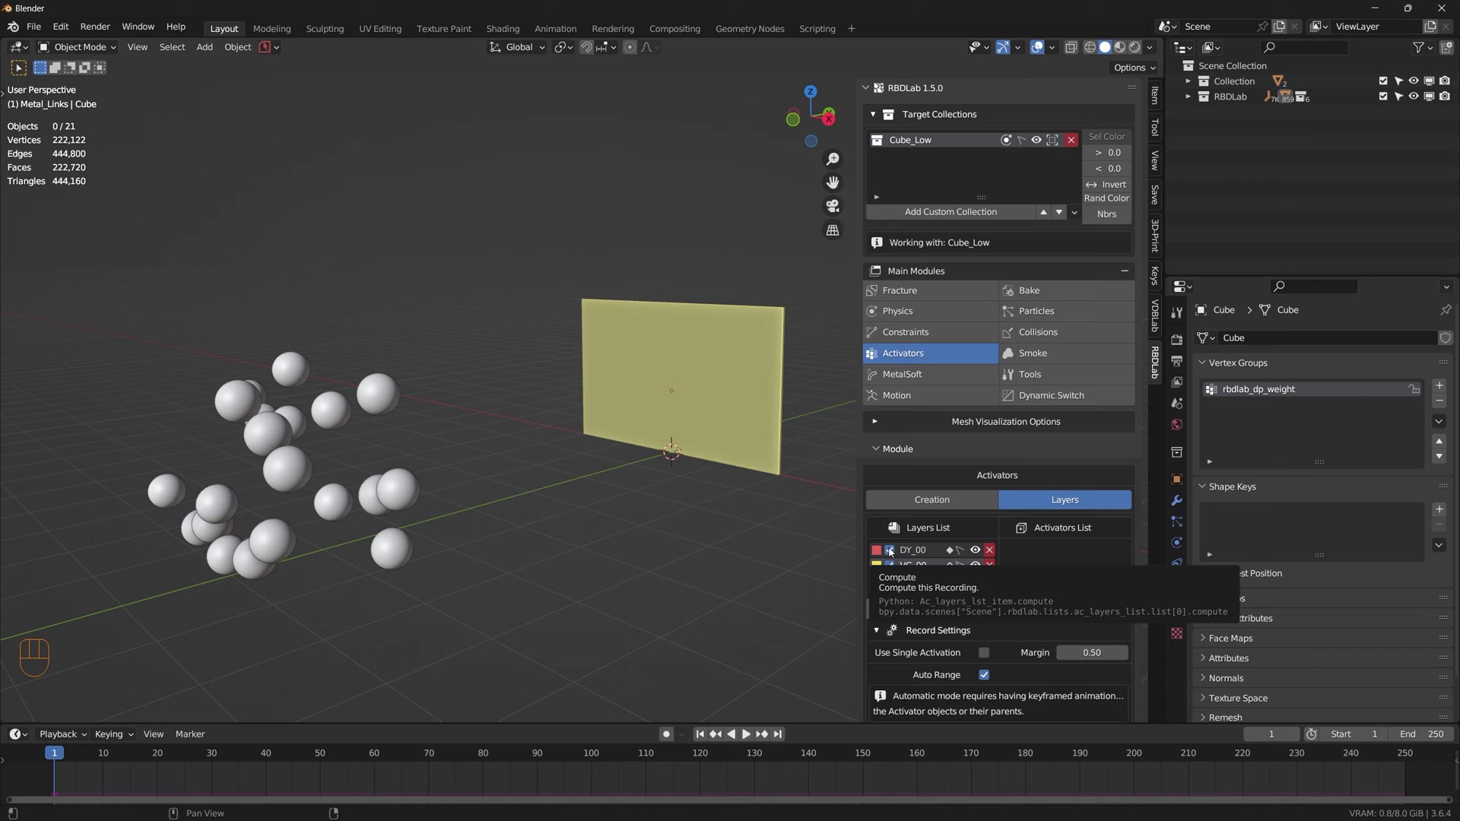
pyautogui.click(891, 552)
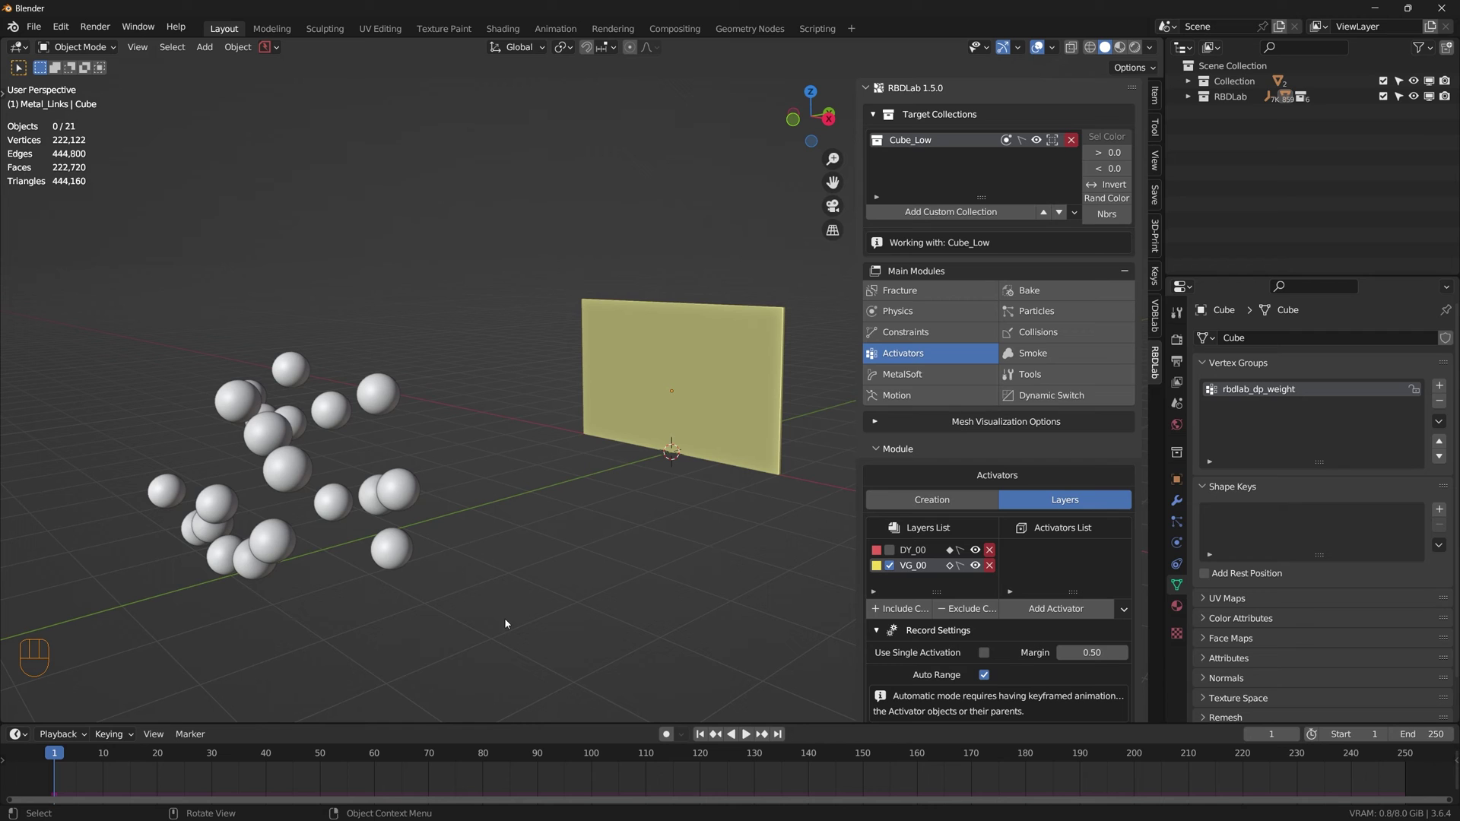
pyautogui.moveTo(509, 623); pyautogui.dragTo(116, 310)
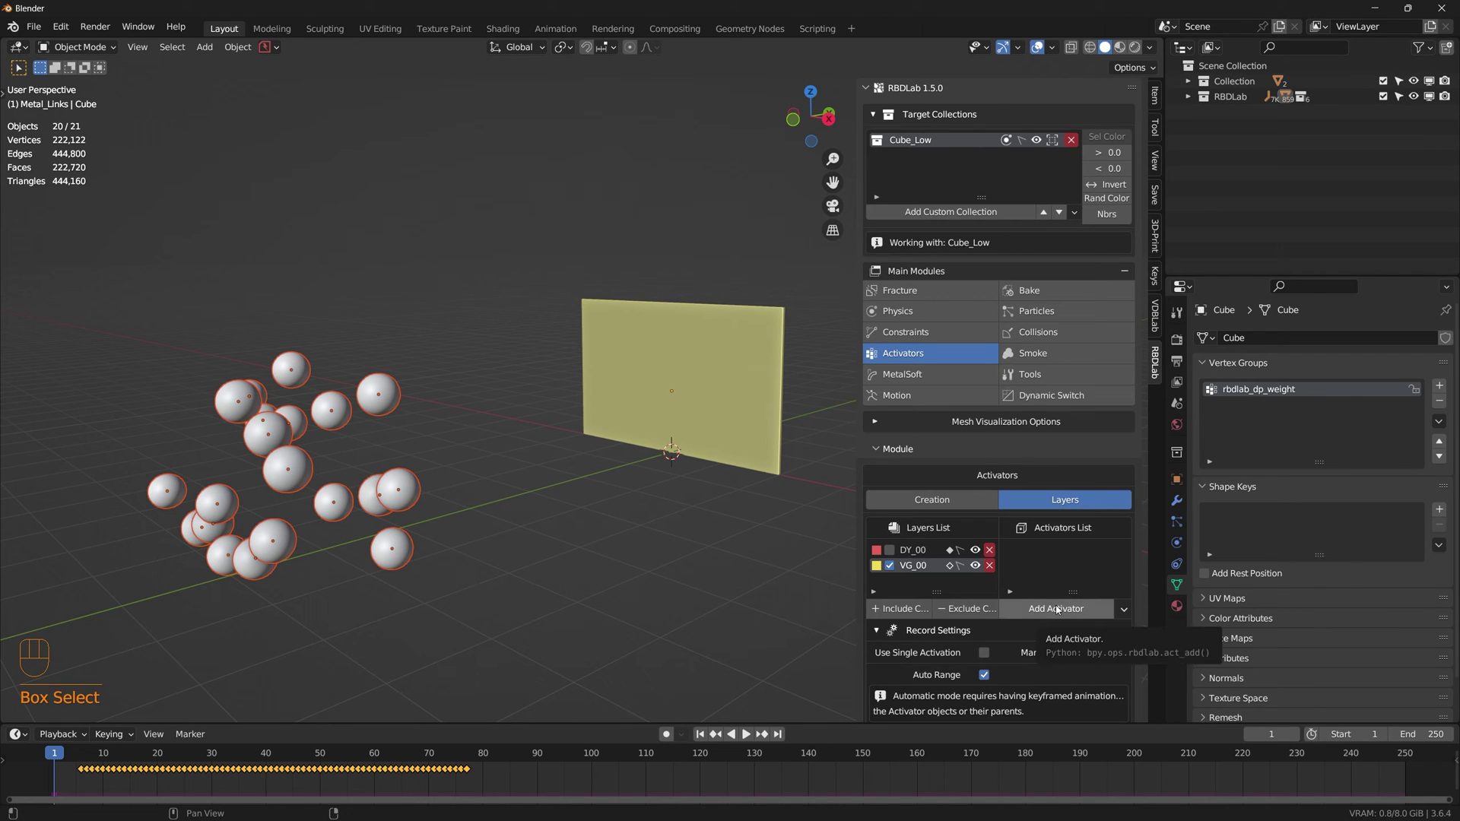
pyautogui.moveTo(1060, 609); pyautogui.dragTo(1025, 668)
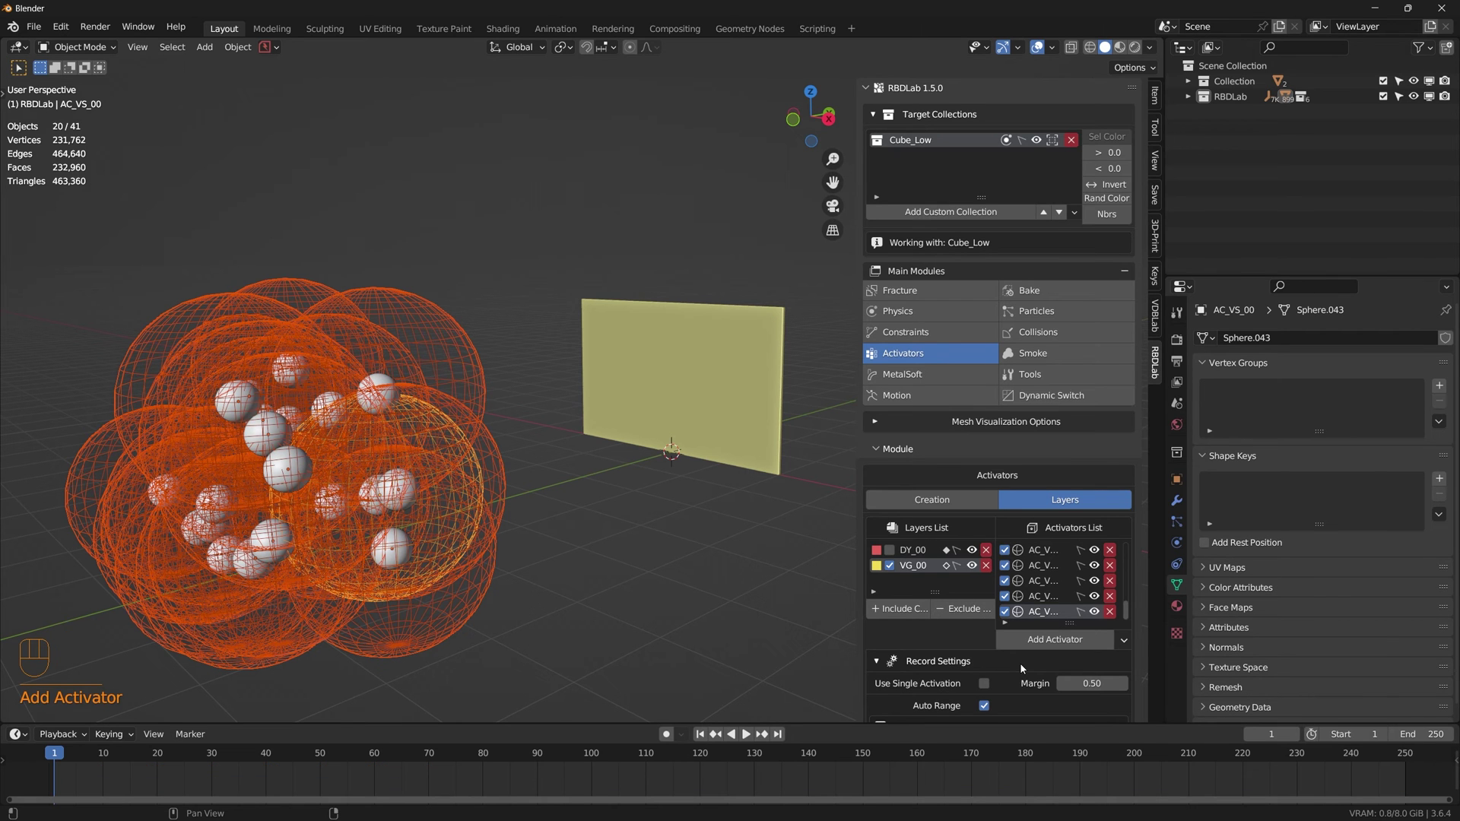
# Step: Scroll the Activators panel while the 0.22-scaled sphere activators drive the wall weights in playback
pyautogui.scroll(-3)
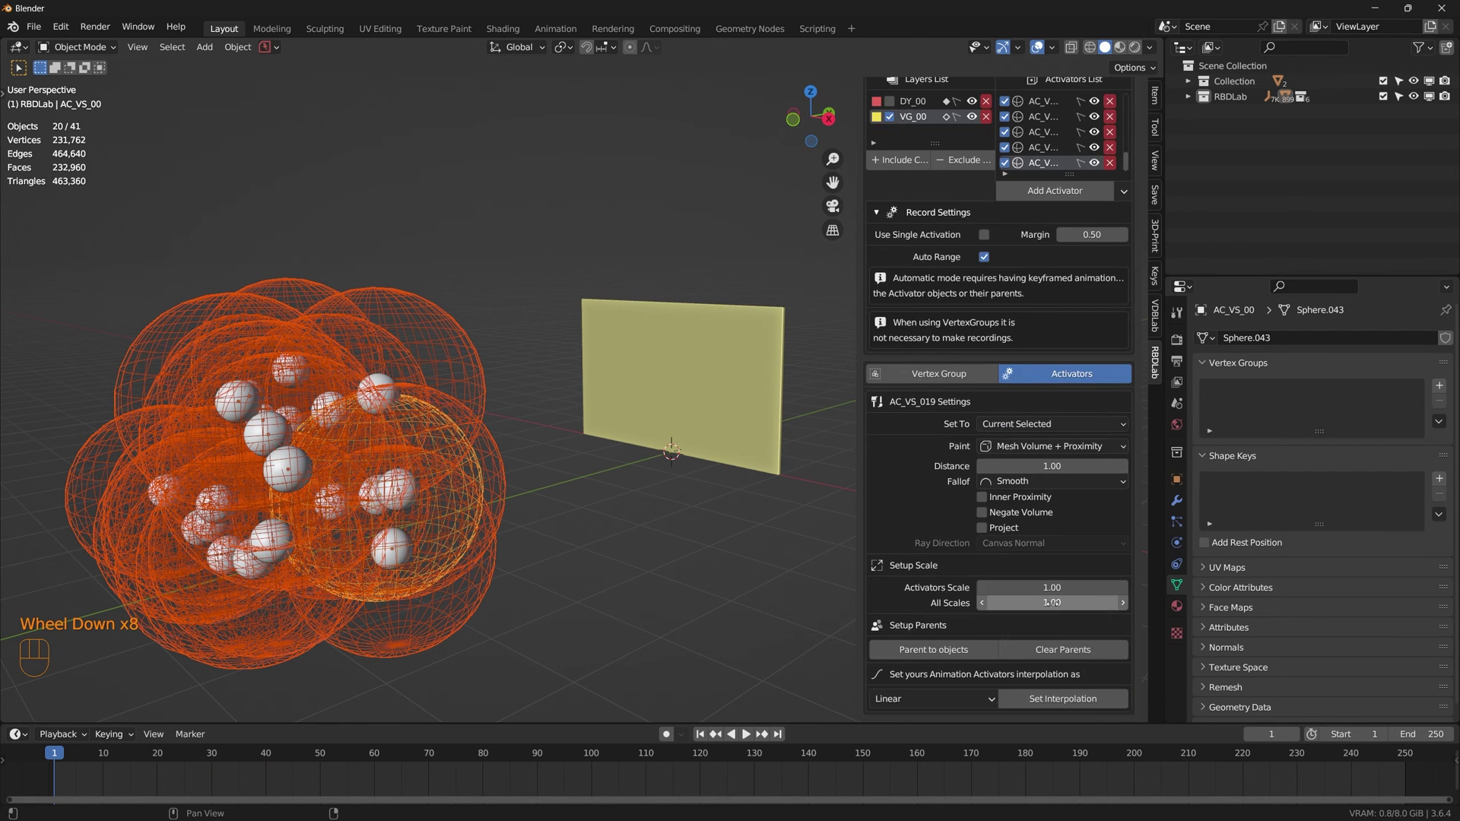
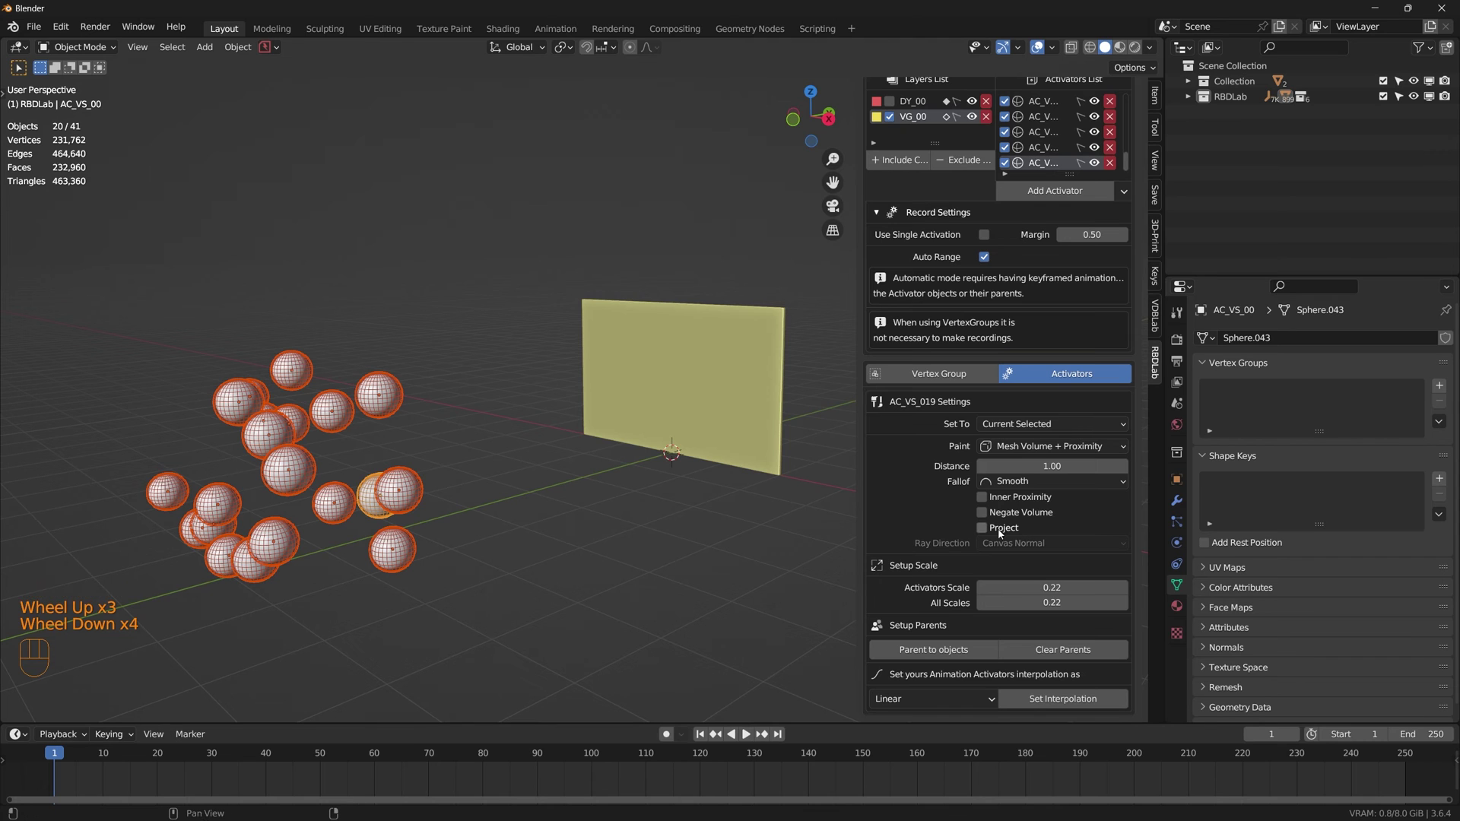
pyautogui.scroll(3)
pyautogui.scroll(3)
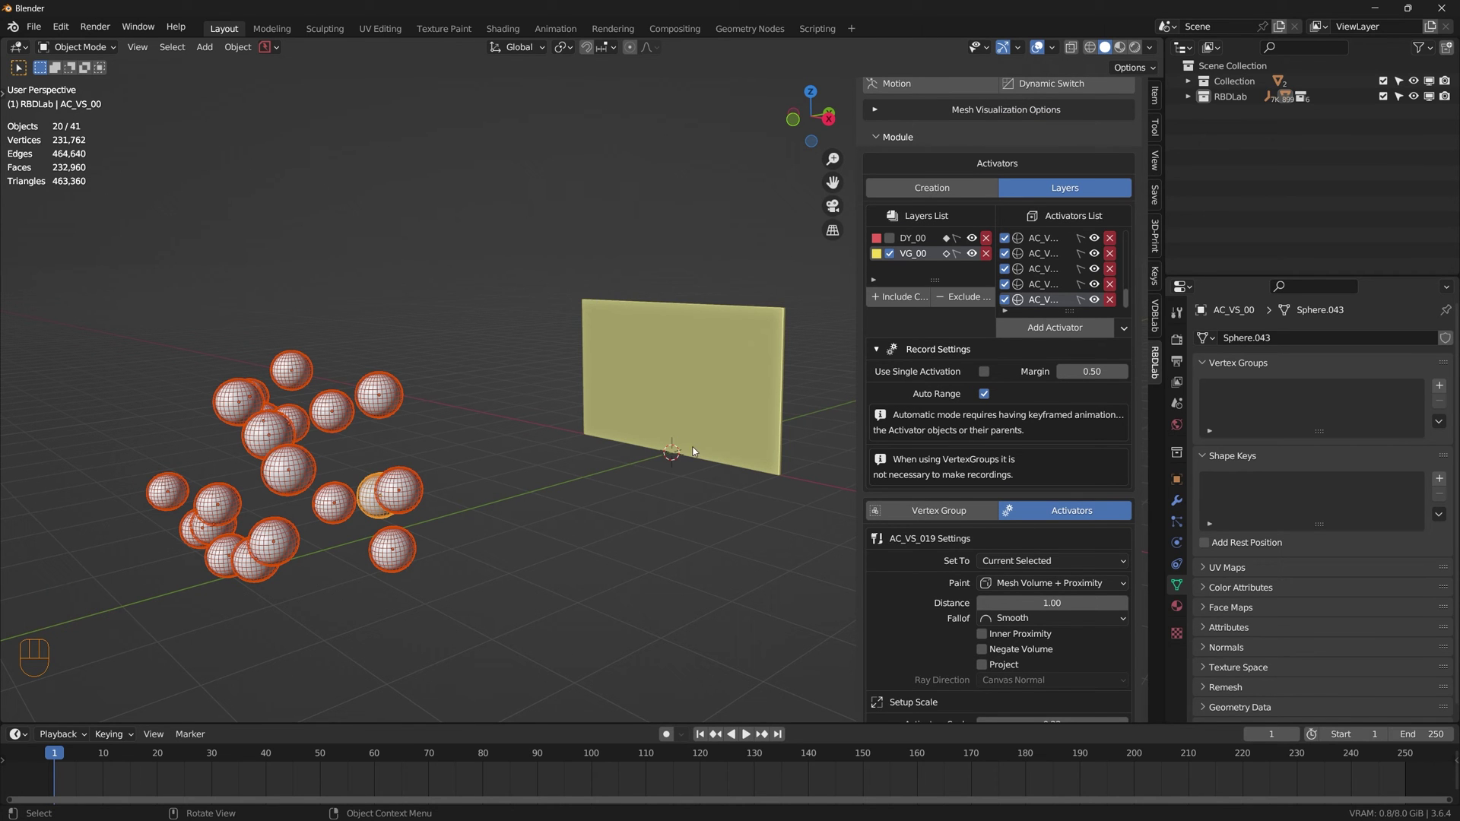
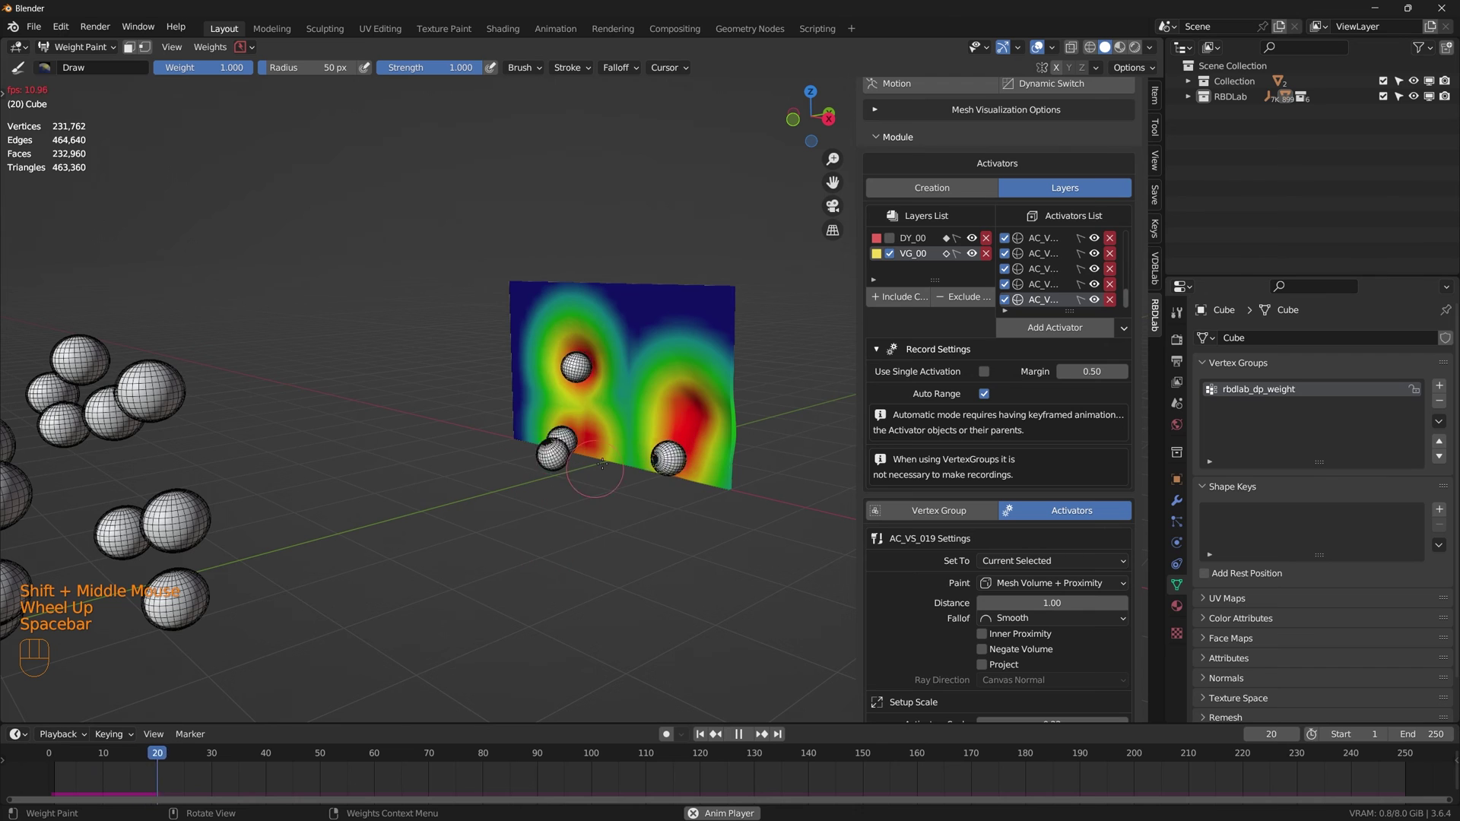
# Step: Switch the wall from Weight Paint back to Object Mode and reopen the MetalSoft module's layers
pyautogui.scroll(3)
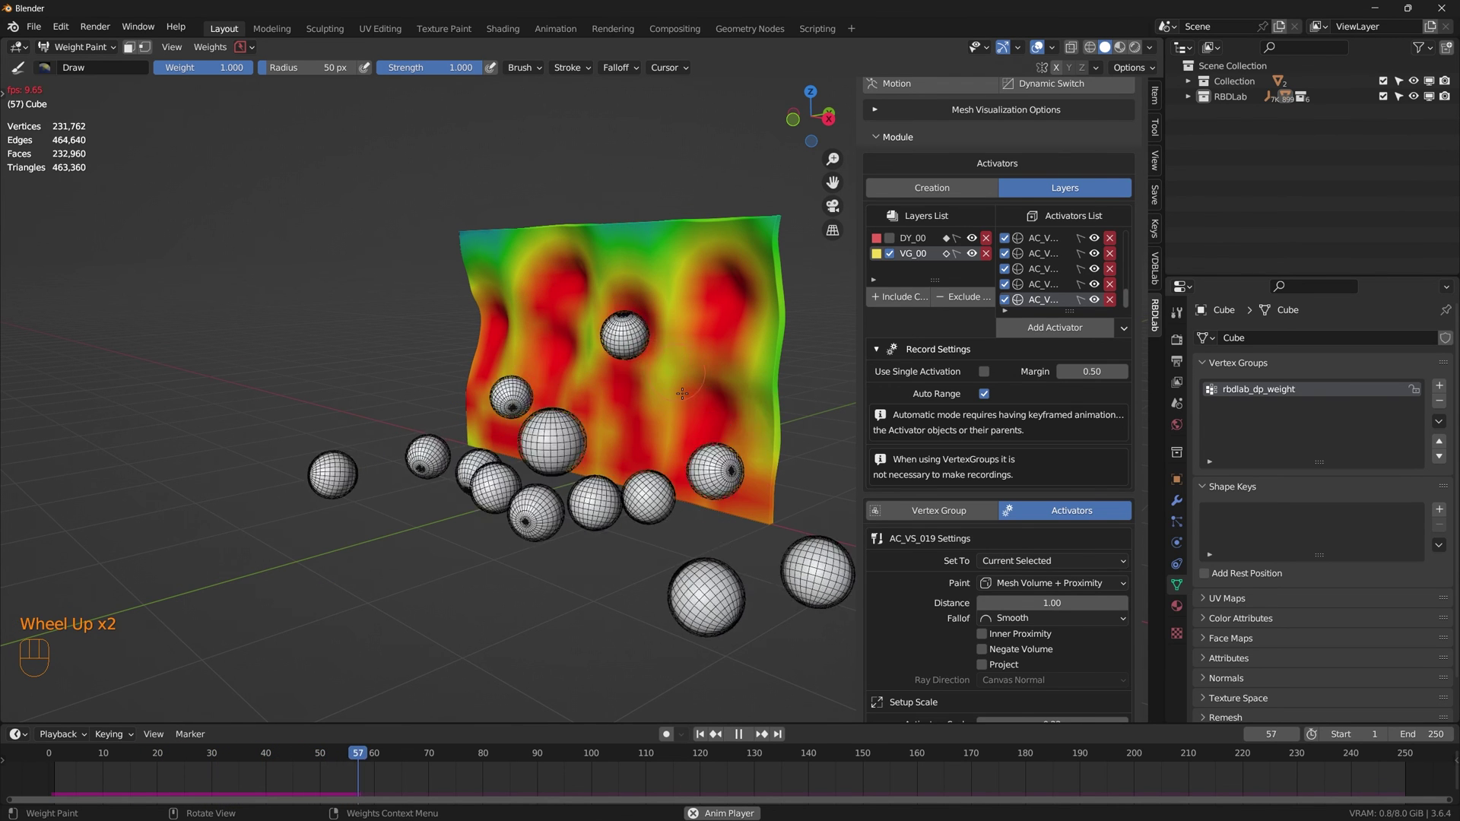
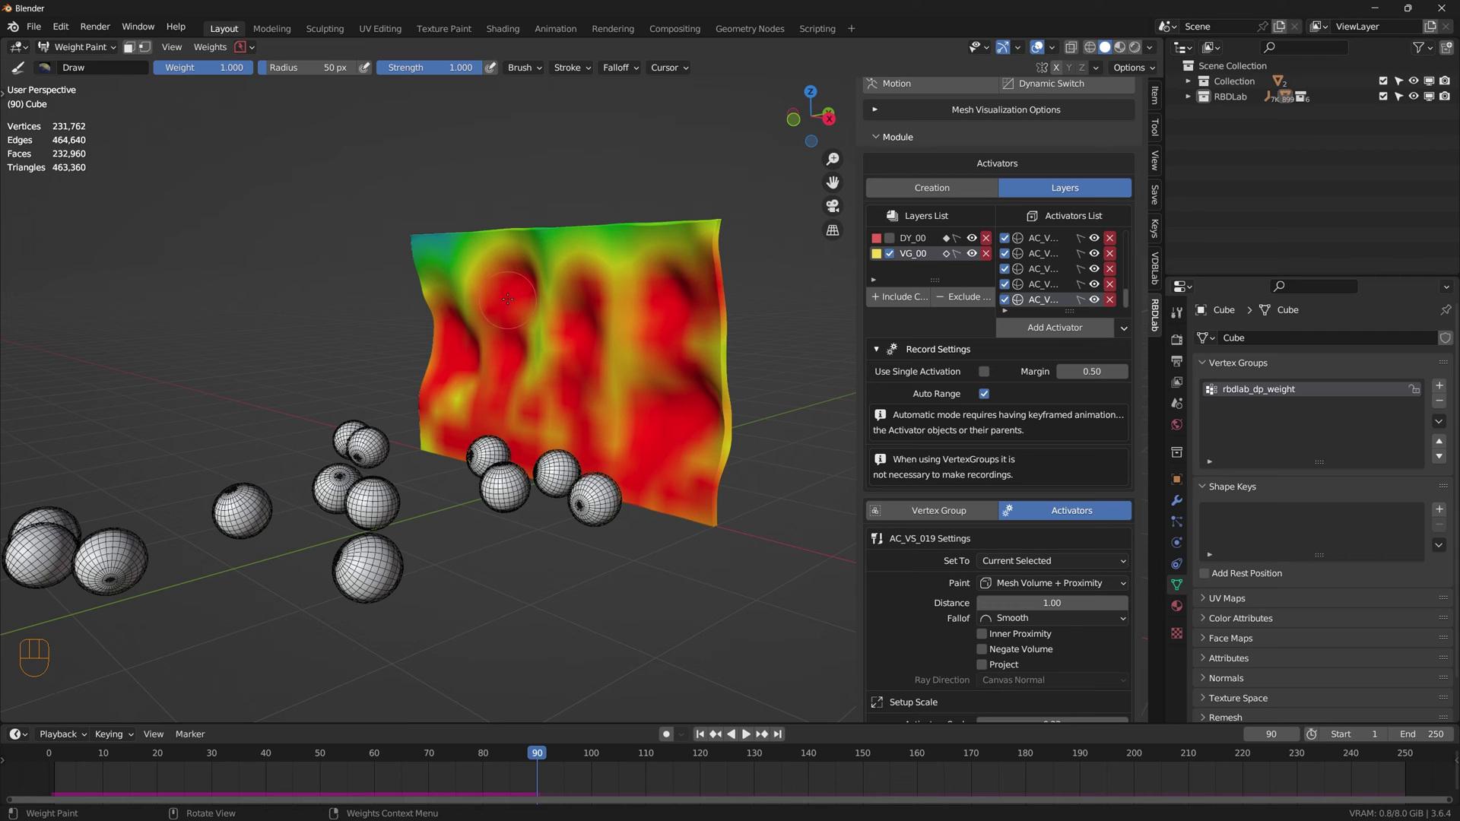
pyautogui.click(705, 738)
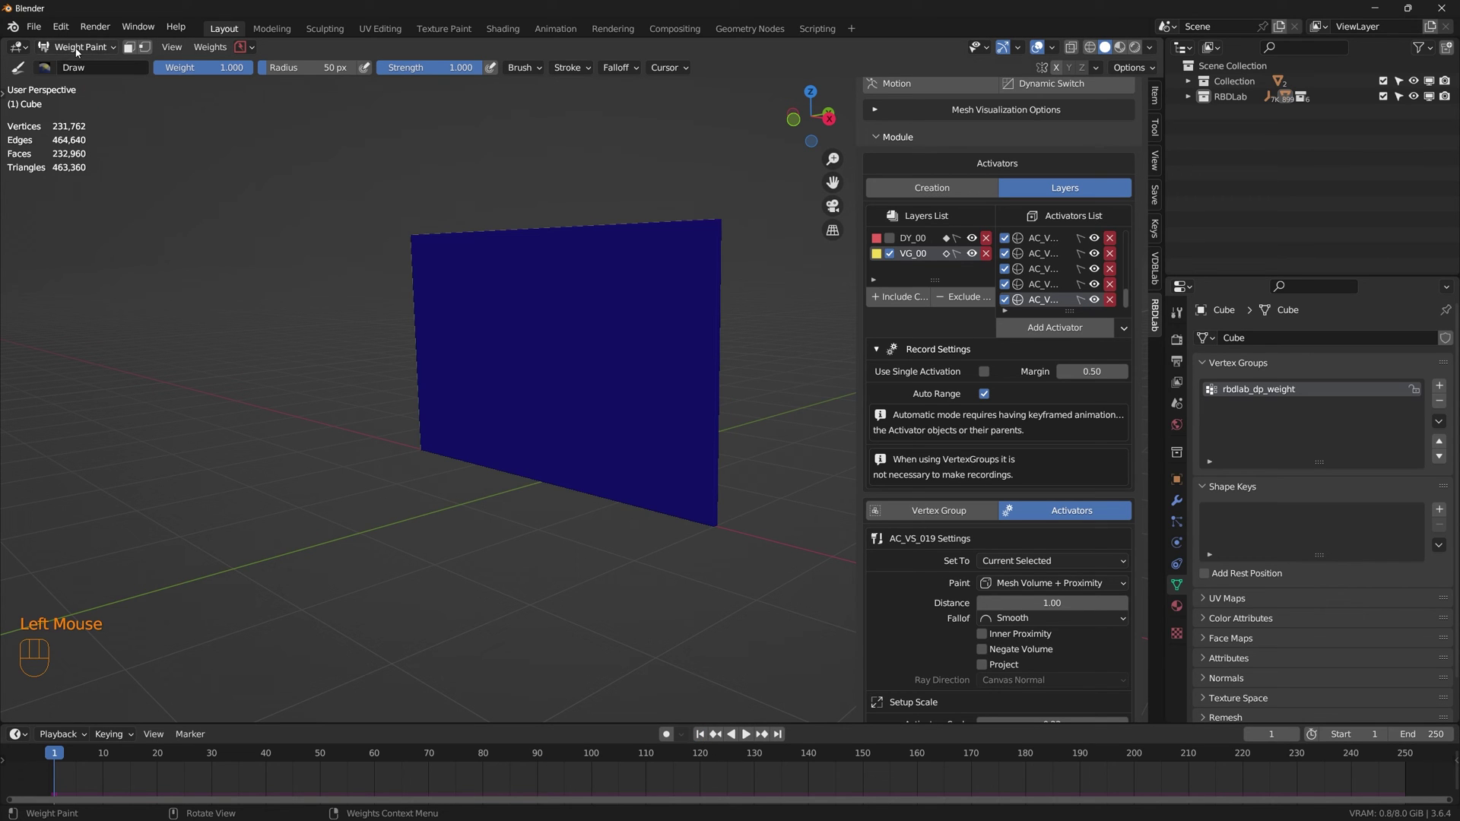
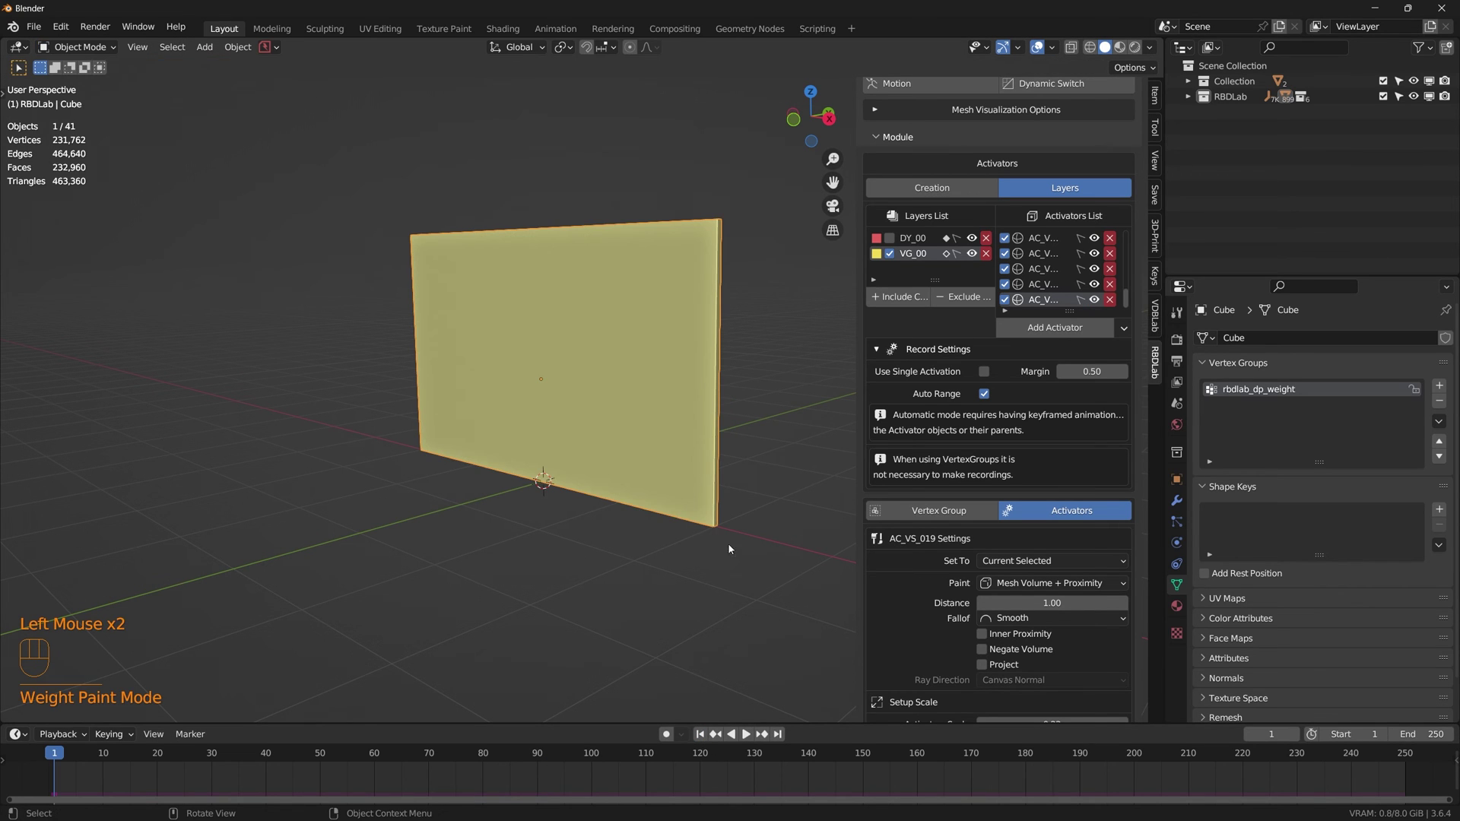
pyautogui.middleClick(651, 472)
pyautogui.scroll(-3)
pyautogui.scroll(3)
pyautogui.click(933, 196)
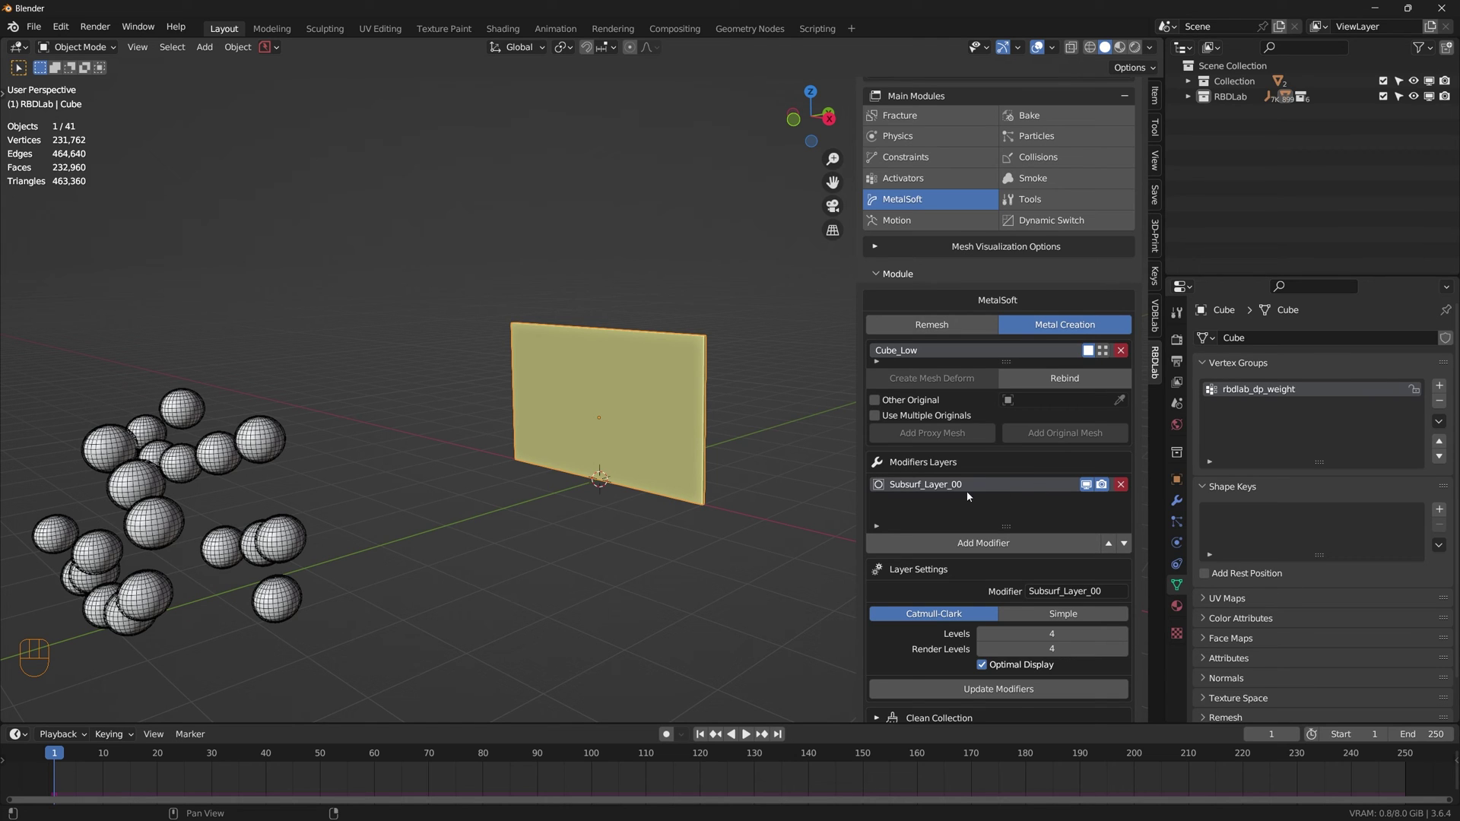
# Step: Add a Clouds displace layer on the wall limited to rbdlab_dp_weight with noise size 0.29
pyautogui.moveTo(987, 547); pyautogui.dragTo(1002, 672)
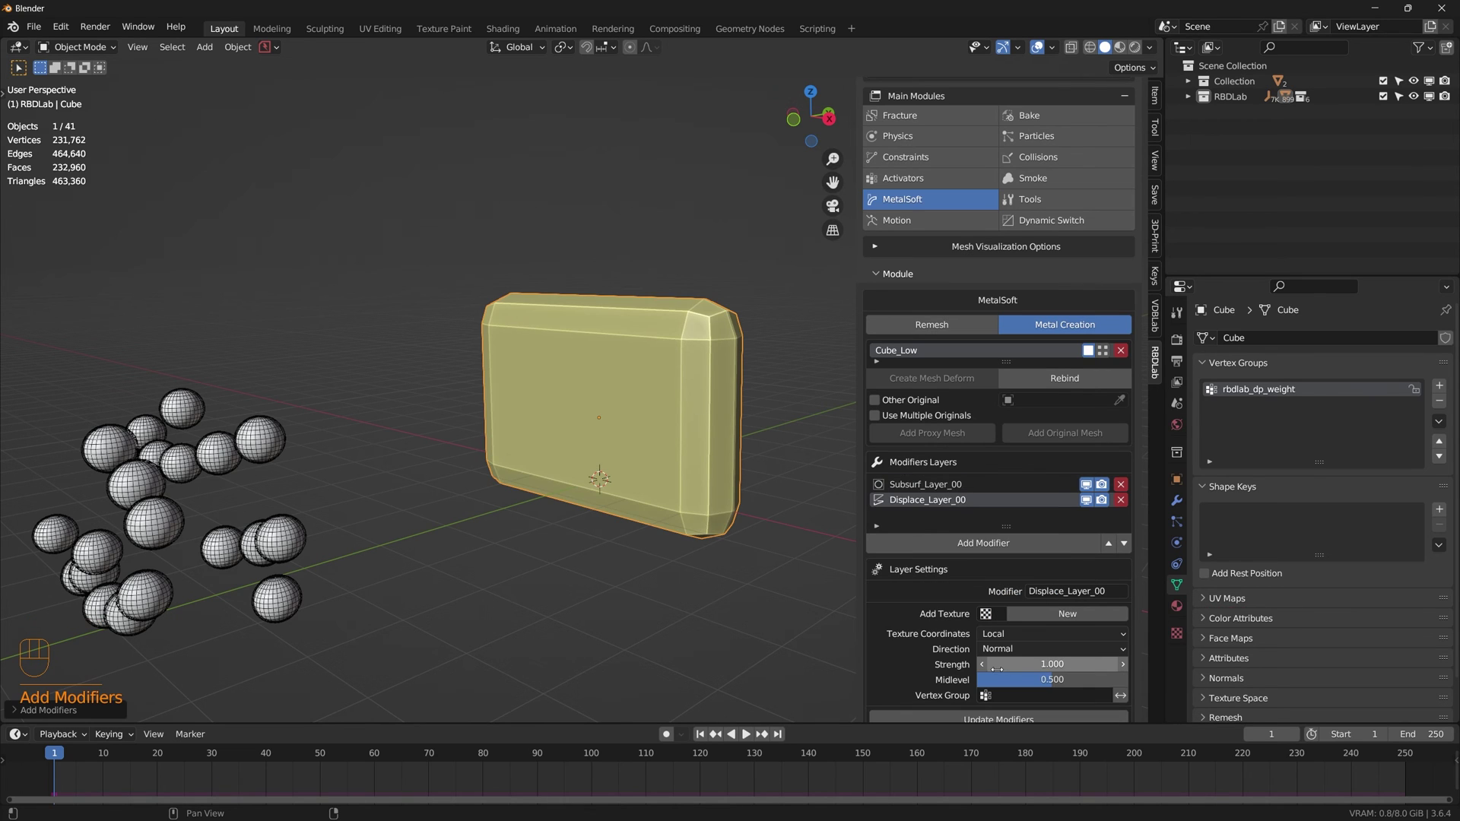
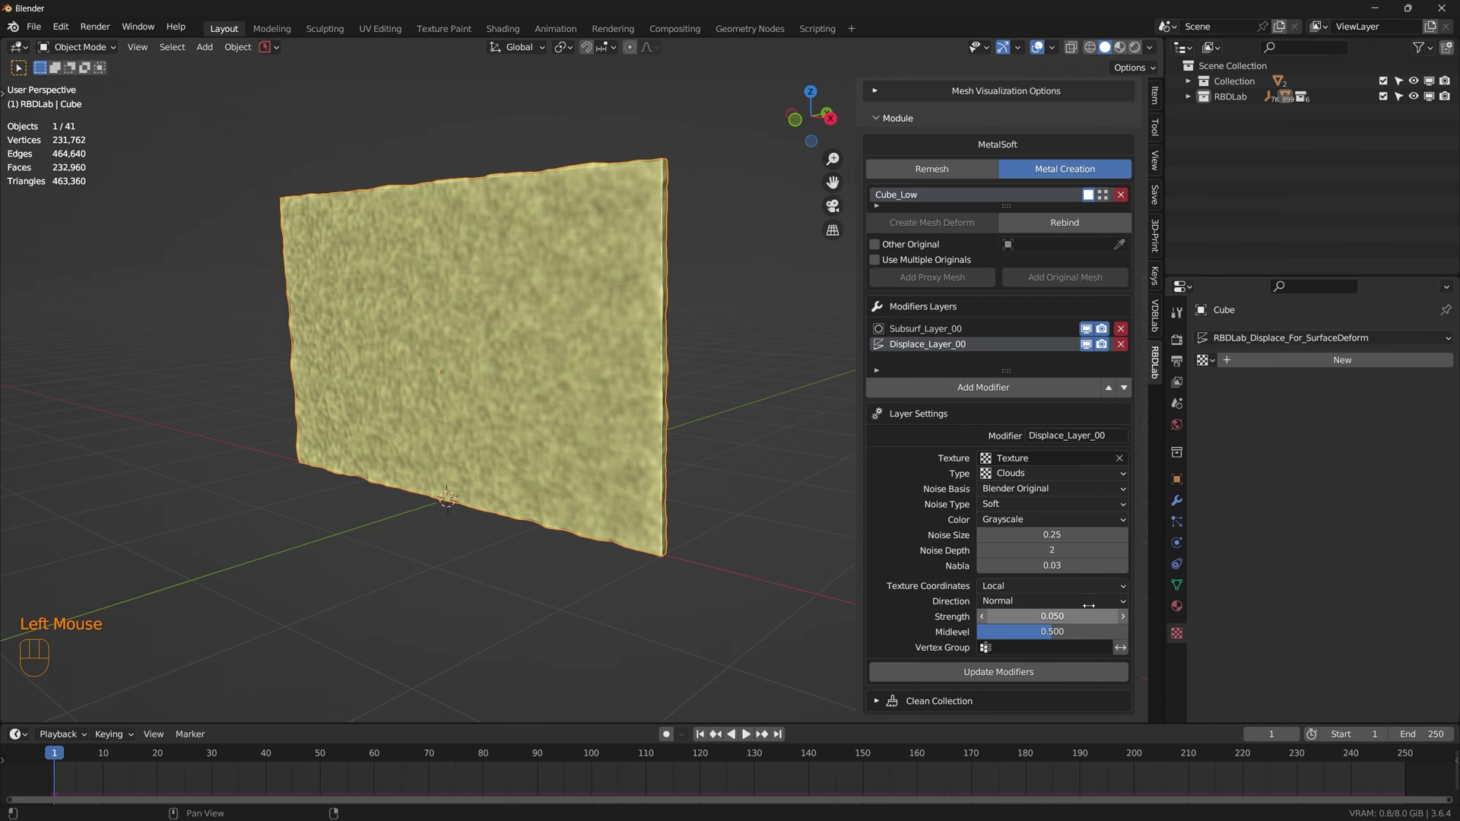
pyautogui.middleClick(647, 469)
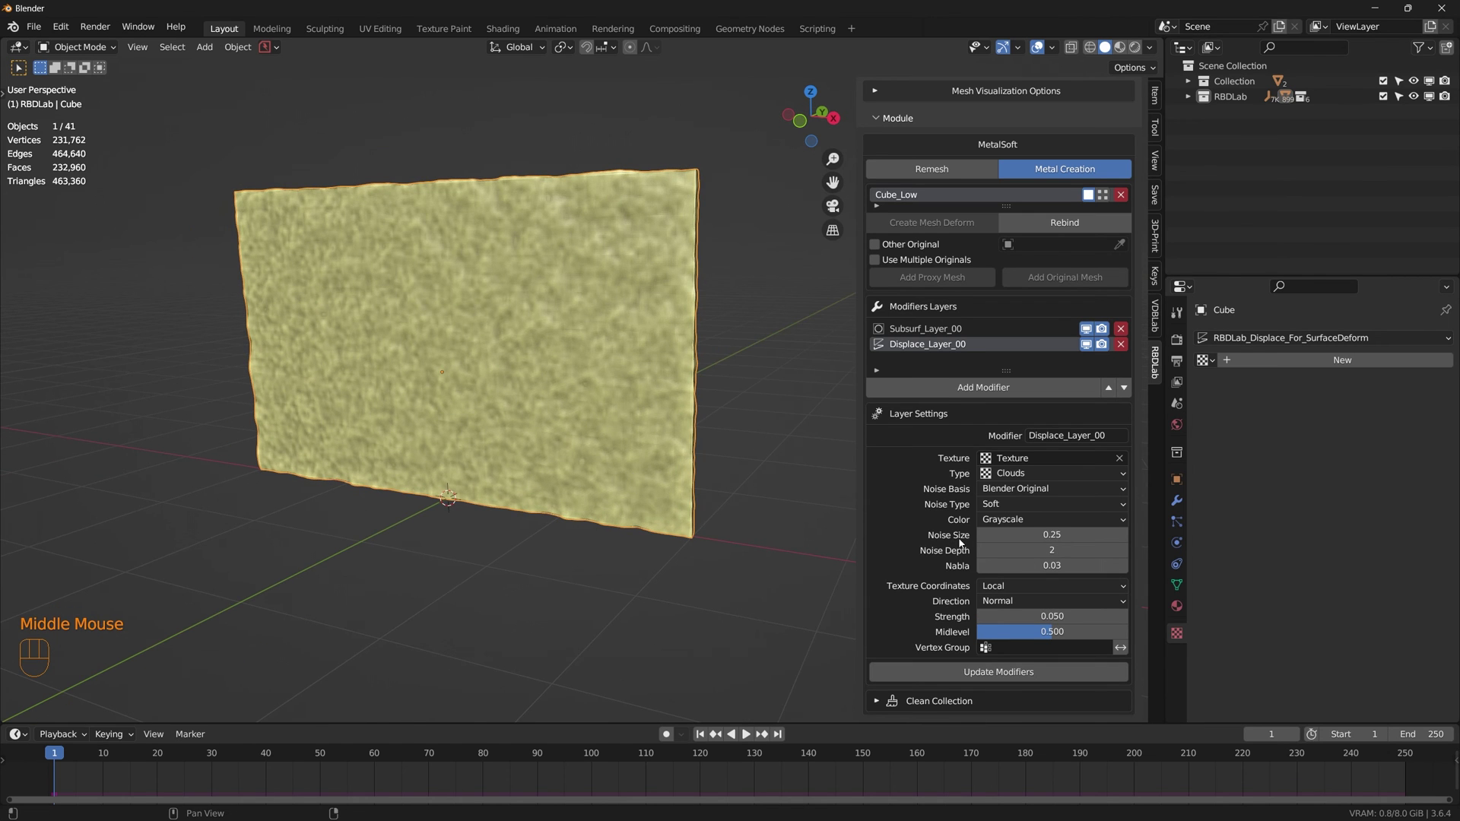
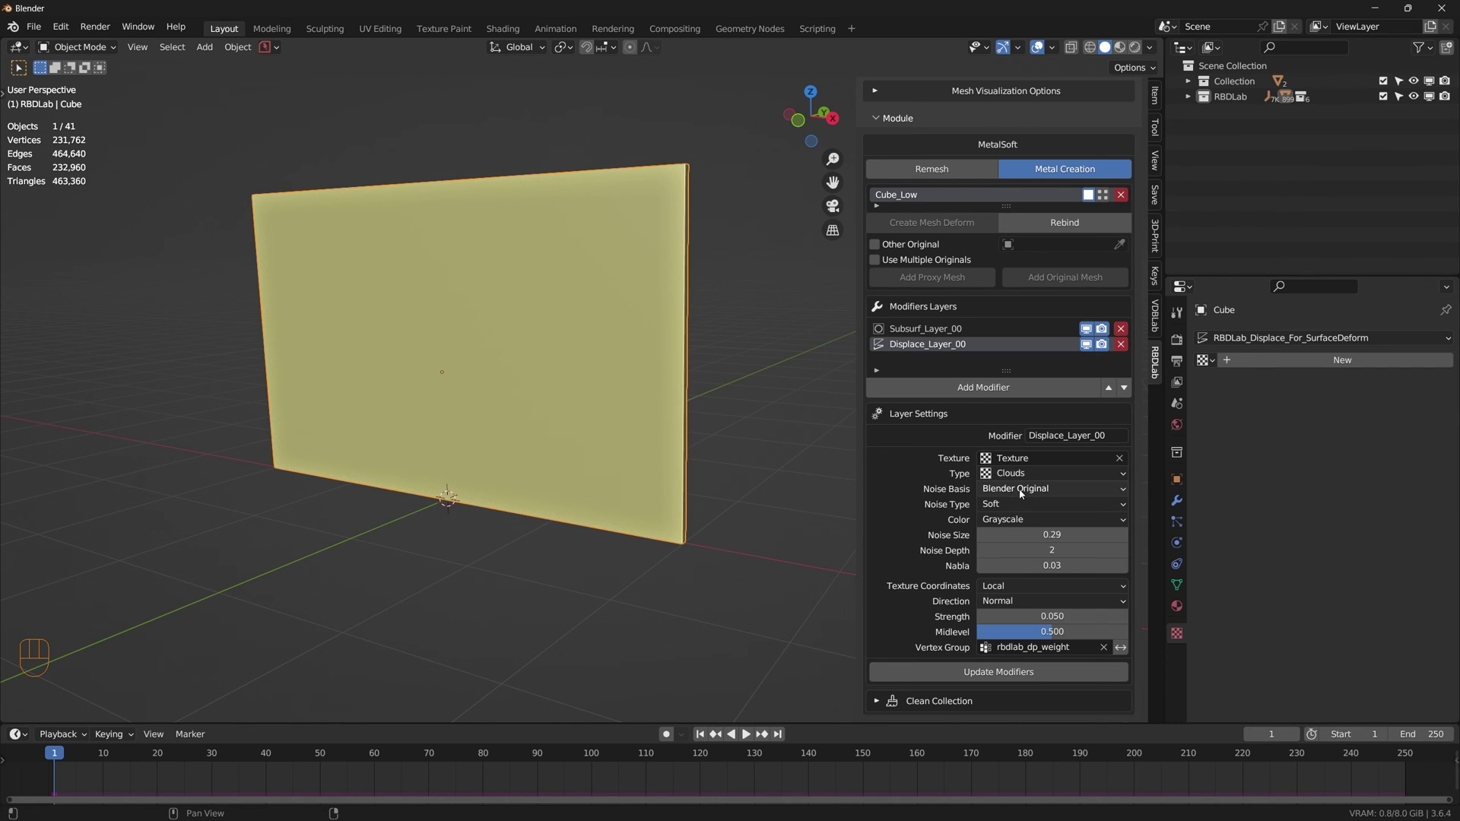
# Step: Reframe the viewport so the whole wall and spheres are in view
pyautogui.click(1004, 676)
pyautogui.moveTo(546, 542); pyautogui.dragTo(590, 525)
pyautogui.scroll(-3)
pyautogui.moveTo(552, 582); pyautogui.dragTo(608, 560)
pyautogui.middleClick(557, 577)
pyautogui.moveTo(650, 536); pyautogui.dragTo(610, 565)
pyautogui.scroll(3)
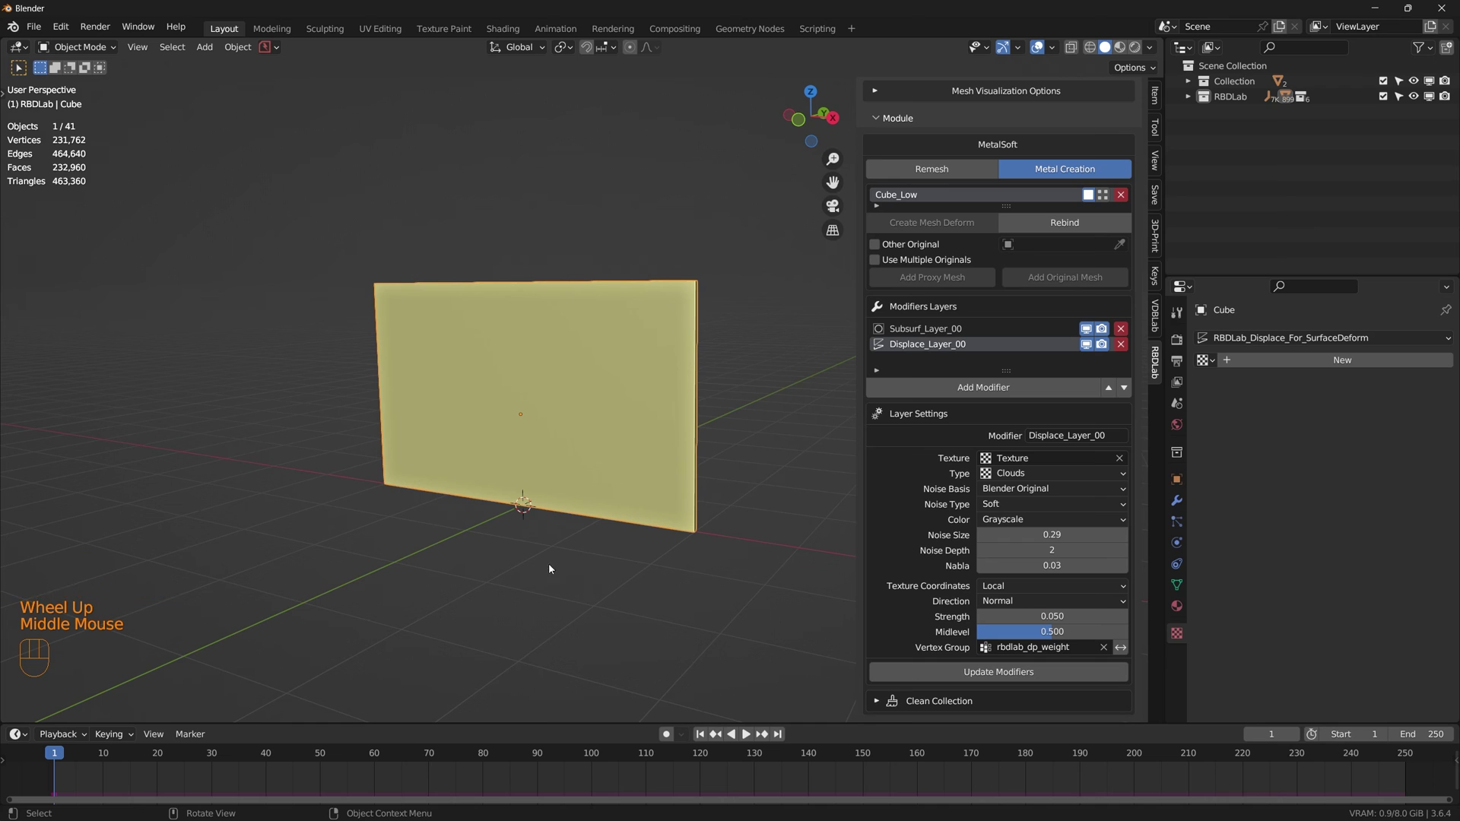
pyautogui.scroll(3)
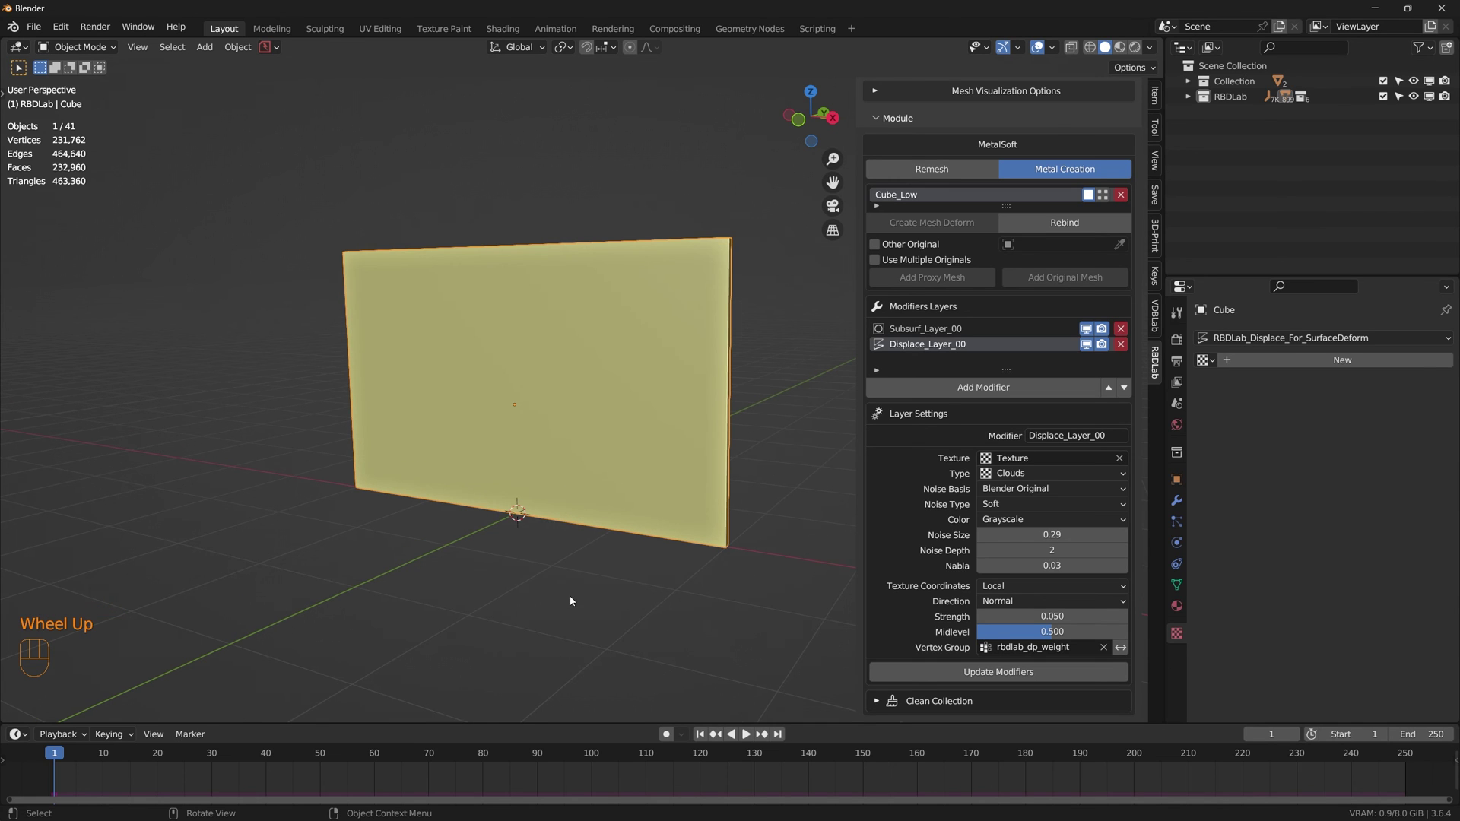
# Step: Play, pause and resume the animation to watch noisy dents appear at the sphere impacts
pyautogui.press('space')
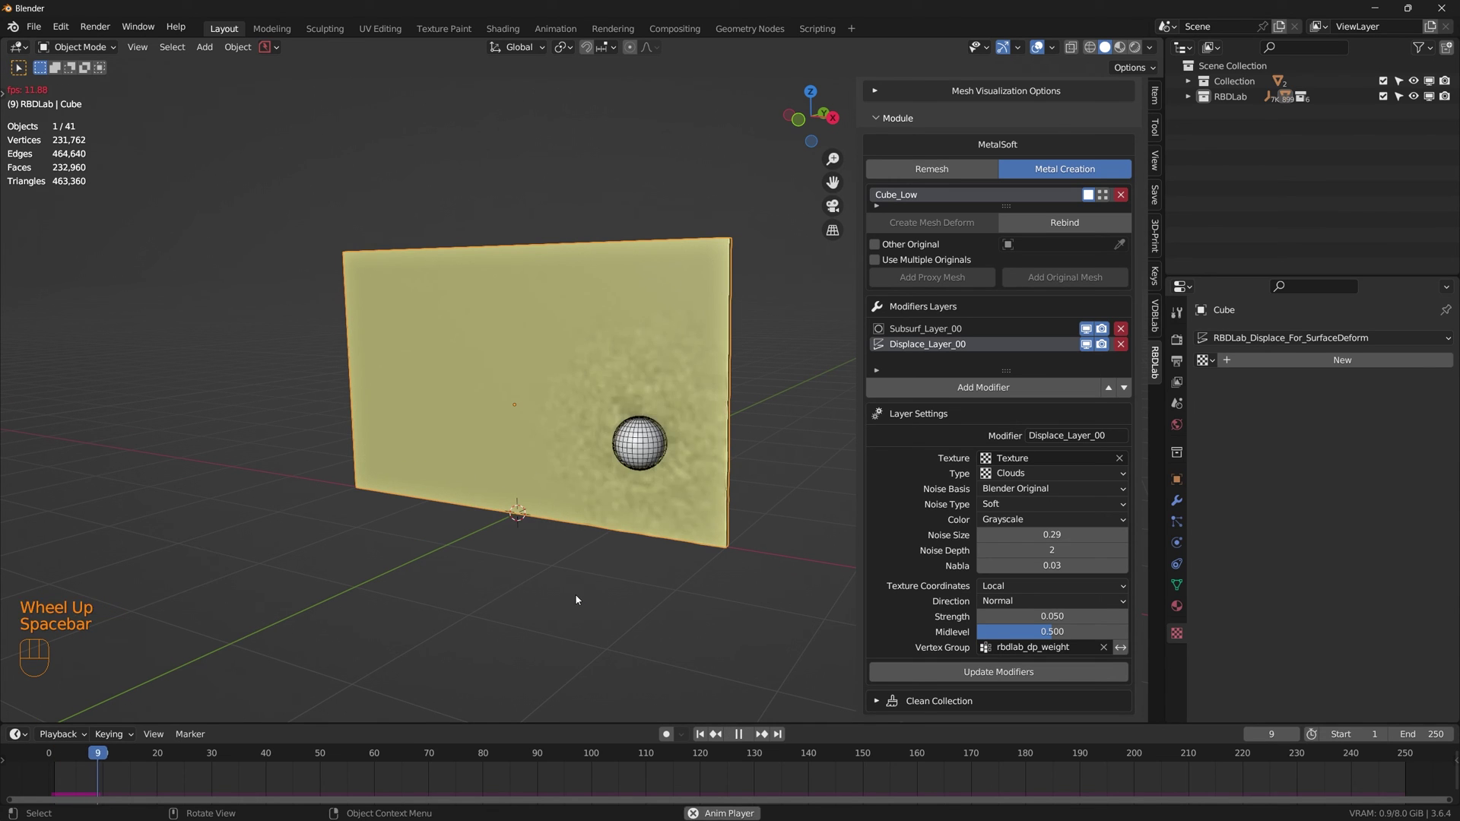
pyautogui.press('space')
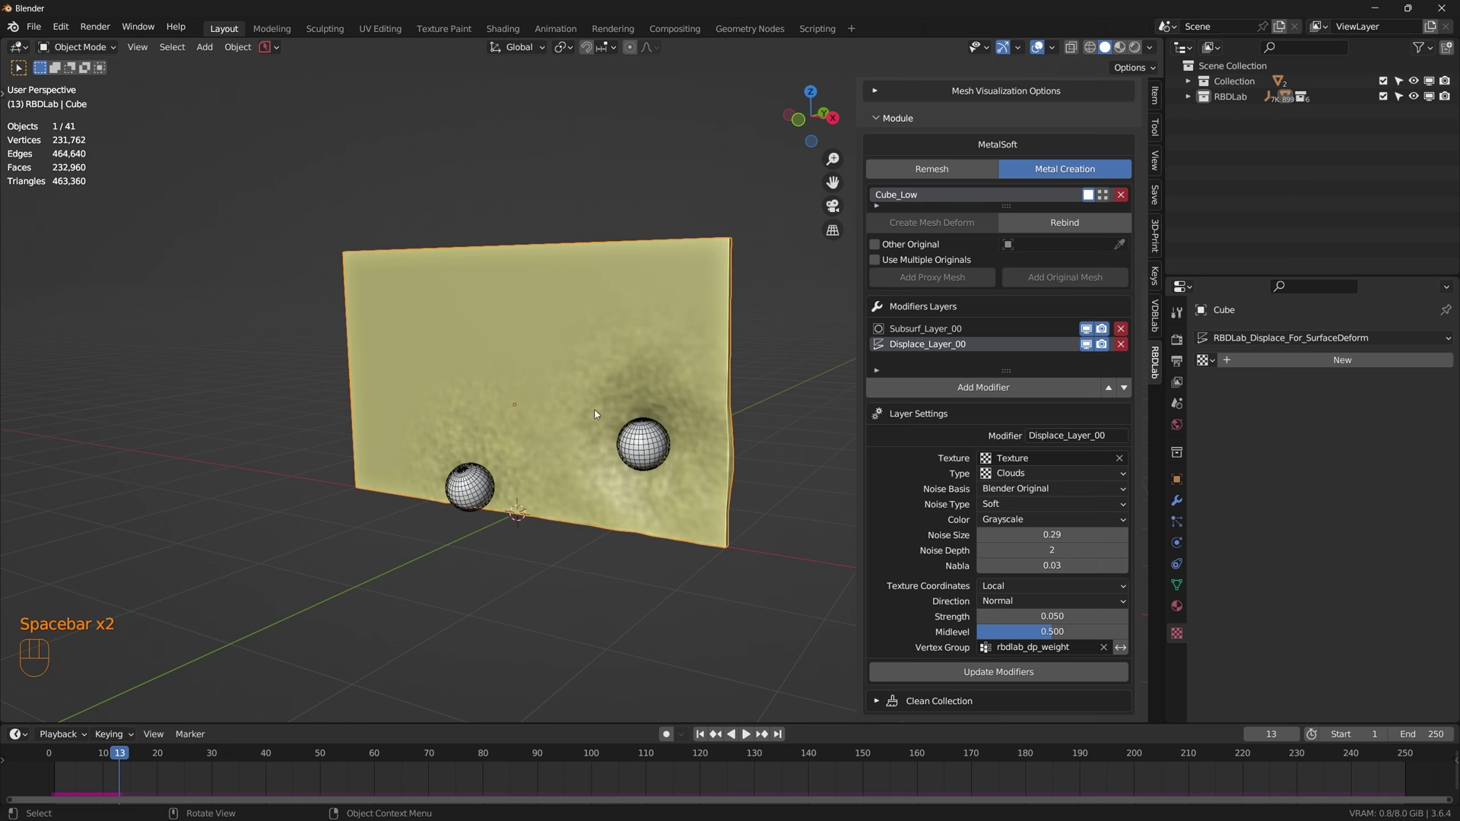
pyautogui.click(704, 740)
pyautogui.press('space')
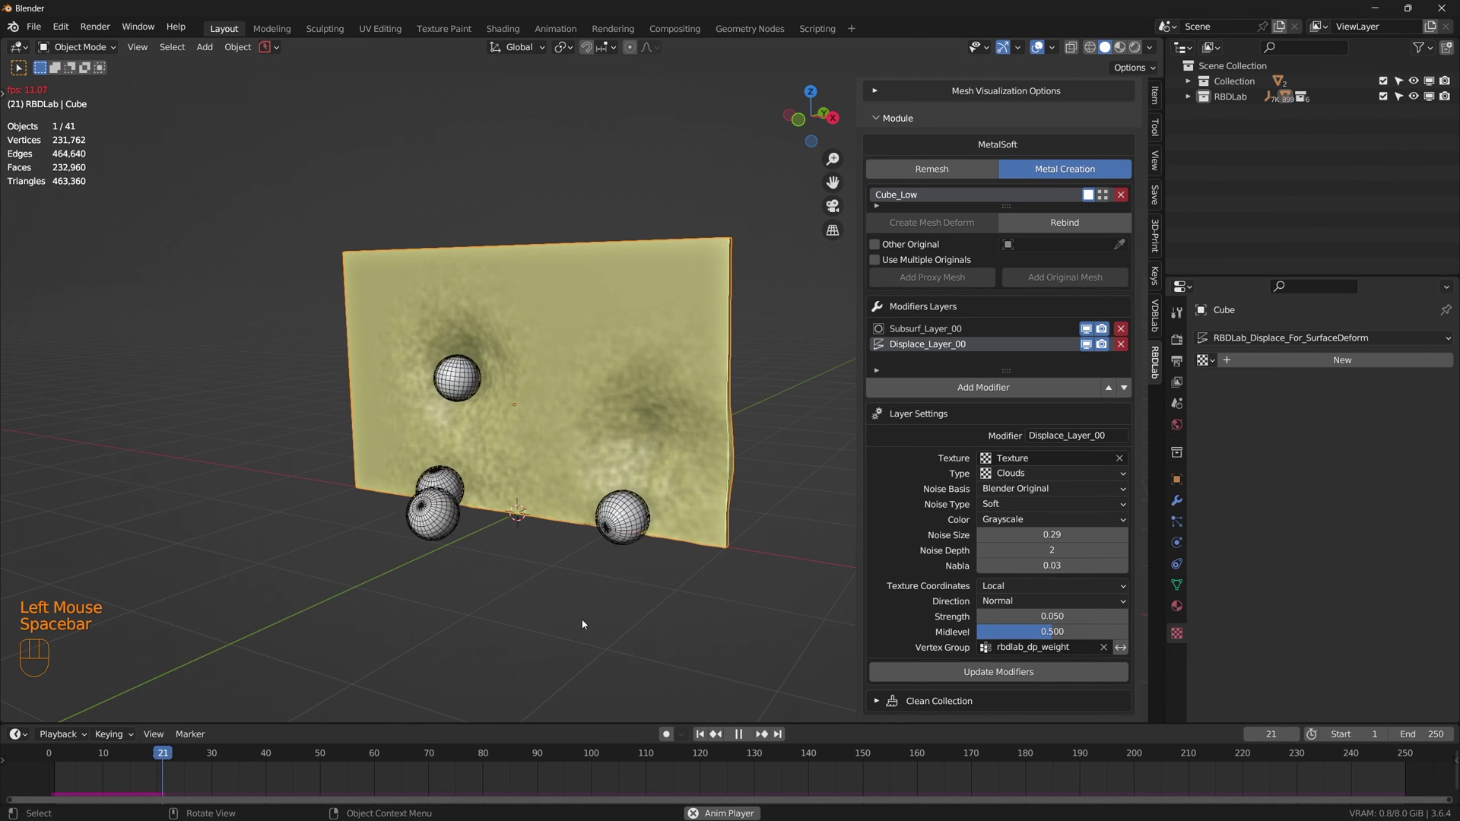
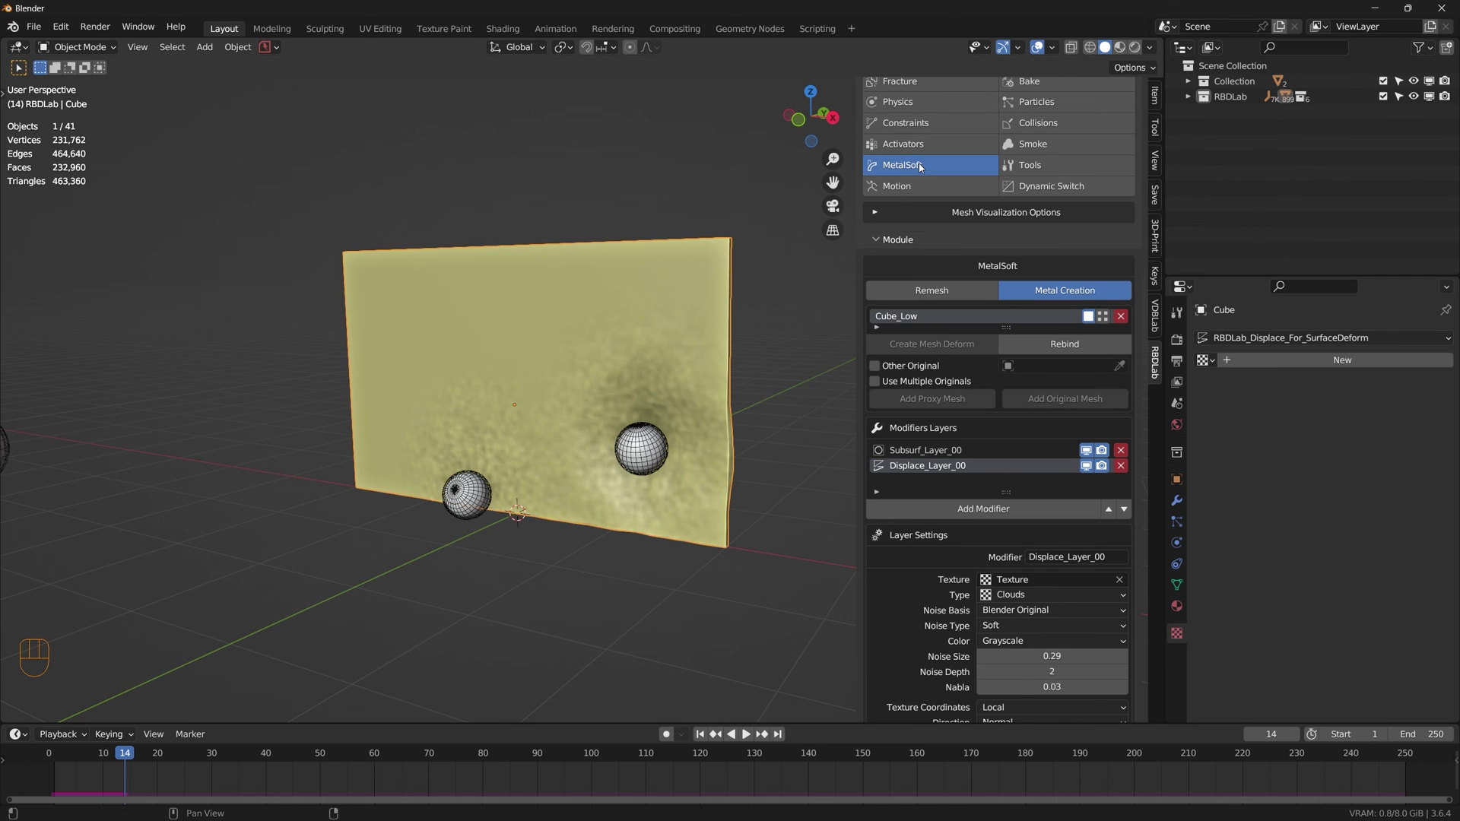
# Step: Lower the activator Vertex Group Radius Scale toward 0.20 and reframe the wall
pyautogui.click(923, 148)
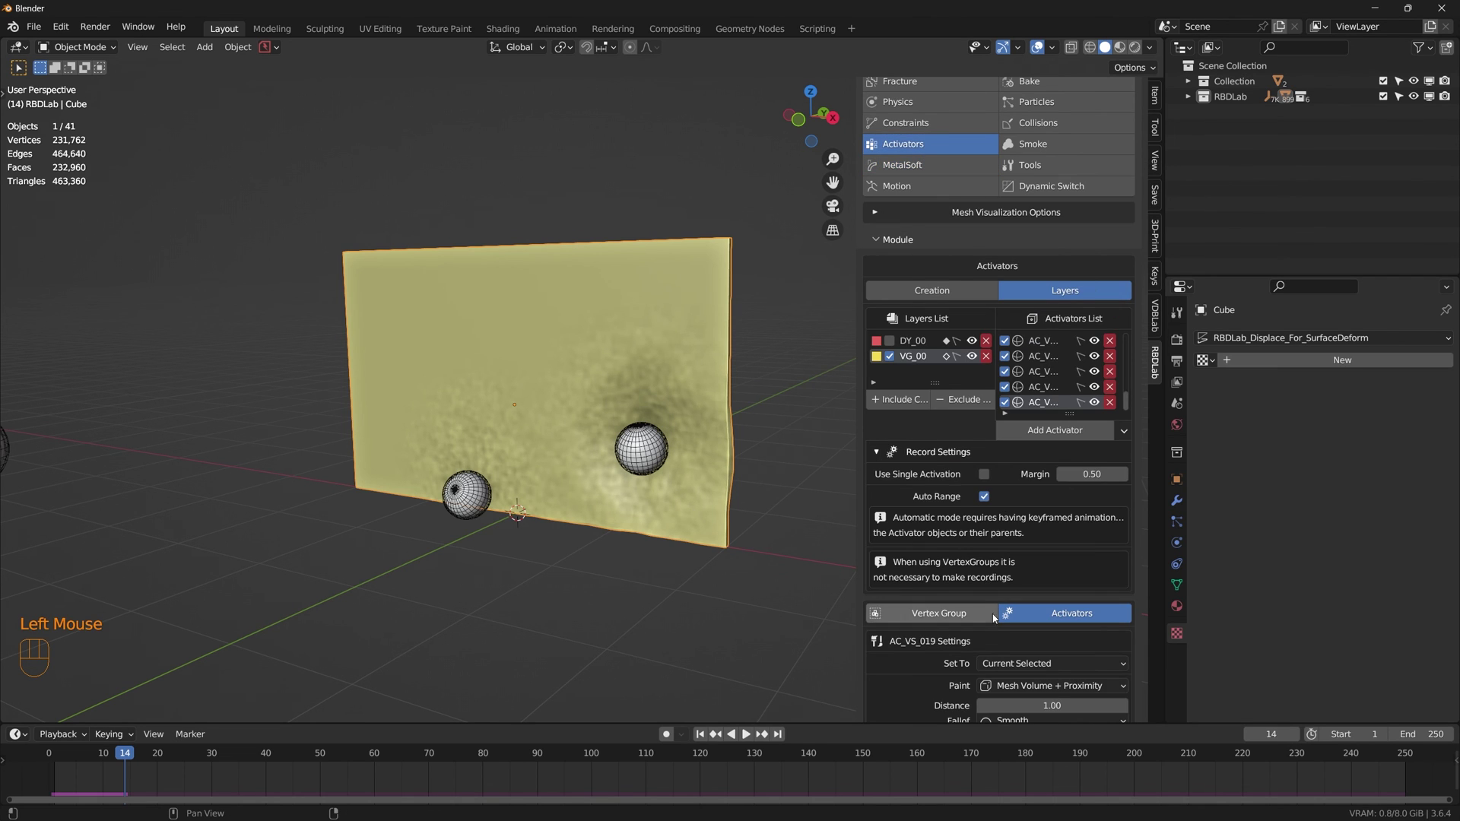
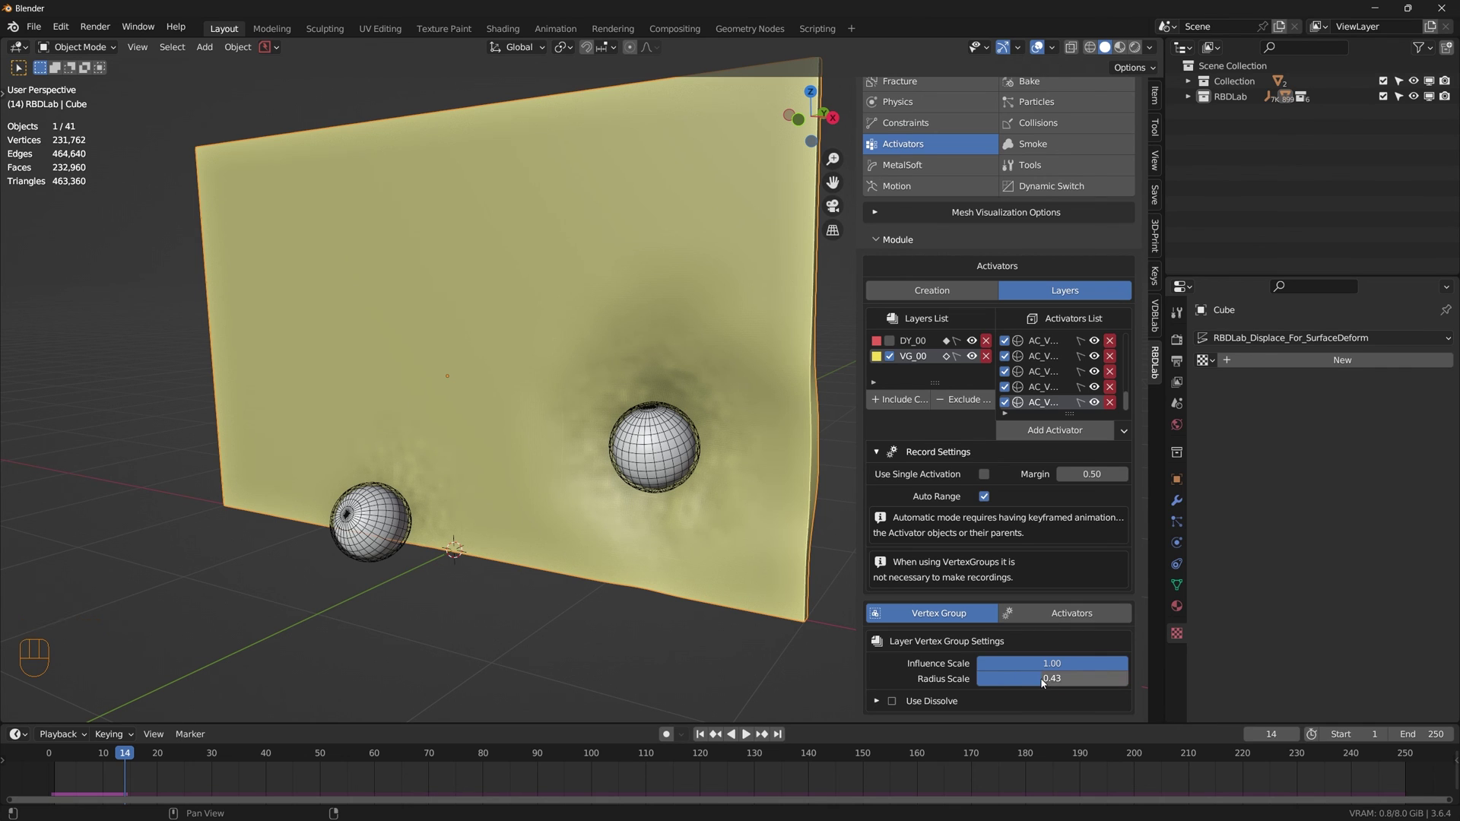
pyautogui.moveTo(1045, 682); pyautogui.dragTo(1045, 682)
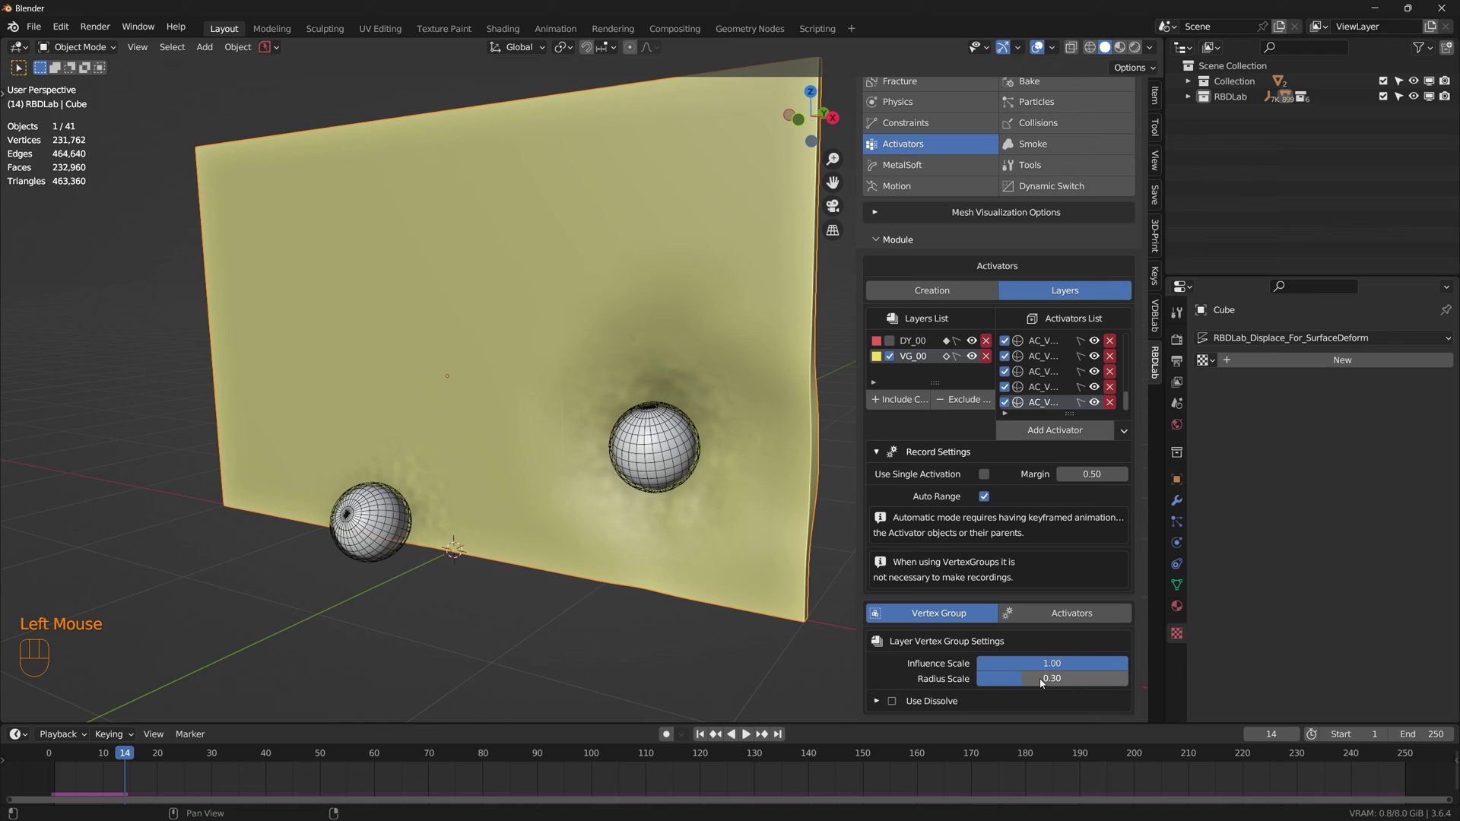
pyautogui.moveTo(708, 464); pyautogui.dragTo(603, 400)
pyautogui.moveTo(591, 399); pyautogui.dragTo(604, 404)
pyautogui.scroll(-3)
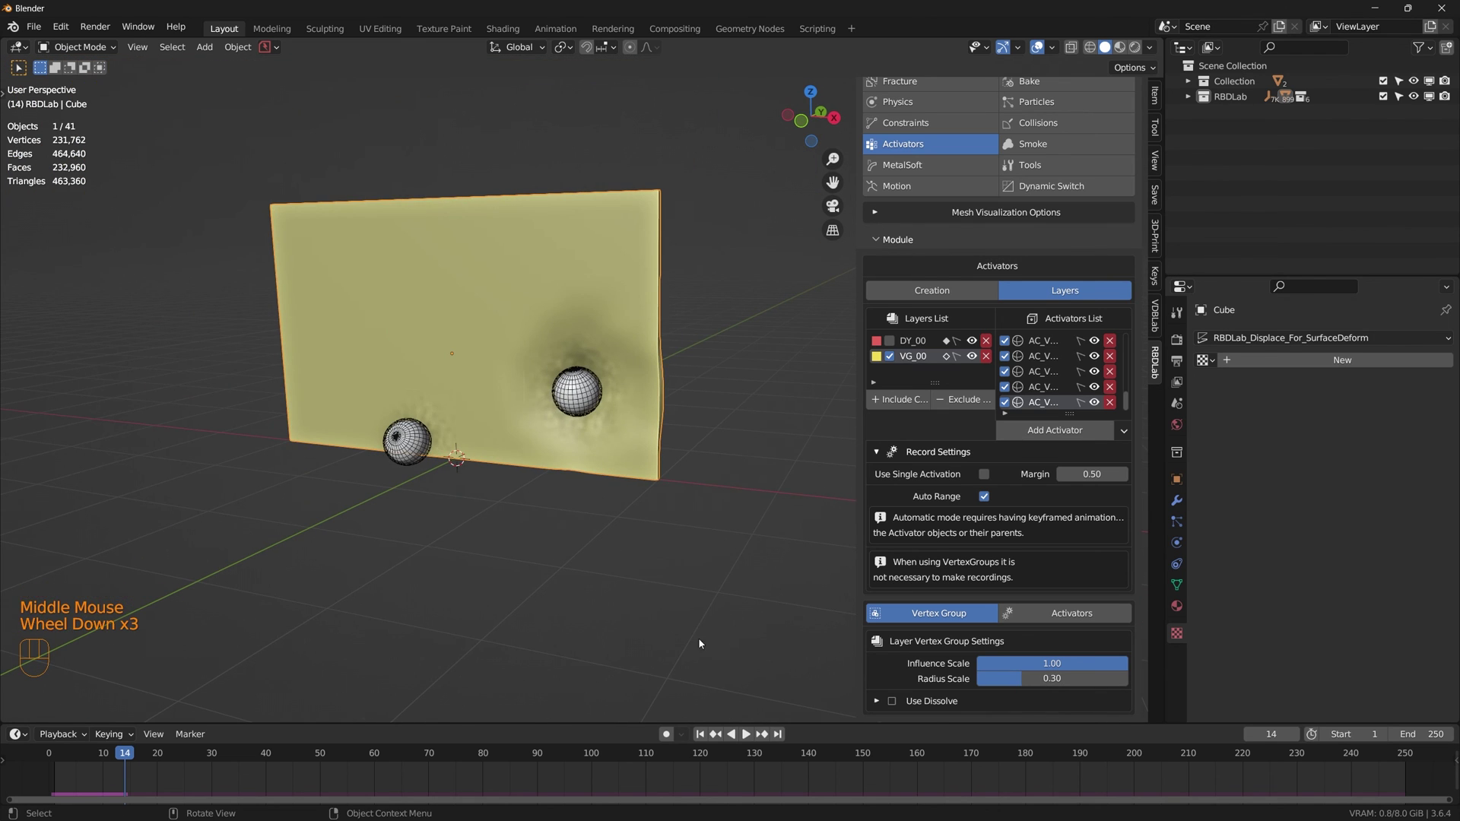
pyautogui.click(701, 734)
# Step: Play the animation and orbit around the wall to inspect the tighter dents
pyautogui.press('space')
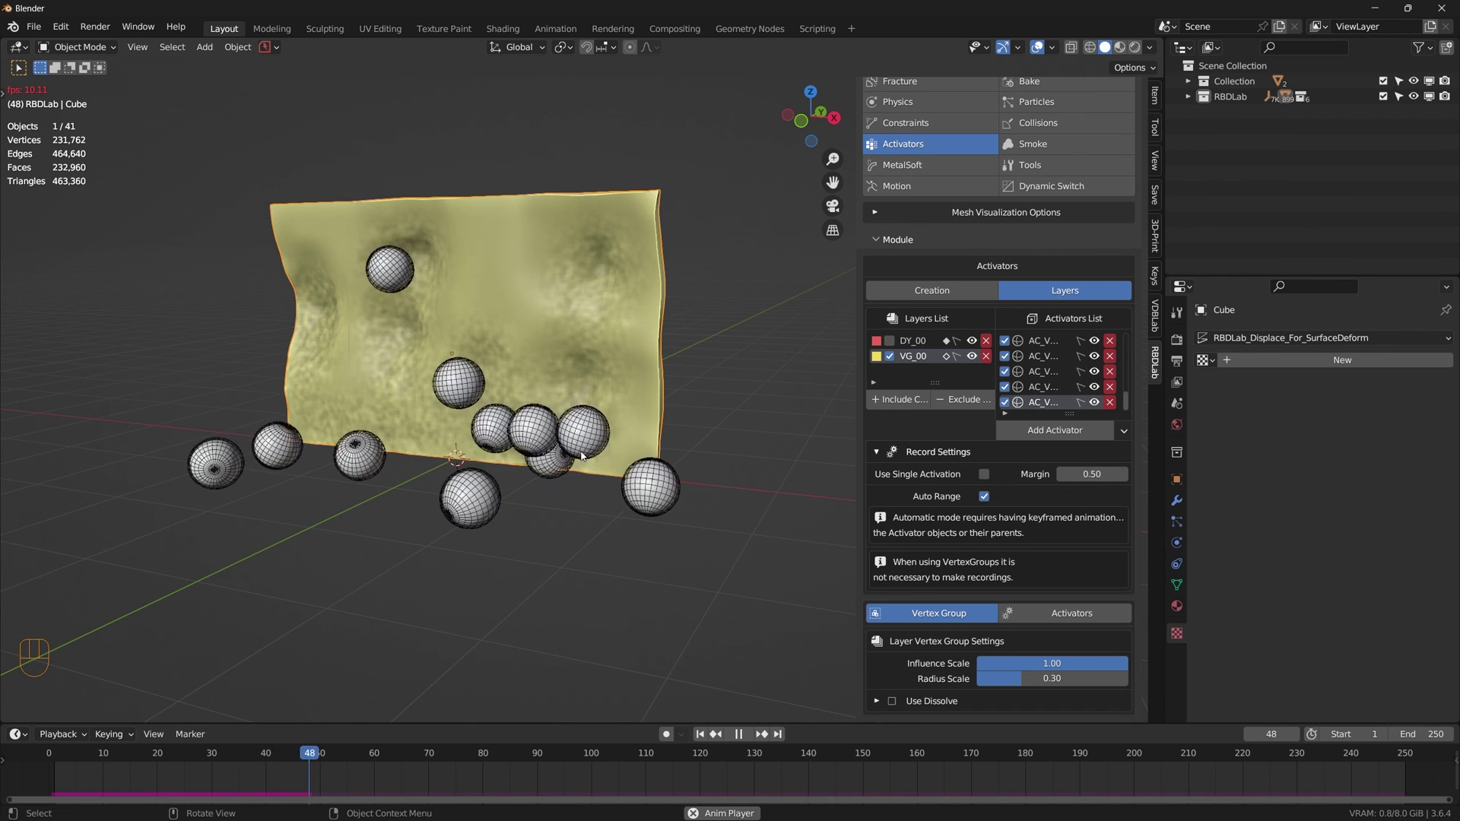
pyautogui.press('space')
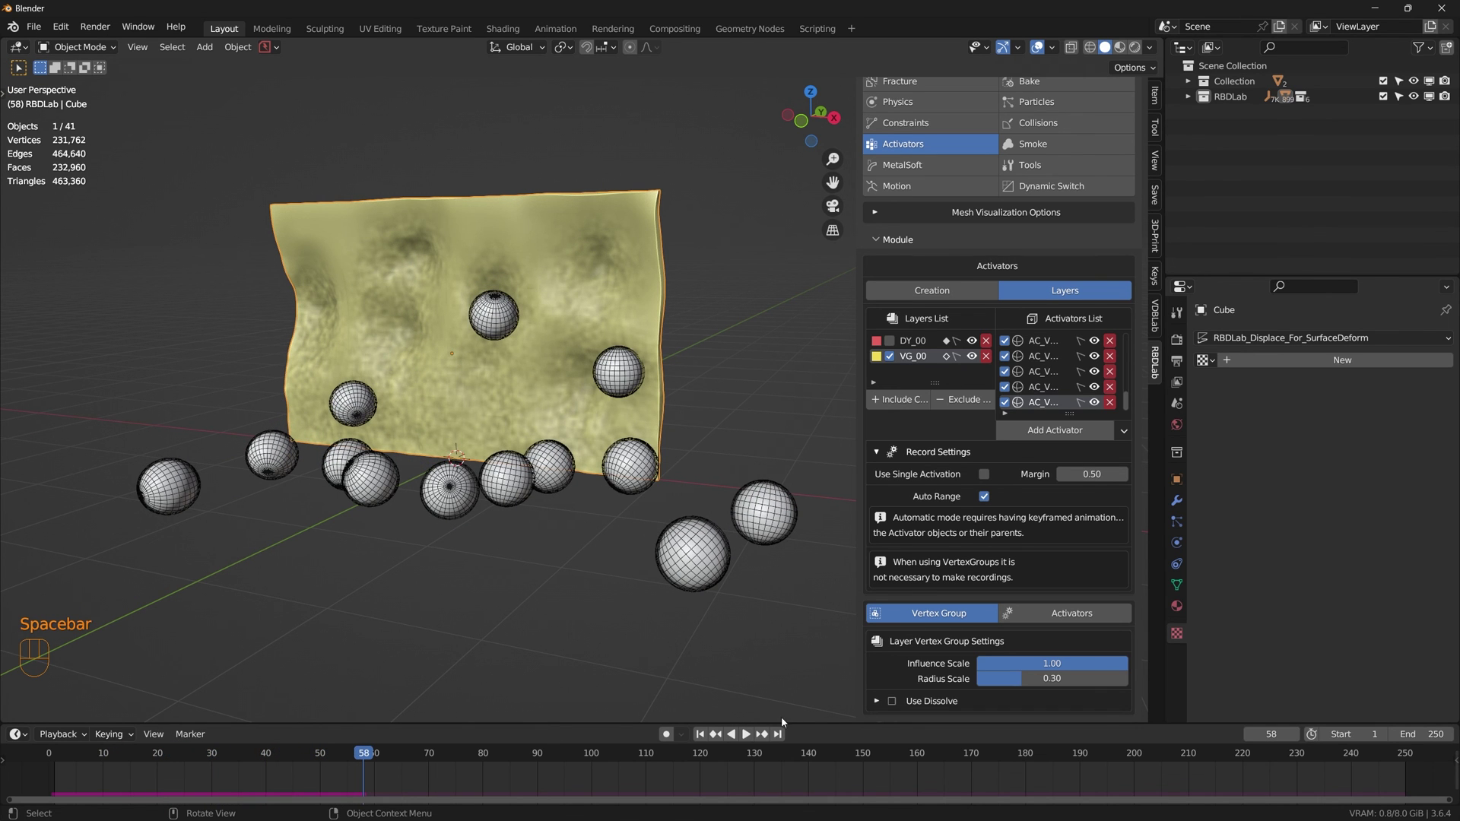
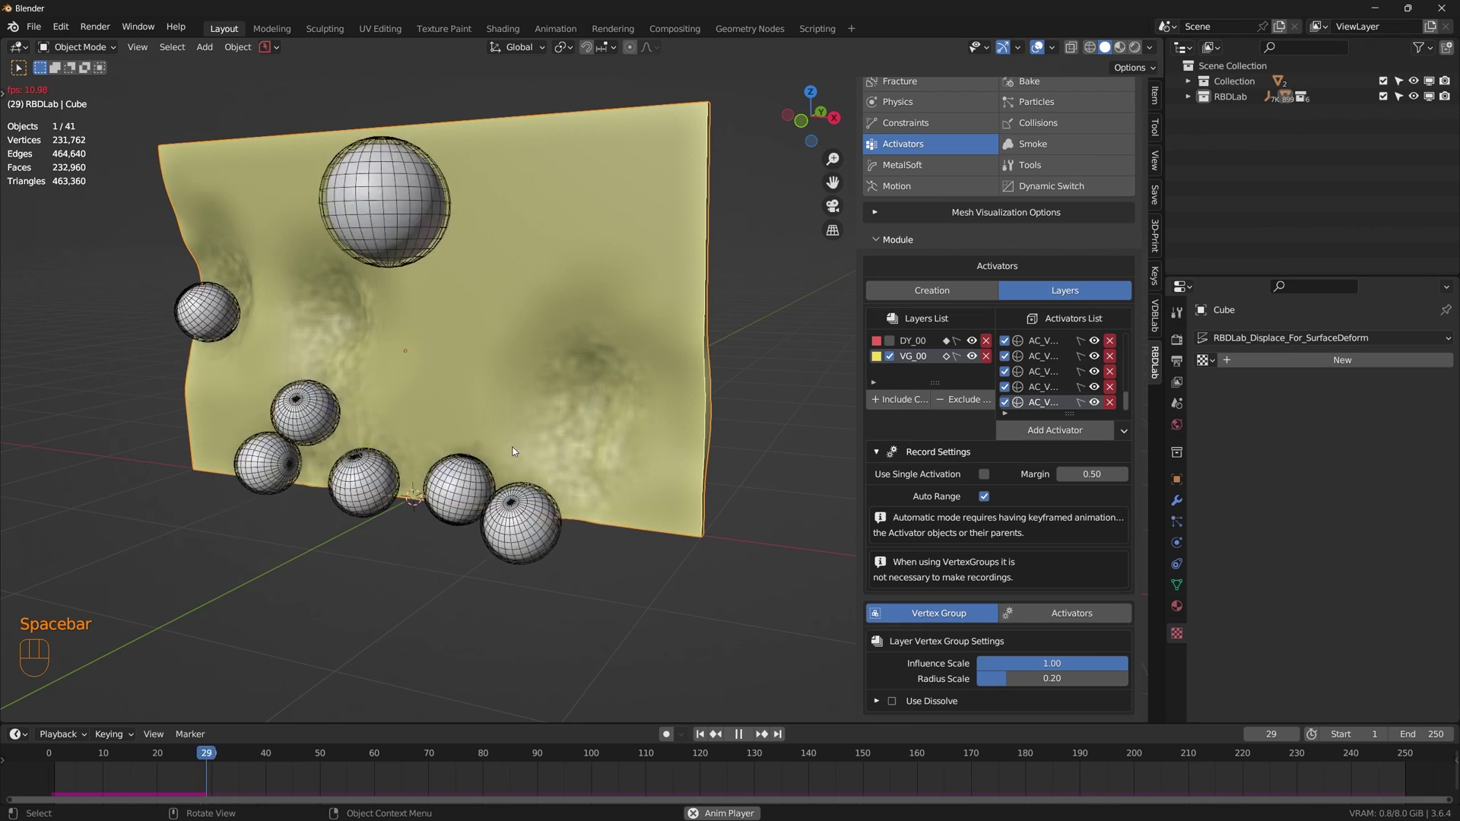
pyautogui.moveTo(499, 415); pyautogui.dragTo(504, 397)
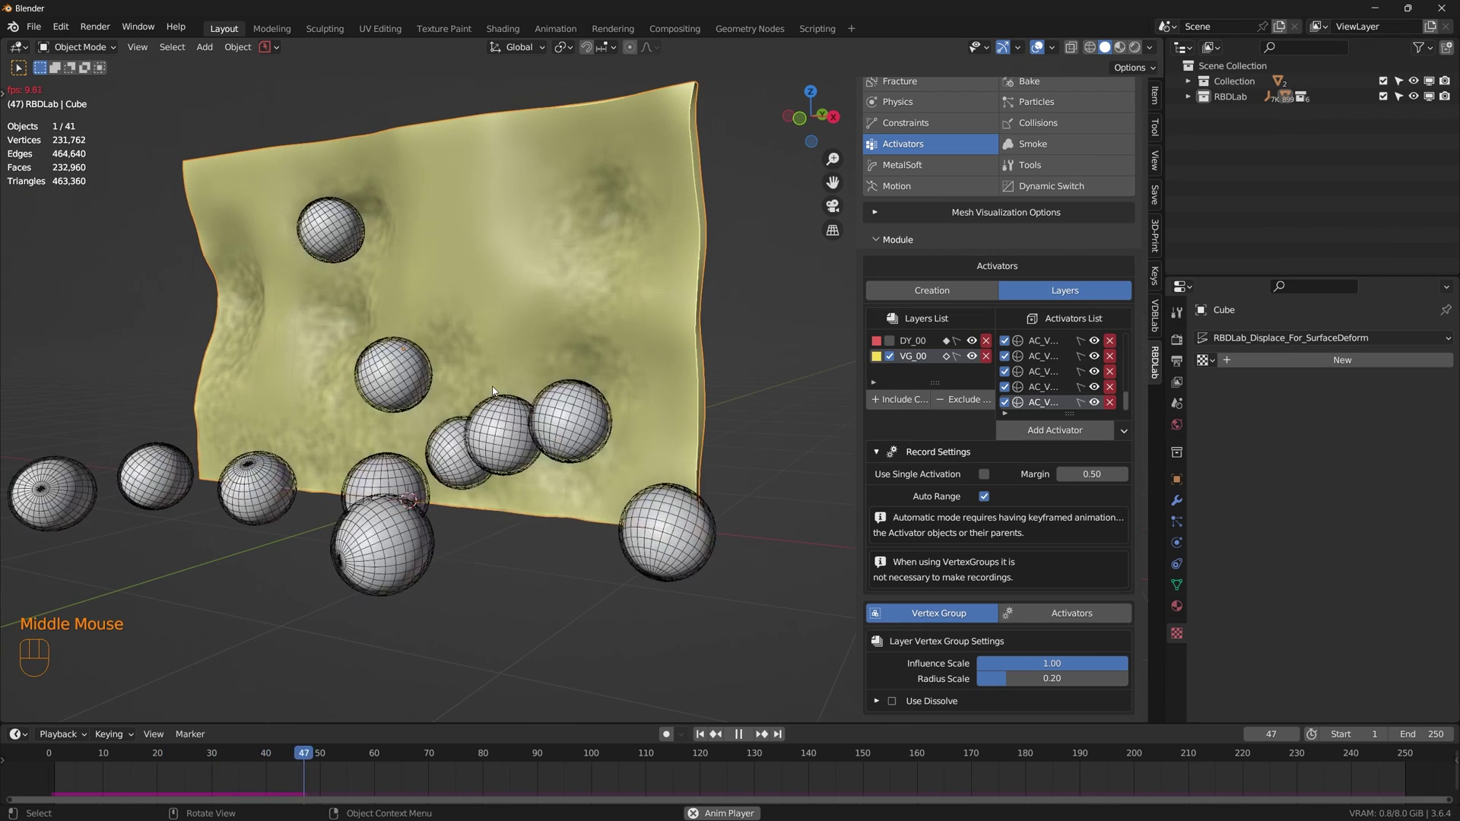
pyautogui.middleClick(475, 399)
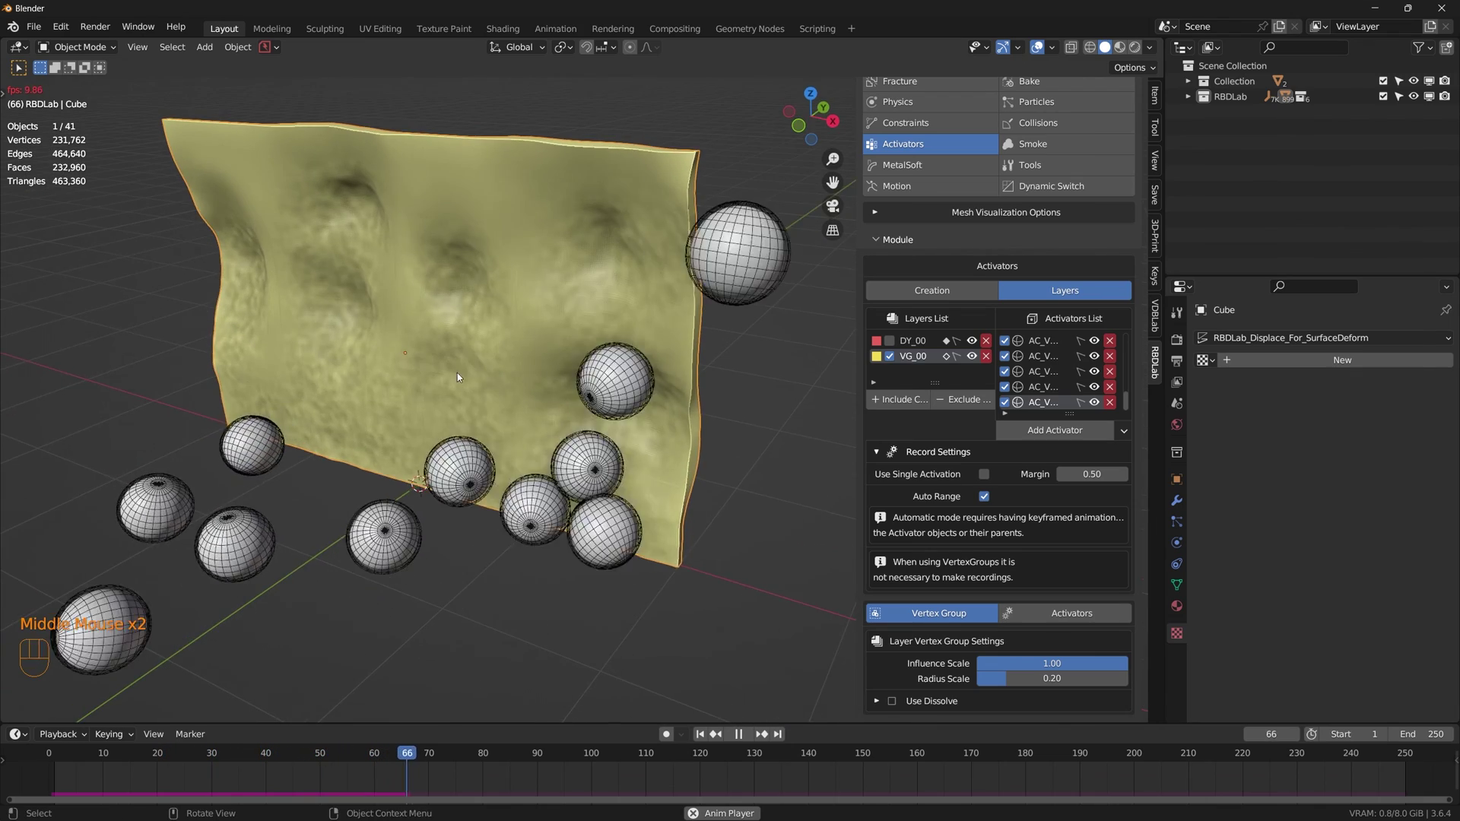
pyautogui.moveTo(478, 350); pyautogui.dragTo(500, 329)
pyautogui.scroll(-3)
pyautogui.moveTo(546, 421); pyautogui.dragTo(469, 348)
pyautogui.moveTo(618, 392); pyautogui.dragTo(648, 425)
pyautogui.middleClick(670, 409)
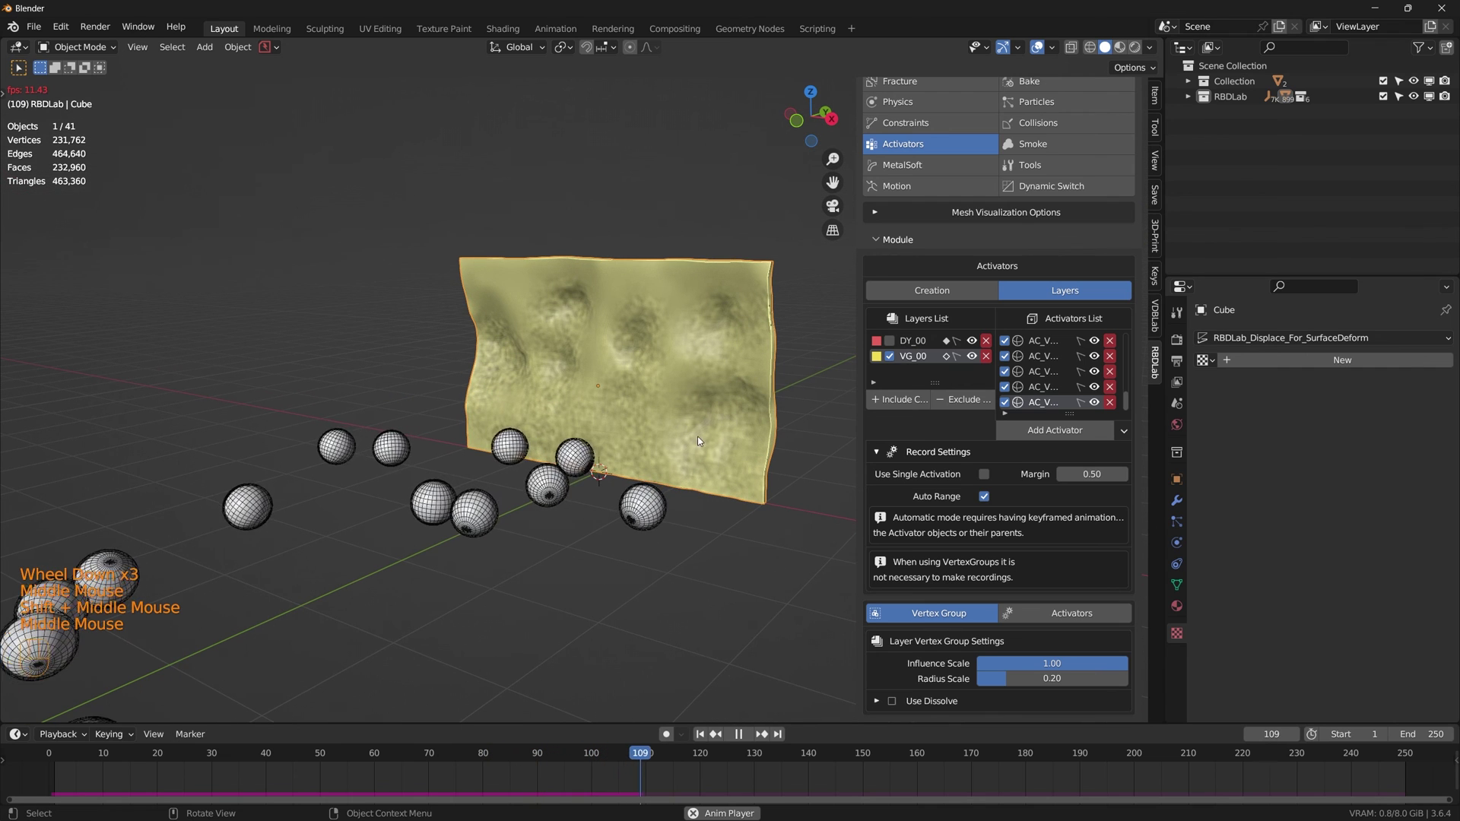
# Step: Replay the animation to about frame 125, stop, rewind to frame 1 and reframe on the spheres
pyautogui.press('space')
pyautogui.click(703, 732)
pyautogui.press('space')
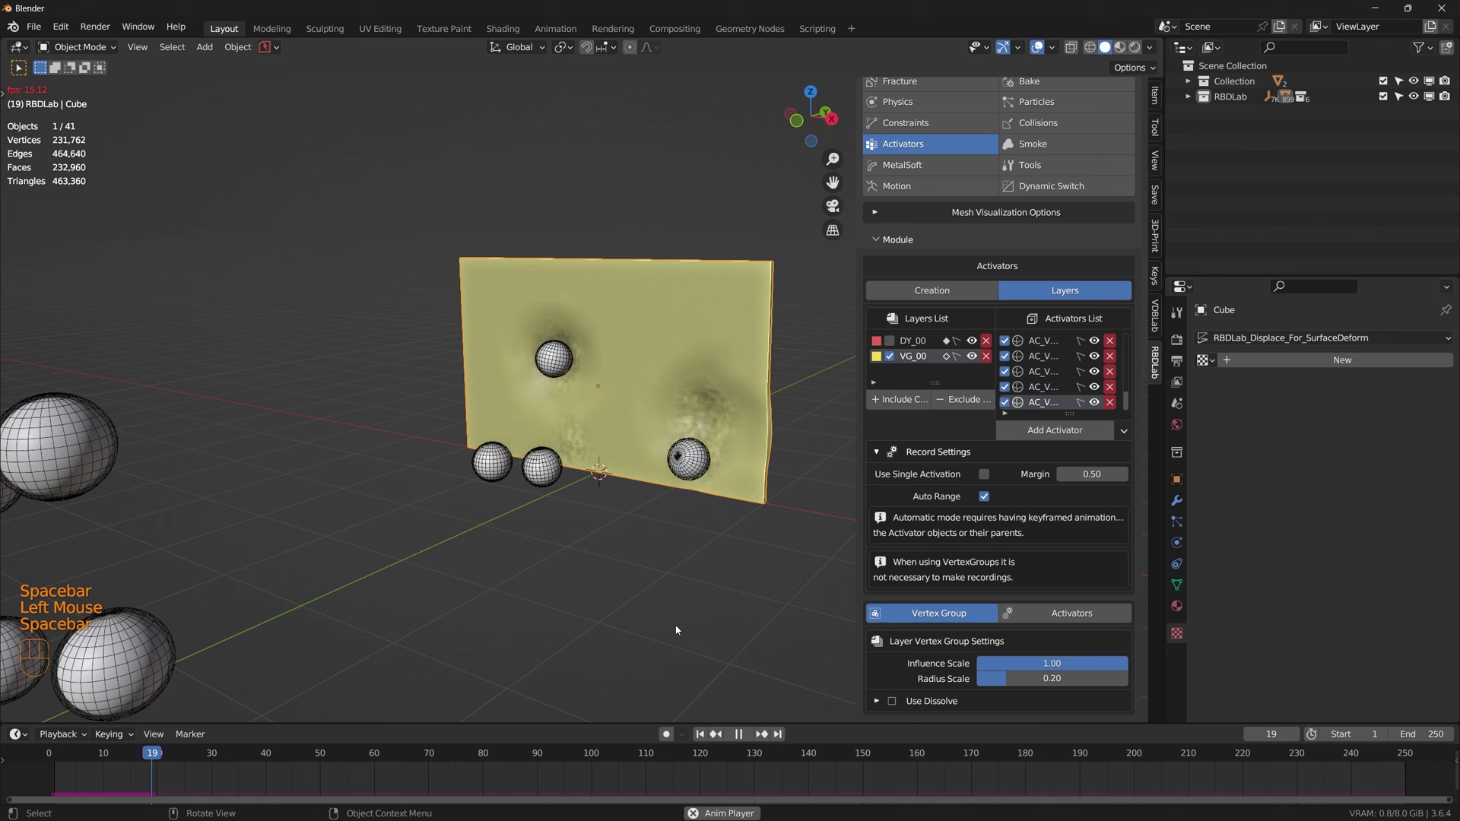
pyautogui.press('space')
pyautogui.click(703, 739)
pyautogui.scroll(-3)
pyautogui.moveTo(473, 616); pyautogui.dragTo(523, 562)
pyautogui.click(498, 600)
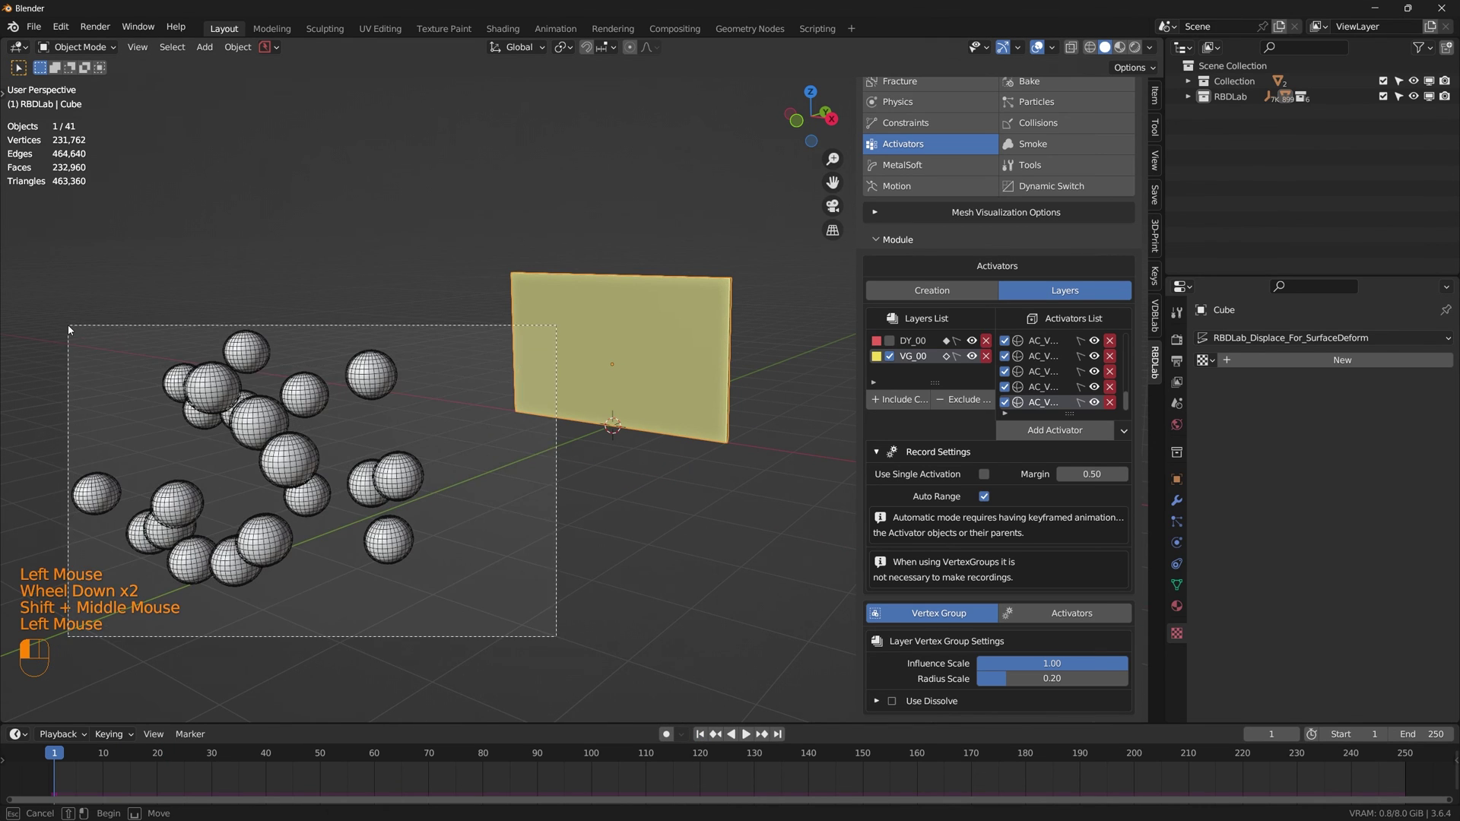
# Step: Box-select the spheres, enable Pretty Shading in Mesh Visualization Options and frame the matte wall
pyautogui.click(748, 568)
pyautogui.moveTo(1133, 433); pyautogui.dragTo(1172, 533)
pyautogui.write('DropDown')
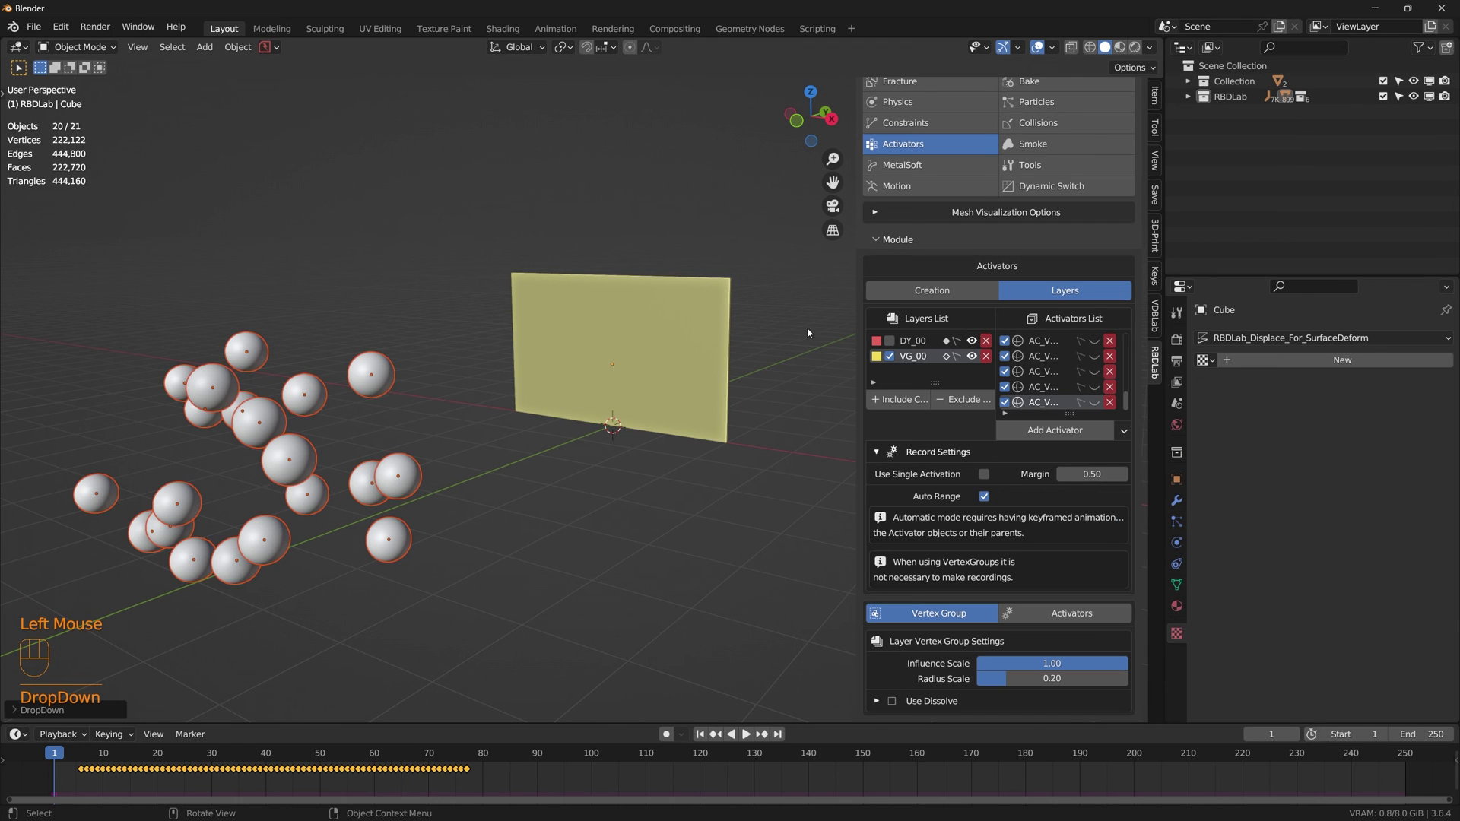
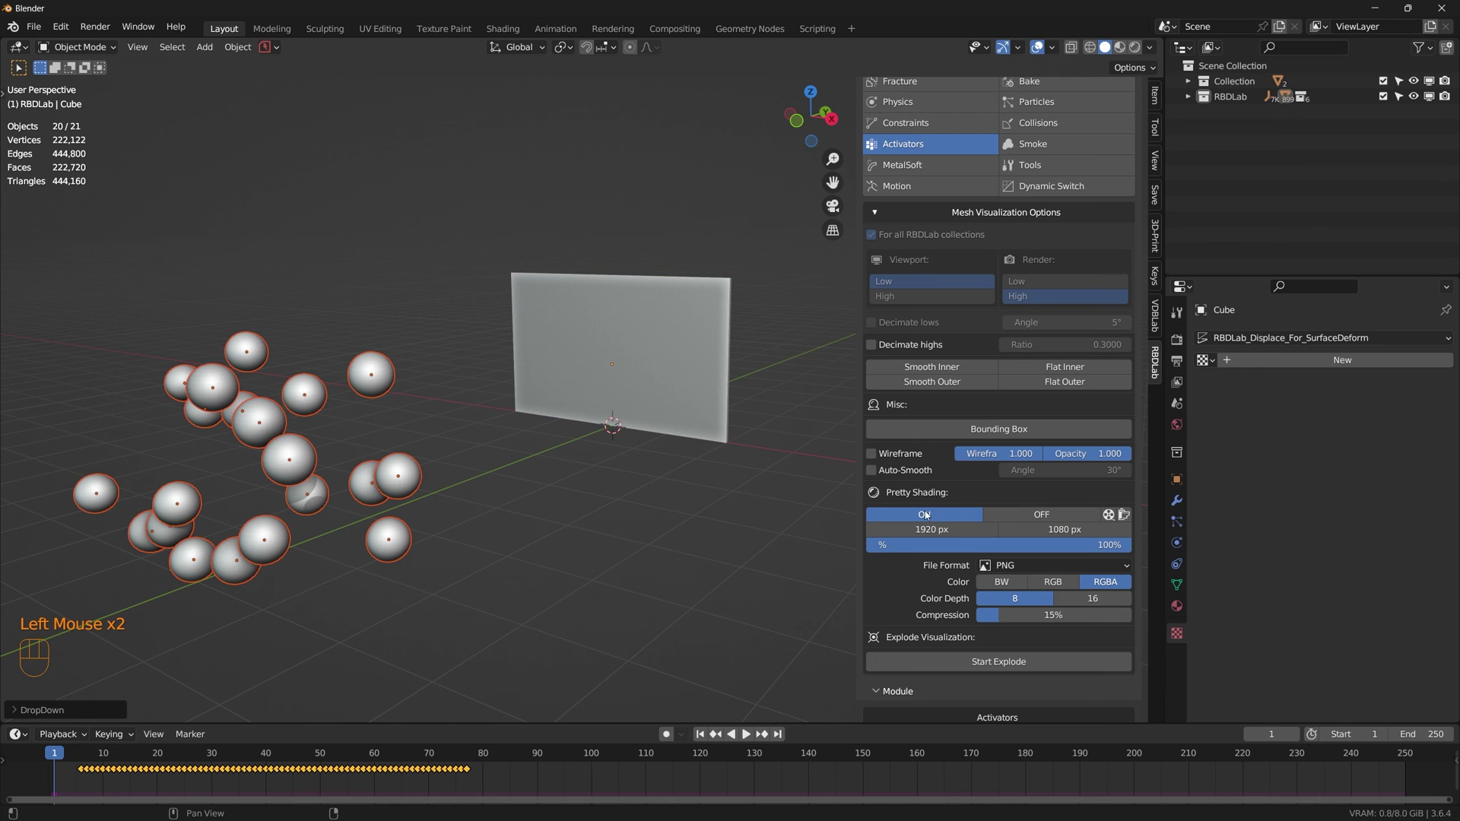
pyautogui.scroll(3)
pyautogui.moveTo(678, 470); pyautogui.dragTo(707, 544)
pyautogui.scroll(3)
pyautogui.moveTo(721, 527); pyautogui.dragTo(702, 561)
pyautogui.scroll(-3)
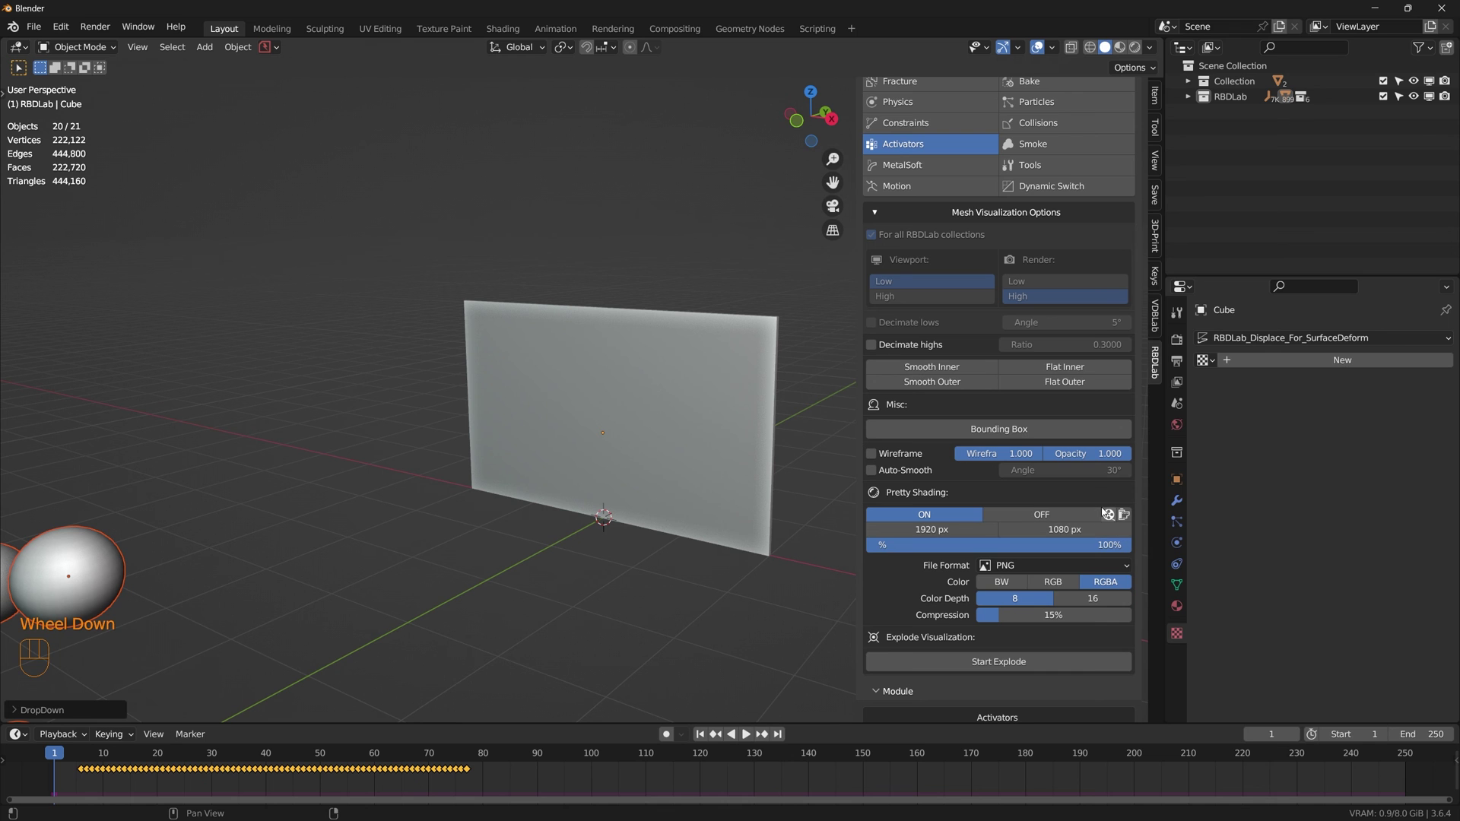
# Step: Save the file as Spheres_to_wall.blend and render the dented wall with F12
pyautogui.moveTo(30, 34); pyautogui.dragTo(65, 143)
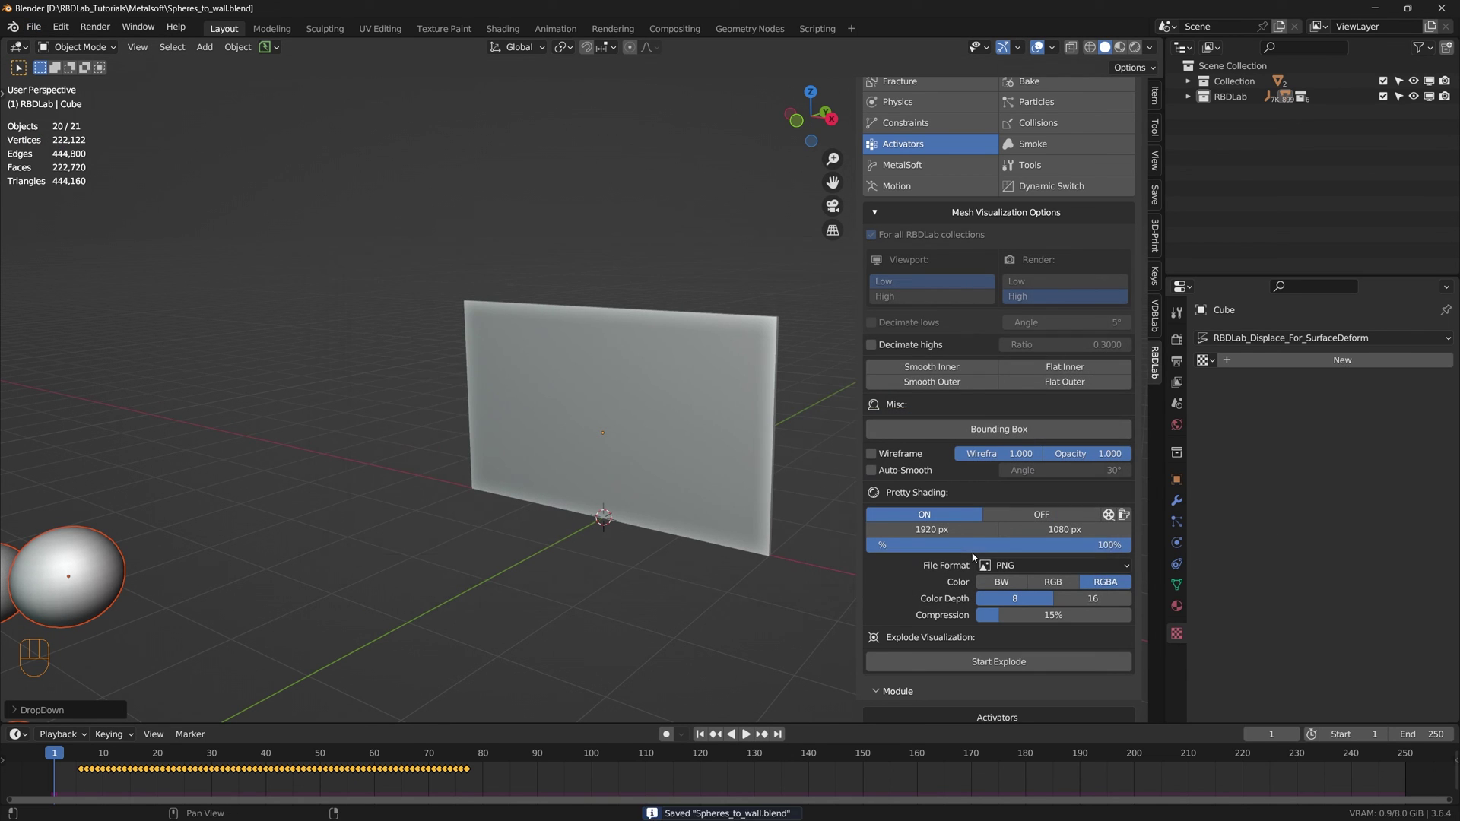